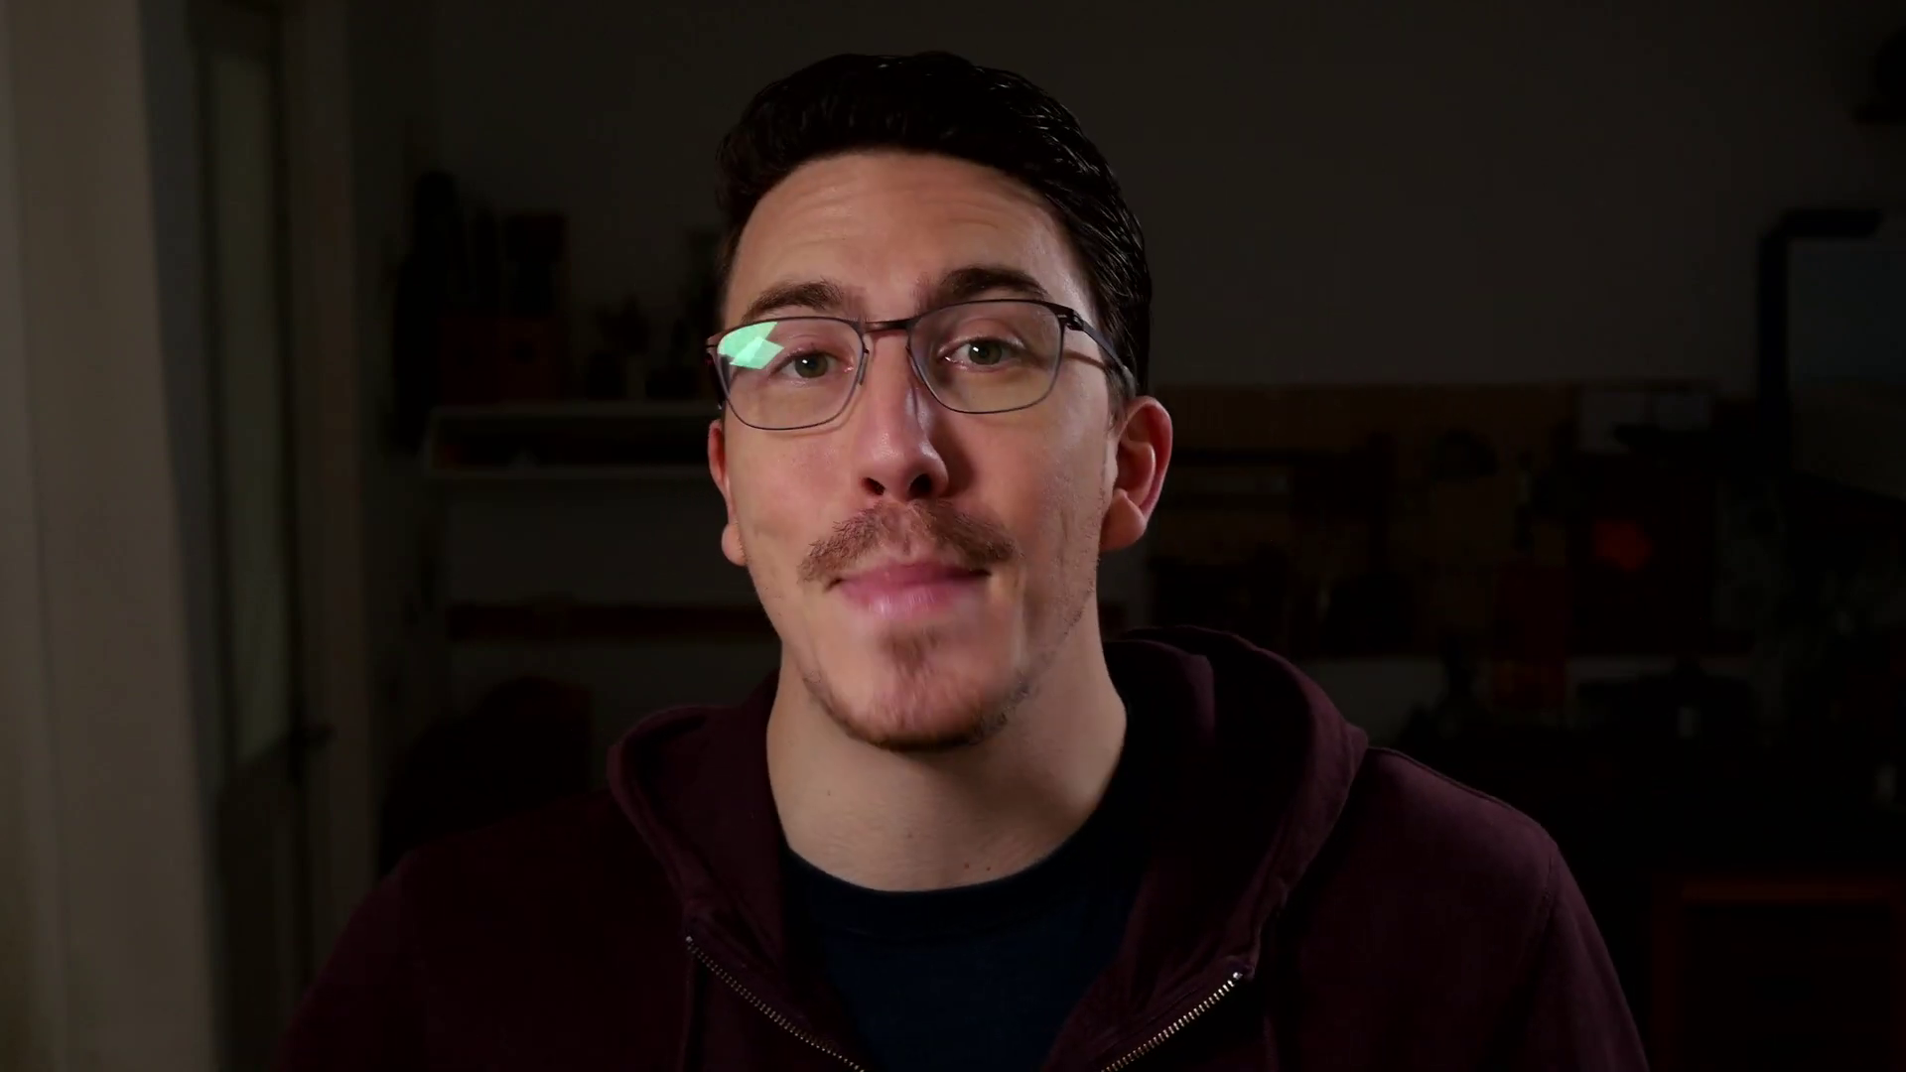
- Select the default cube, camera and light and delete them, leaving an empty scene
{"action": "middle_click", "coordinate": [643, 657]}
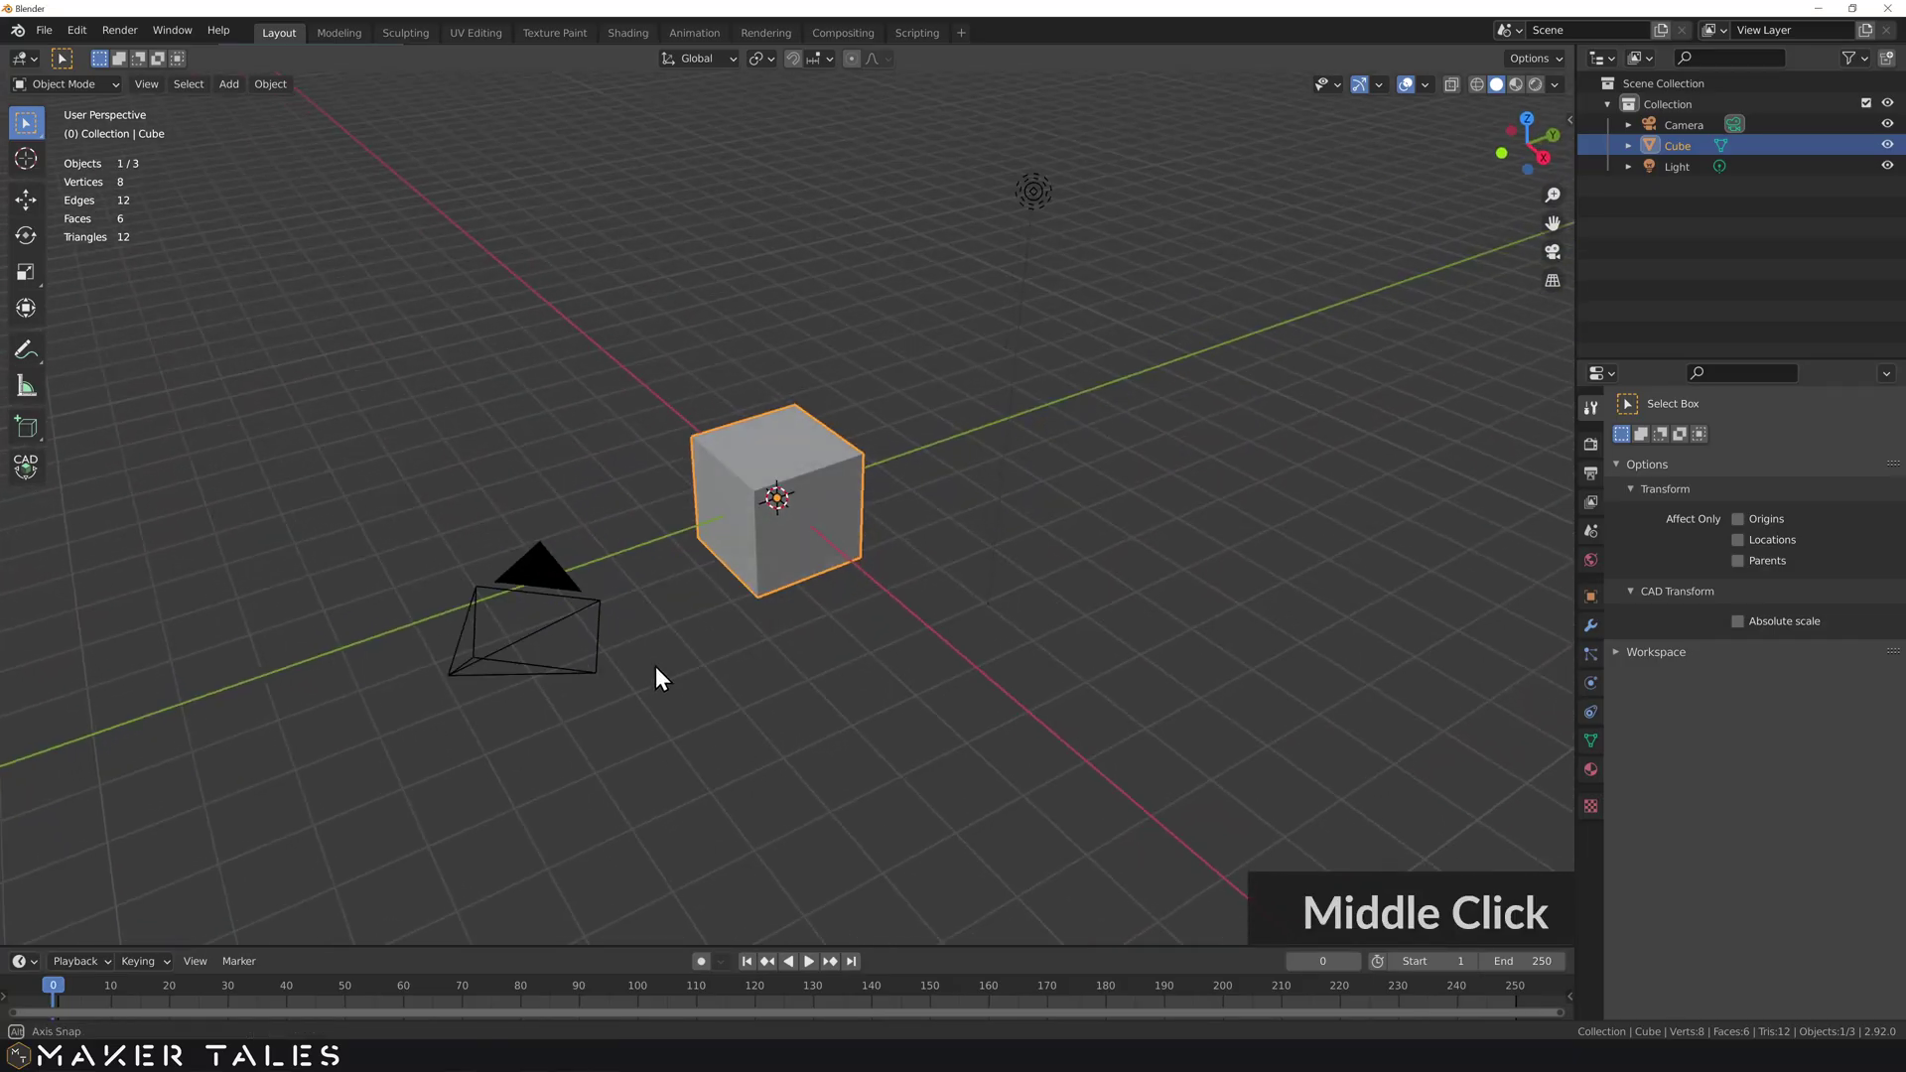
{"action": "scroll", "scroll_direction": "down", "scroll_amount": 3}
{"action": "scroll", "scroll_direction": "down", "scroll_amount": 3}
{"action": "middle_click", "coordinate": [781, 611]}
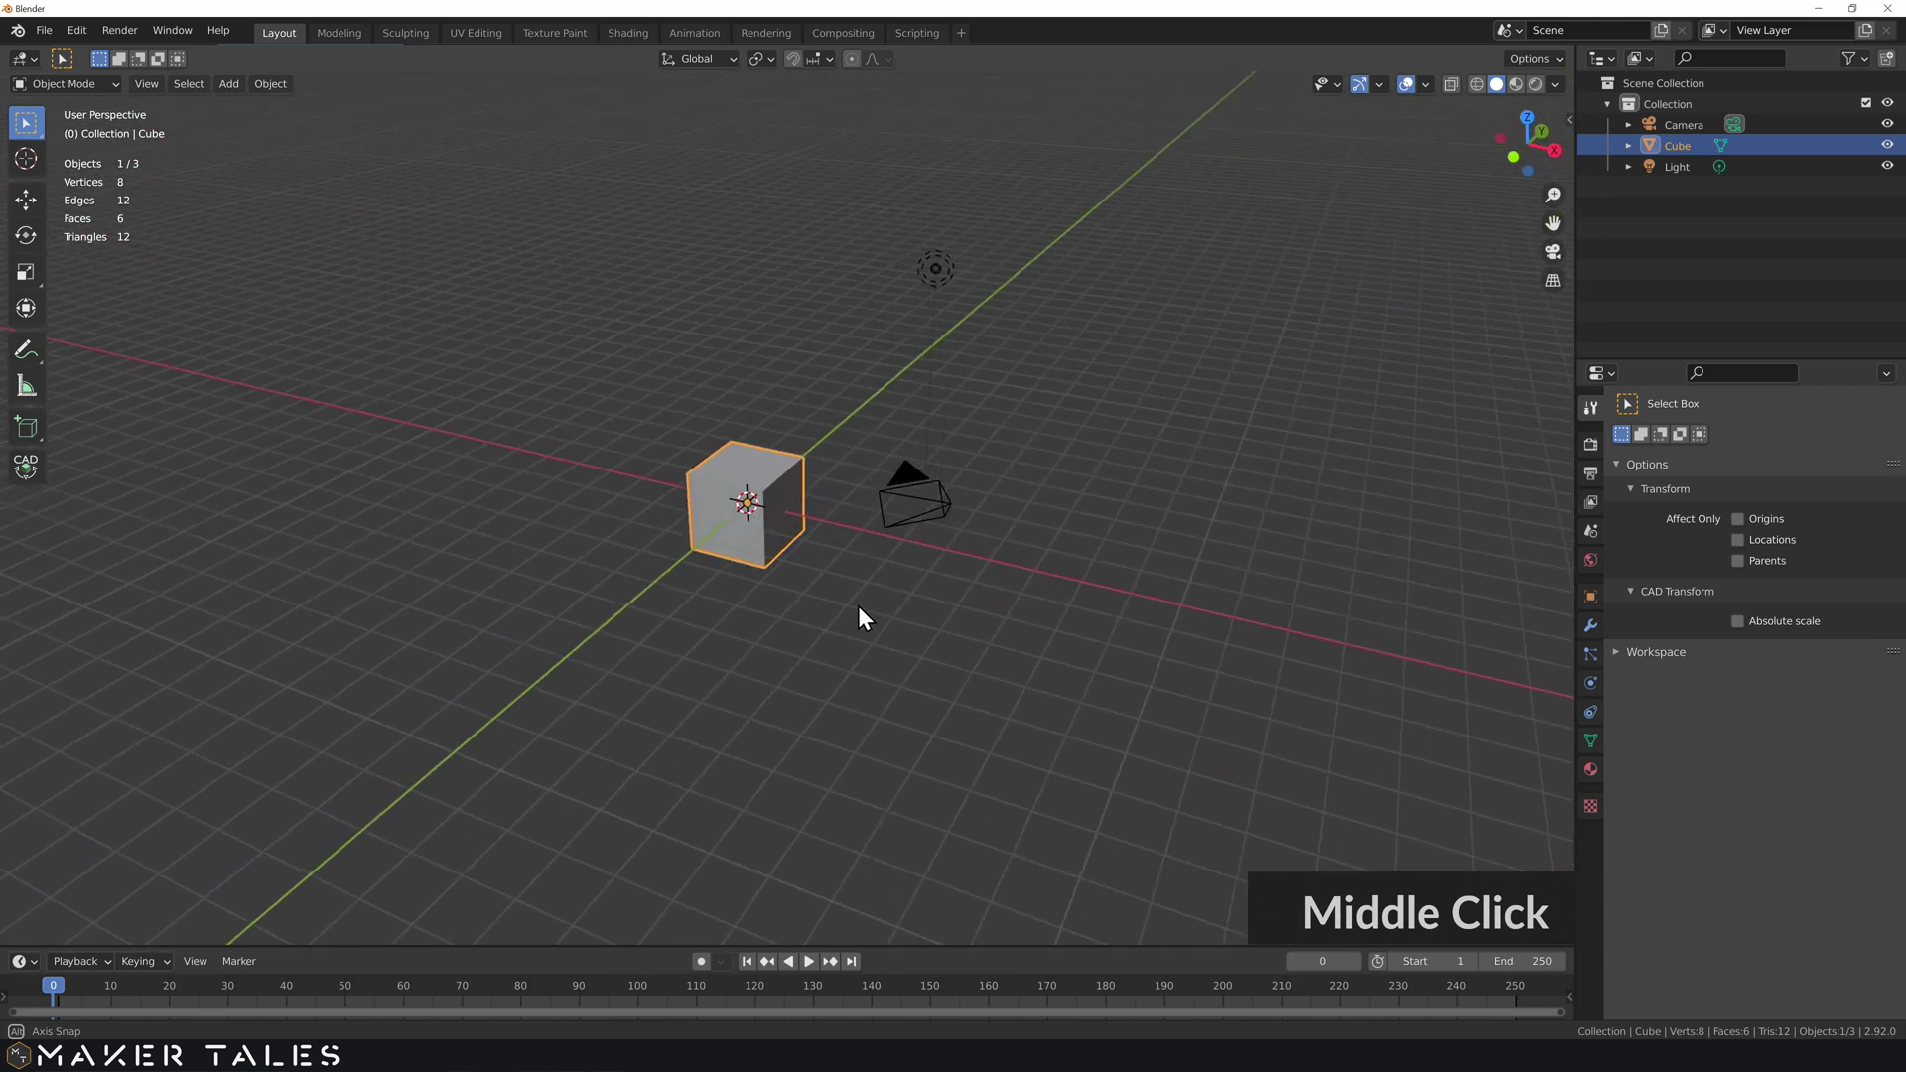
{"action": "key", "text": "a"}
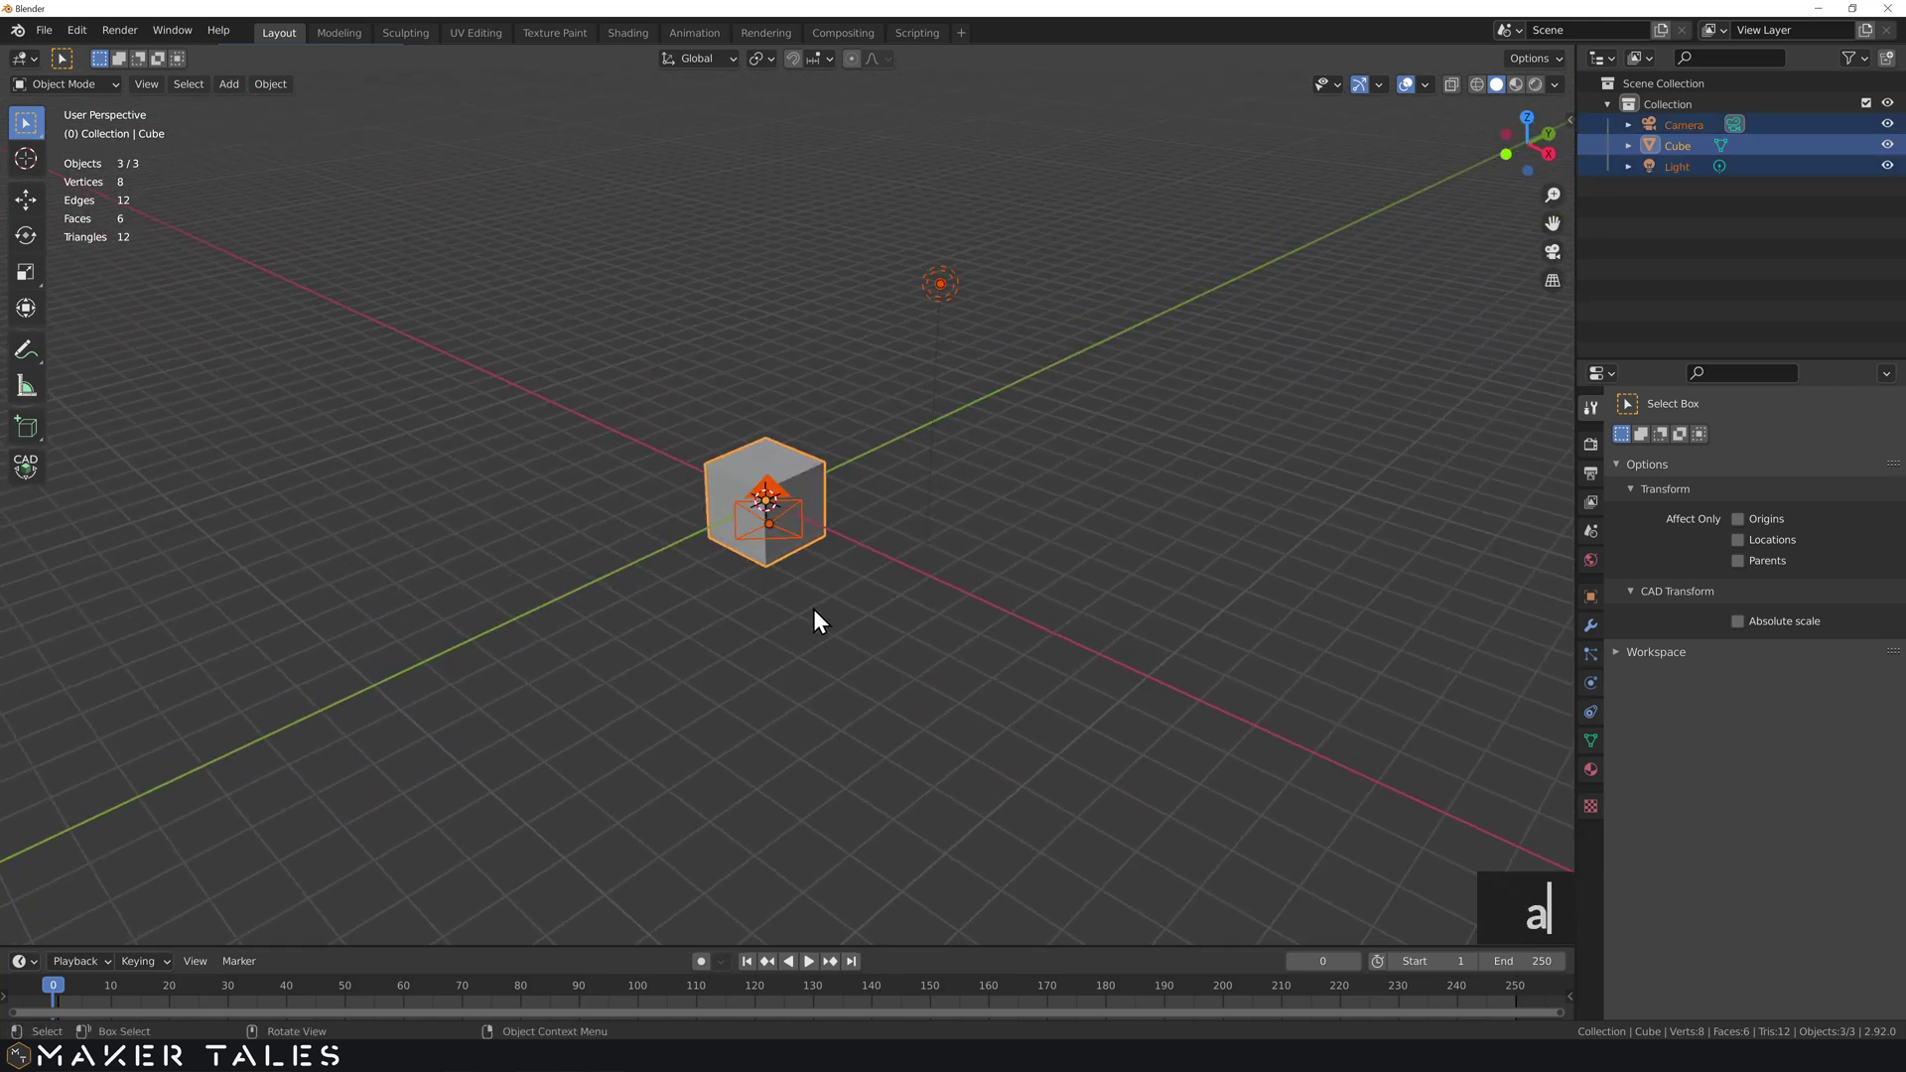
{"action": "key", "text": "a"}
{"action": "middle_click", "coordinate": [871, 549]}
{"action": "scroll", "scroll_direction": "down", "scroll_amount": 3}
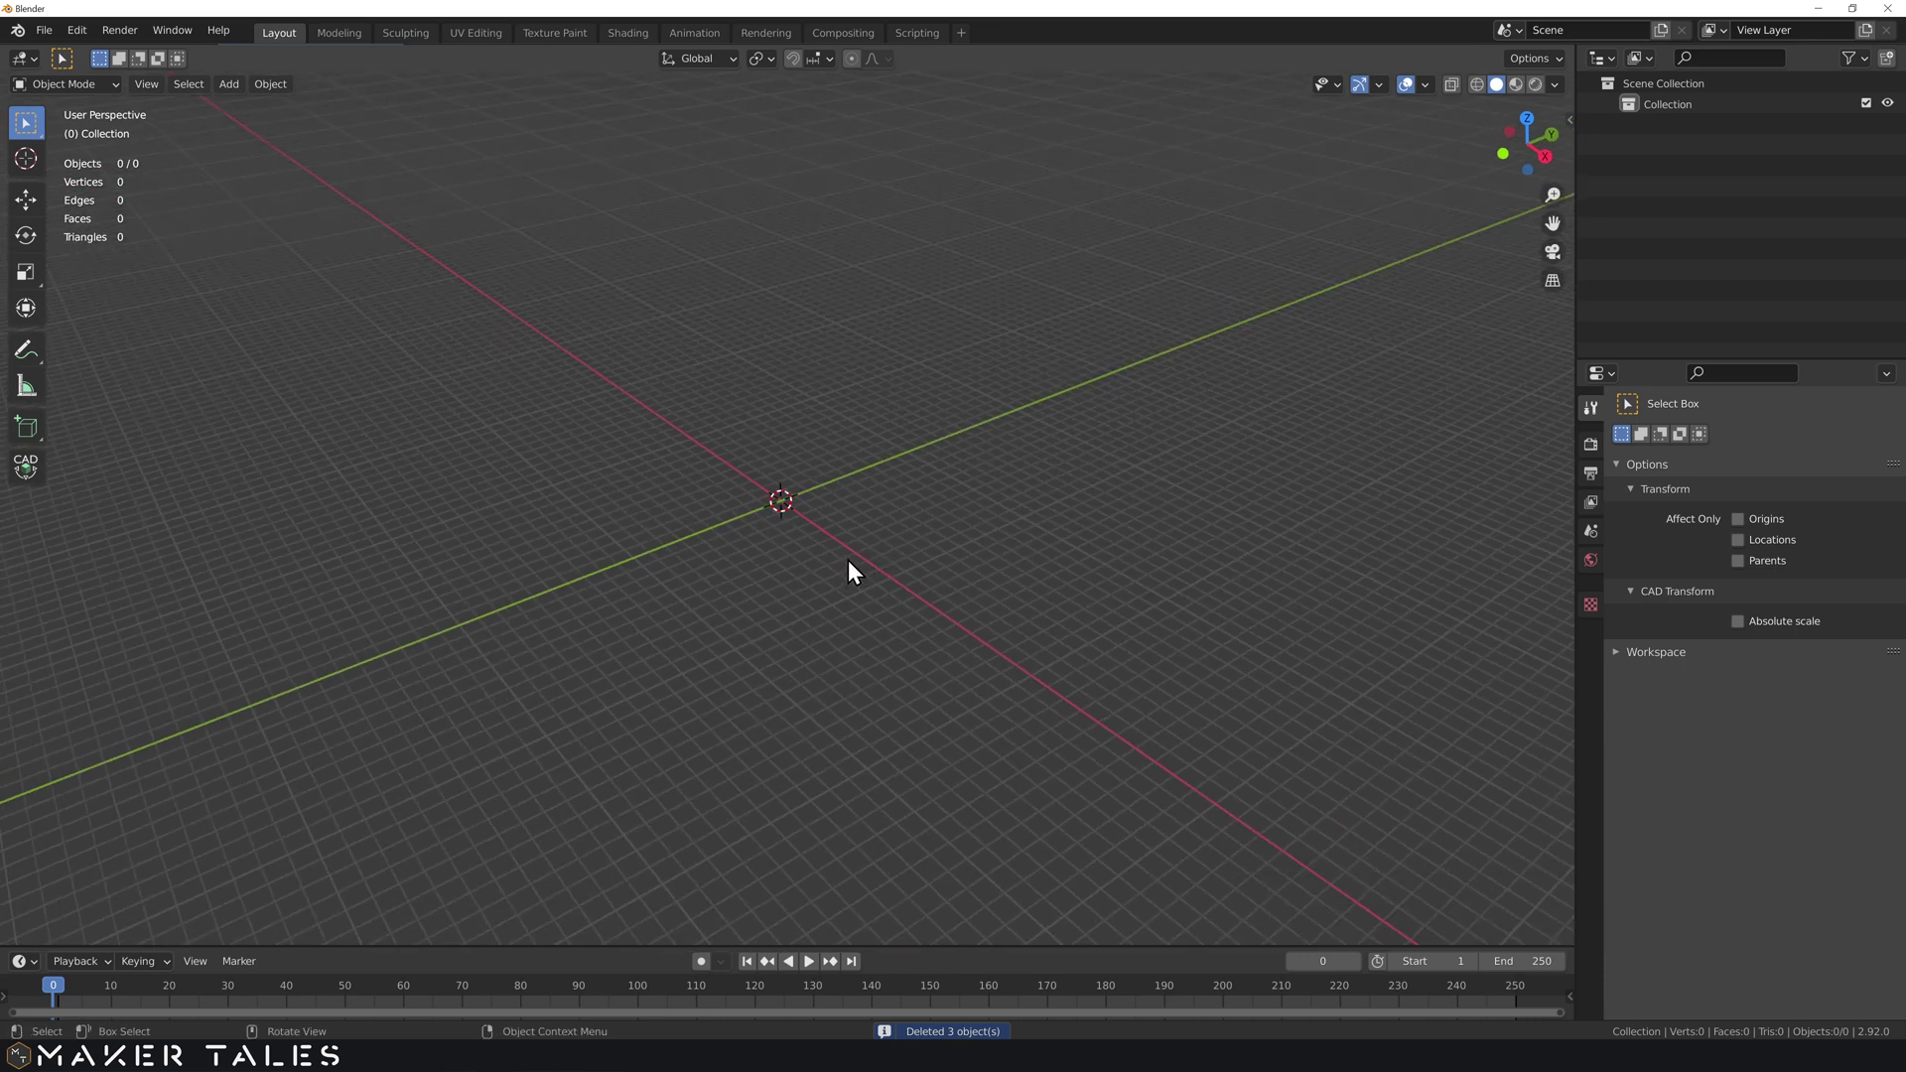
{"action": "scroll", "scroll_direction": "down", "scroll_amount": 3}
{"action": "middle_click", "coordinate": [848, 569]}
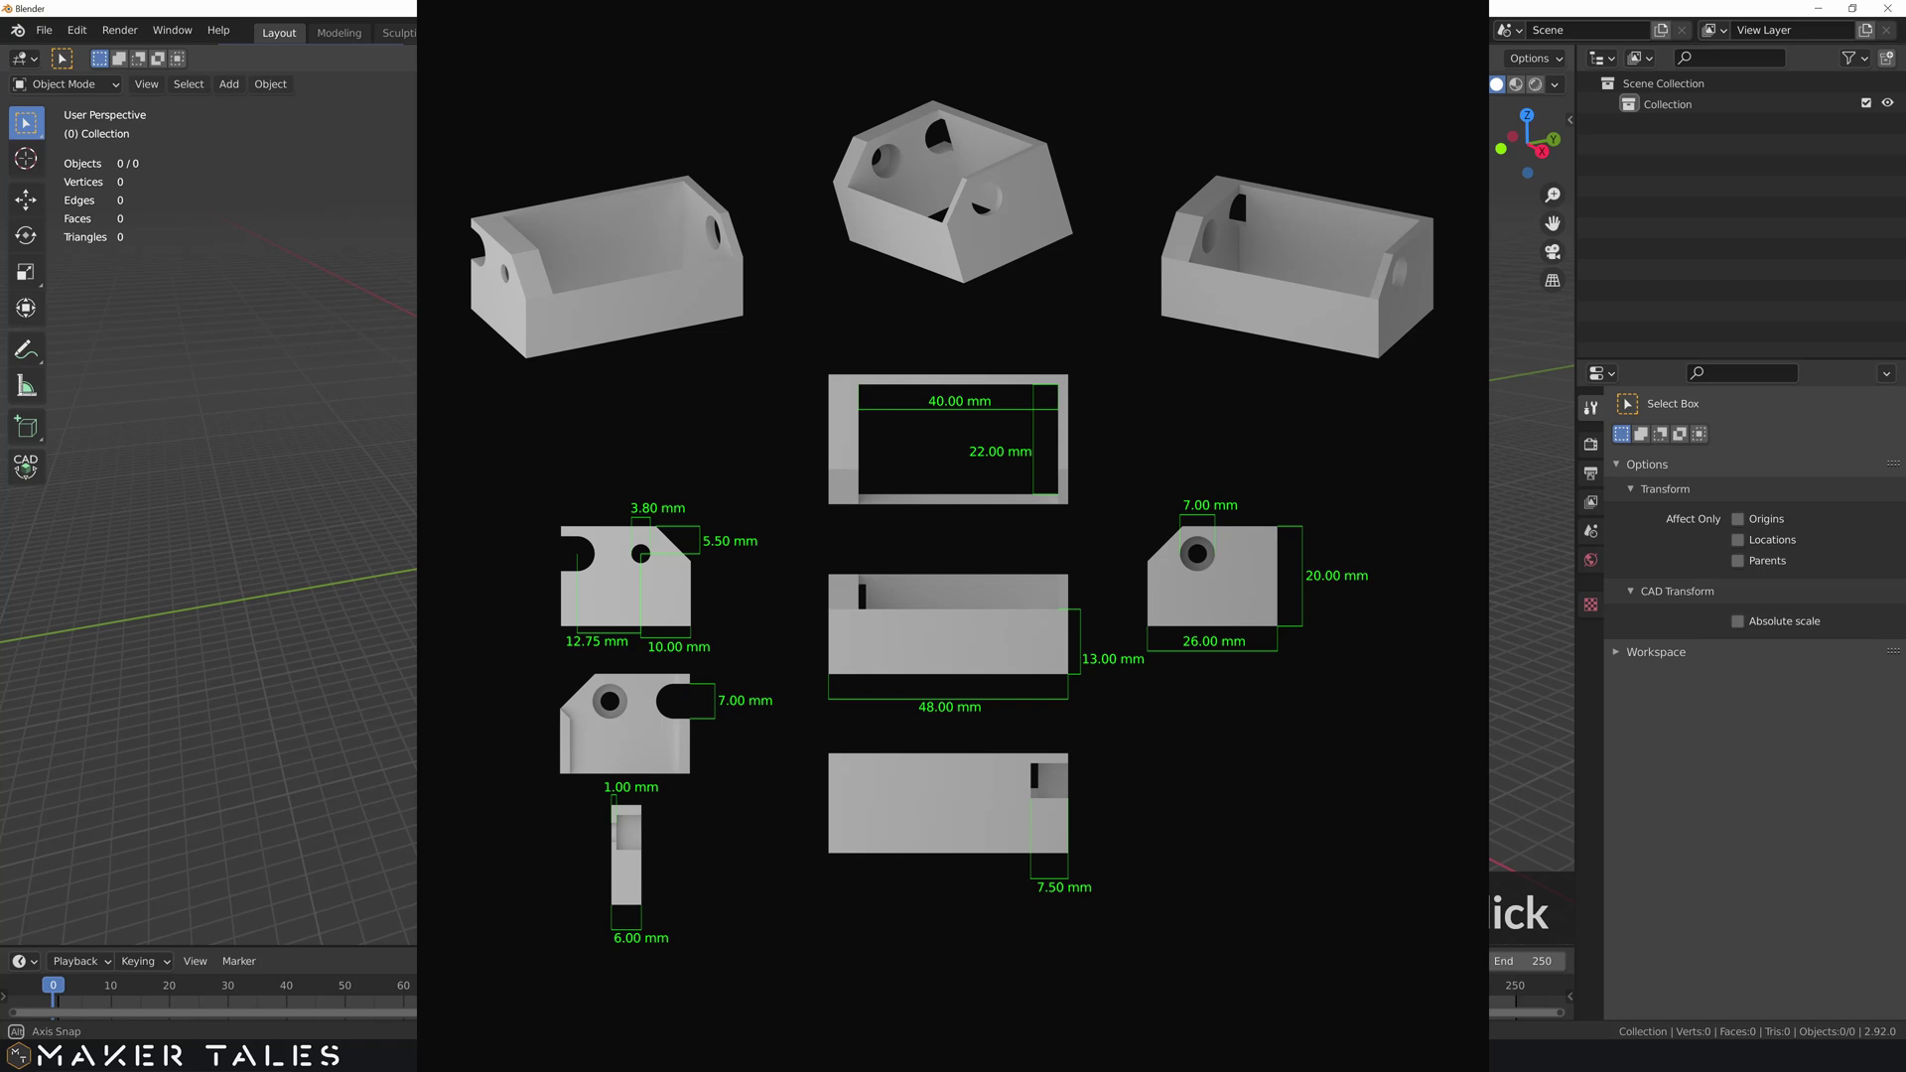
- Add a cube mesh at the origin and bring up its Add Cube settings
{"action": "middle_click", "coordinate": [838, 549]}
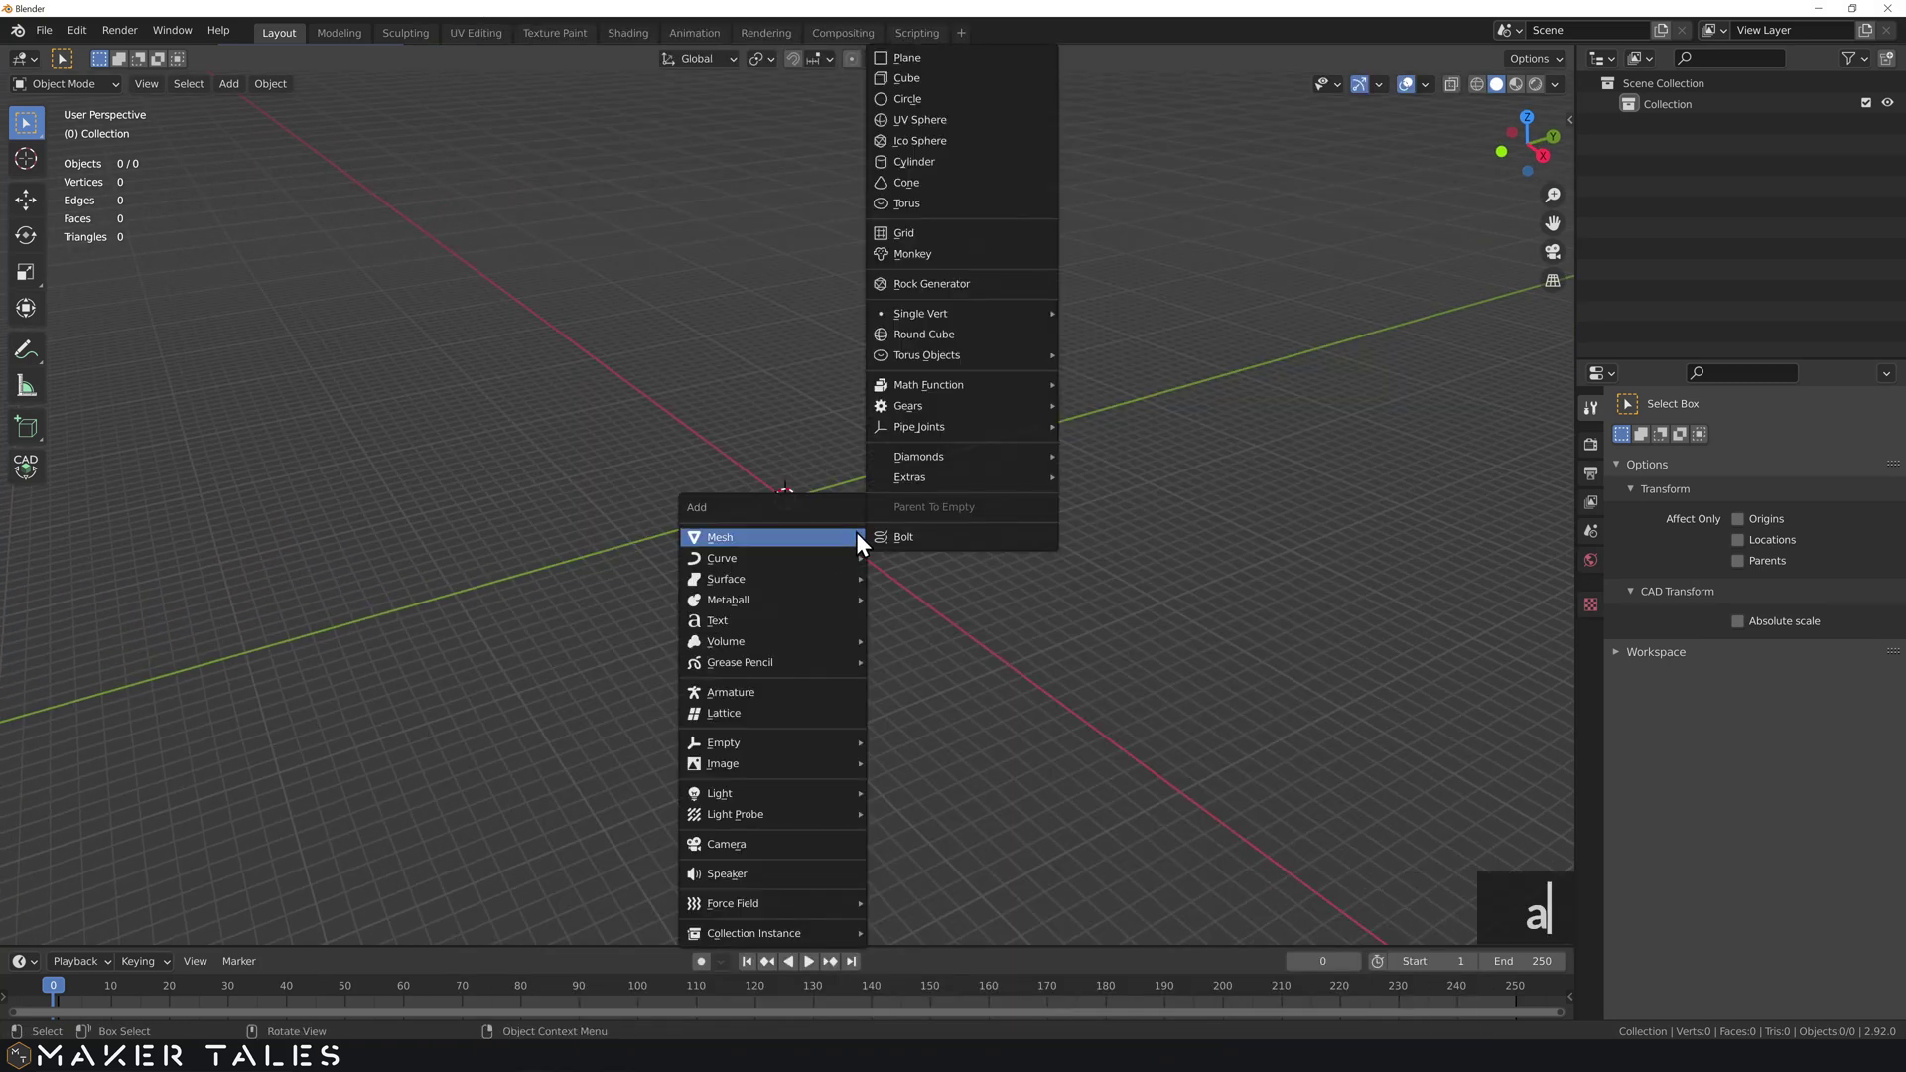
{"action": "key", "text": "a"}
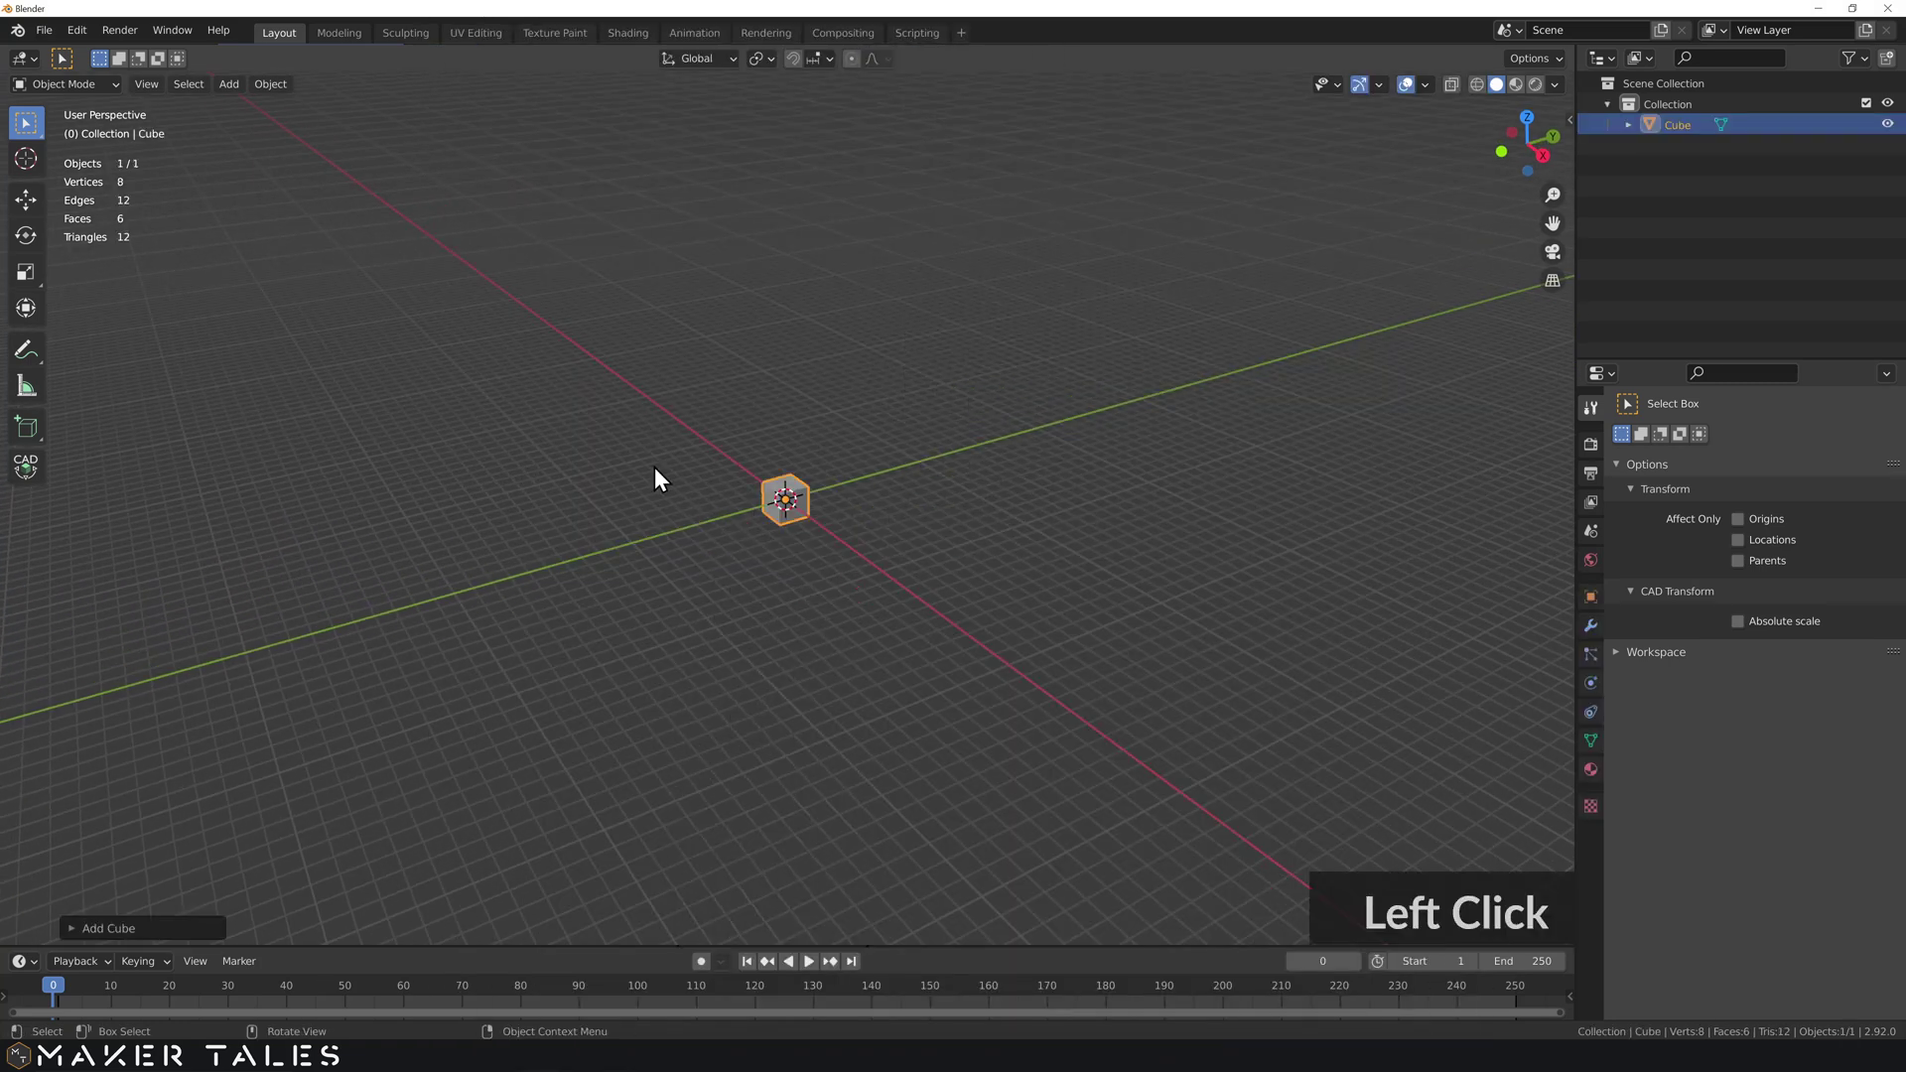
{"action": "left_click", "coordinate": [85, 939]}
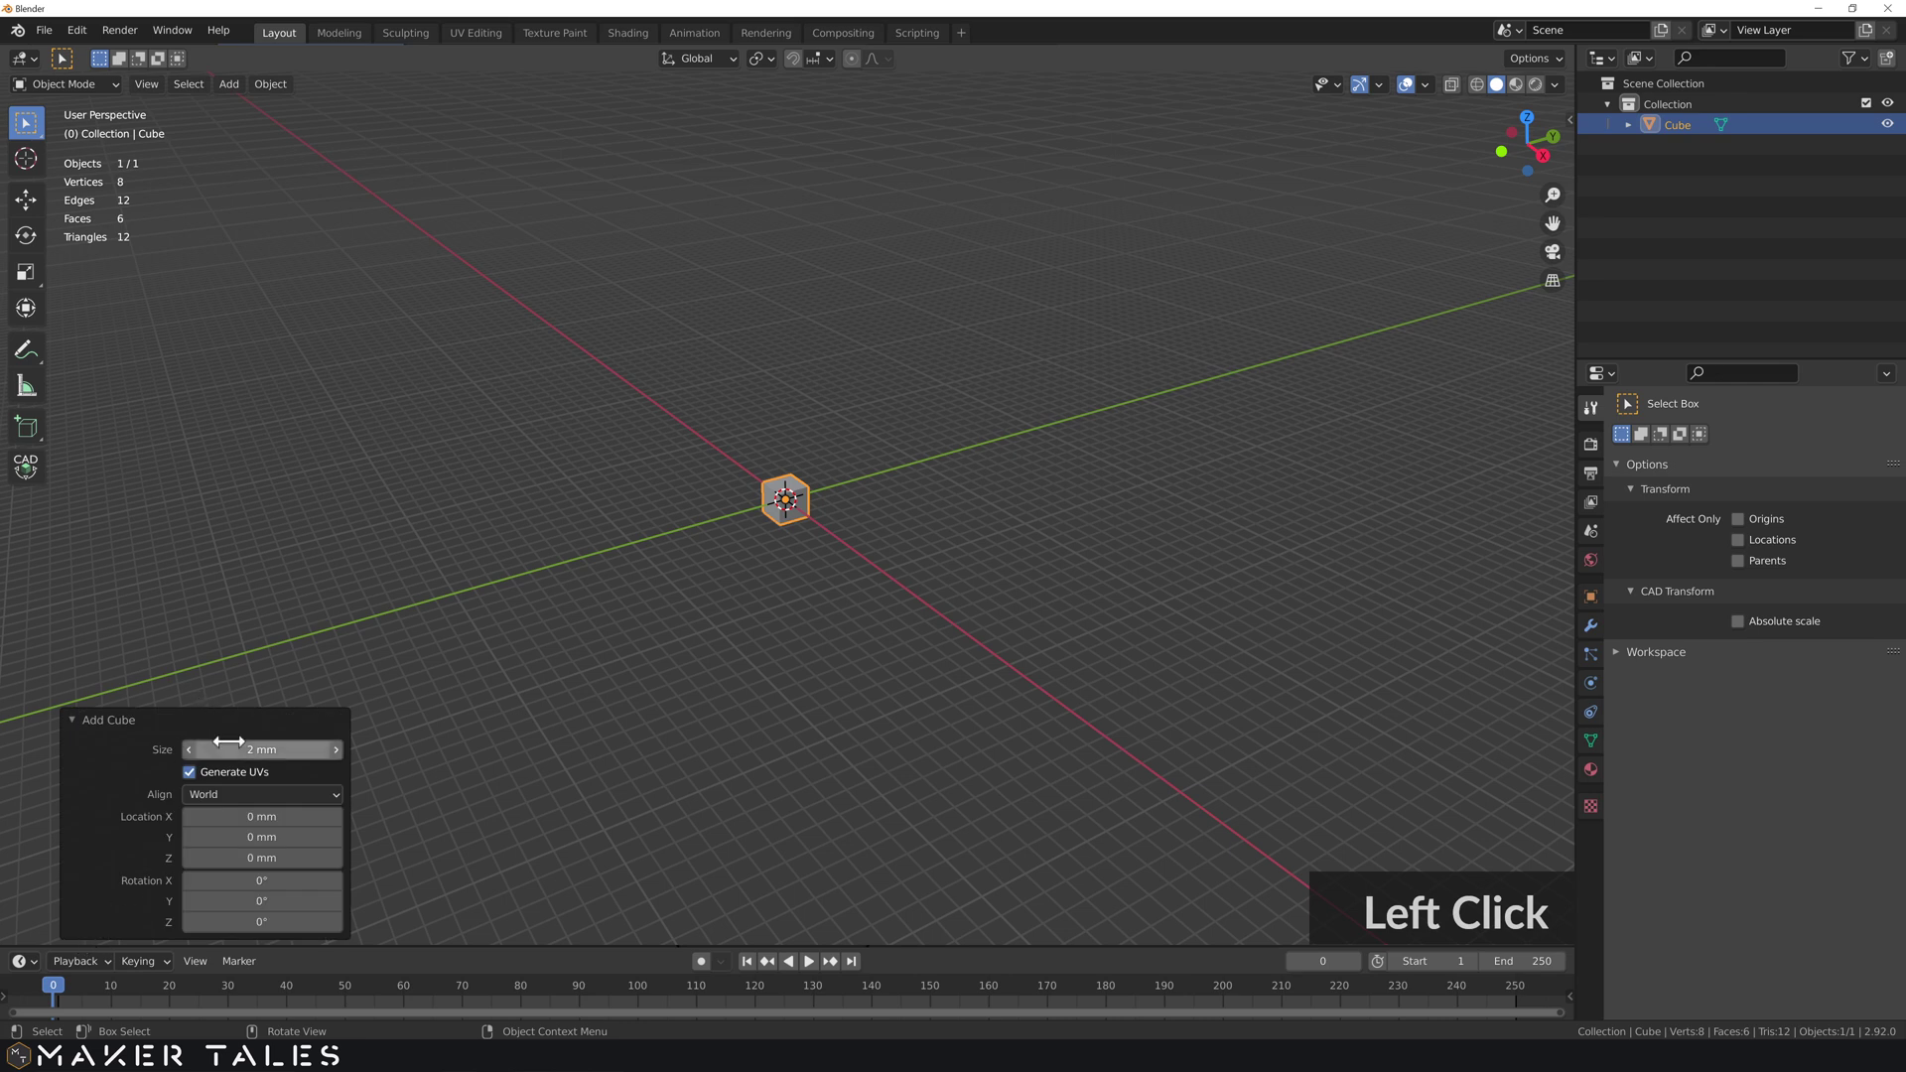
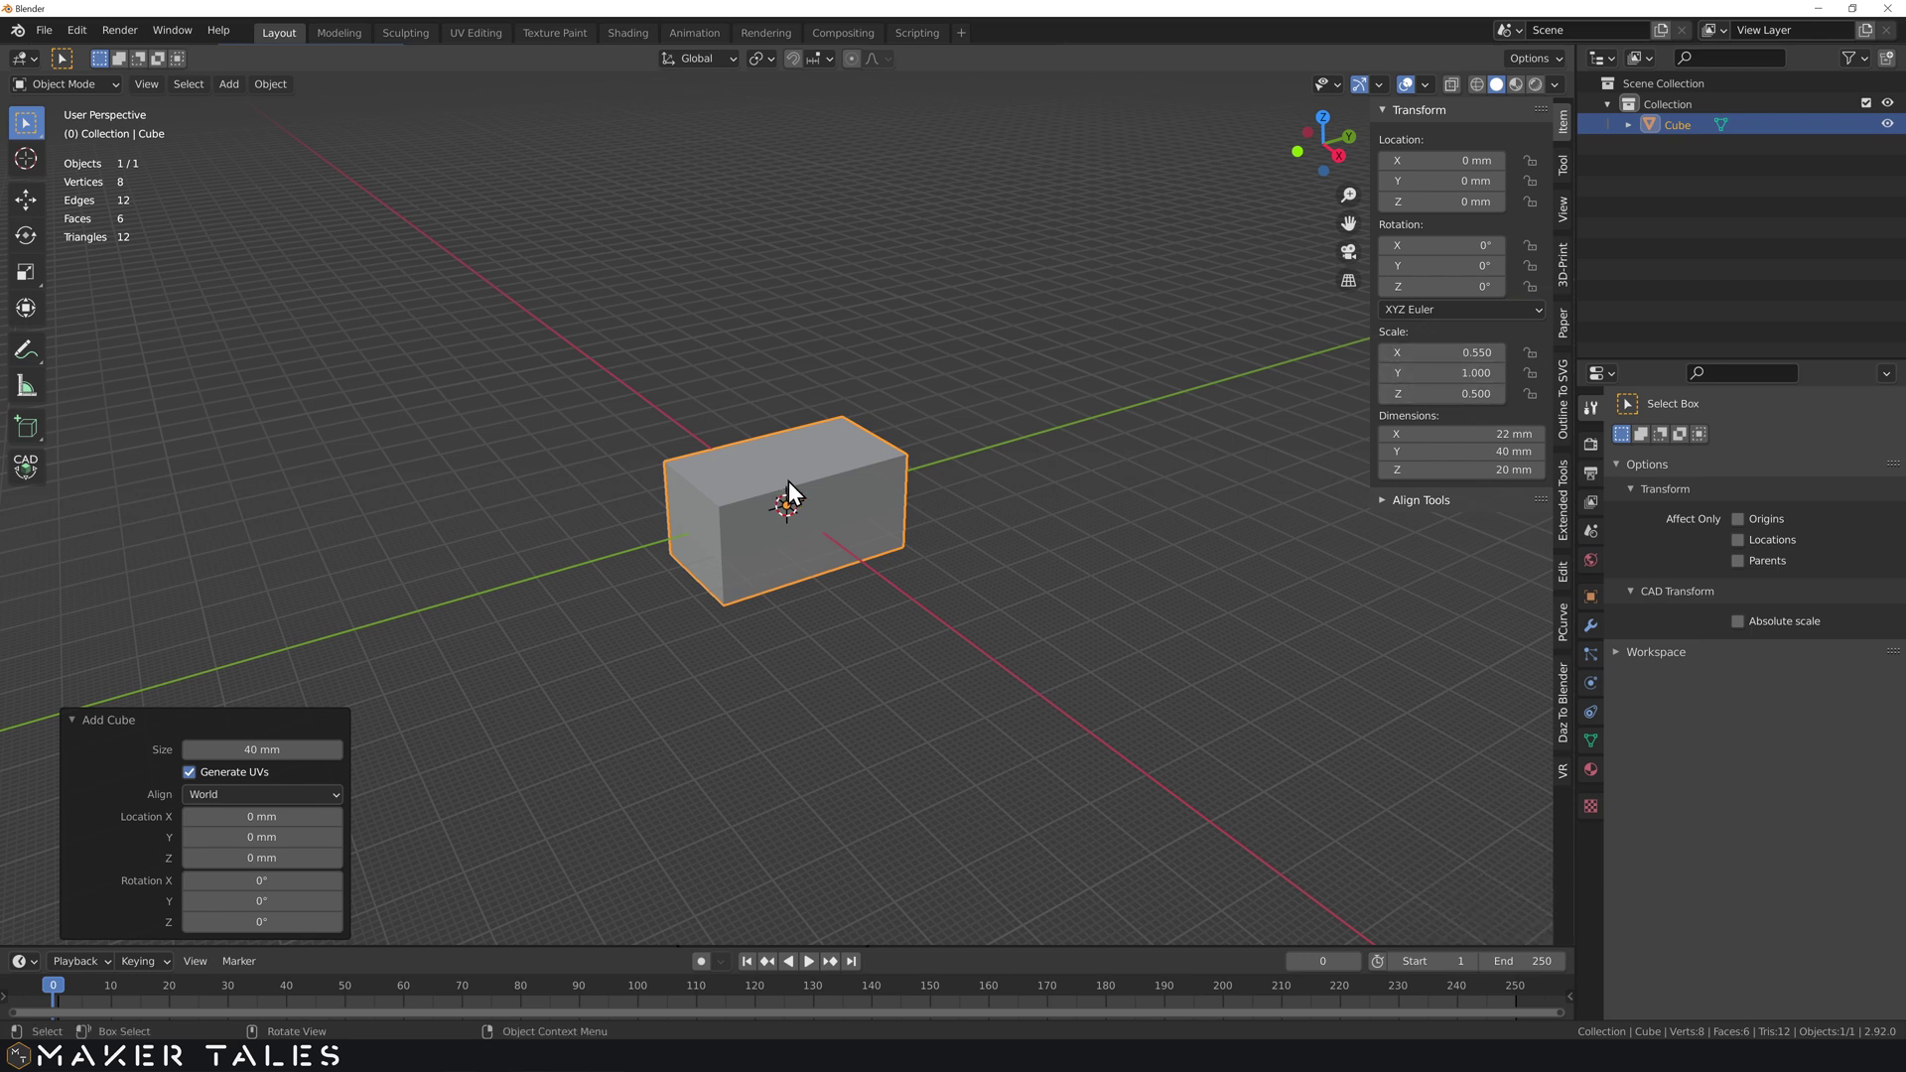
- Apply the block's scale, then duplicate it in place without moving the copy
{"action": "key", "text": "ctrl+a"}
{"action": "double_click", "coordinate": [1150, 519]}
{"action": "left_click", "coordinate": [899, 518]}
{"action": "type", "text": "d"}
{"action": "right_click", "coordinate": [907, 473]}
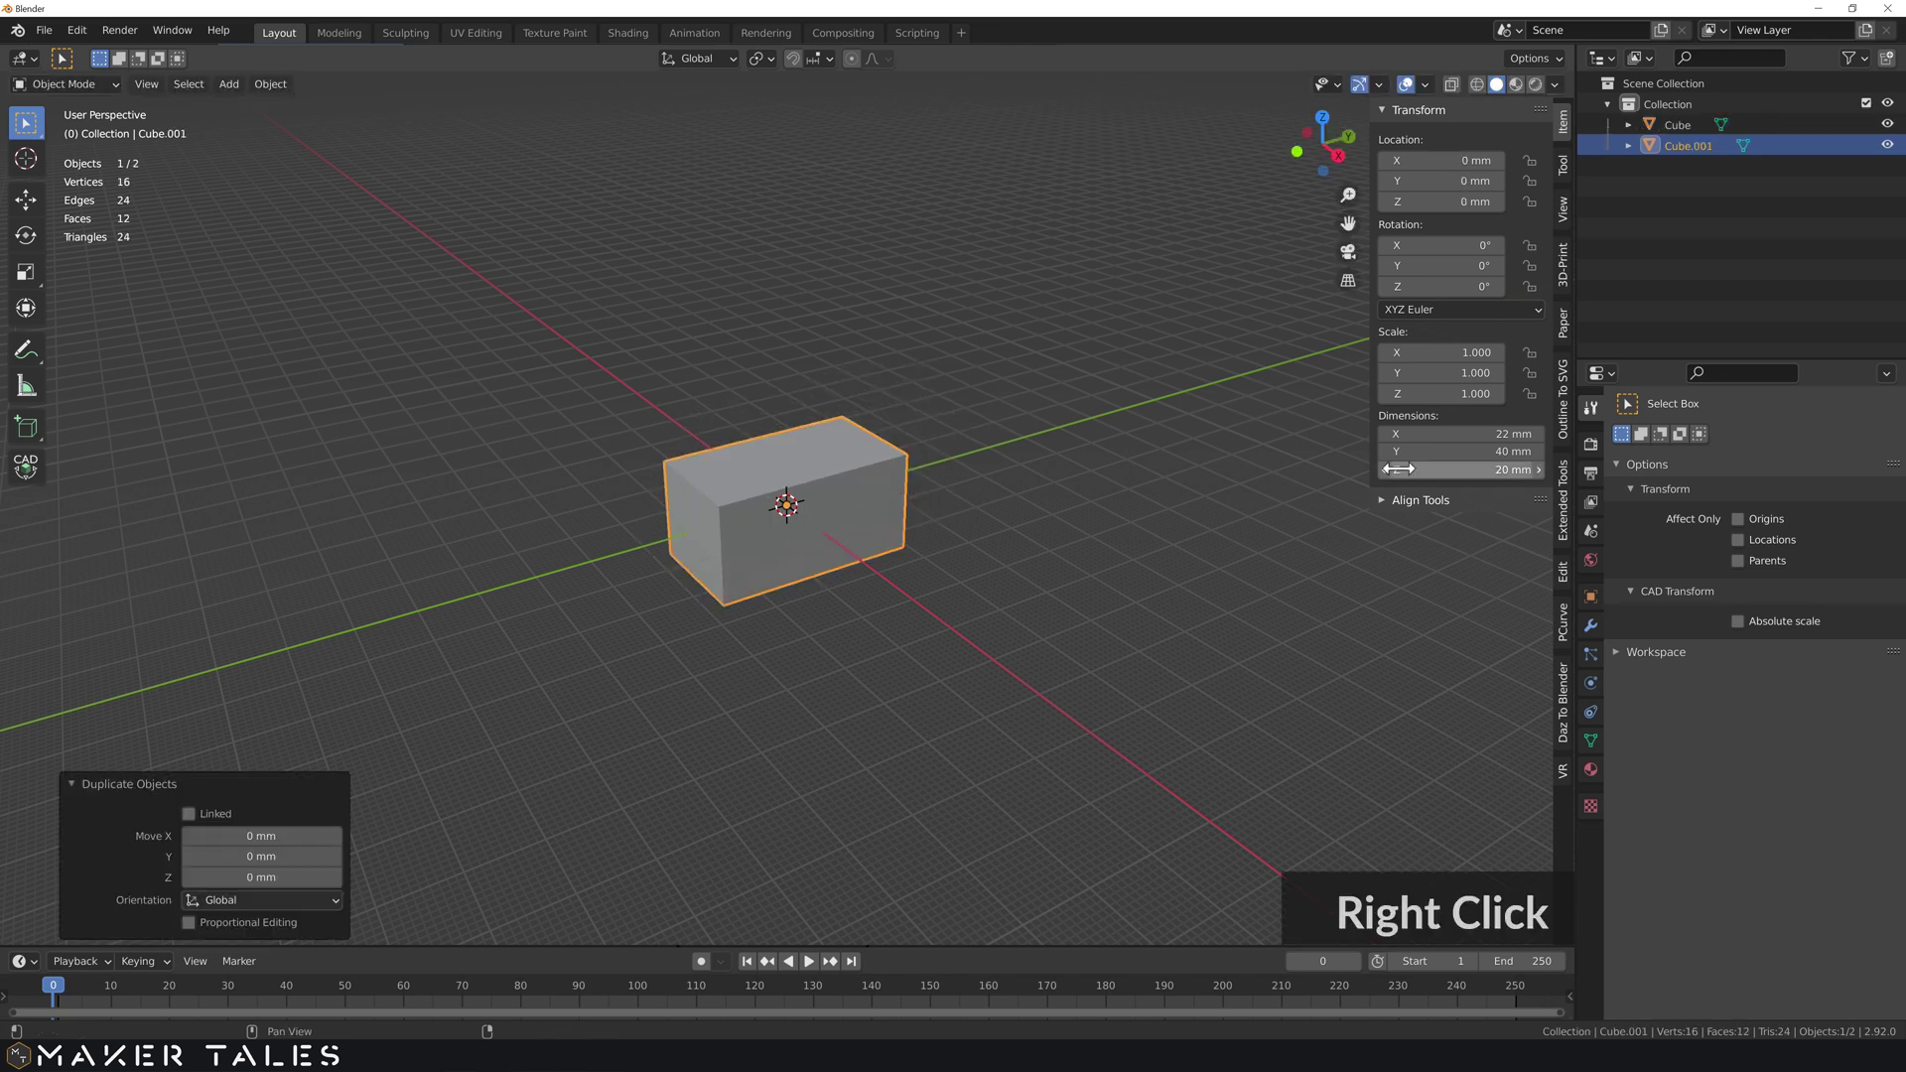
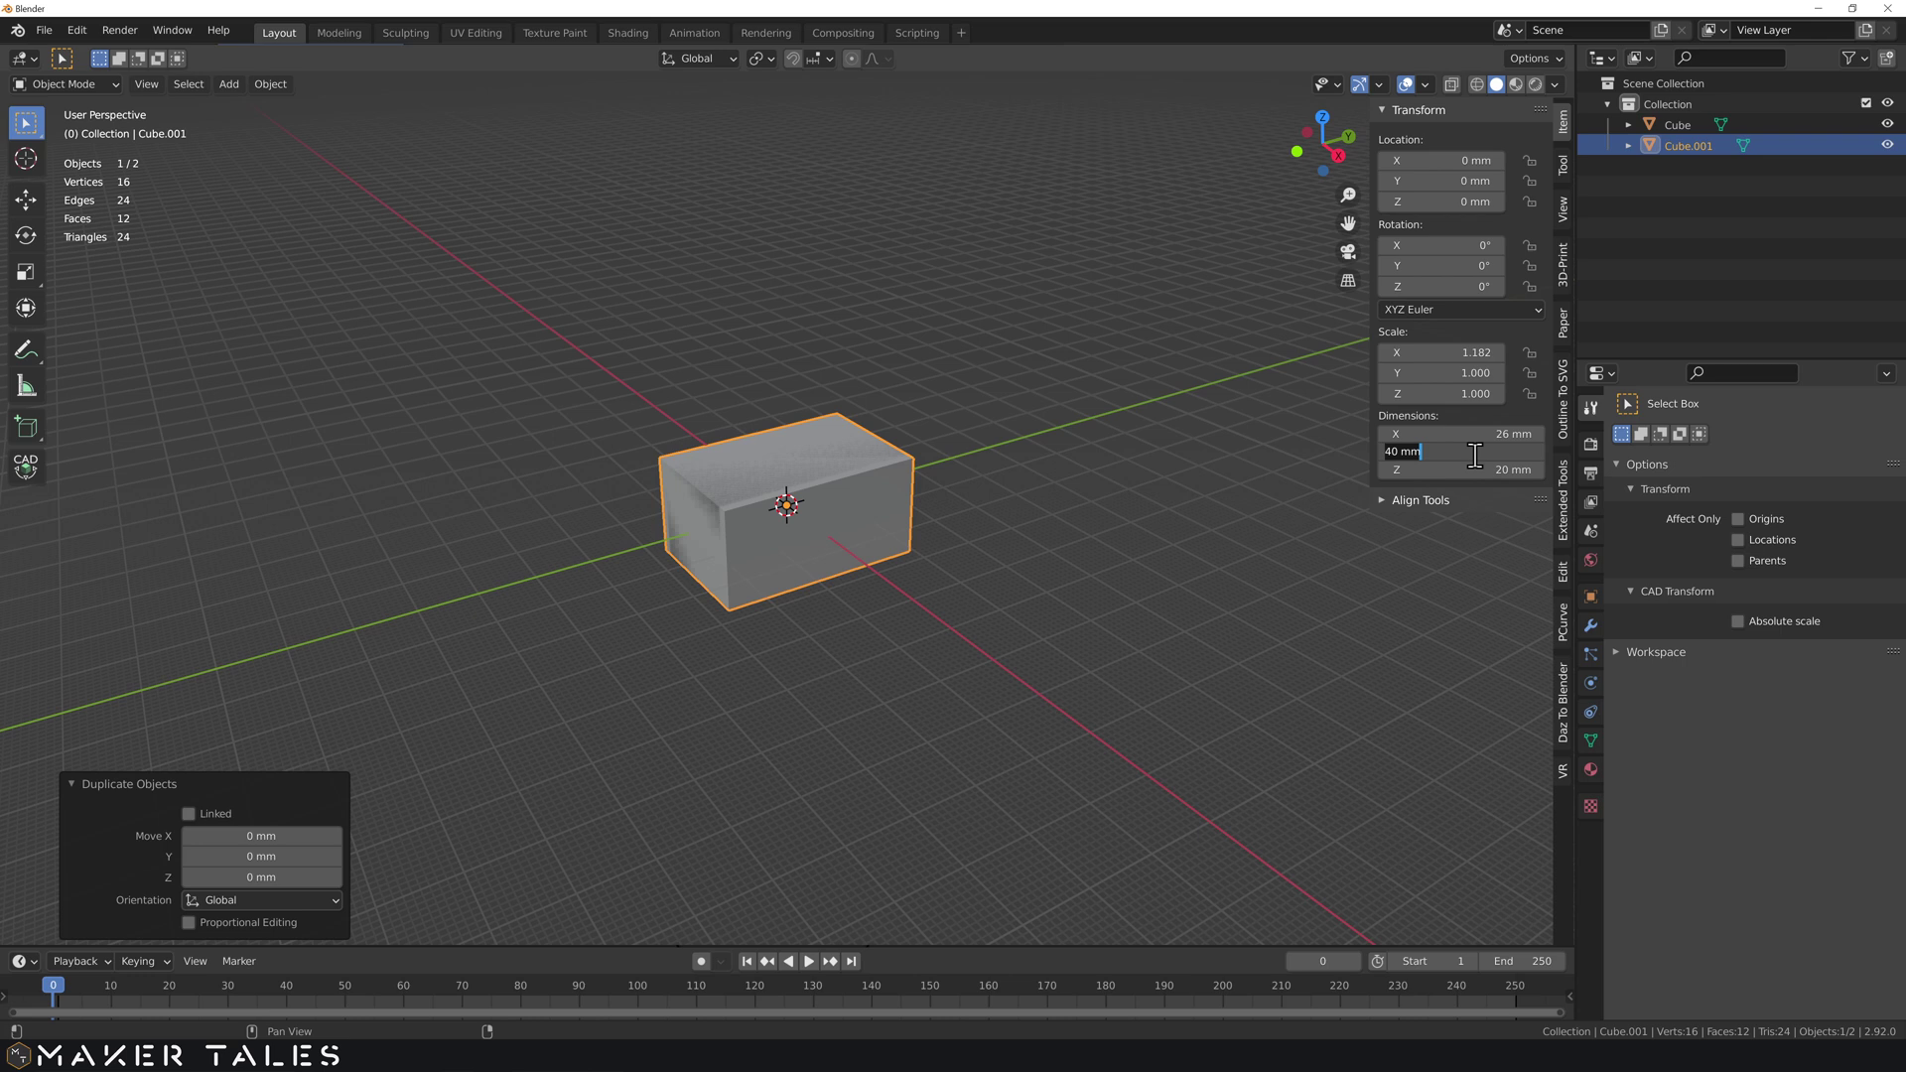
- Set the copy's Y dimension to 48 mm to make the larger 26 × 48 × 20 mm block
{"action": "type", "text": "48"}
{"action": "key", "text": "Return"}
{"action": "left_click", "coordinate": [937, 509]}
{"action": "scroll", "scroll_direction": "up", "scroll_amount": 3}
{"action": "scroll", "scroll_direction": "up", "scroll_amount": 3}
{"action": "middle_click", "coordinate": [842, 504]}
{"action": "middle_click", "coordinate": [835, 504]}
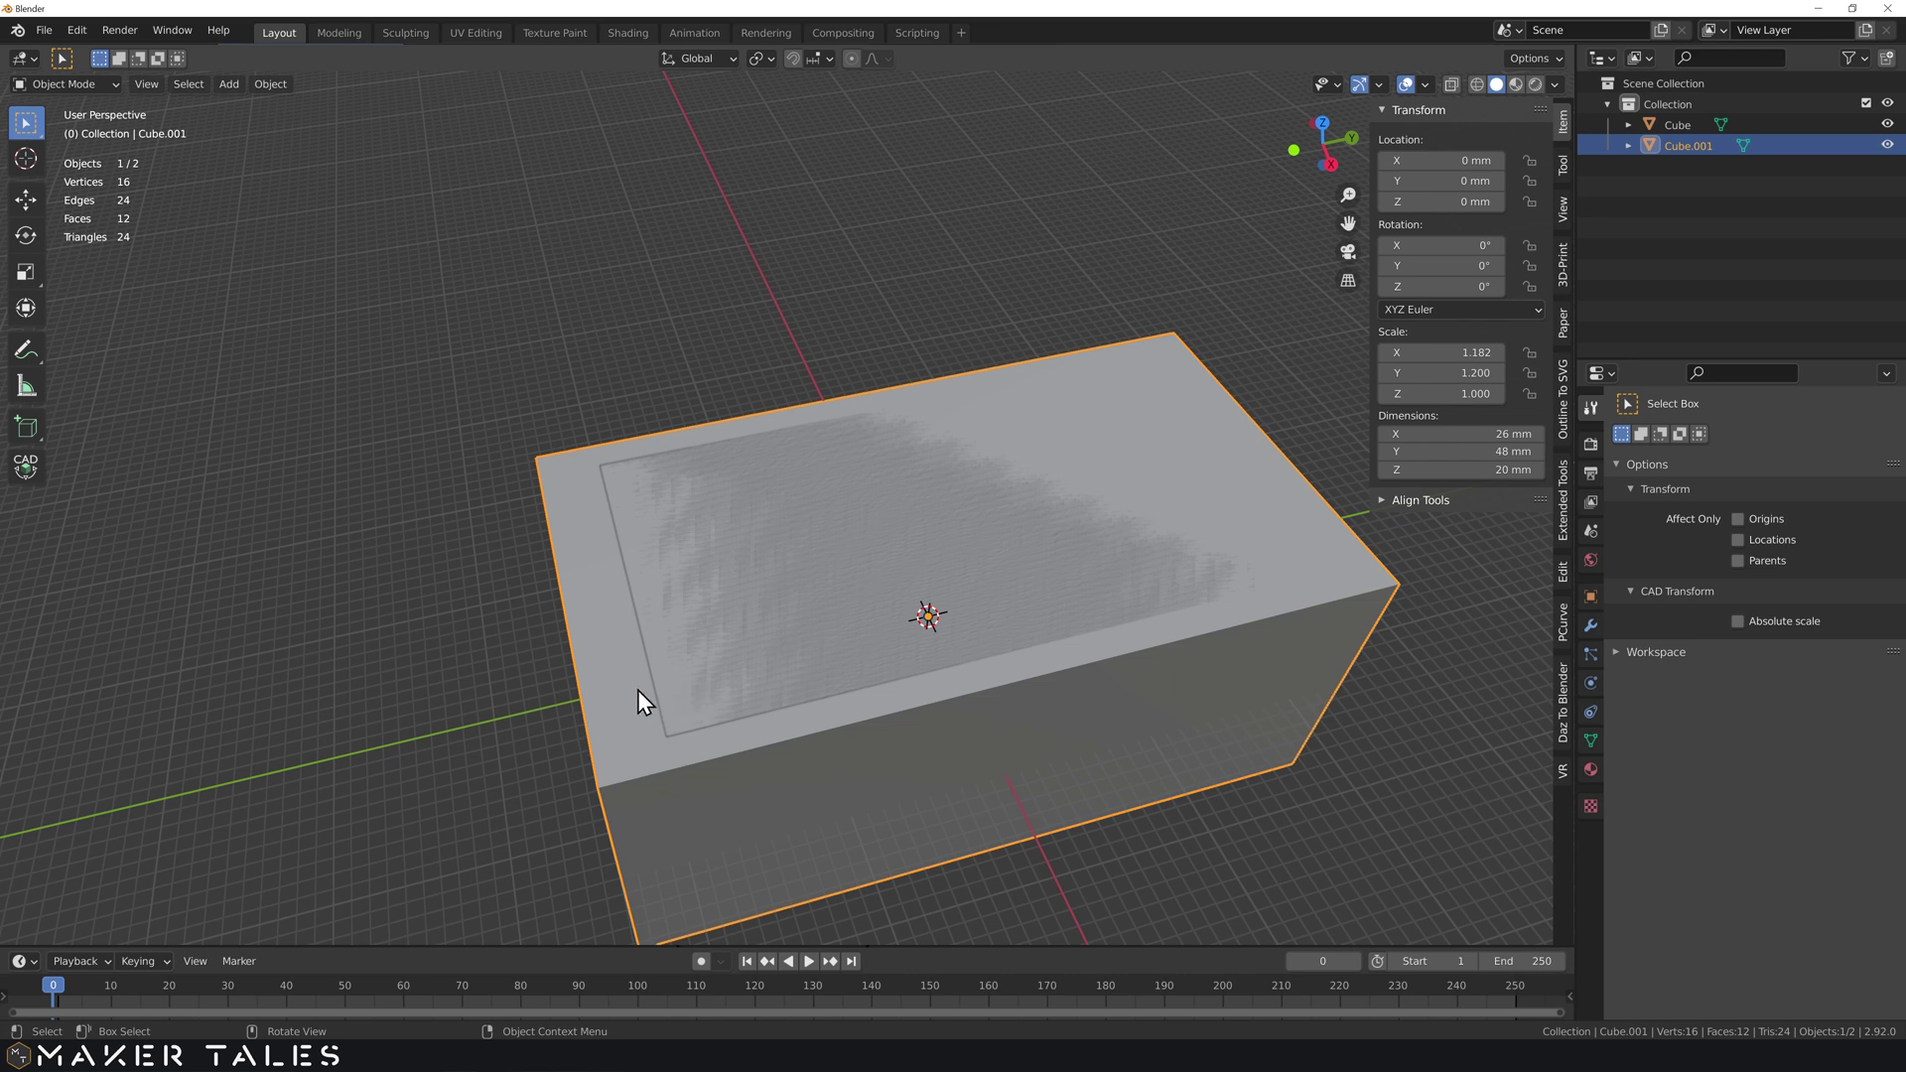
{"action": "middle_click", "coordinate": [744, 615]}
{"action": "scroll", "scroll_direction": "up", "scroll_amount": 3}
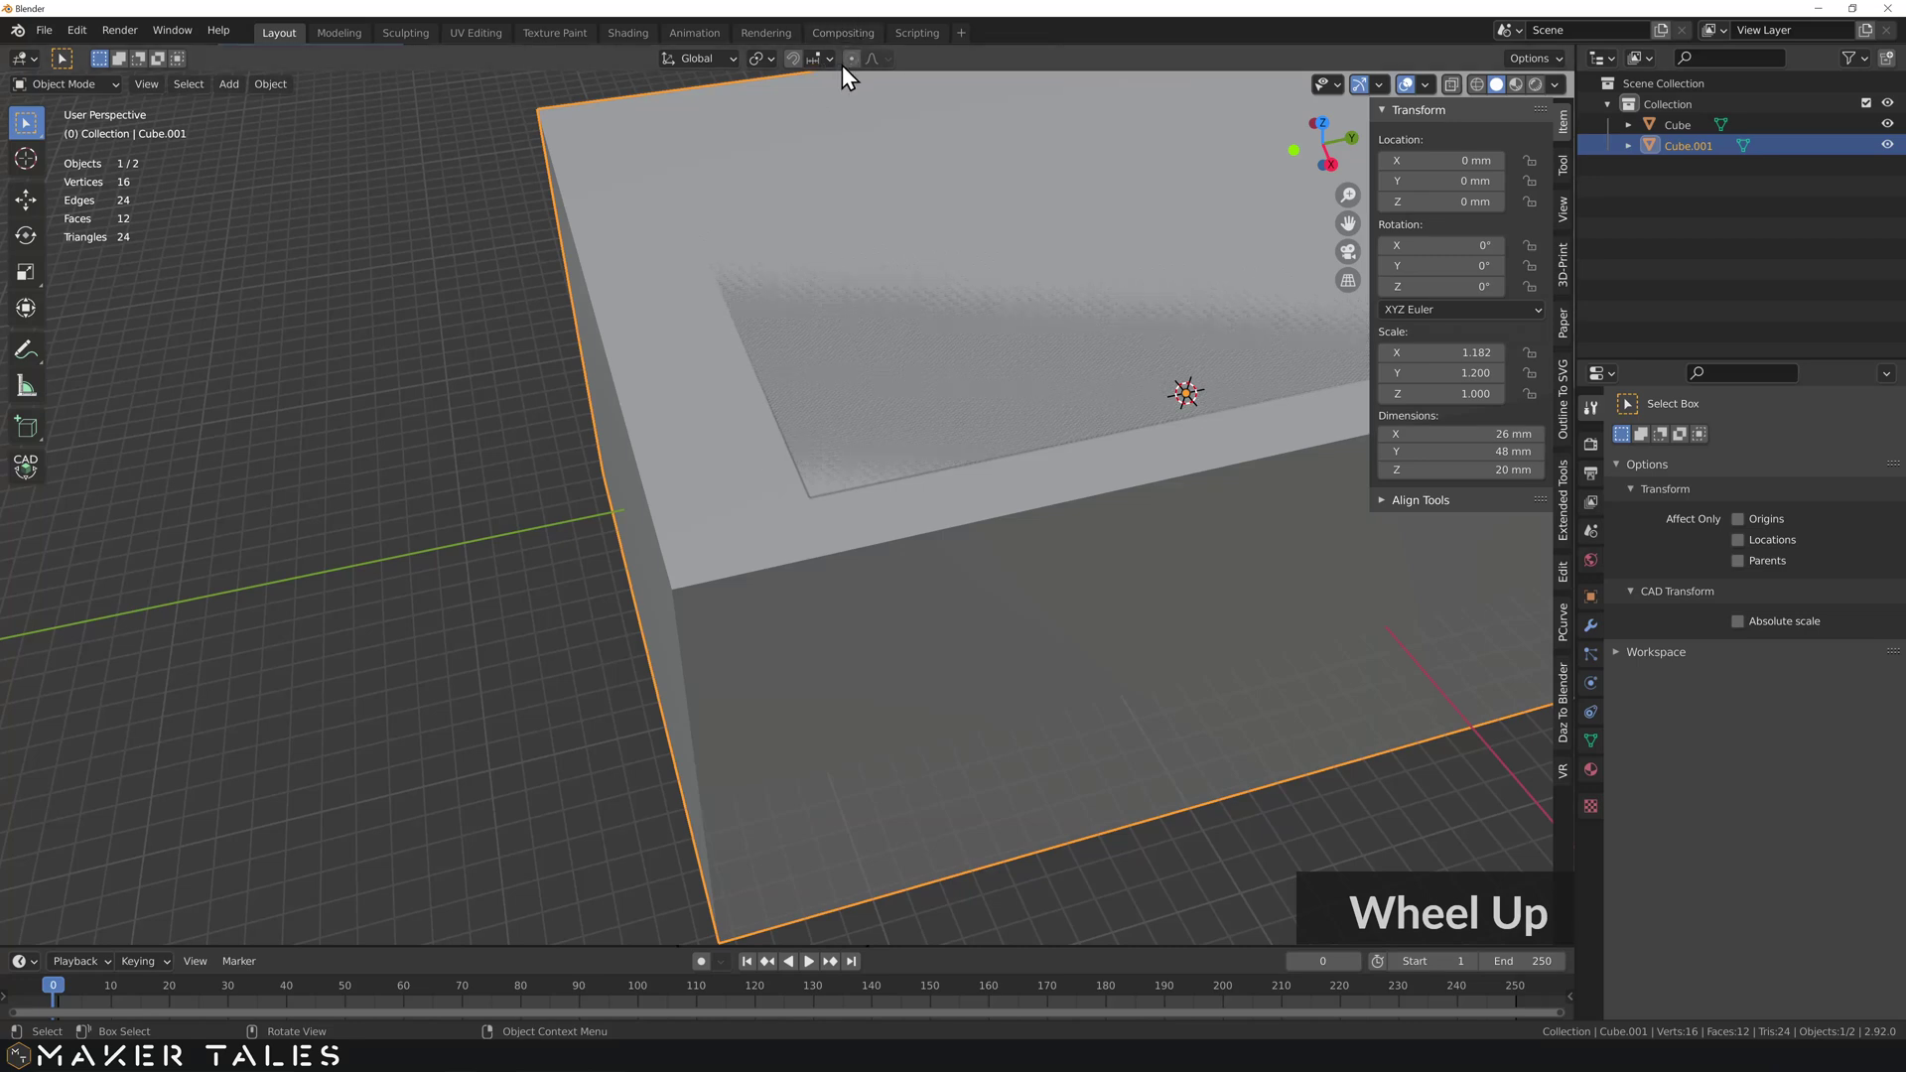
{"action": "scroll", "scroll_direction": "up", "scroll_amount": 3}
- Move the larger block along Y so the inner block sits off-centre inside it
{"action": "left_click", "coordinate": [33, 484]}
{"action": "type", "text": "g"}
{"action": "left_click", "coordinate": [667, 583]}
{"action": "type", "text": "y"}
{"action": "left_click", "coordinate": [818, 505]}
{"action": "type", "text": "w"}
{"action": "type", "text": "gy-6"}
{"action": "key", "text": "Return"}
{"action": "scroll", "scroll_direction": "down", "scroll_amount": 3}
- Subtract the inner block from the larger one with a Bool Tool Difference, forming an open-topped tray
{"action": "left_click", "coordinate": [885, 398]}
{"action": "left_click", "coordinate": [754, 445]}
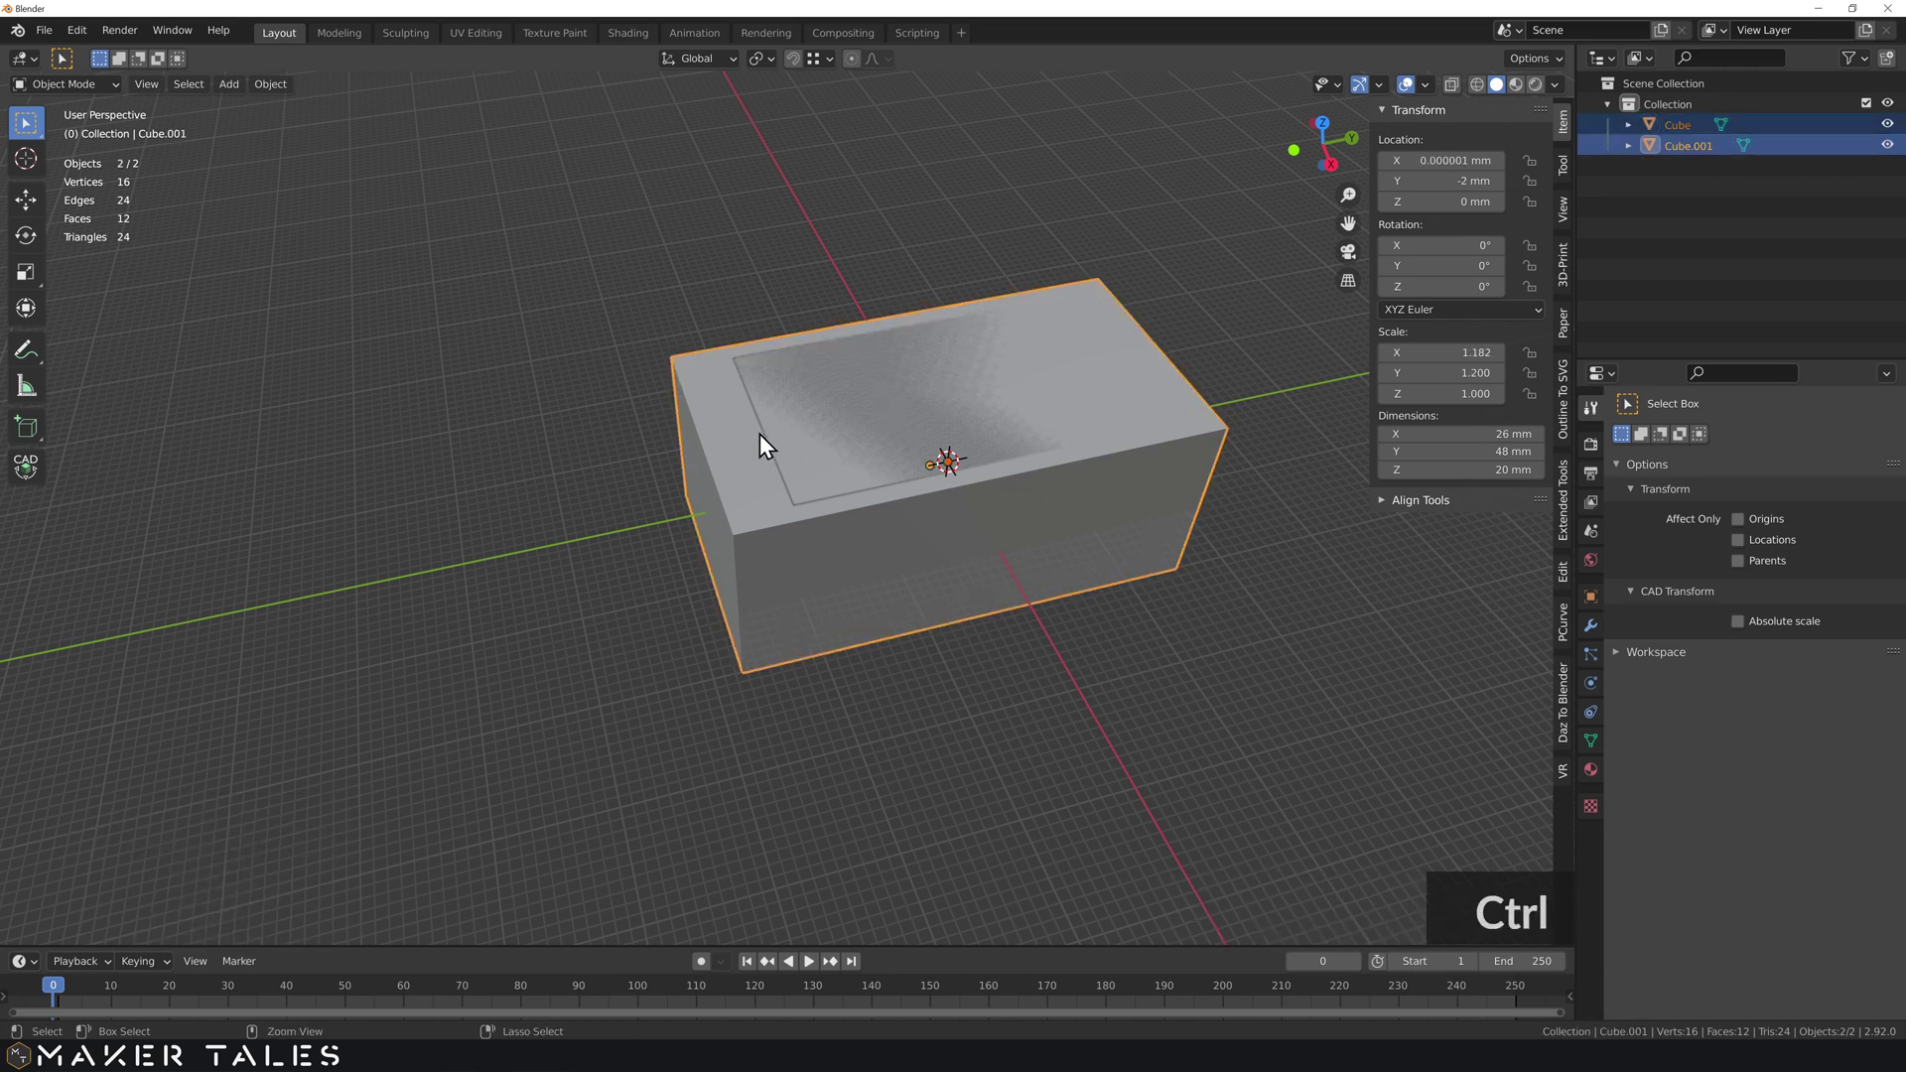
{"action": "key", "text": "ctrl+-"}
{"action": "middle_click", "coordinate": [936, 509]}
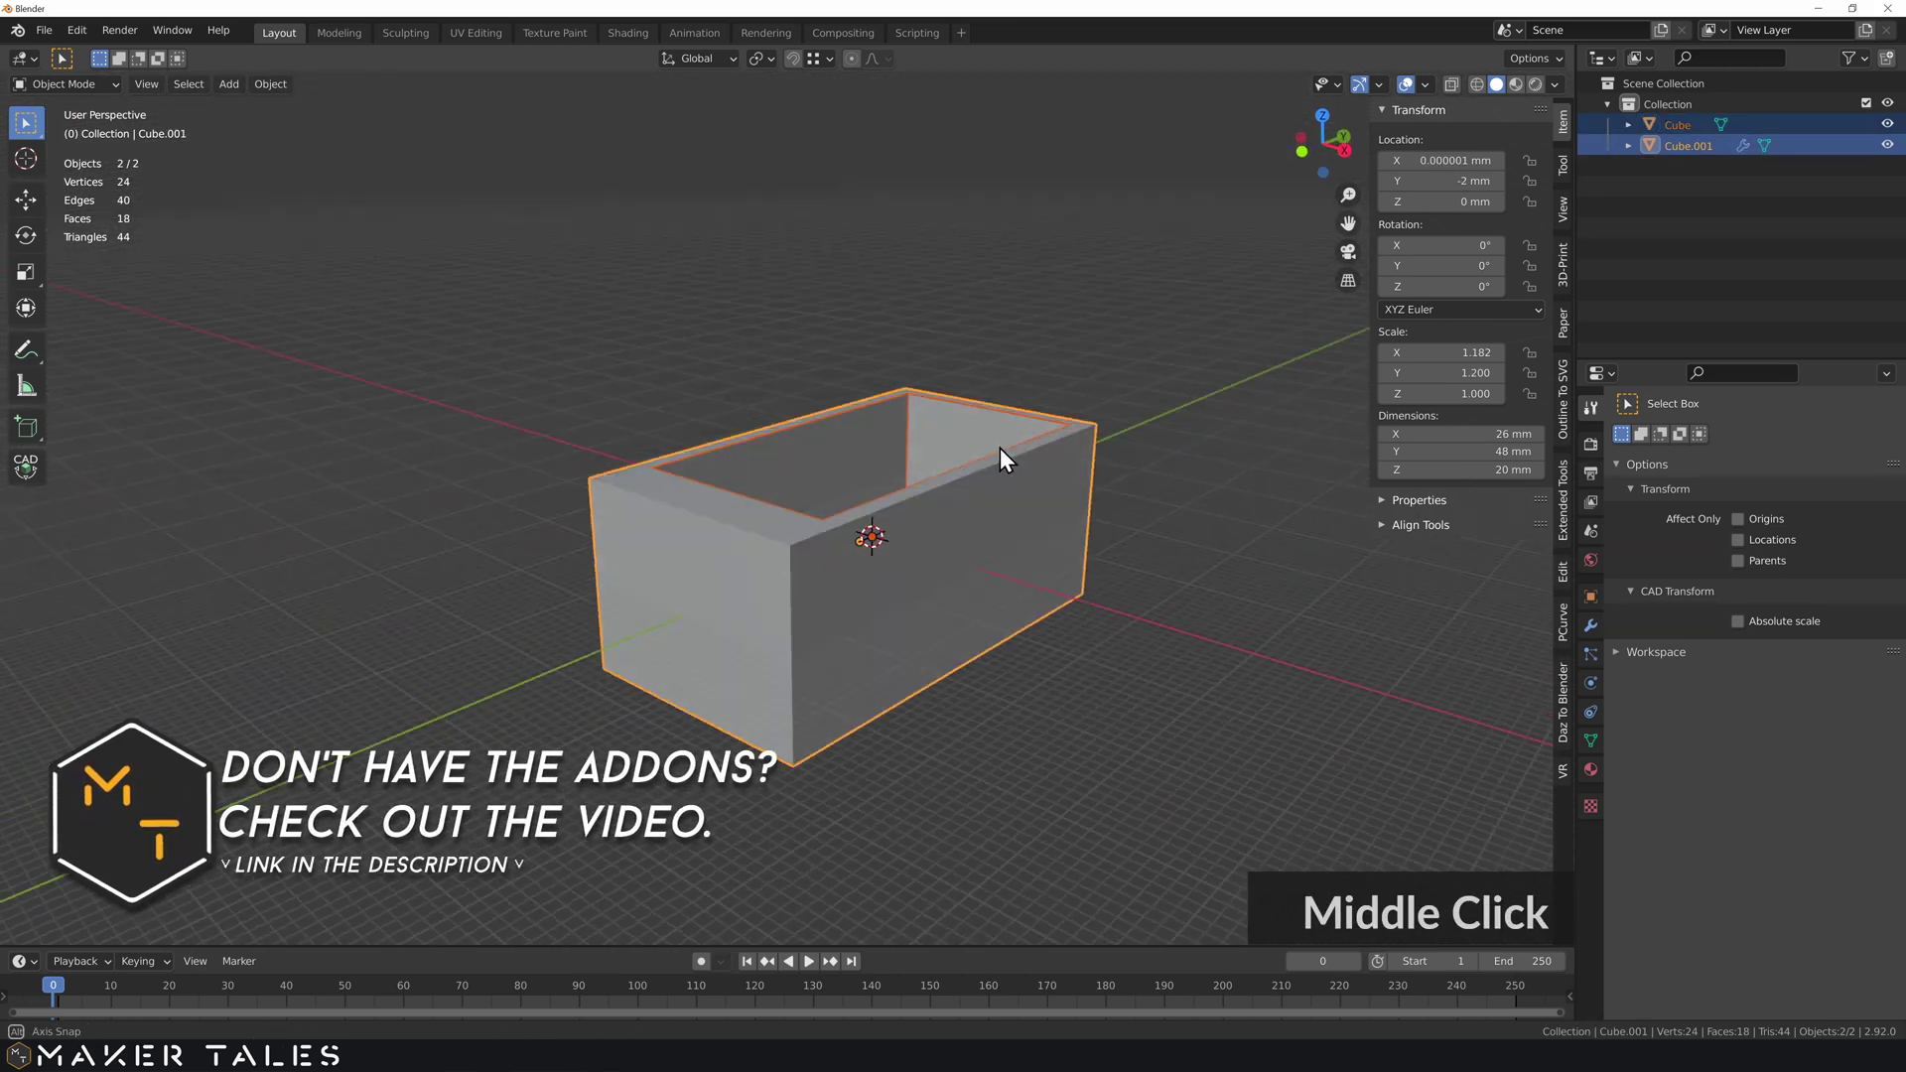
{"action": "scroll", "scroll_direction": "up", "scroll_amount": 3}
{"action": "middle_click", "coordinate": [939, 510]}
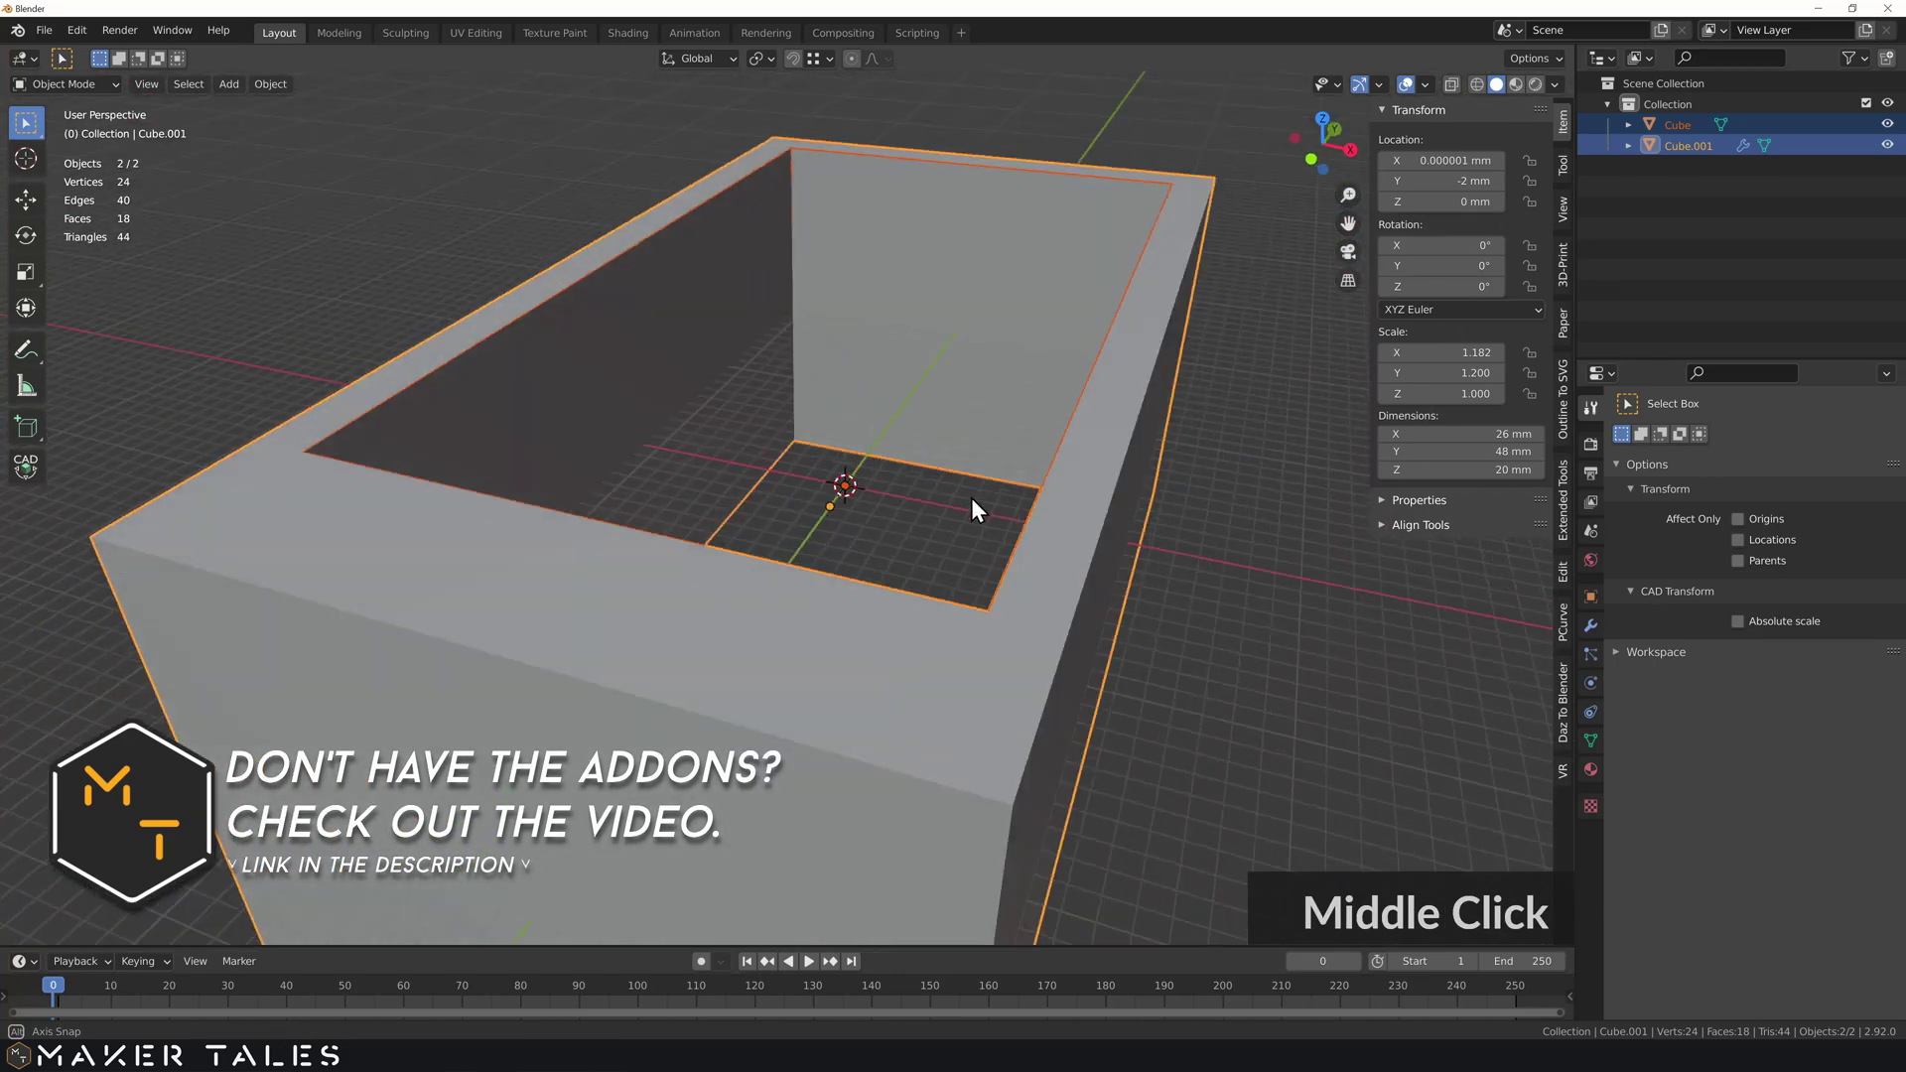
{"action": "scroll", "scroll_direction": "down", "scroll_amount": 3}
{"action": "middle_click", "coordinate": [904, 553]}
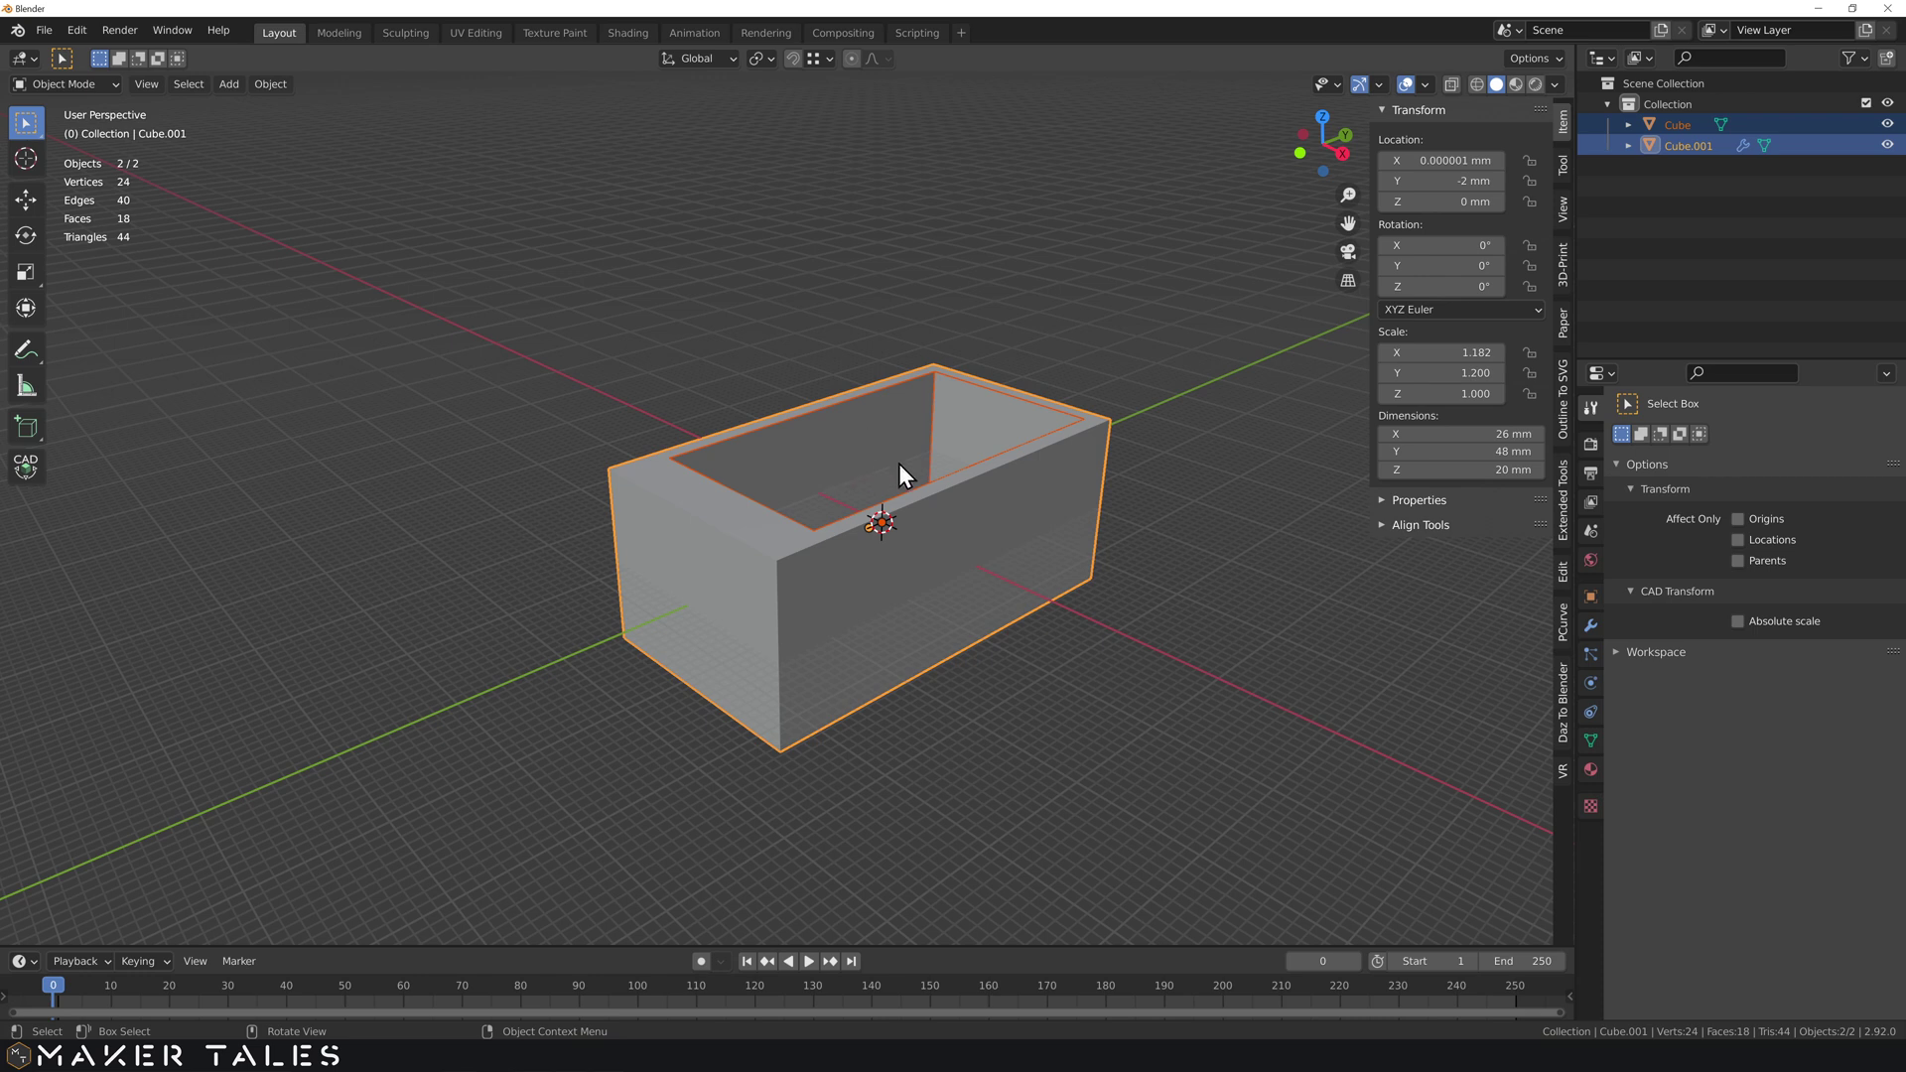
- Add a horizontal loop cut to the cutter block and raise it 13 mm along Z
{"action": "left_click", "coordinate": [888, 433]}
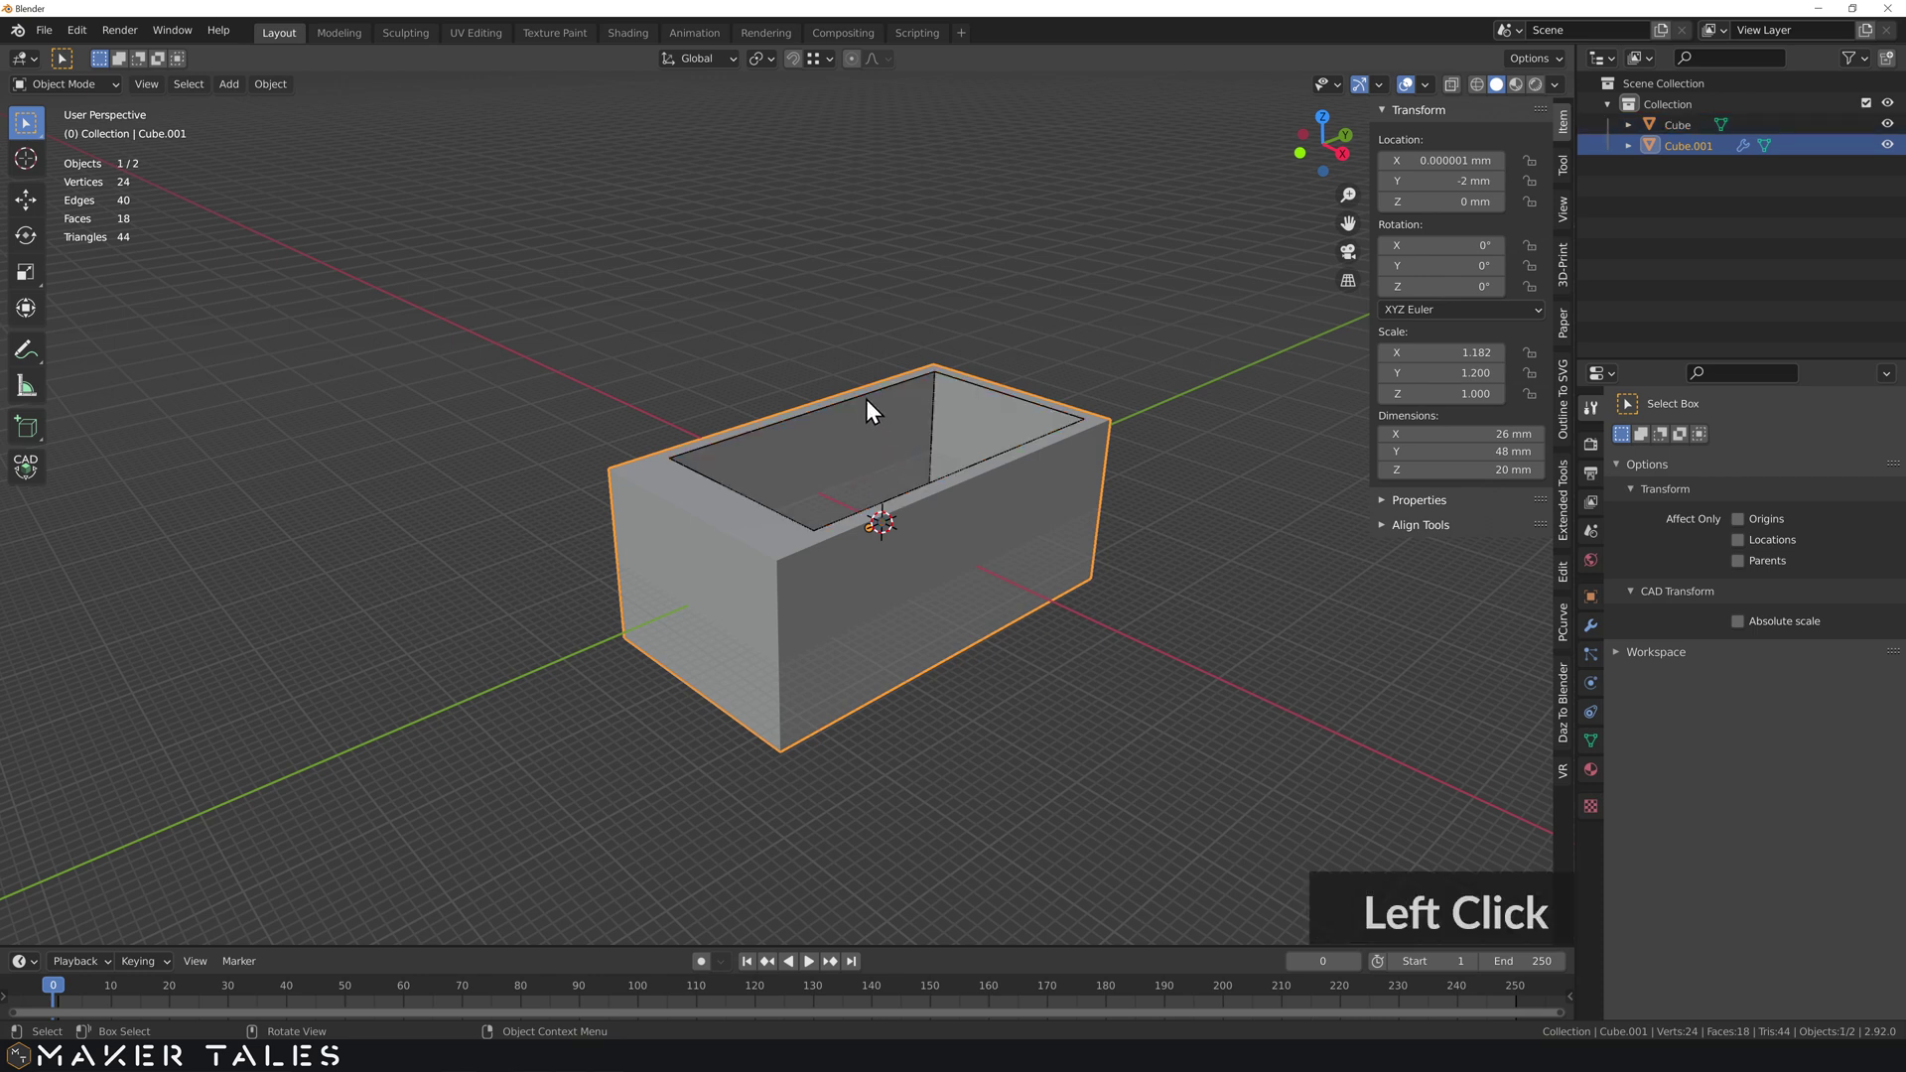
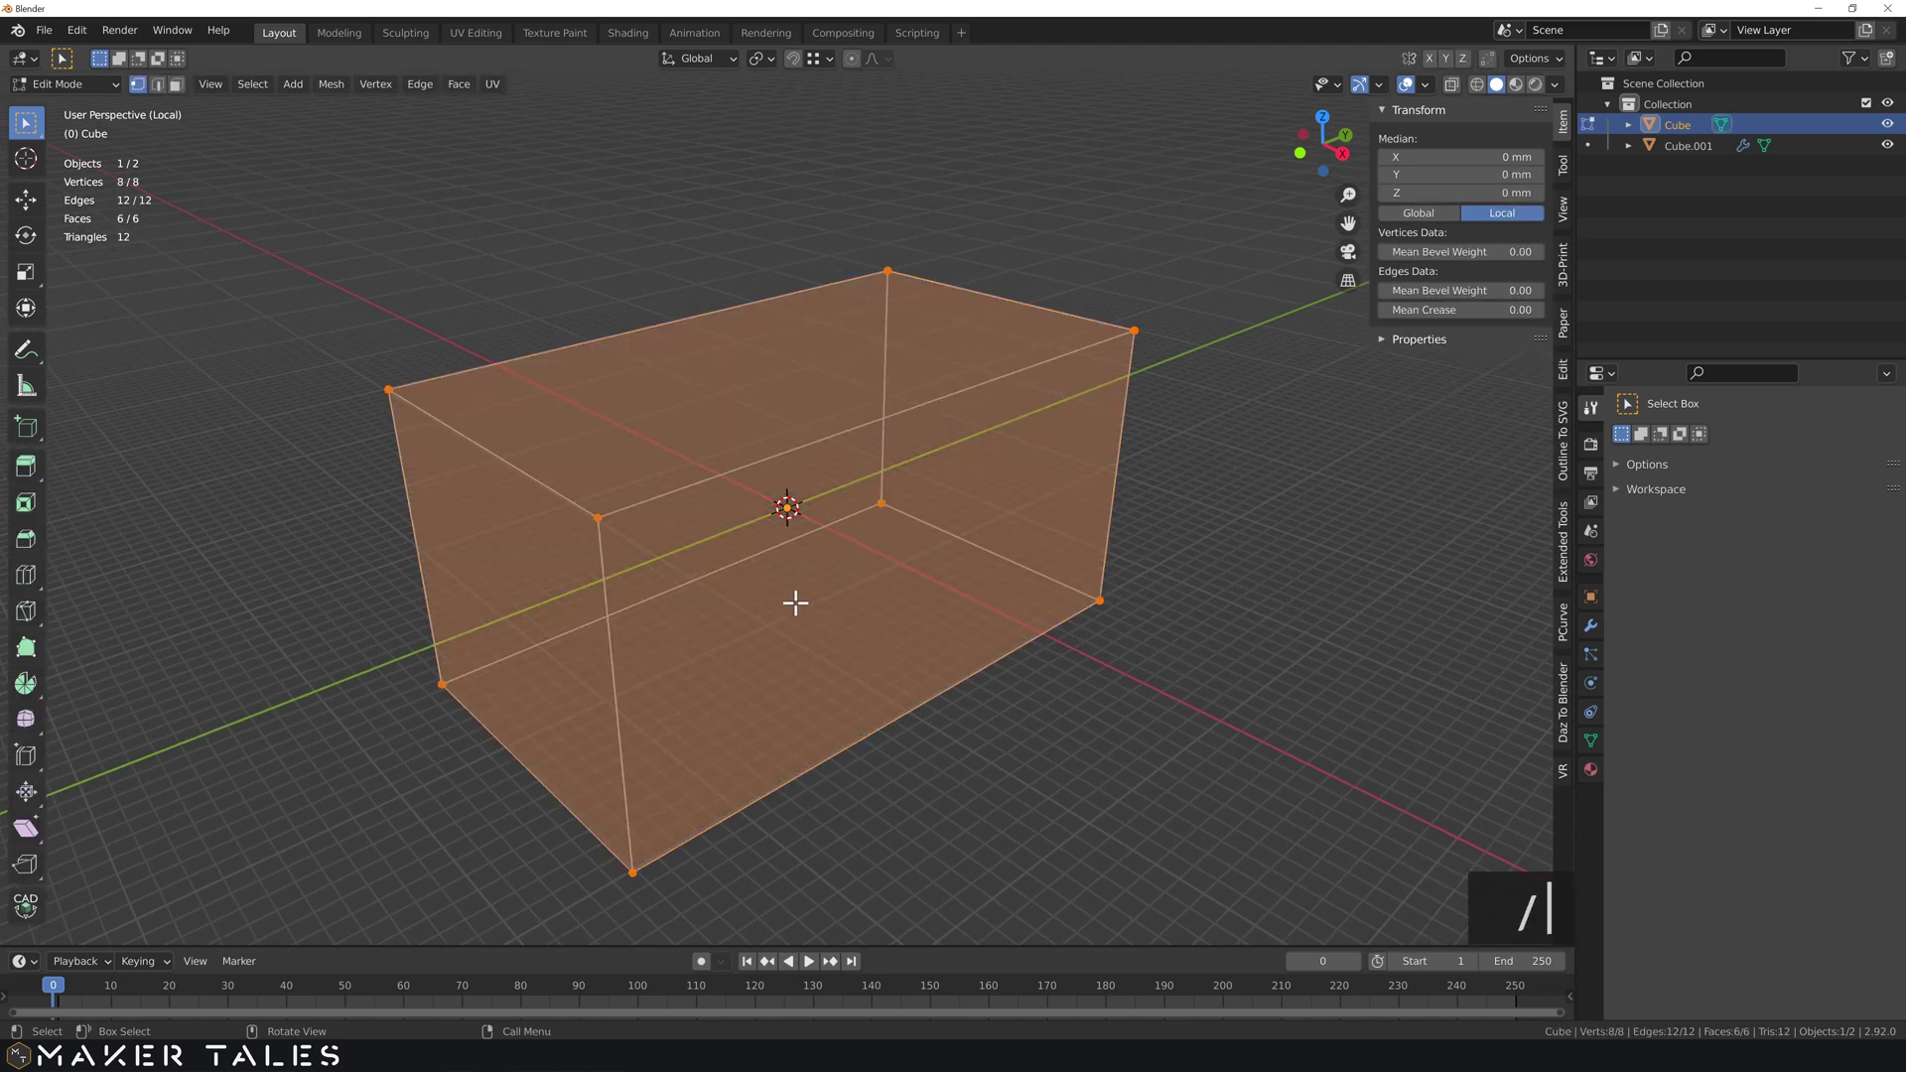
{"action": "key", "text": "ctrl+r"}
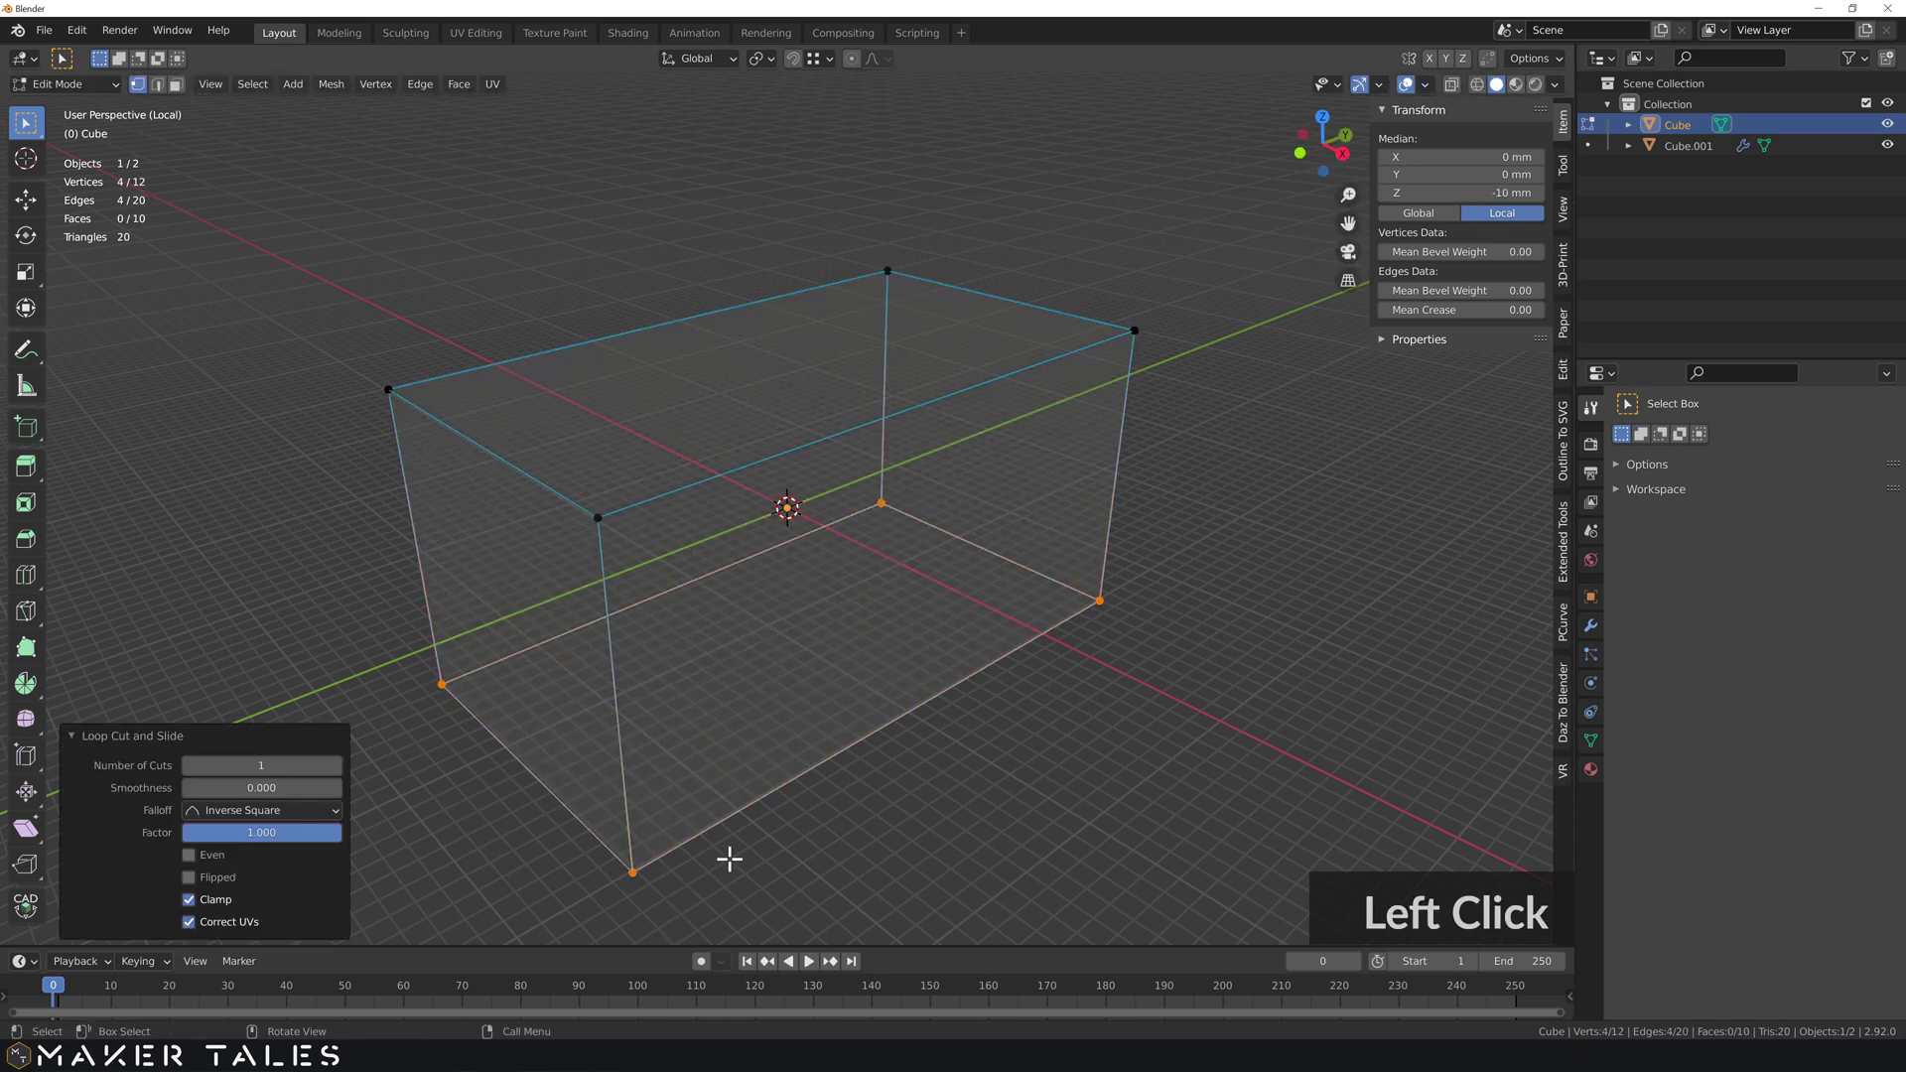
{"action": "type", "text": "gz"}
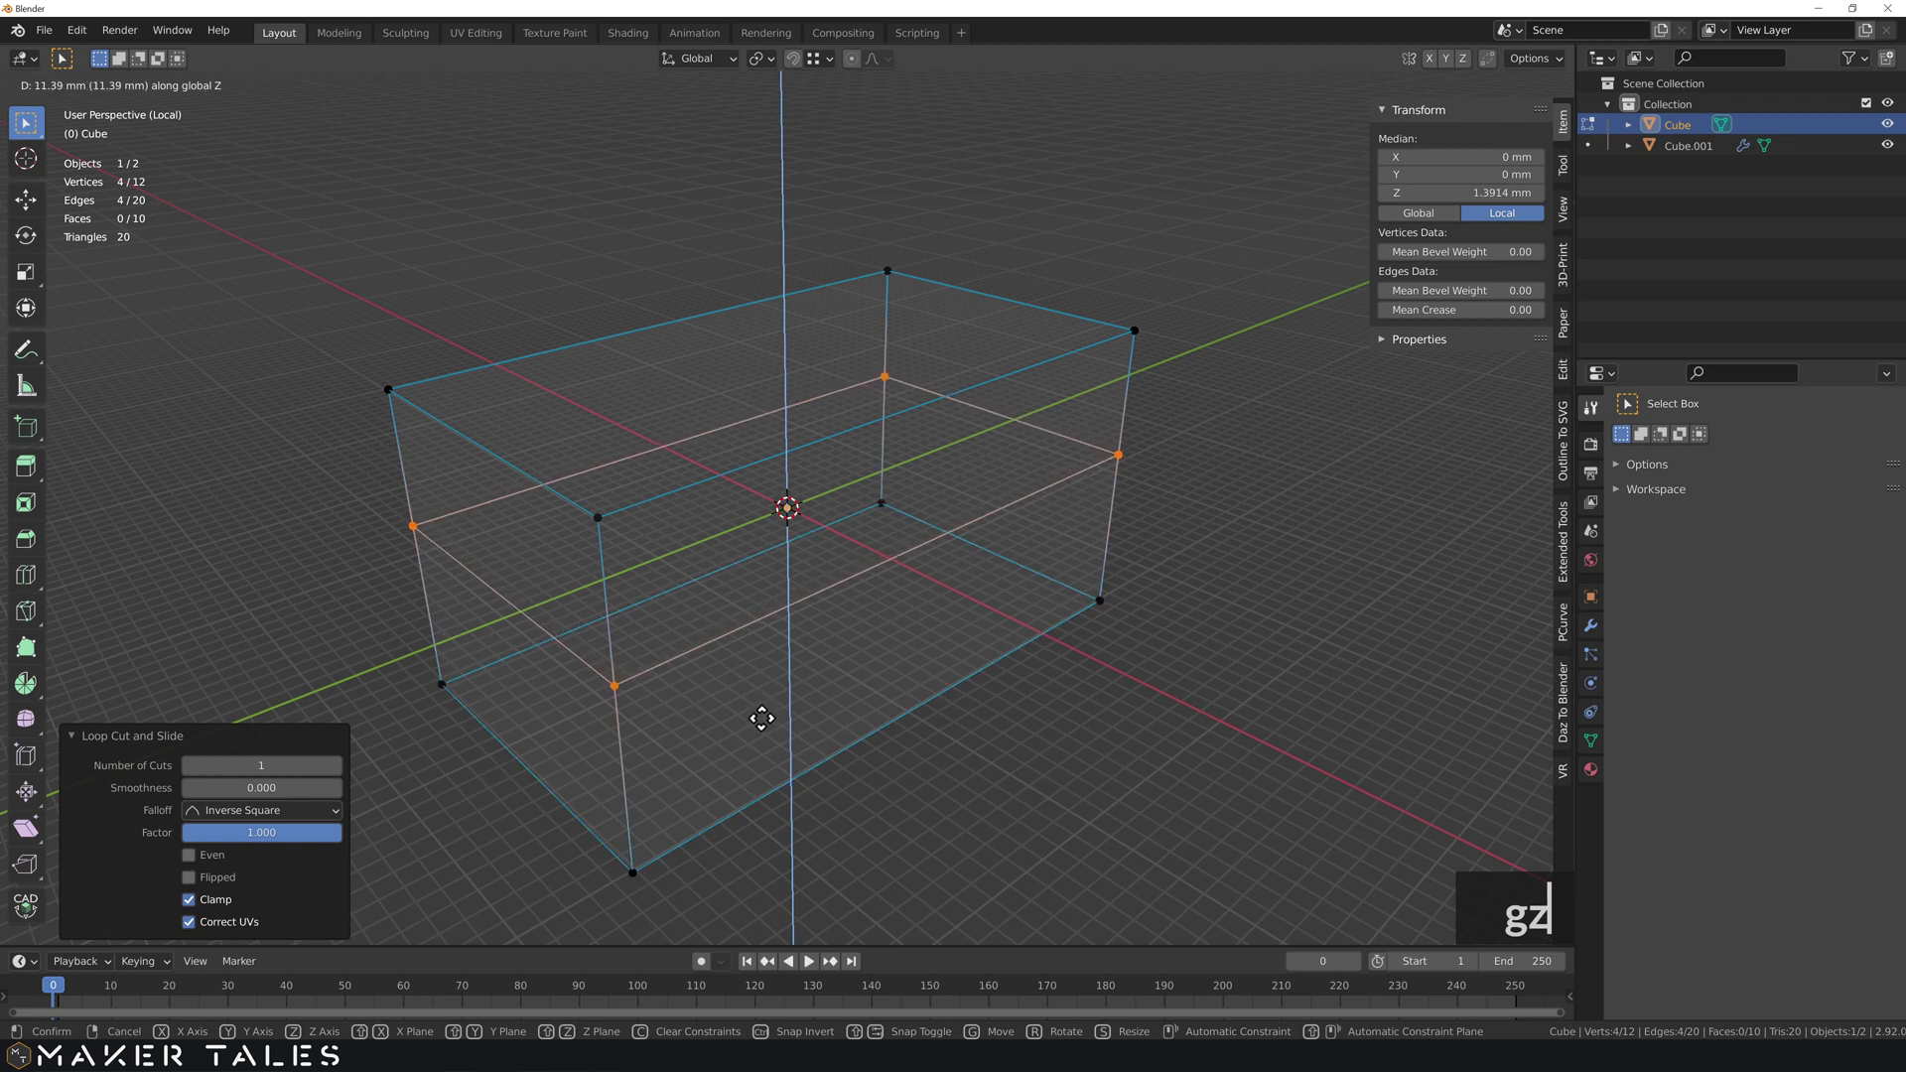
{"action": "key", "text": "1"}
{"action": "type", "text": "13"}
{"action": "key", "text": "Return"}
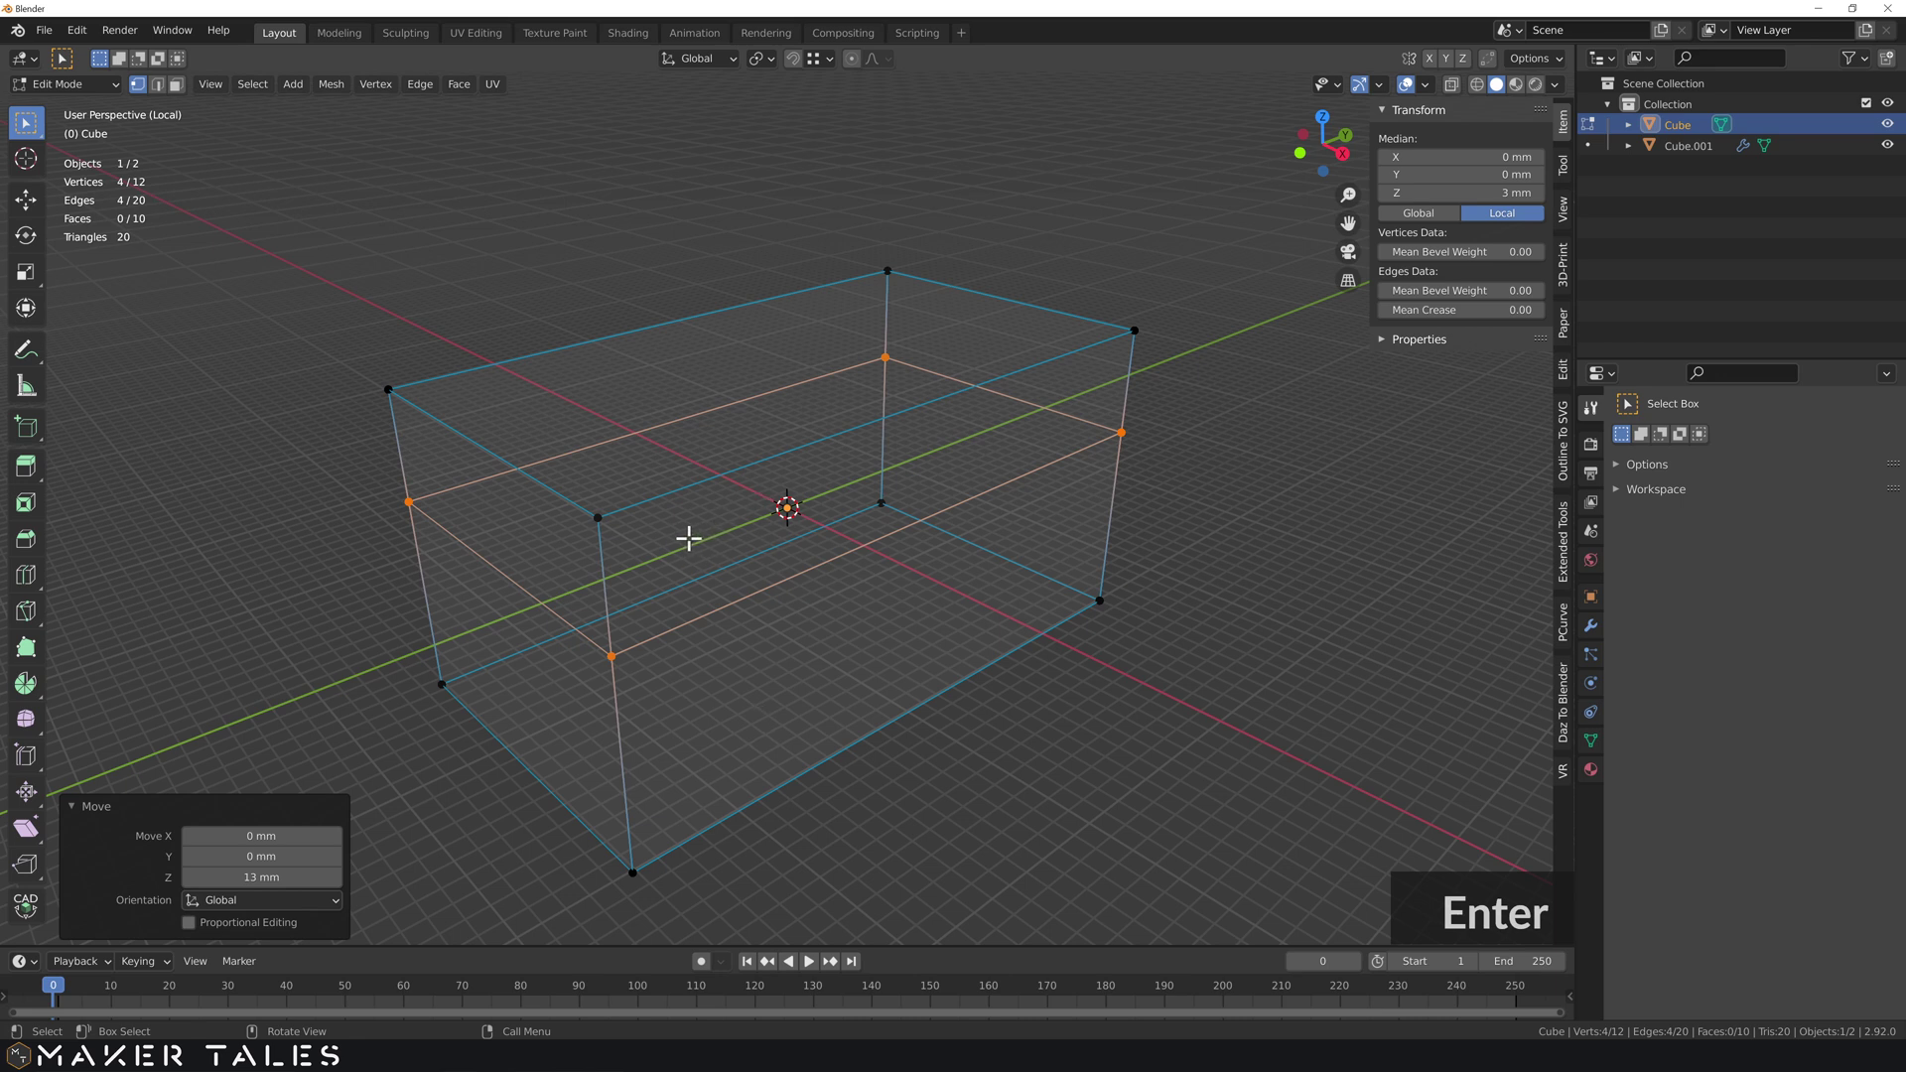
- Extrude the cutter's upper side face outward through the tray wall and return to Object Mode
{"action": "left_click", "coordinate": [682, 534]}
{"action": "key", "text": "e"}
{"action": "left_click", "coordinate": [868, 672]}
{"action": "key", "text": "ctrl+z"}
{"action": "key", "text": "ctrl+z"}
{"action": "middle_click", "coordinate": [1130, 721]}
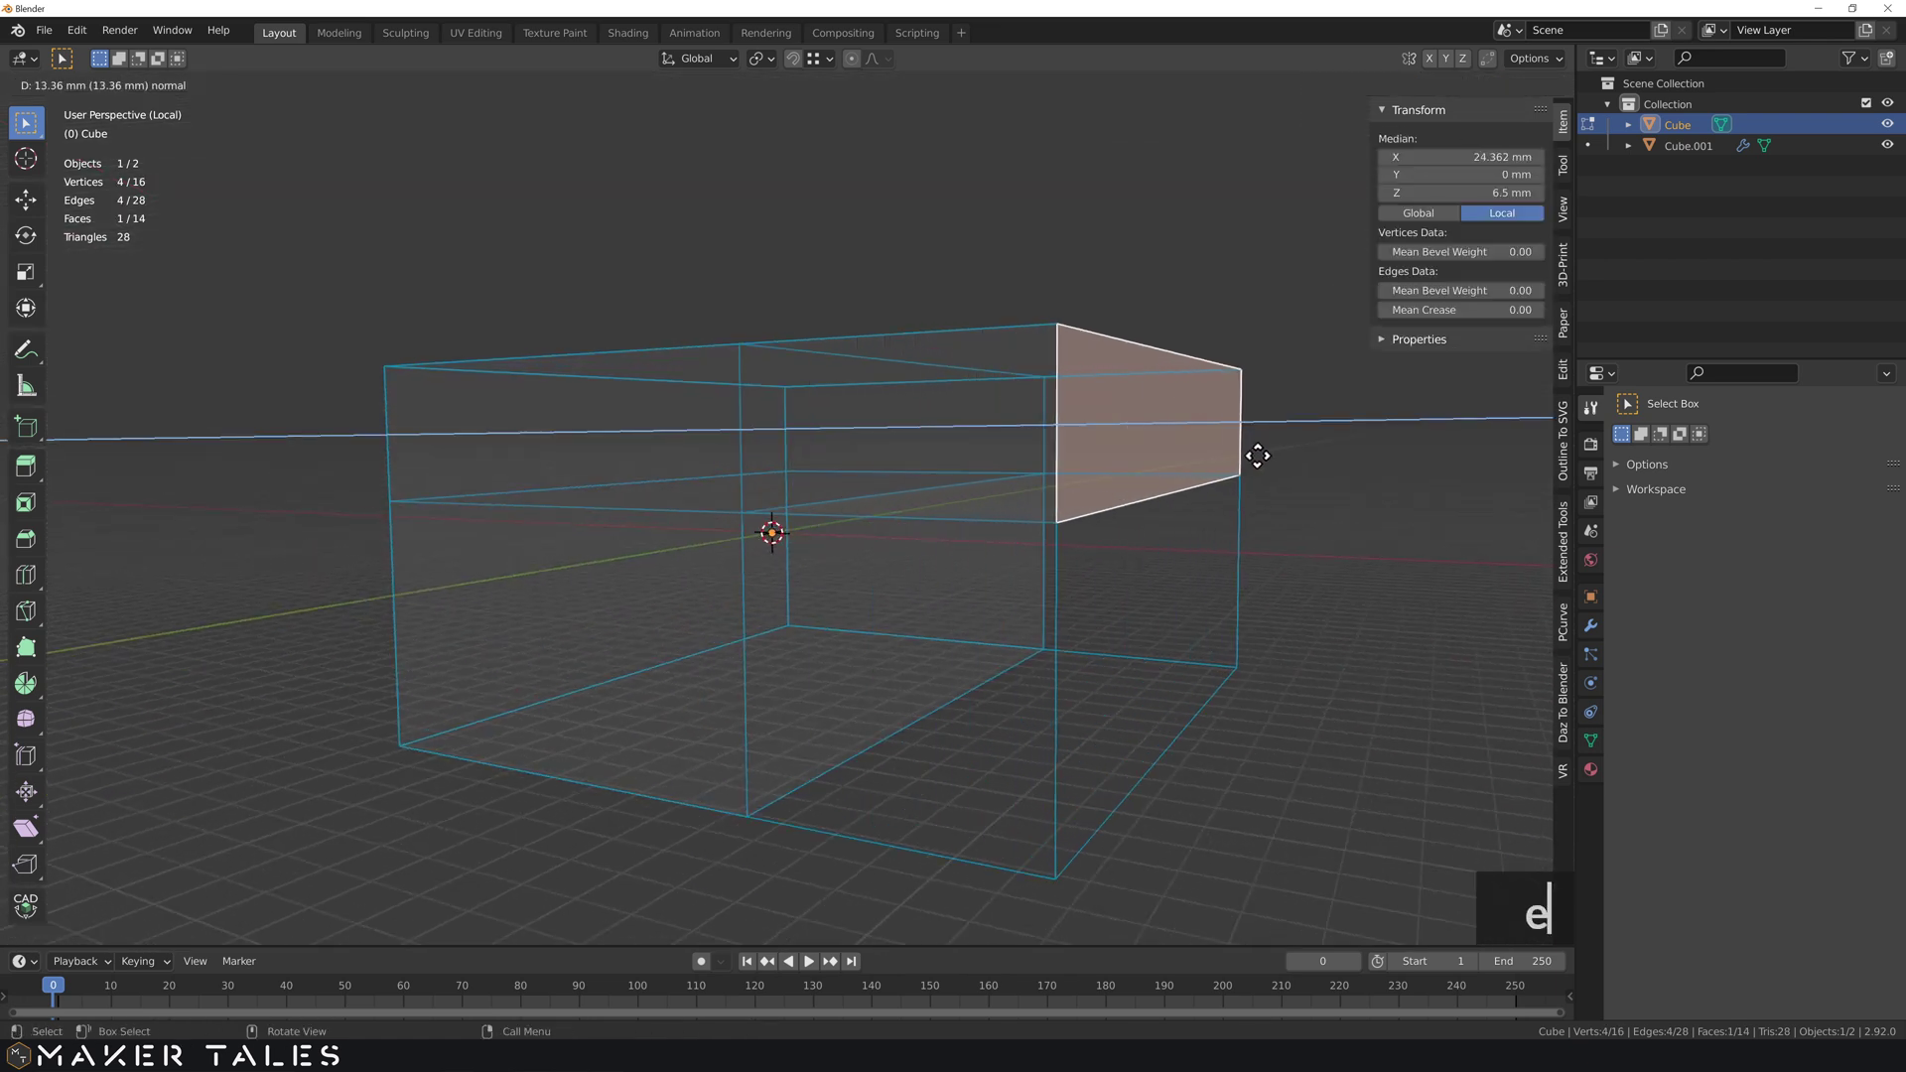
{"action": "key", "text": "e"}
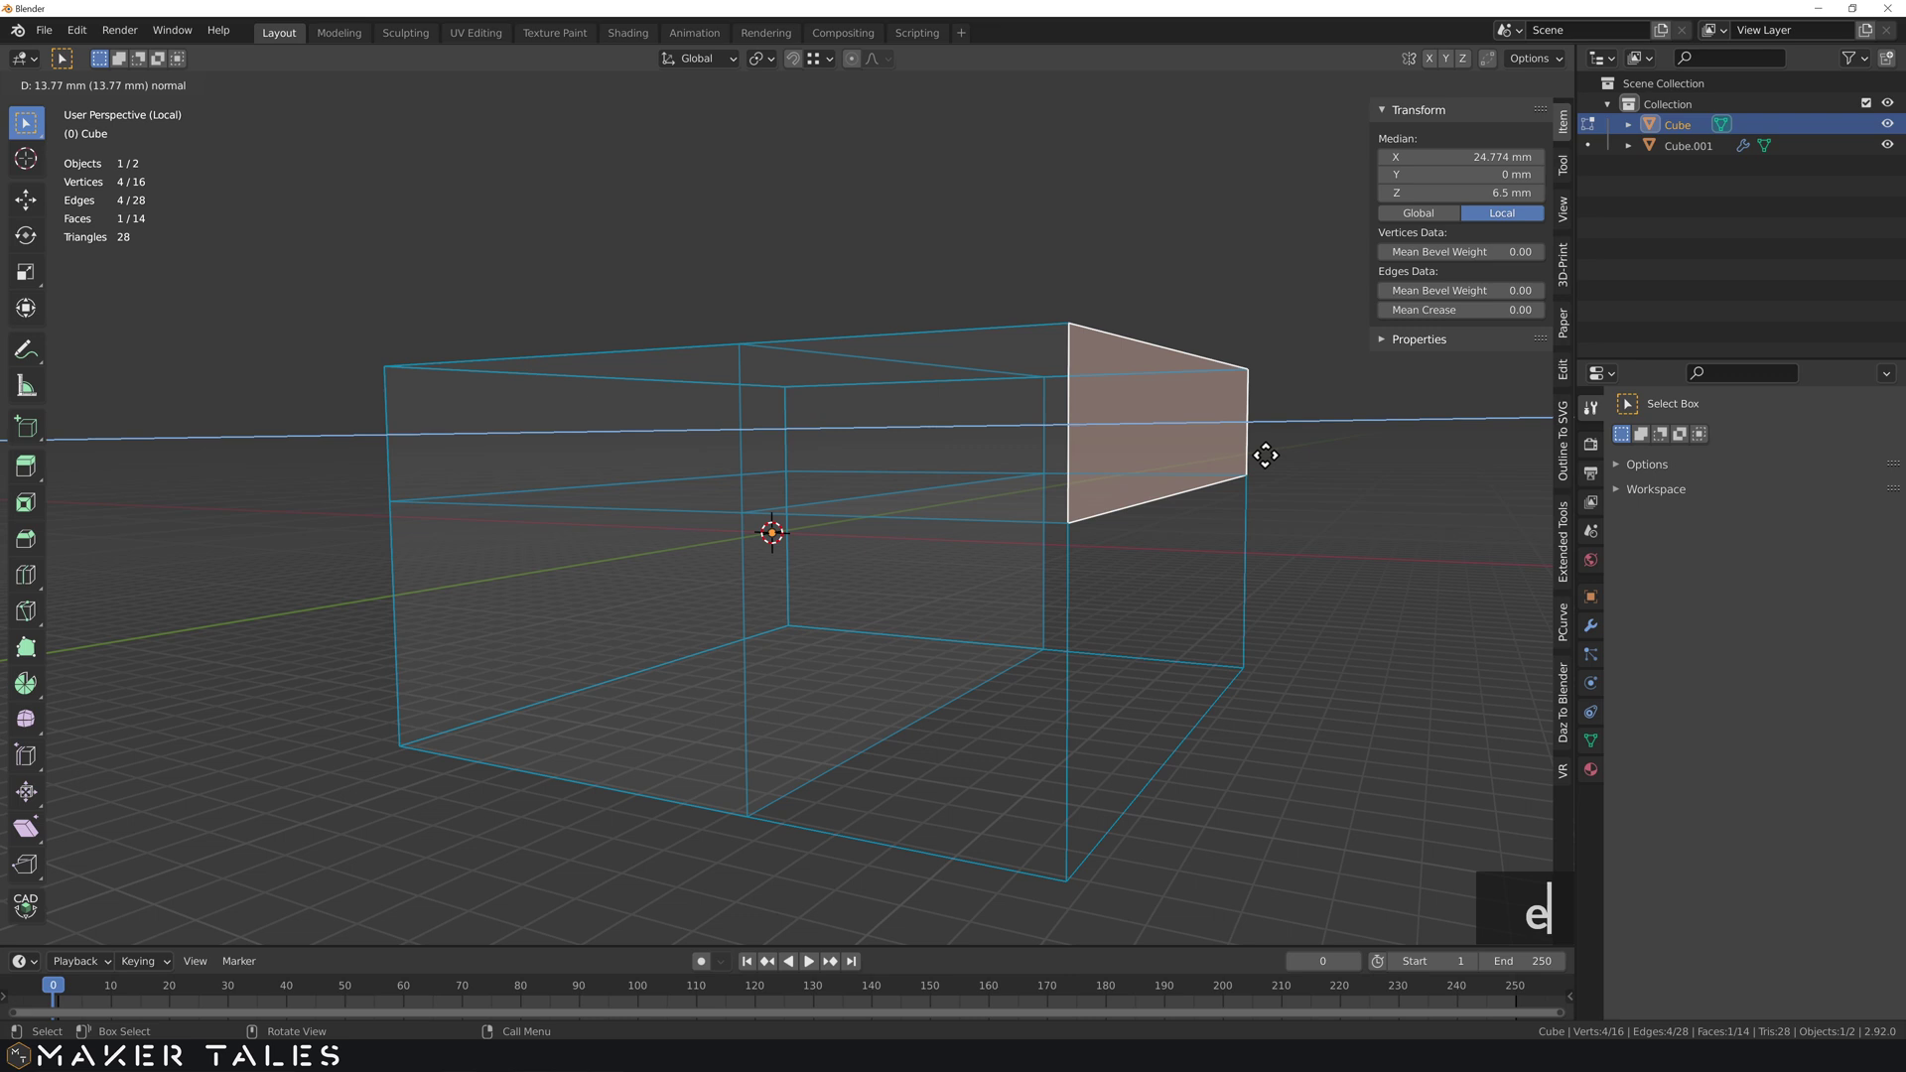
{"action": "middle_click", "coordinate": [1251, 448]}
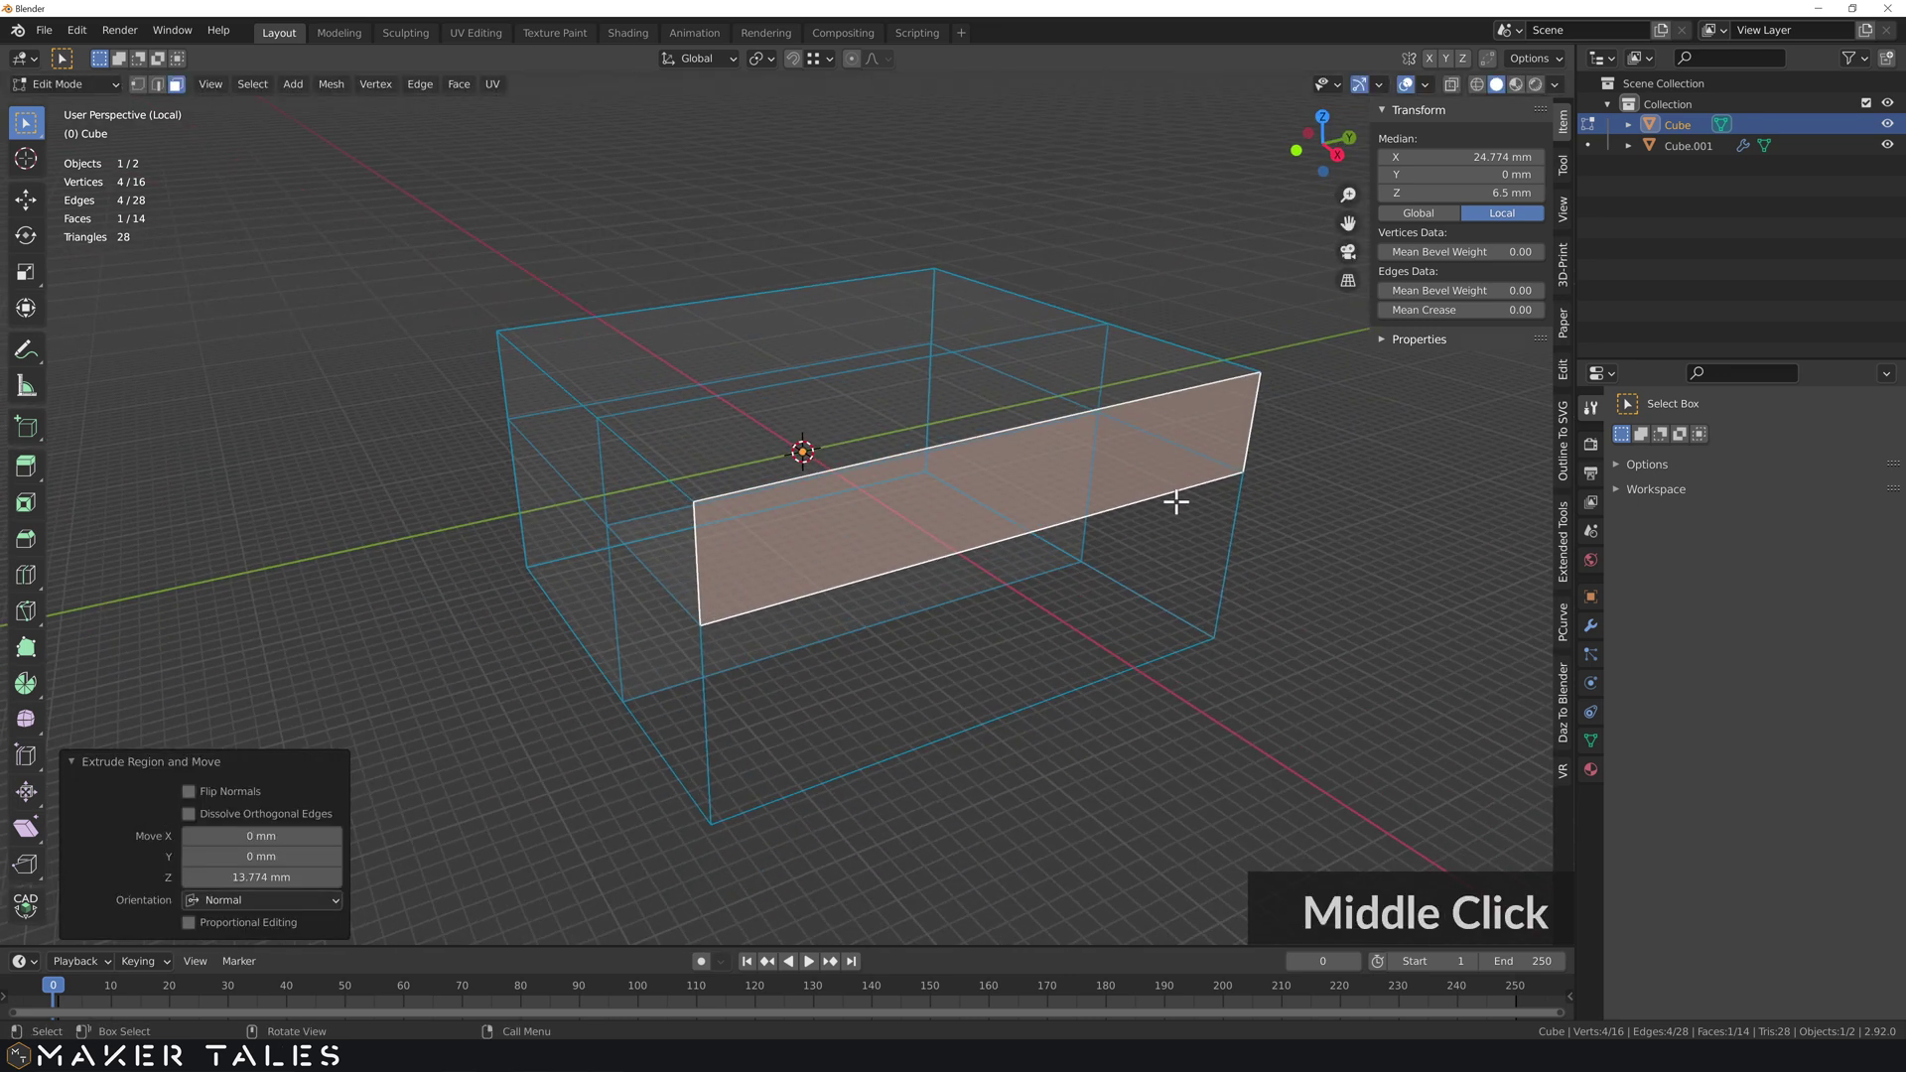
{"action": "key", "text": "/"}
{"action": "key", "text": "Tab"}
{"action": "key", "text": "/"}
{"action": "middle_click", "coordinate": [1029, 610]}
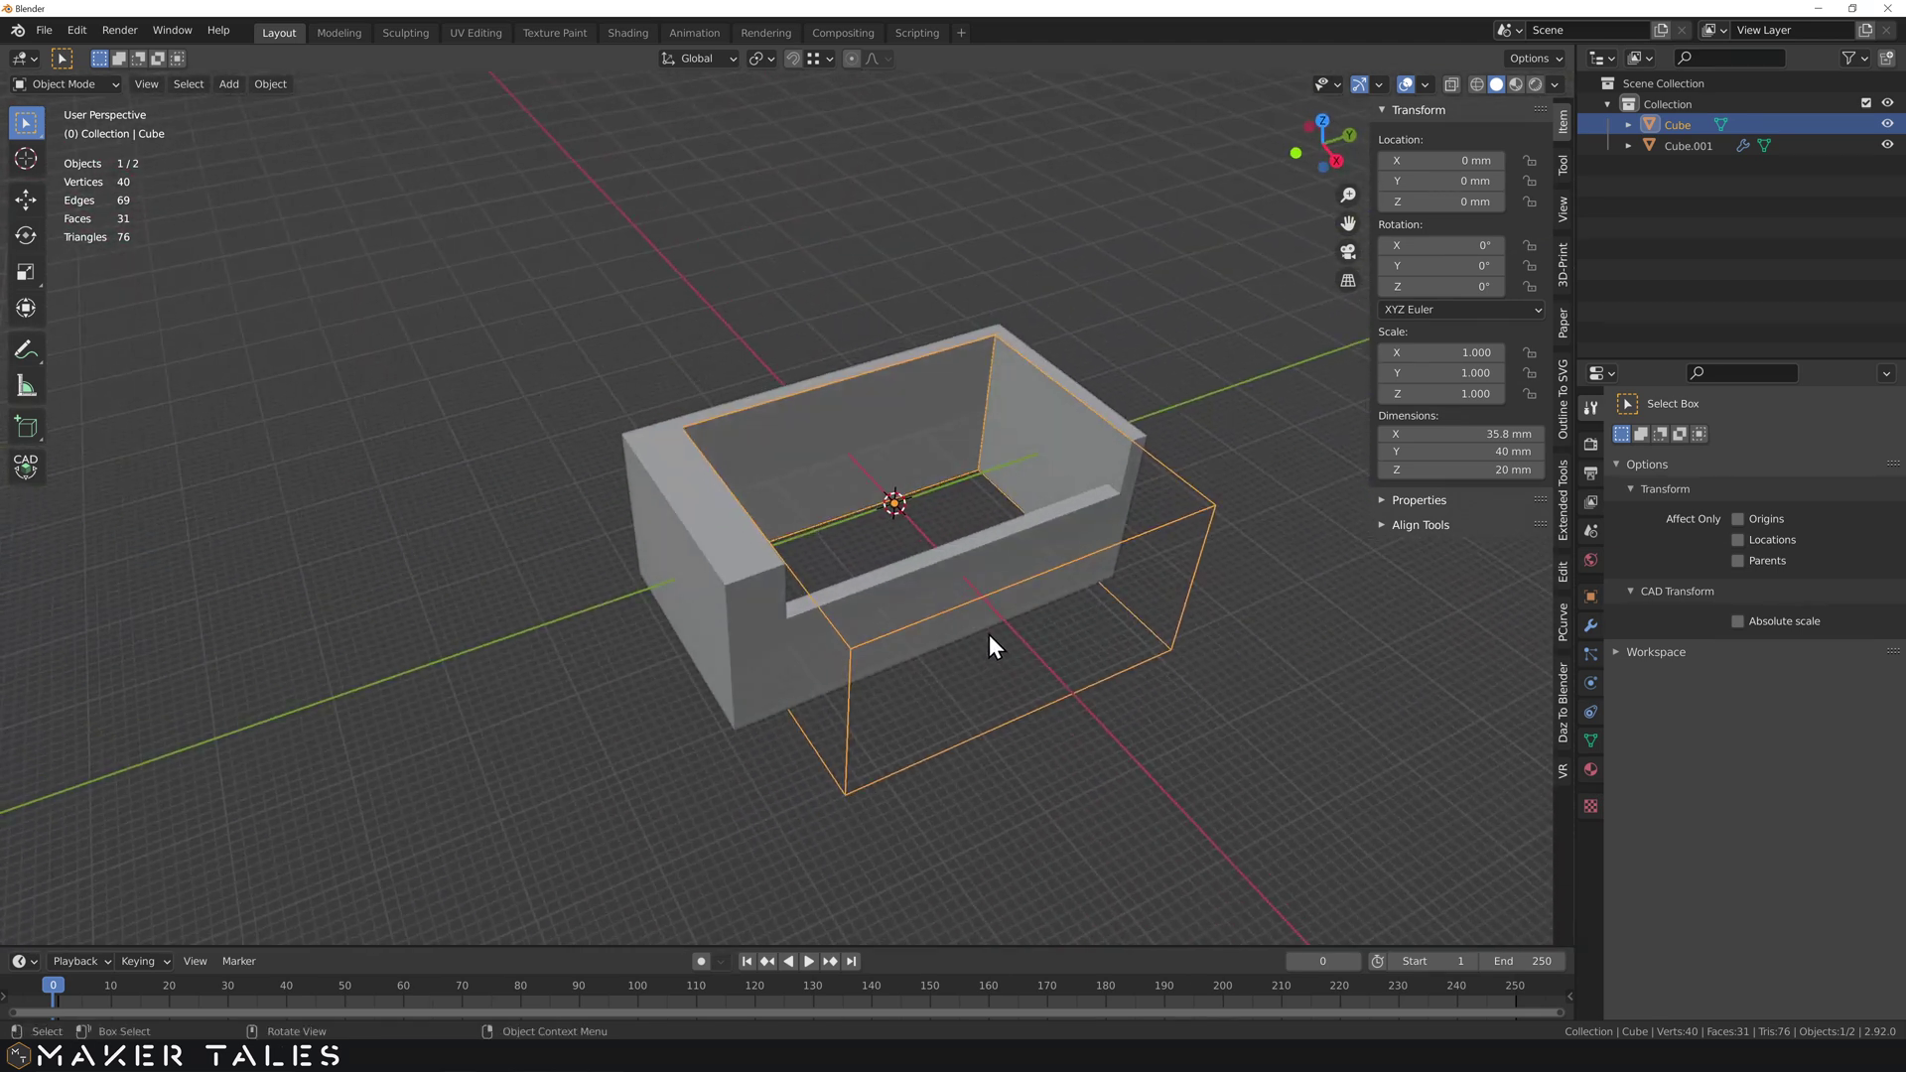
- Place the 3D cursor on the front wall and add a cylinder there
{"action": "middle_click", "coordinate": [740, 649]}
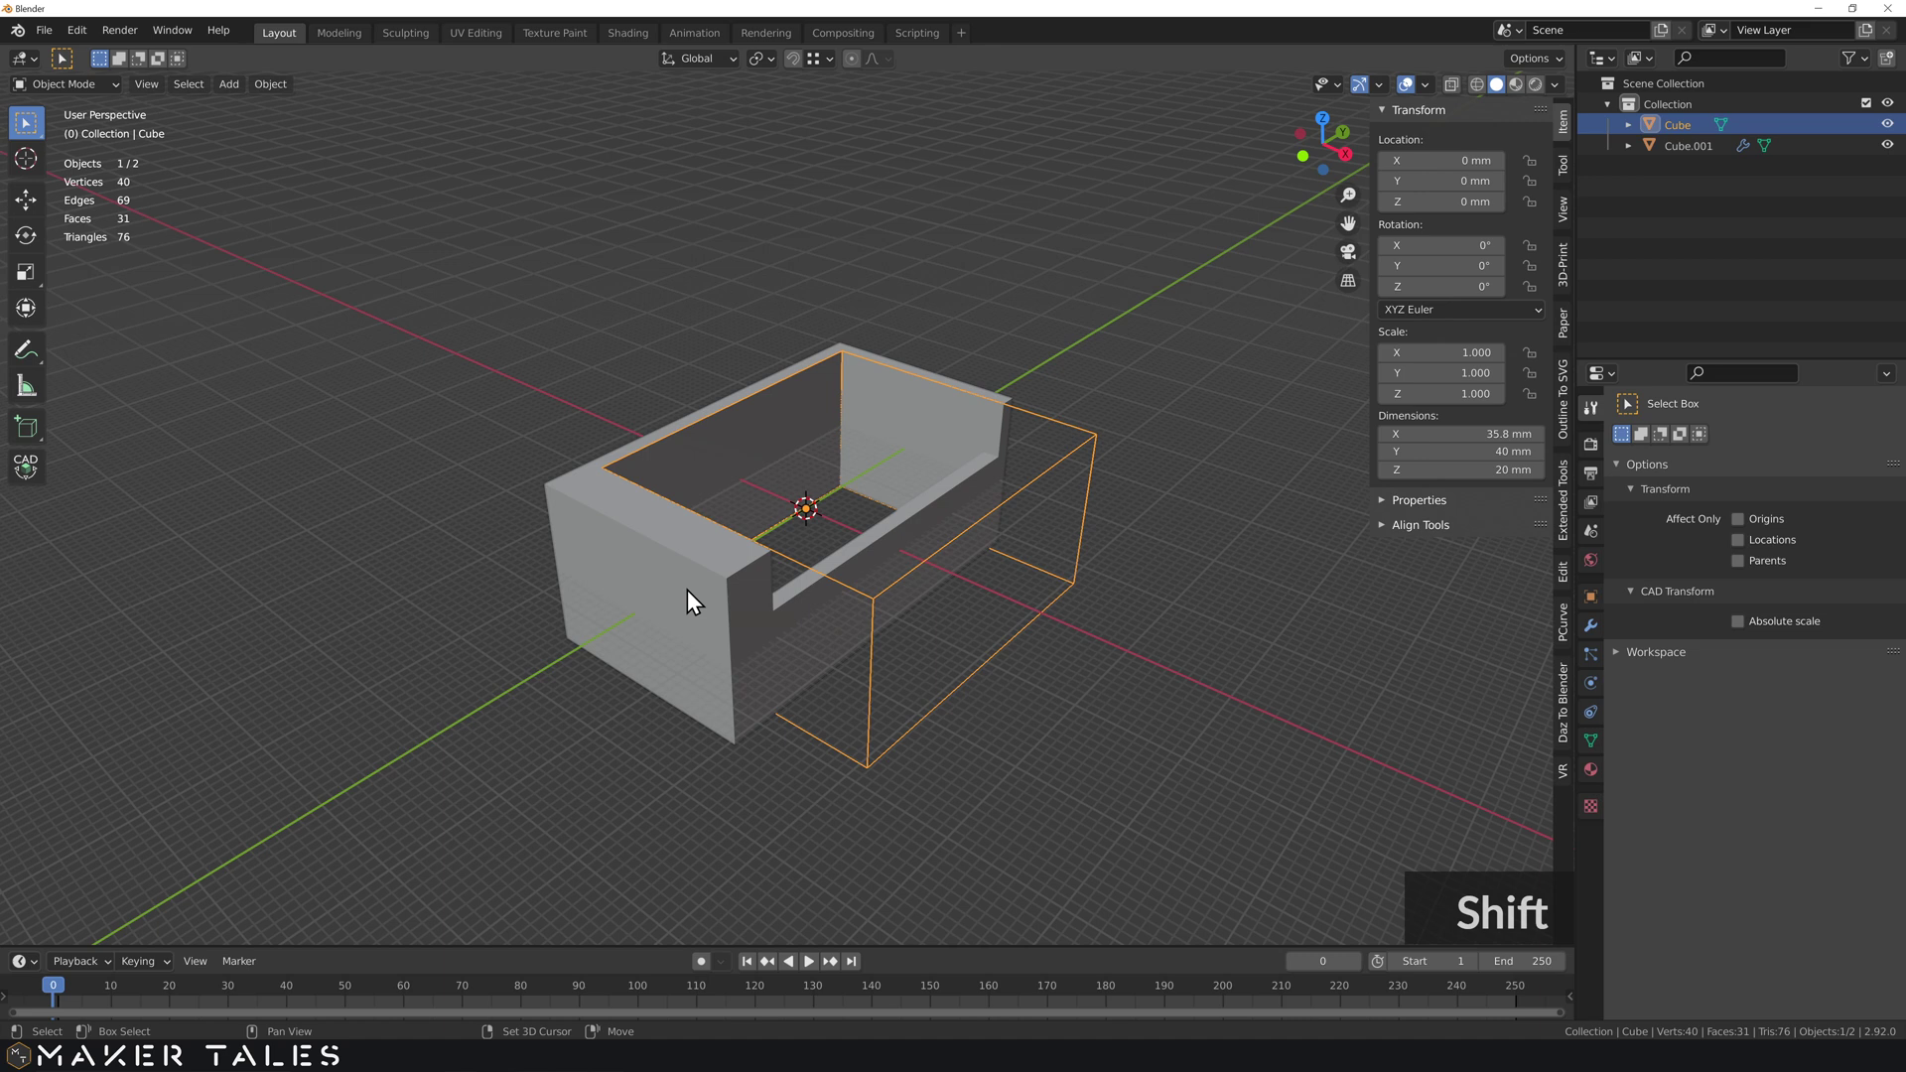
{"action": "right_click", "coordinate": [693, 602]}
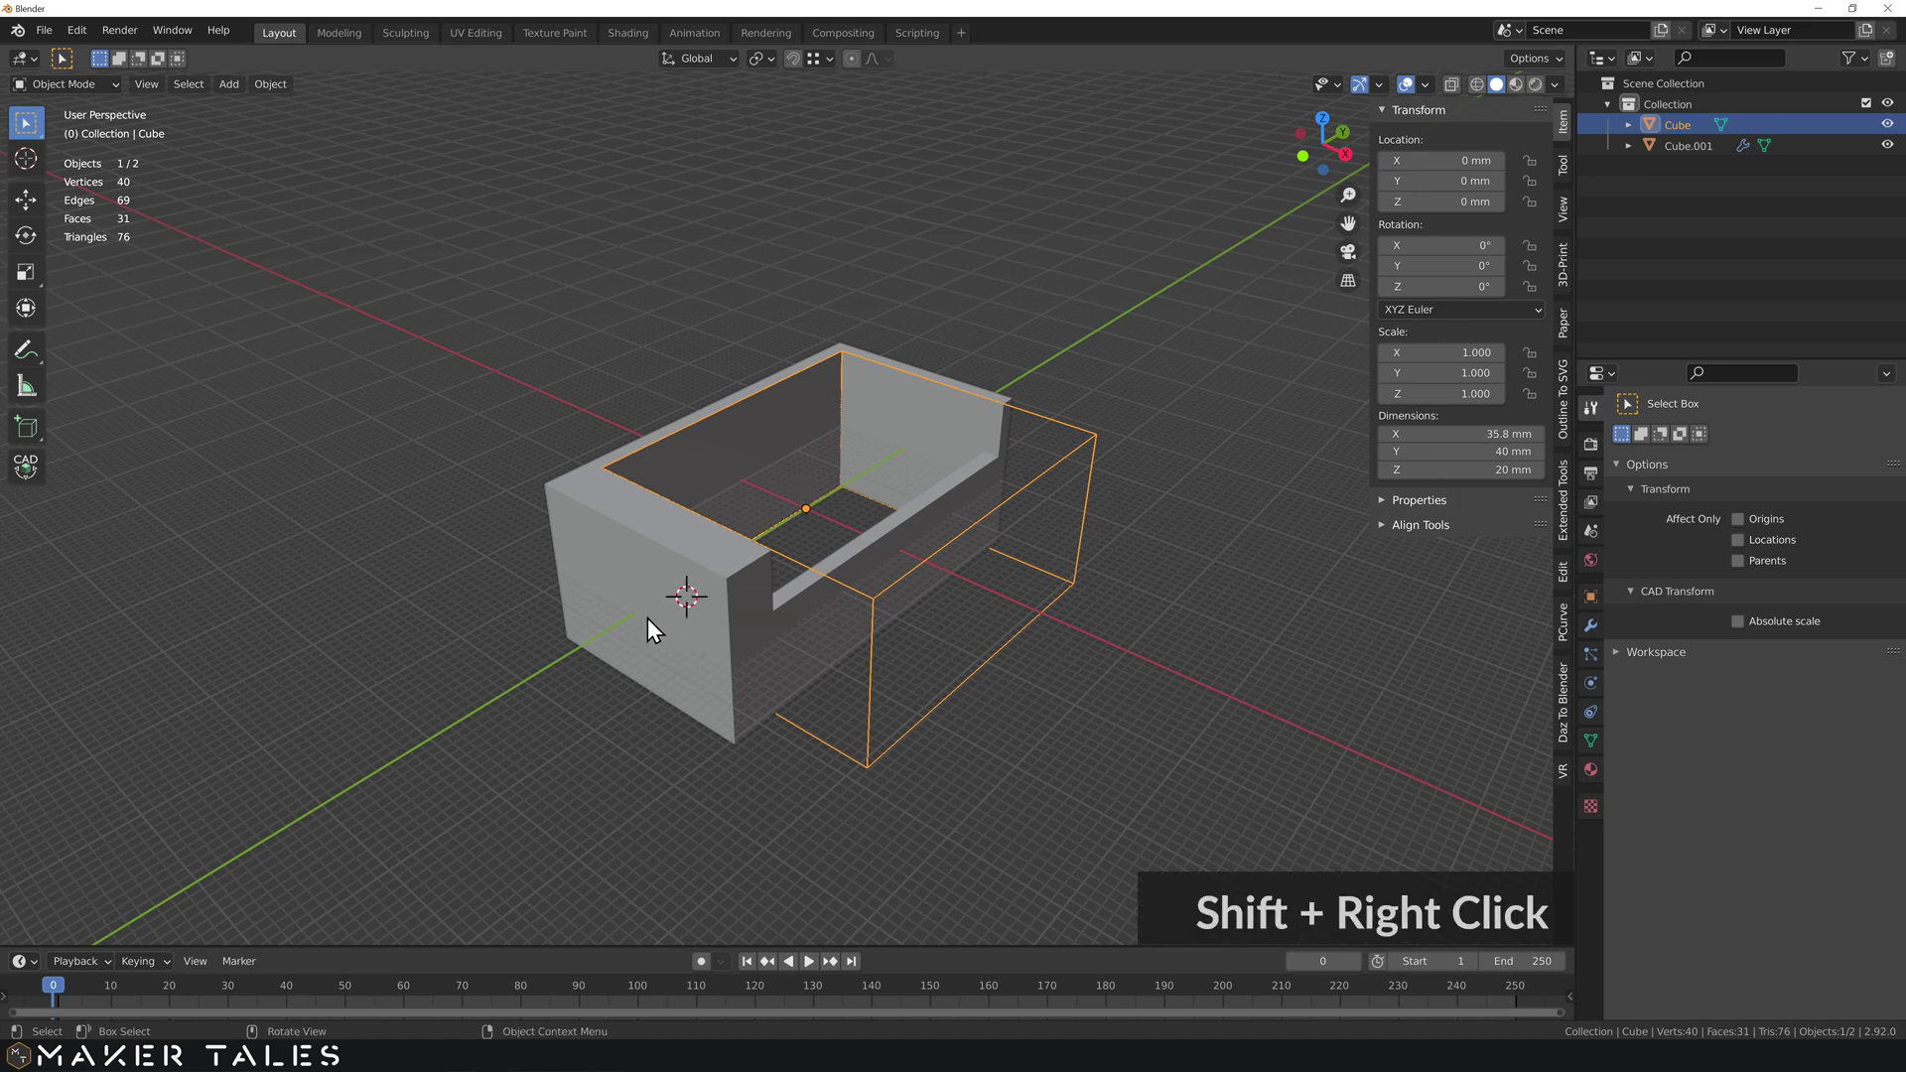
{"action": "scroll", "scroll_direction": "up", "scroll_amount": 3}
{"action": "middle_click", "coordinate": [676, 633]}
{"action": "middle_click", "coordinate": [825, 548]}
{"action": "key", "text": "a"}
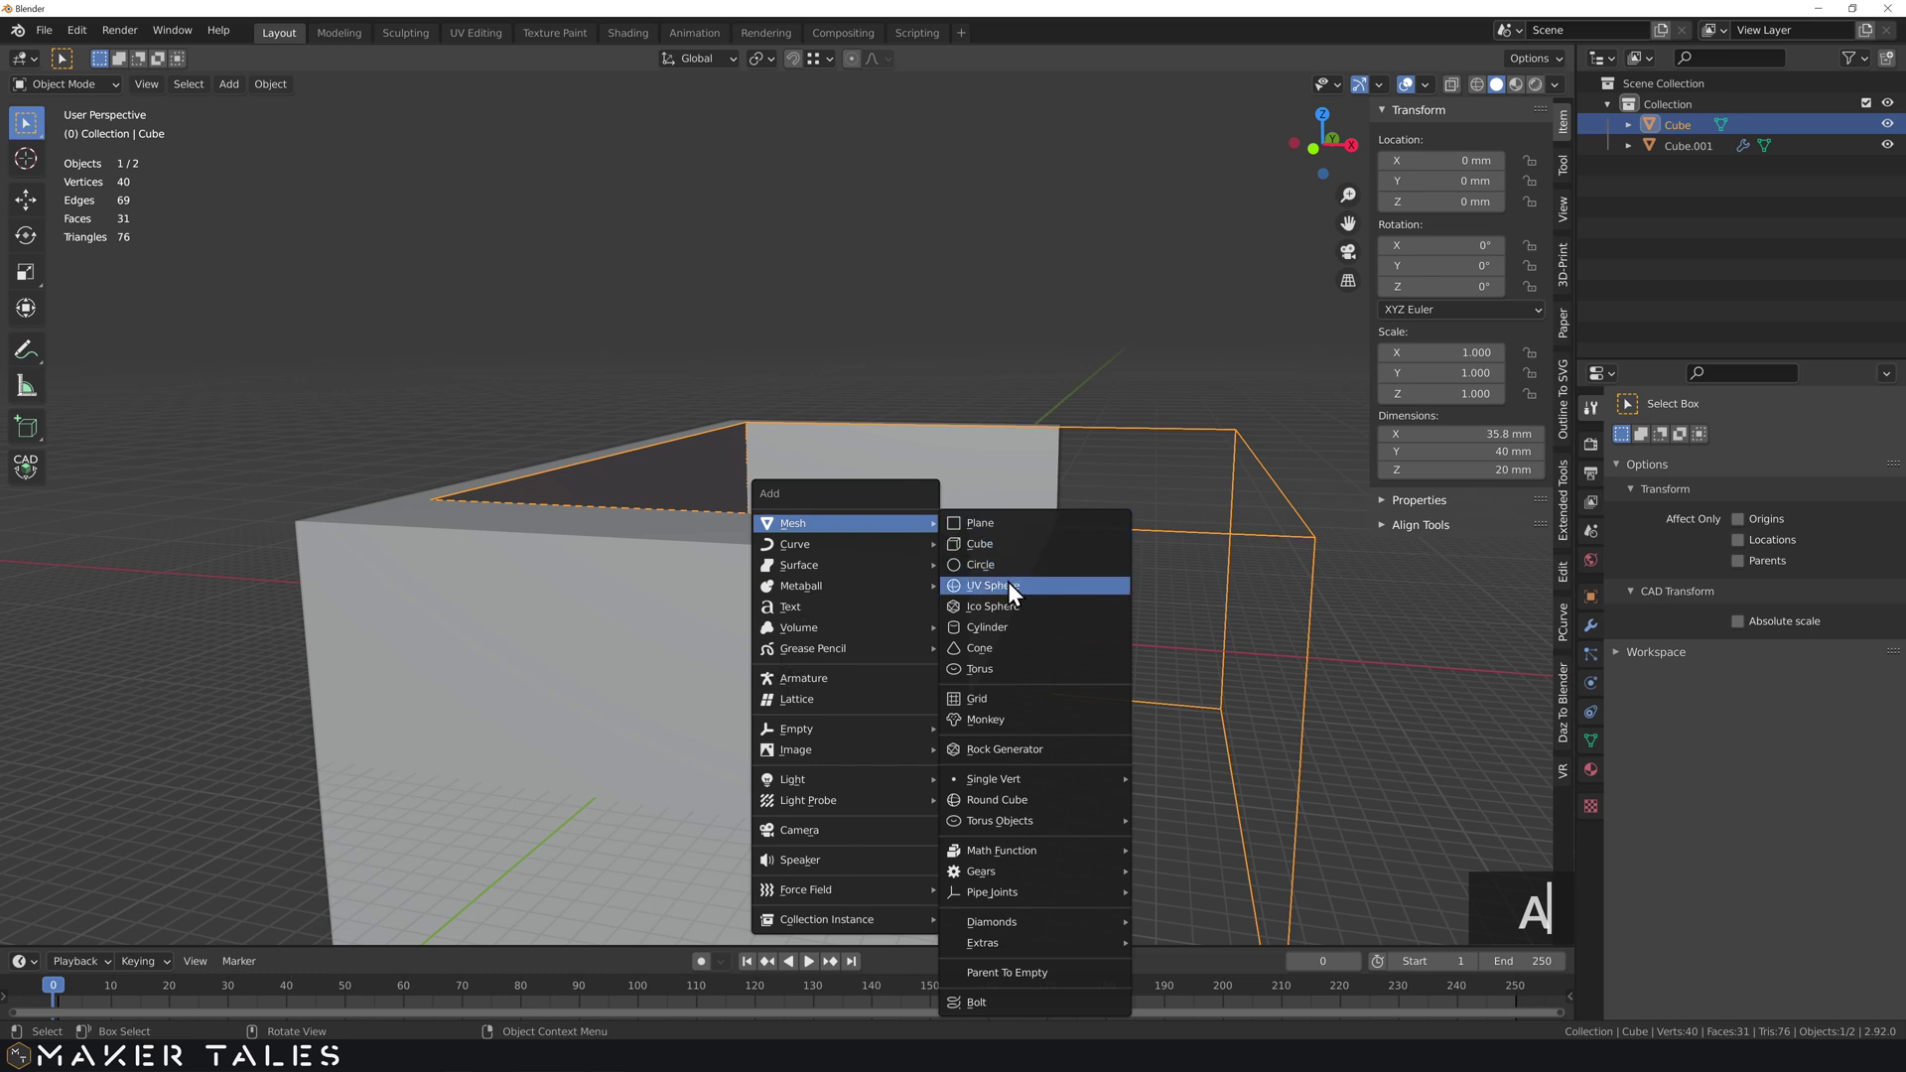
{"action": "left_click", "coordinate": [999, 640]}
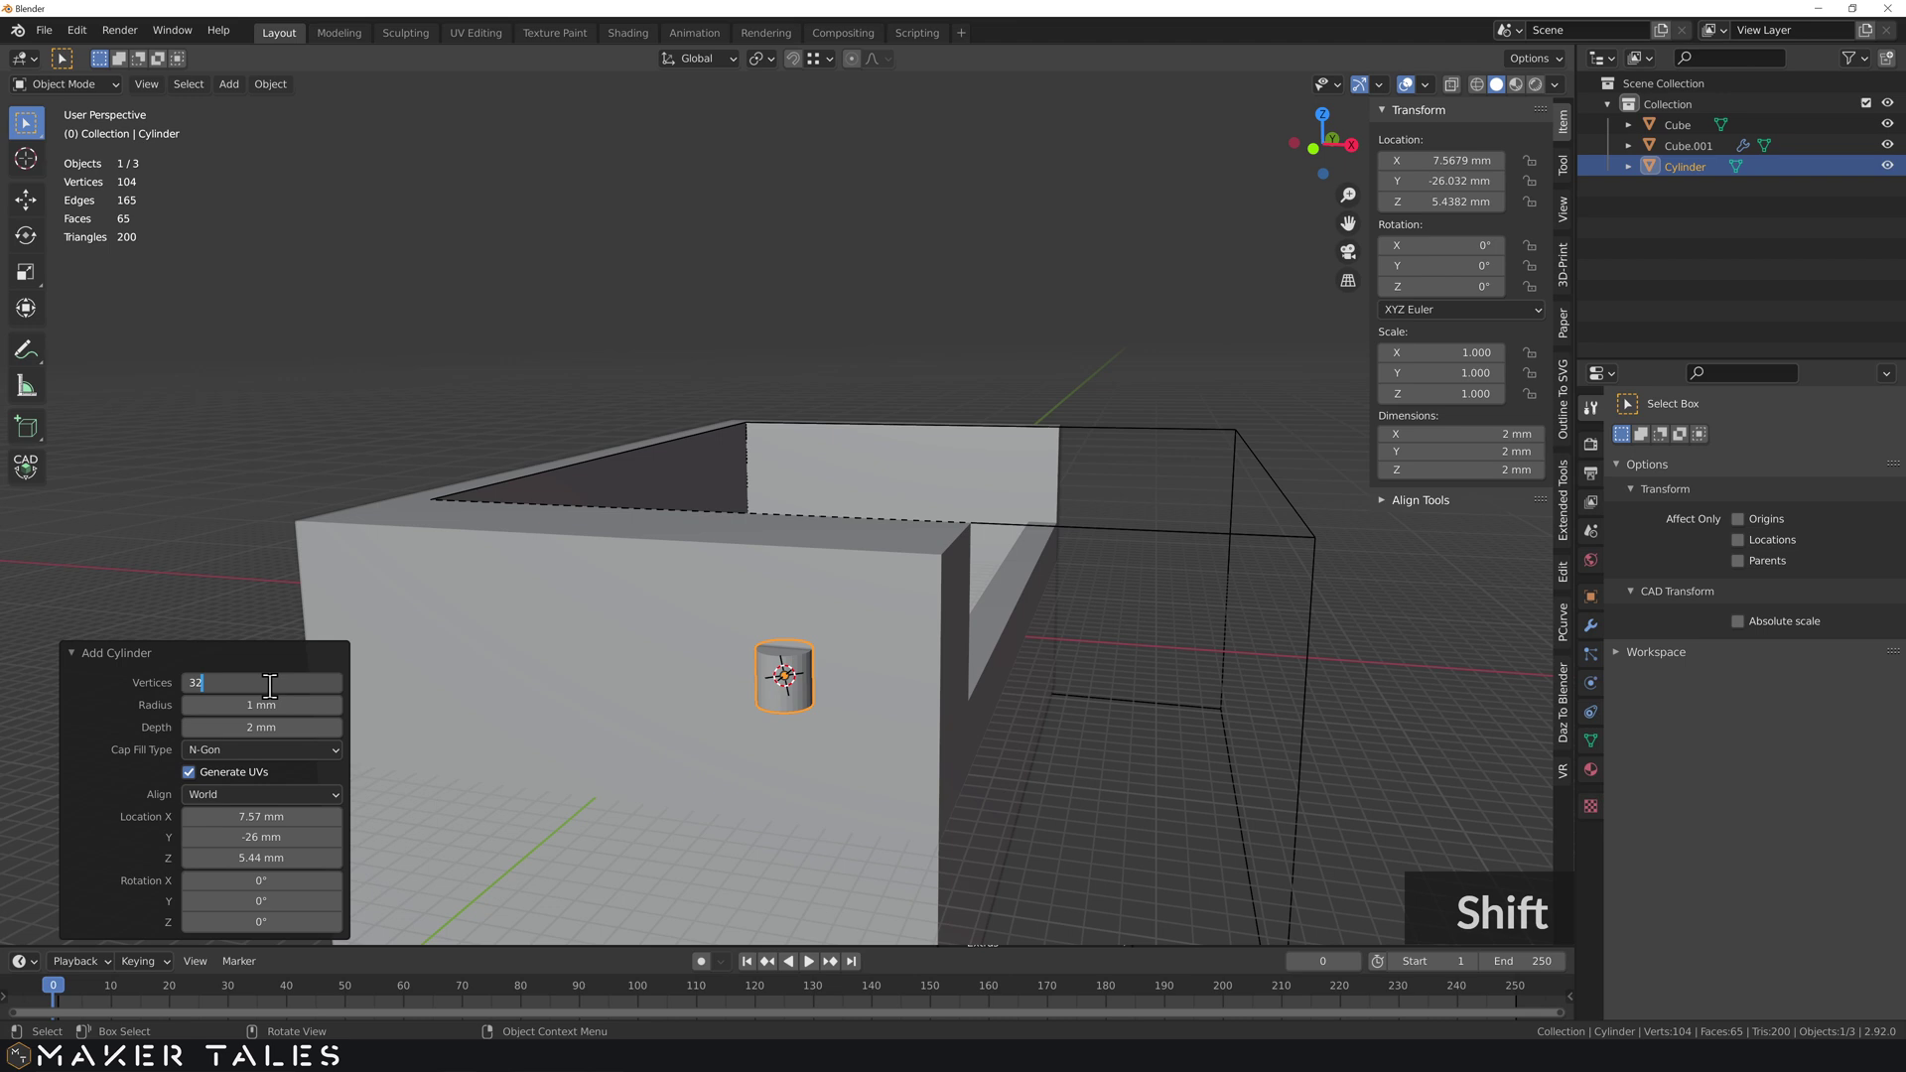
- Set the cylinder to 128 vertices, 3.5 mm radius, 10 mm depth and 90° X rotation
{"action": "type", "text": "*"}
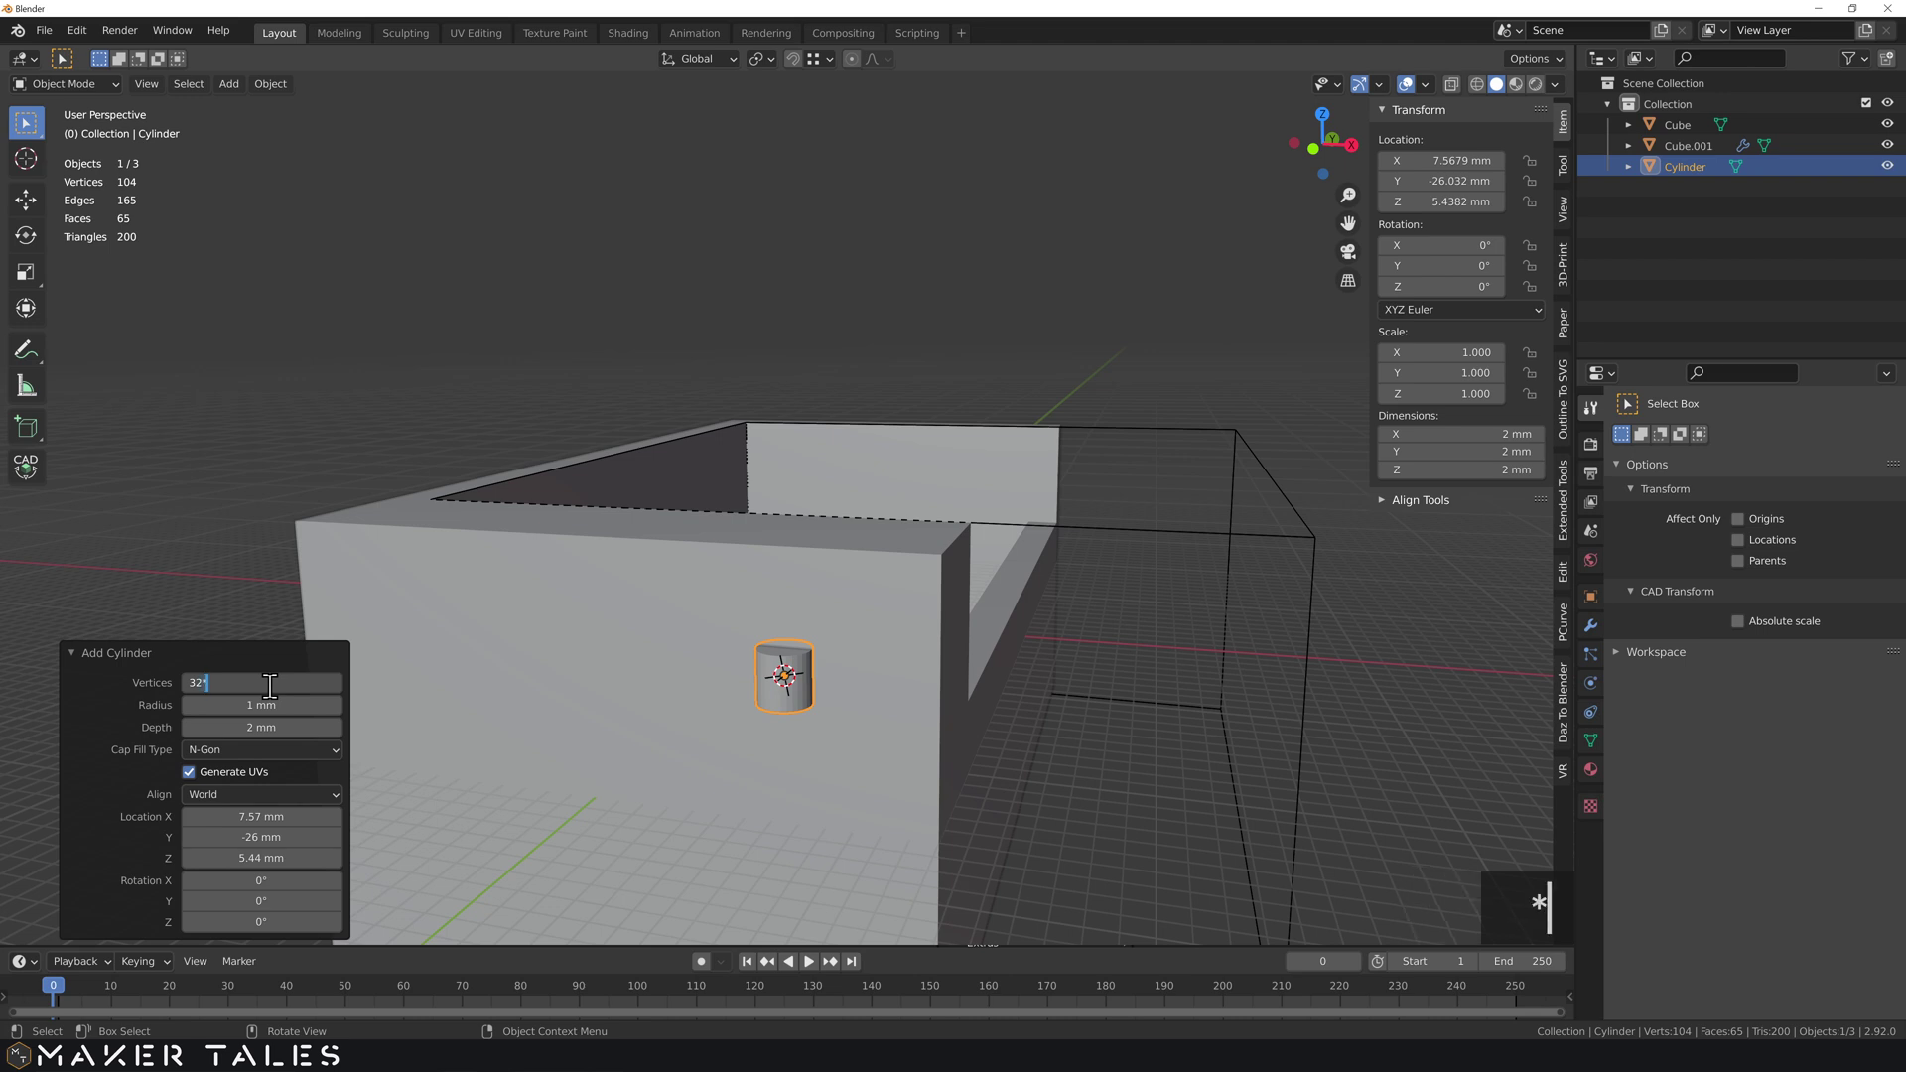
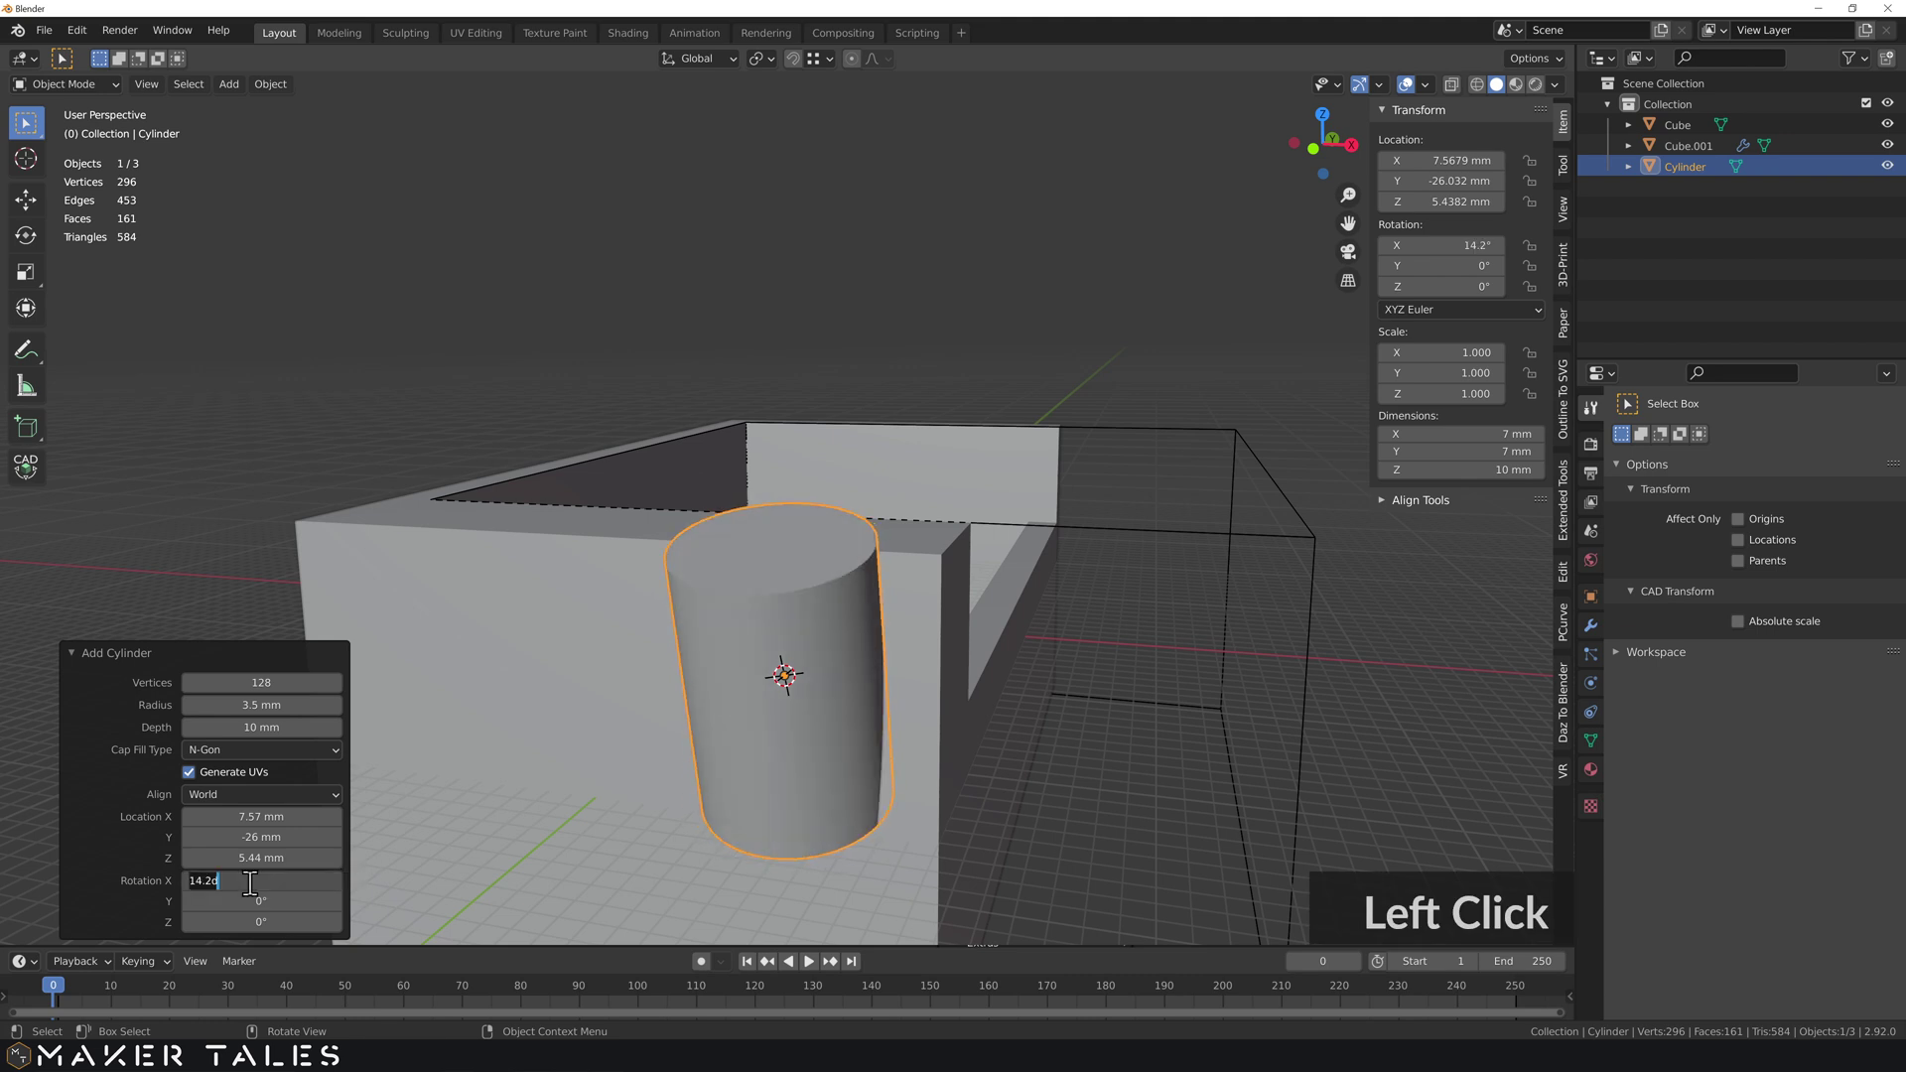
{"action": "type", "text": "90"}
{"action": "key", "text": "Return"}
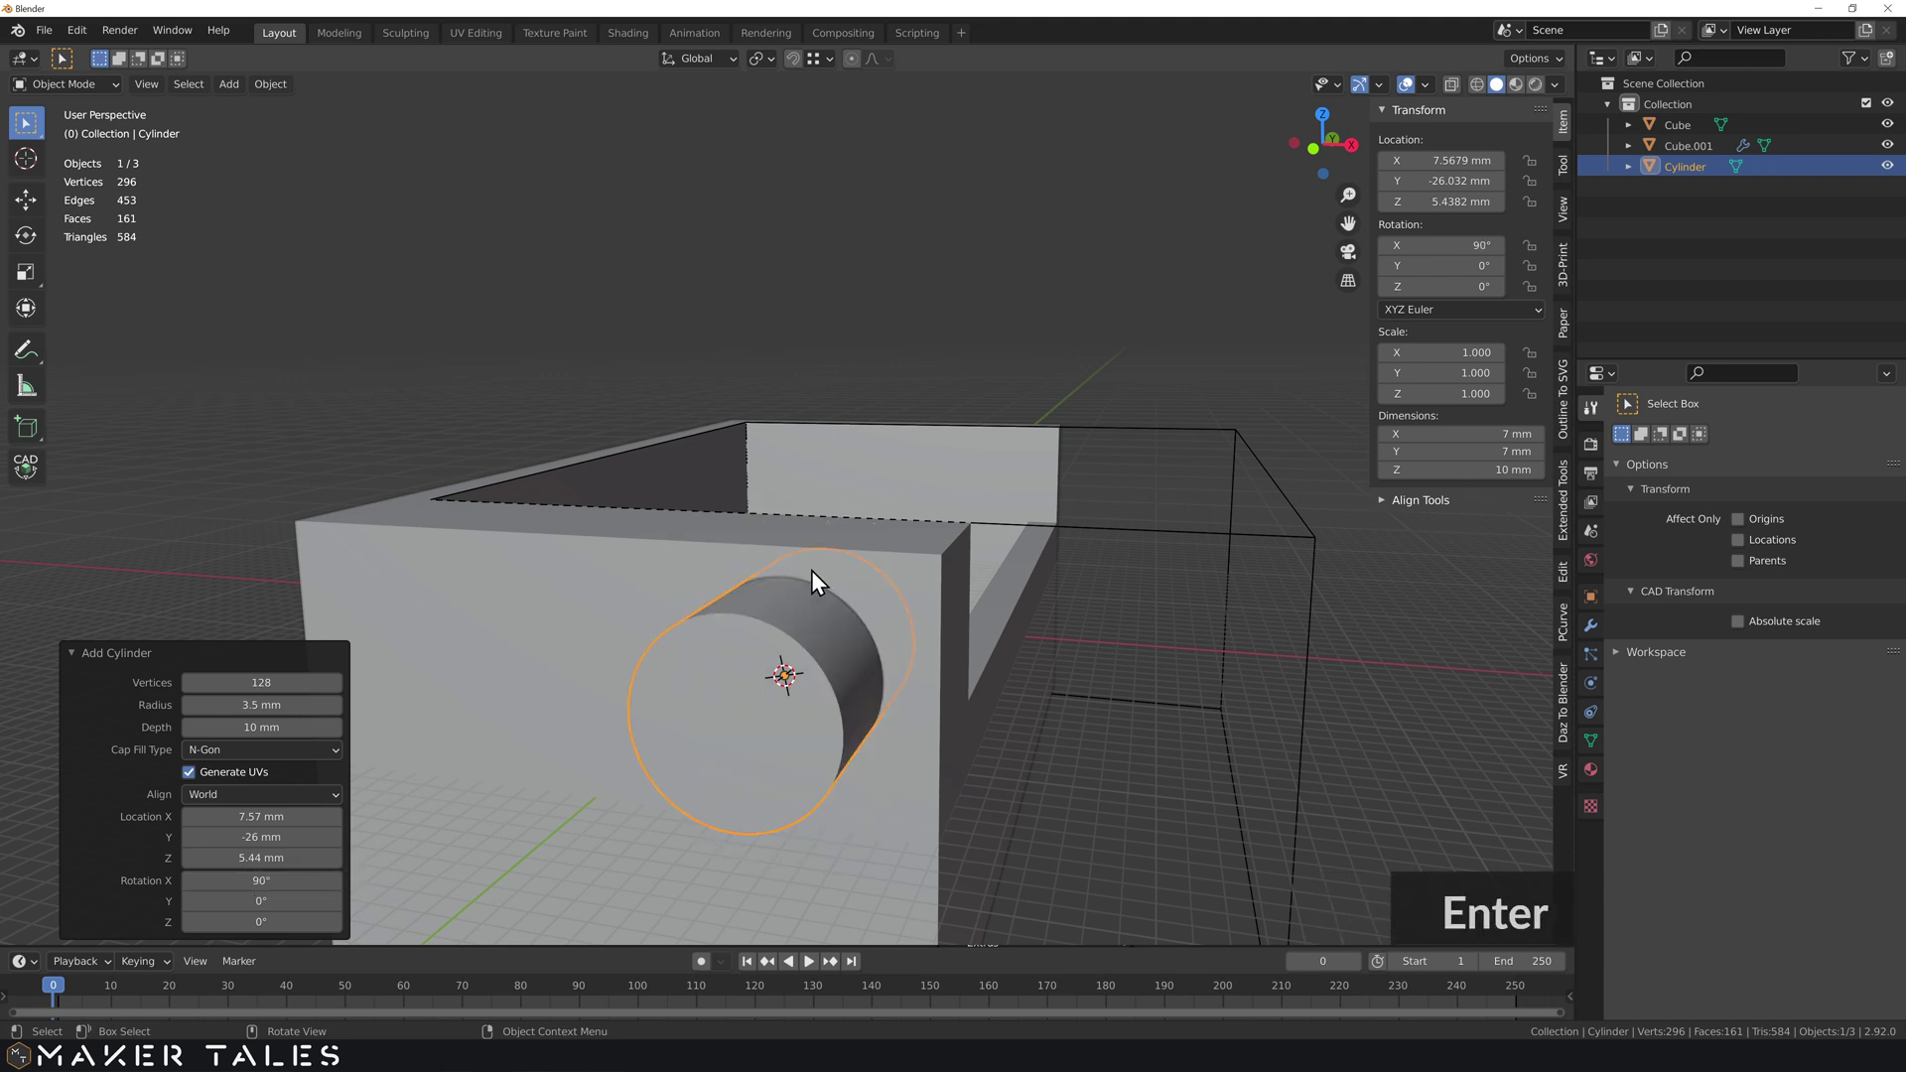
- Snap the cylinder's end-face centre onto the box's top edge with CAD Transform
{"action": "middle_click", "coordinate": [722, 500]}
{"action": "middle_click", "coordinate": [670, 702]}
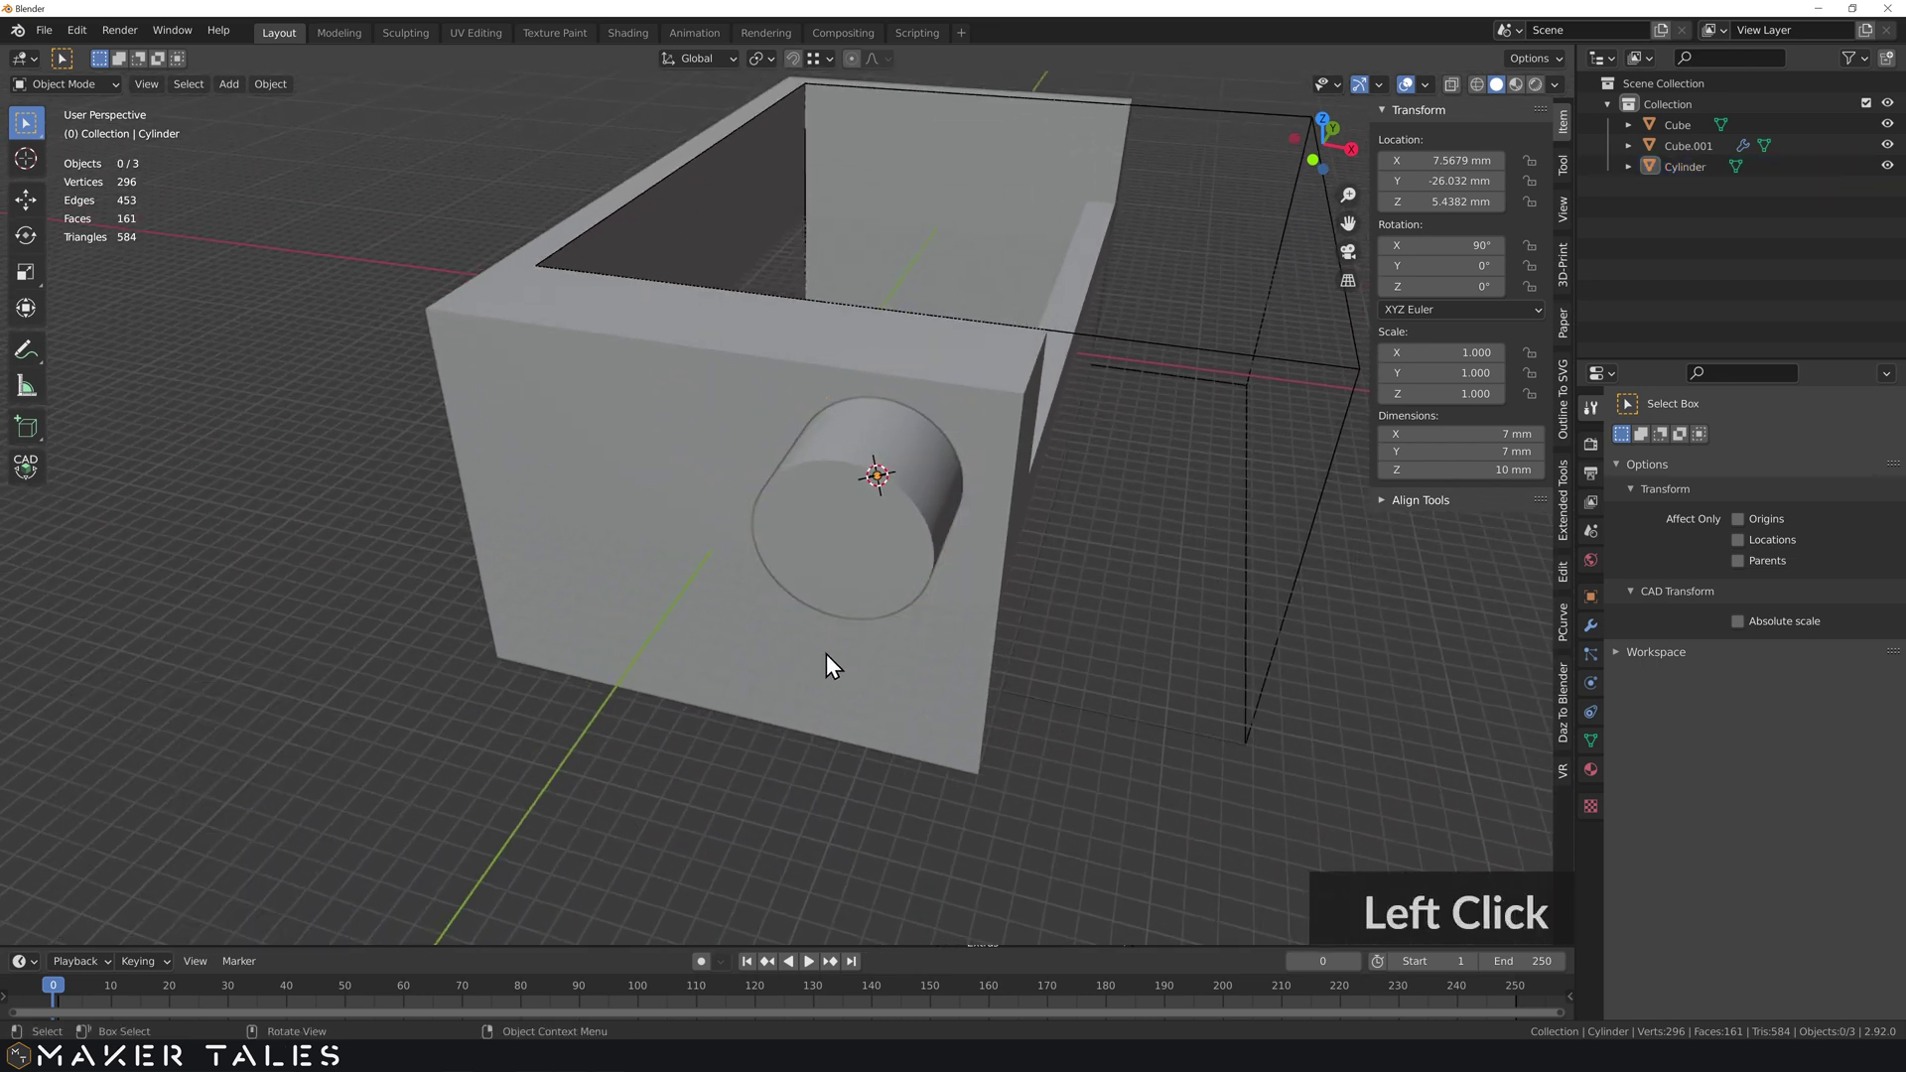
{"action": "left_click", "coordinate": [840, 575]}
{"action": "key", "text": "alt+c"}
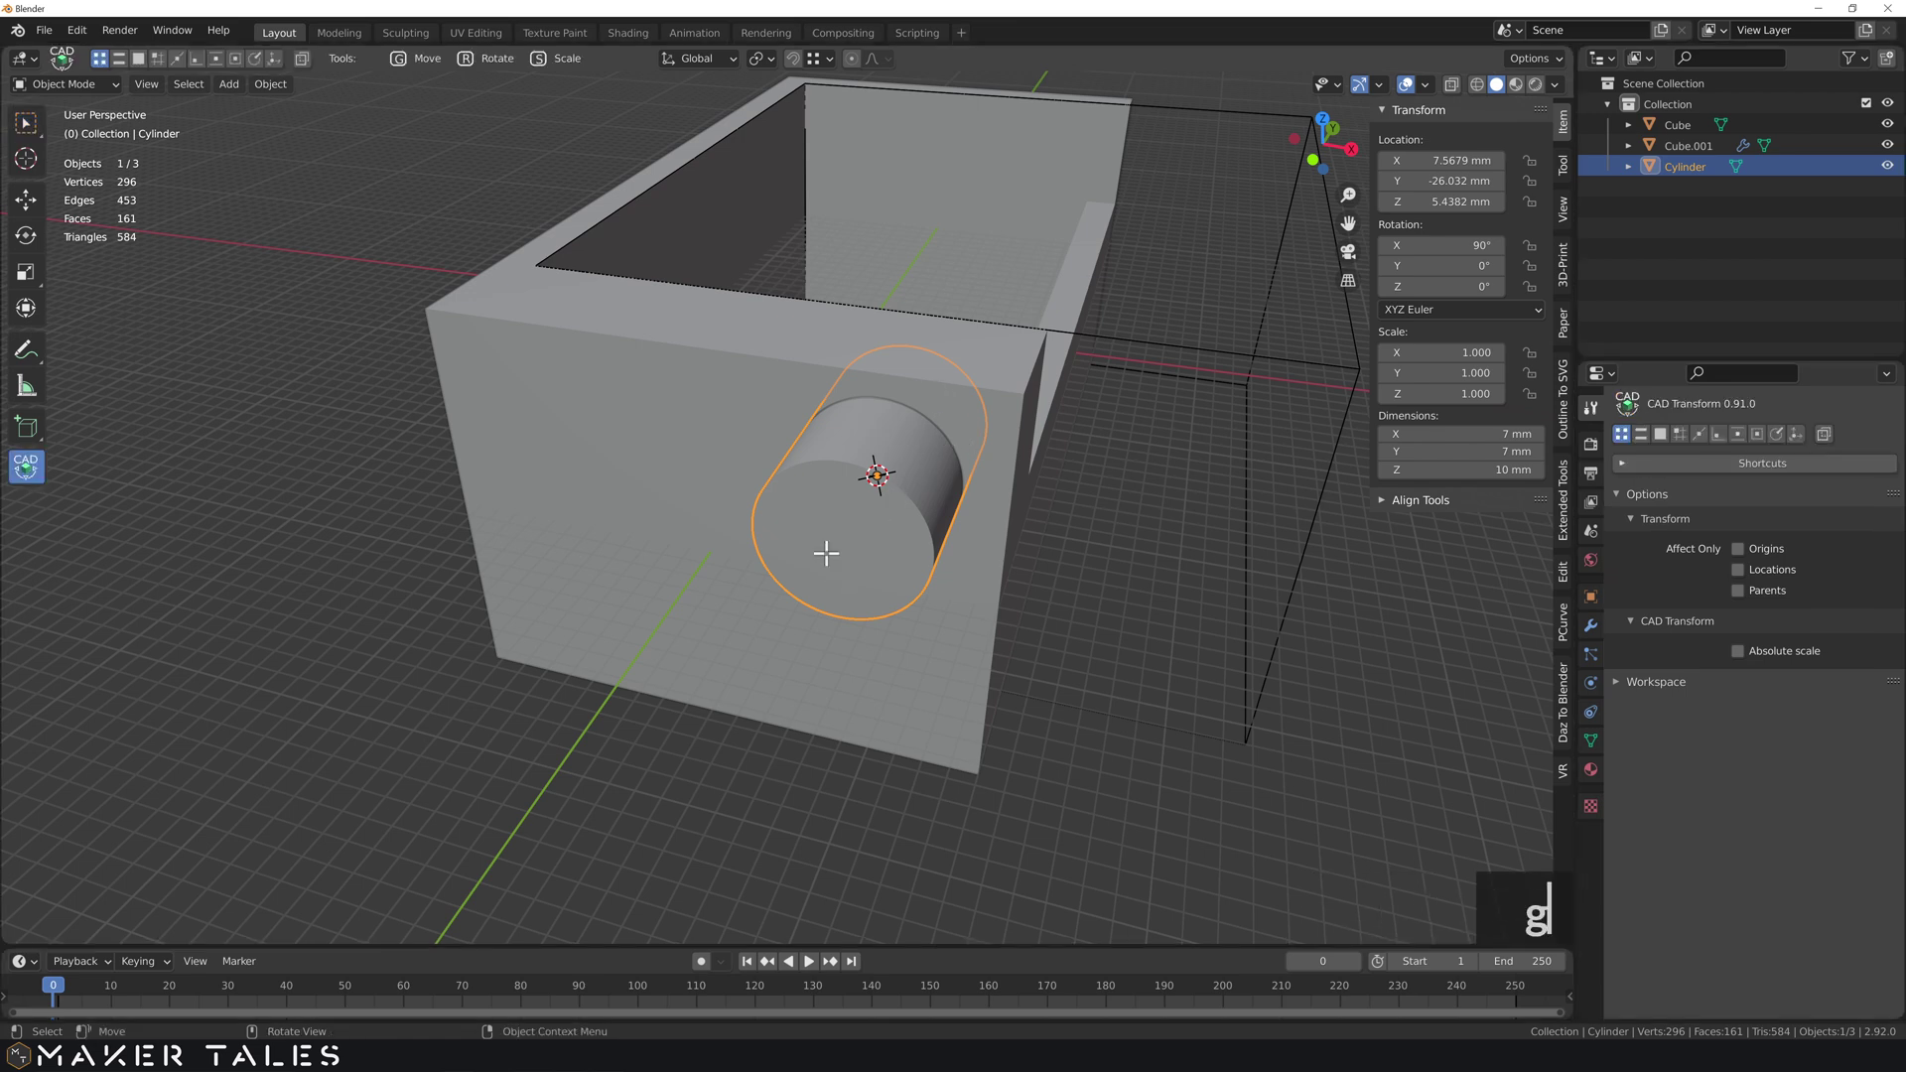
{"action": "type", "text": "g"}
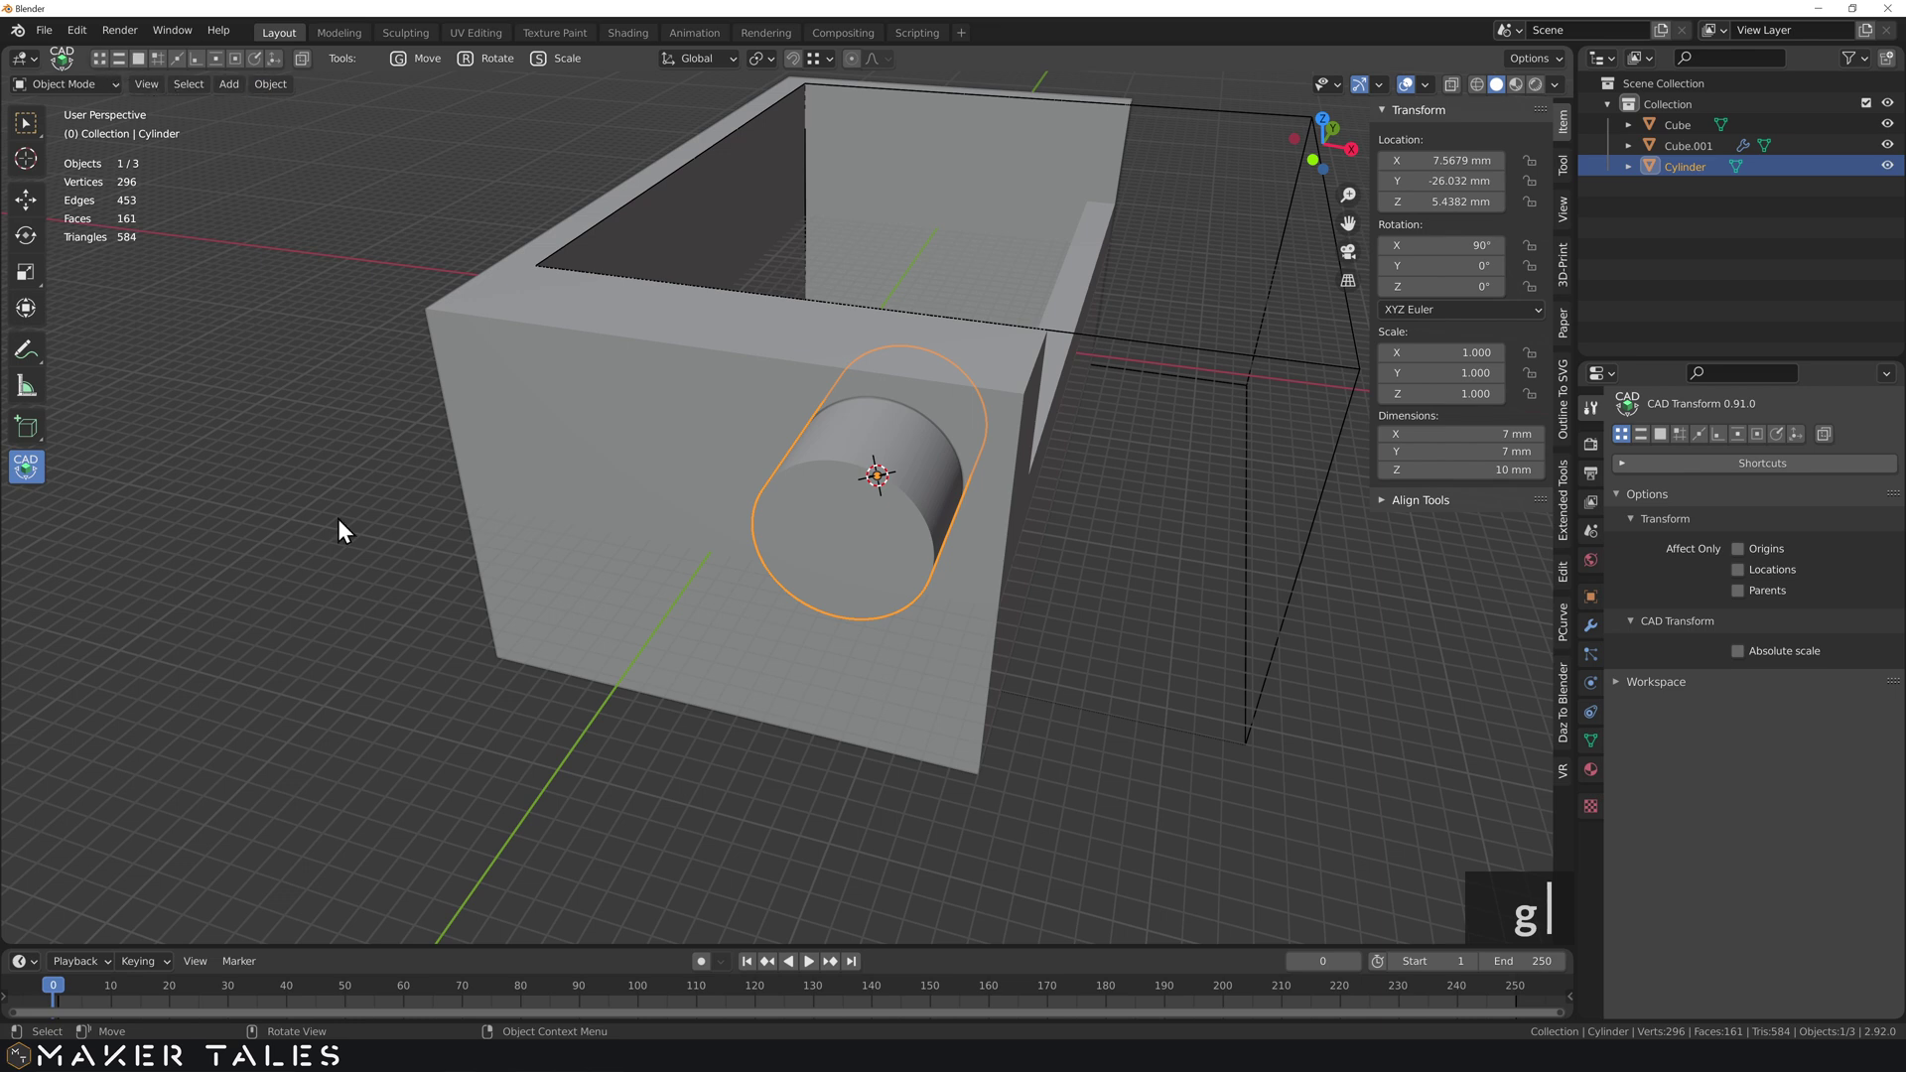
{"action": "type", "text": "f"}
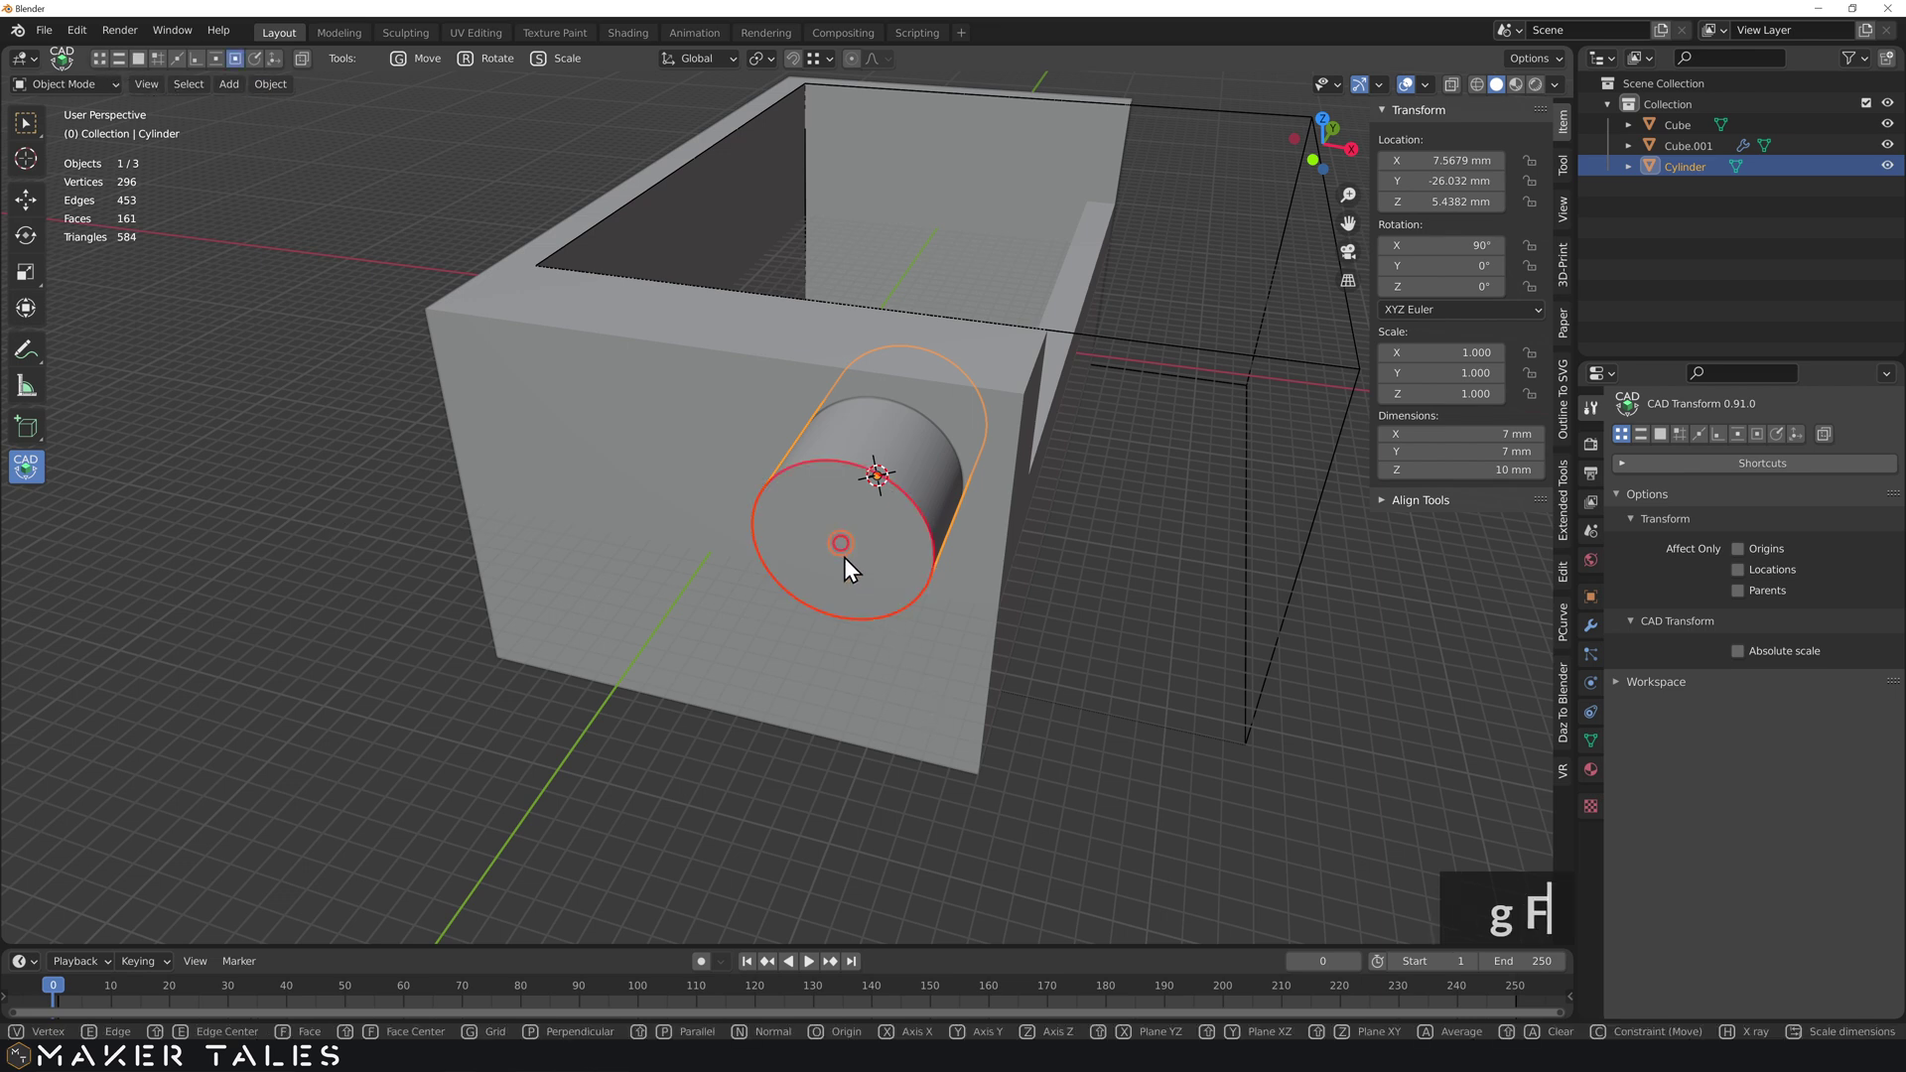
{"action": "left_click", "coordinate": [1051, 408]}
{"action": "type", "text": "v"}
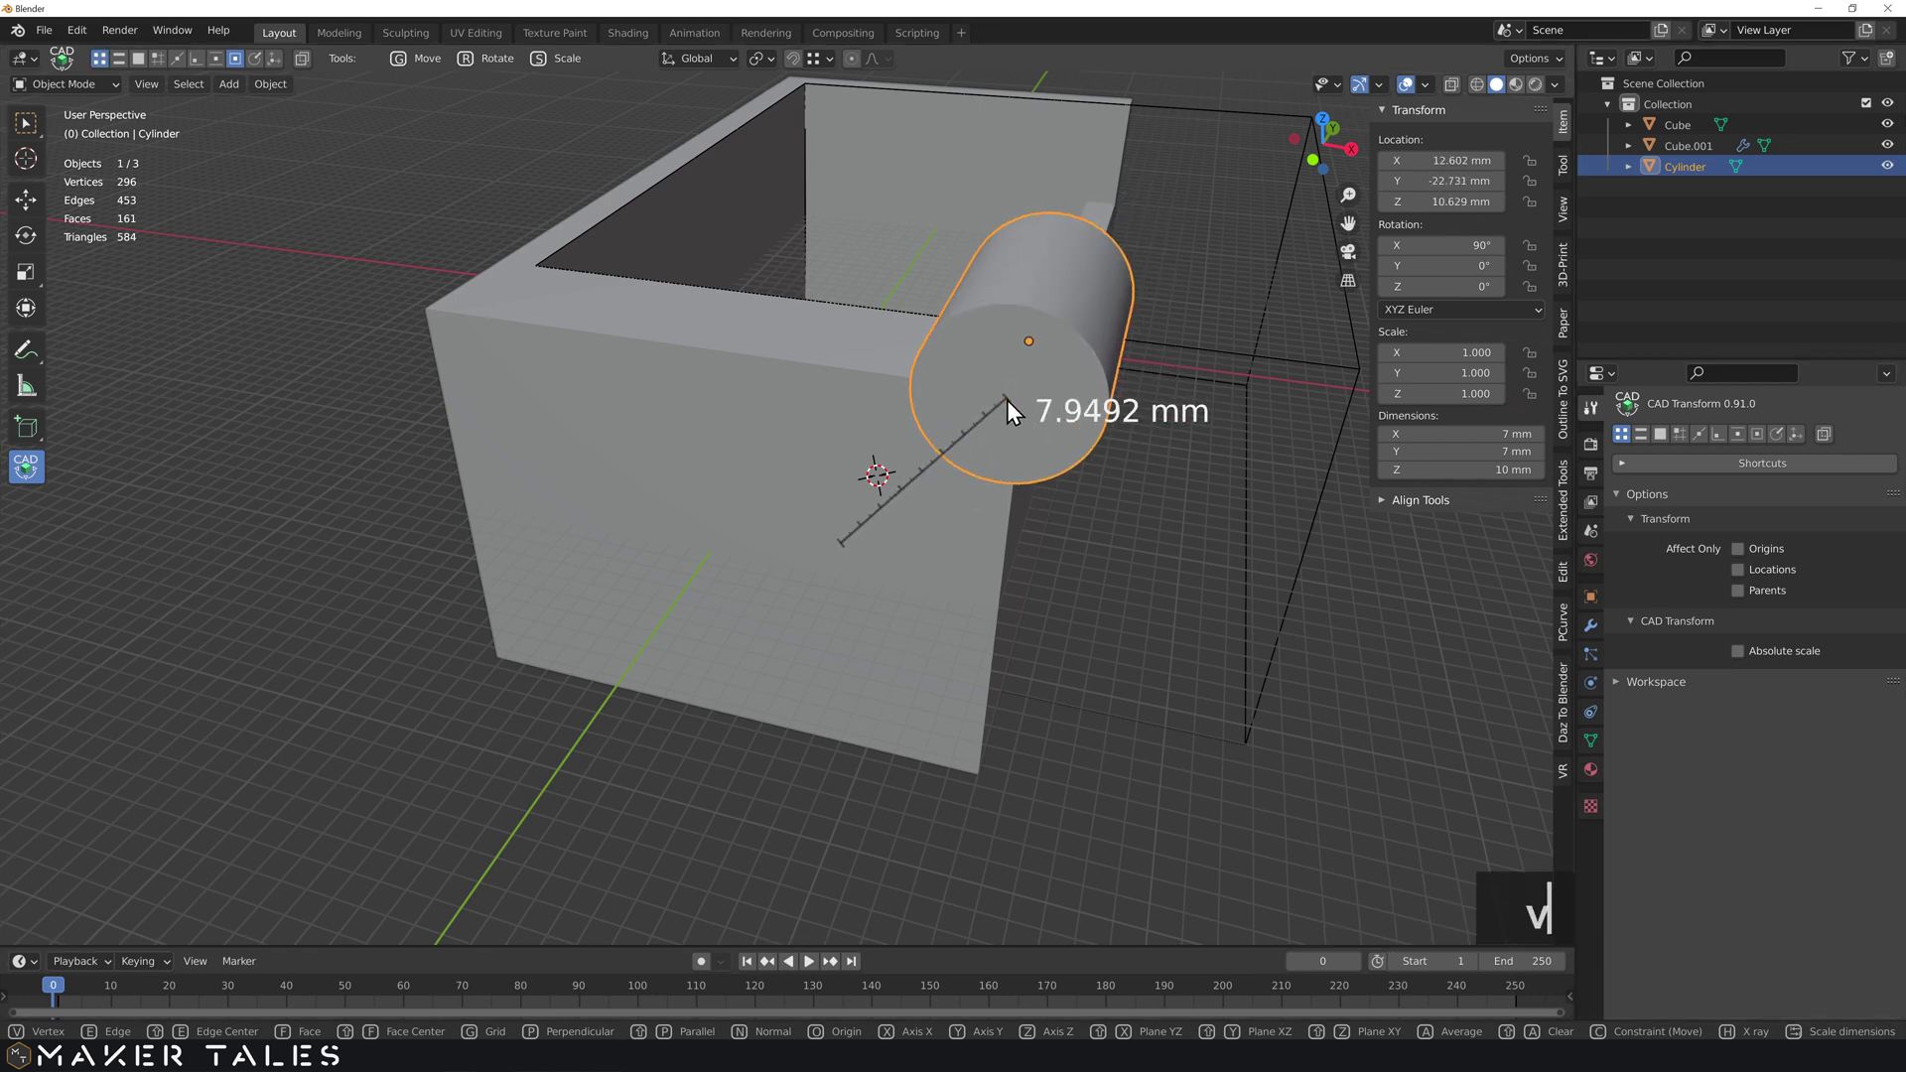
{"action": "left_click", "coordinate": [1029, 403]}
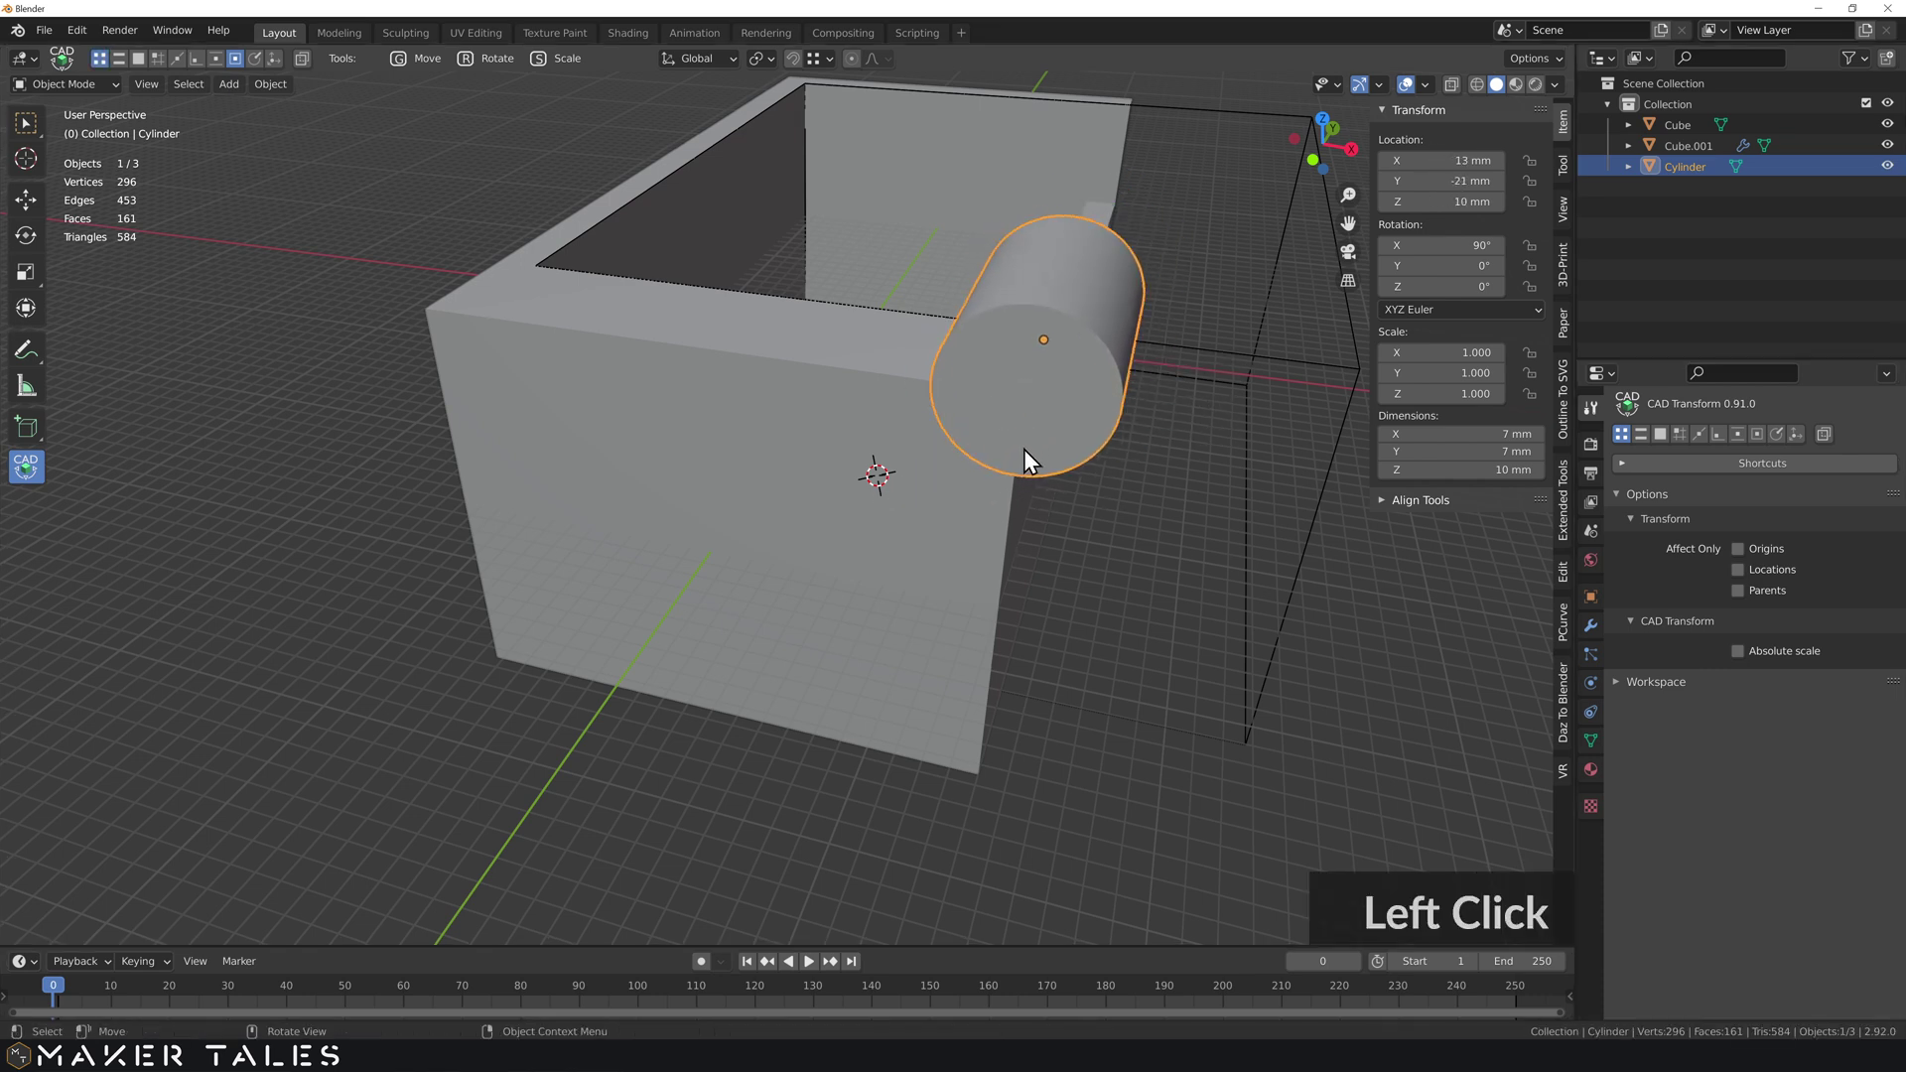
- Move the cylinder −10 mm along X and −5.5 mm along Z to sink it into the wall
{"action": "type", "text": "wg"}
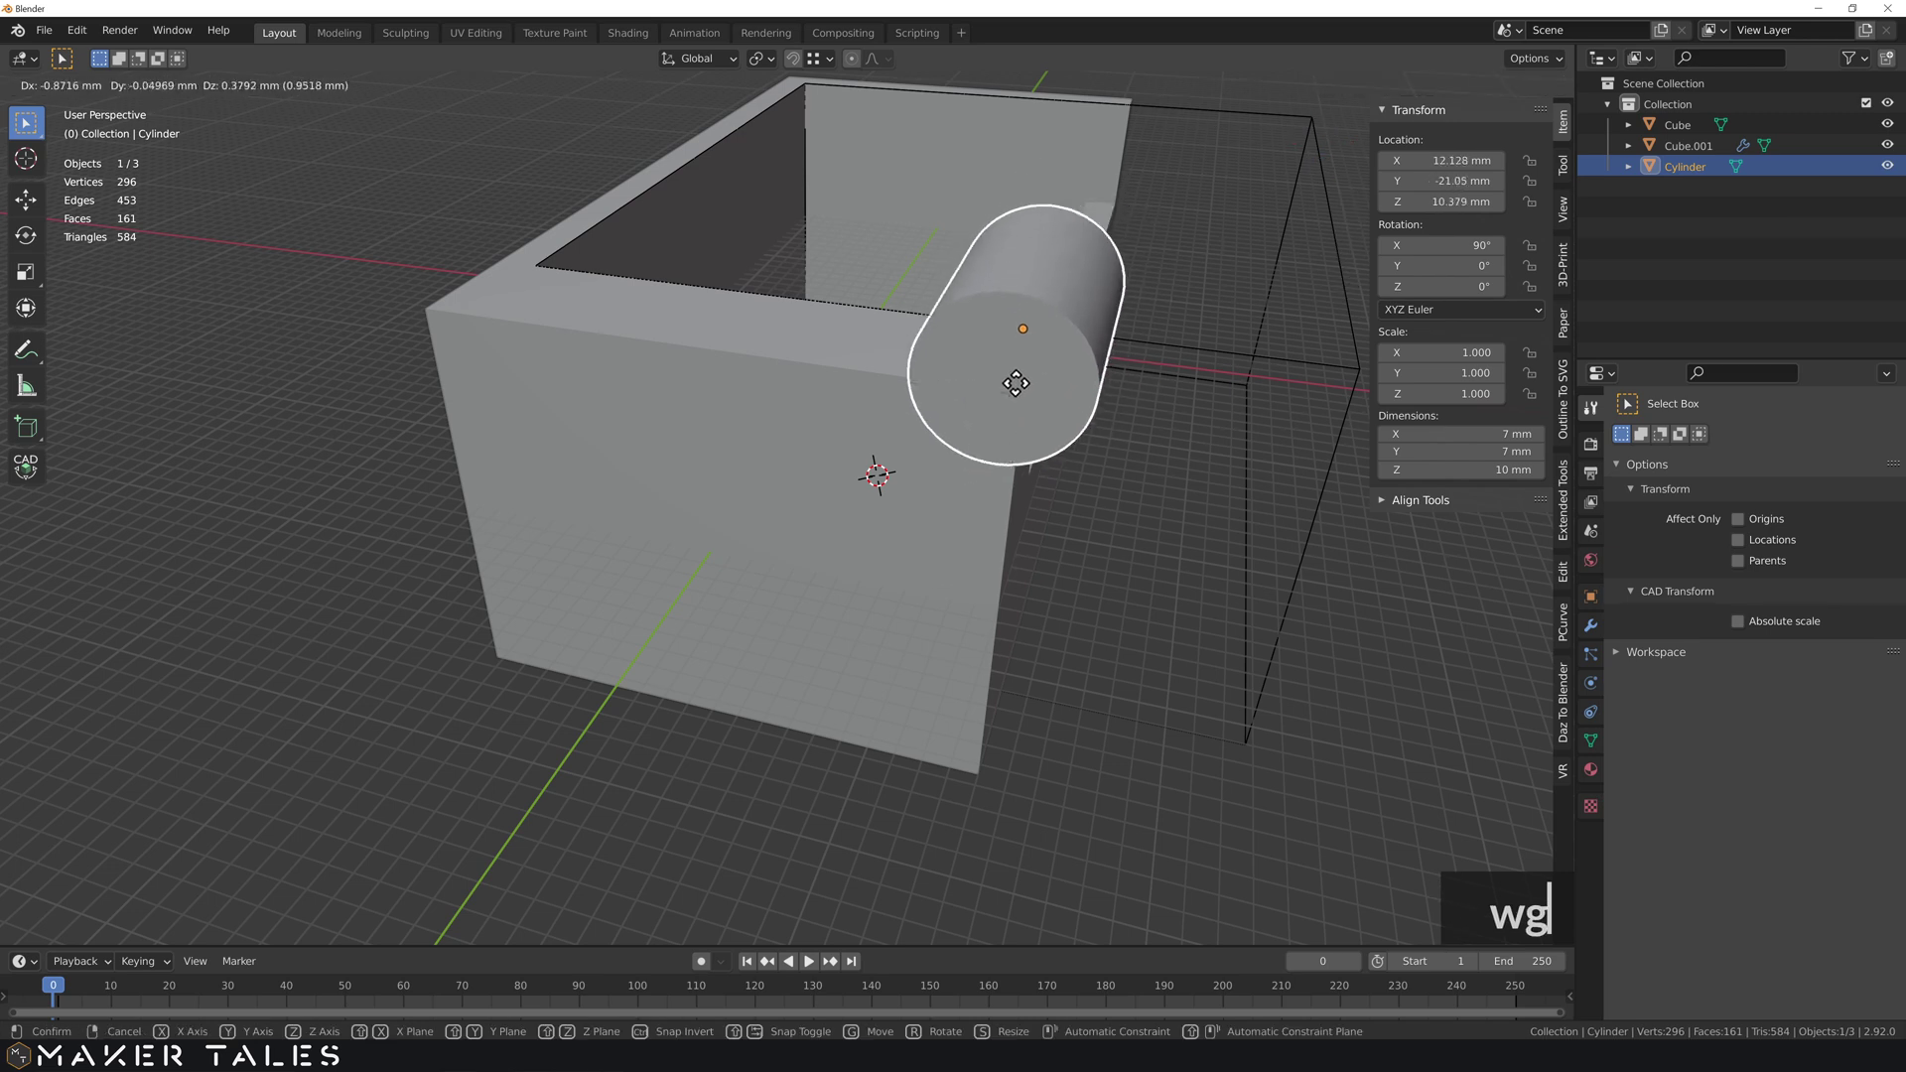
{"action": "type", "text": "x"}
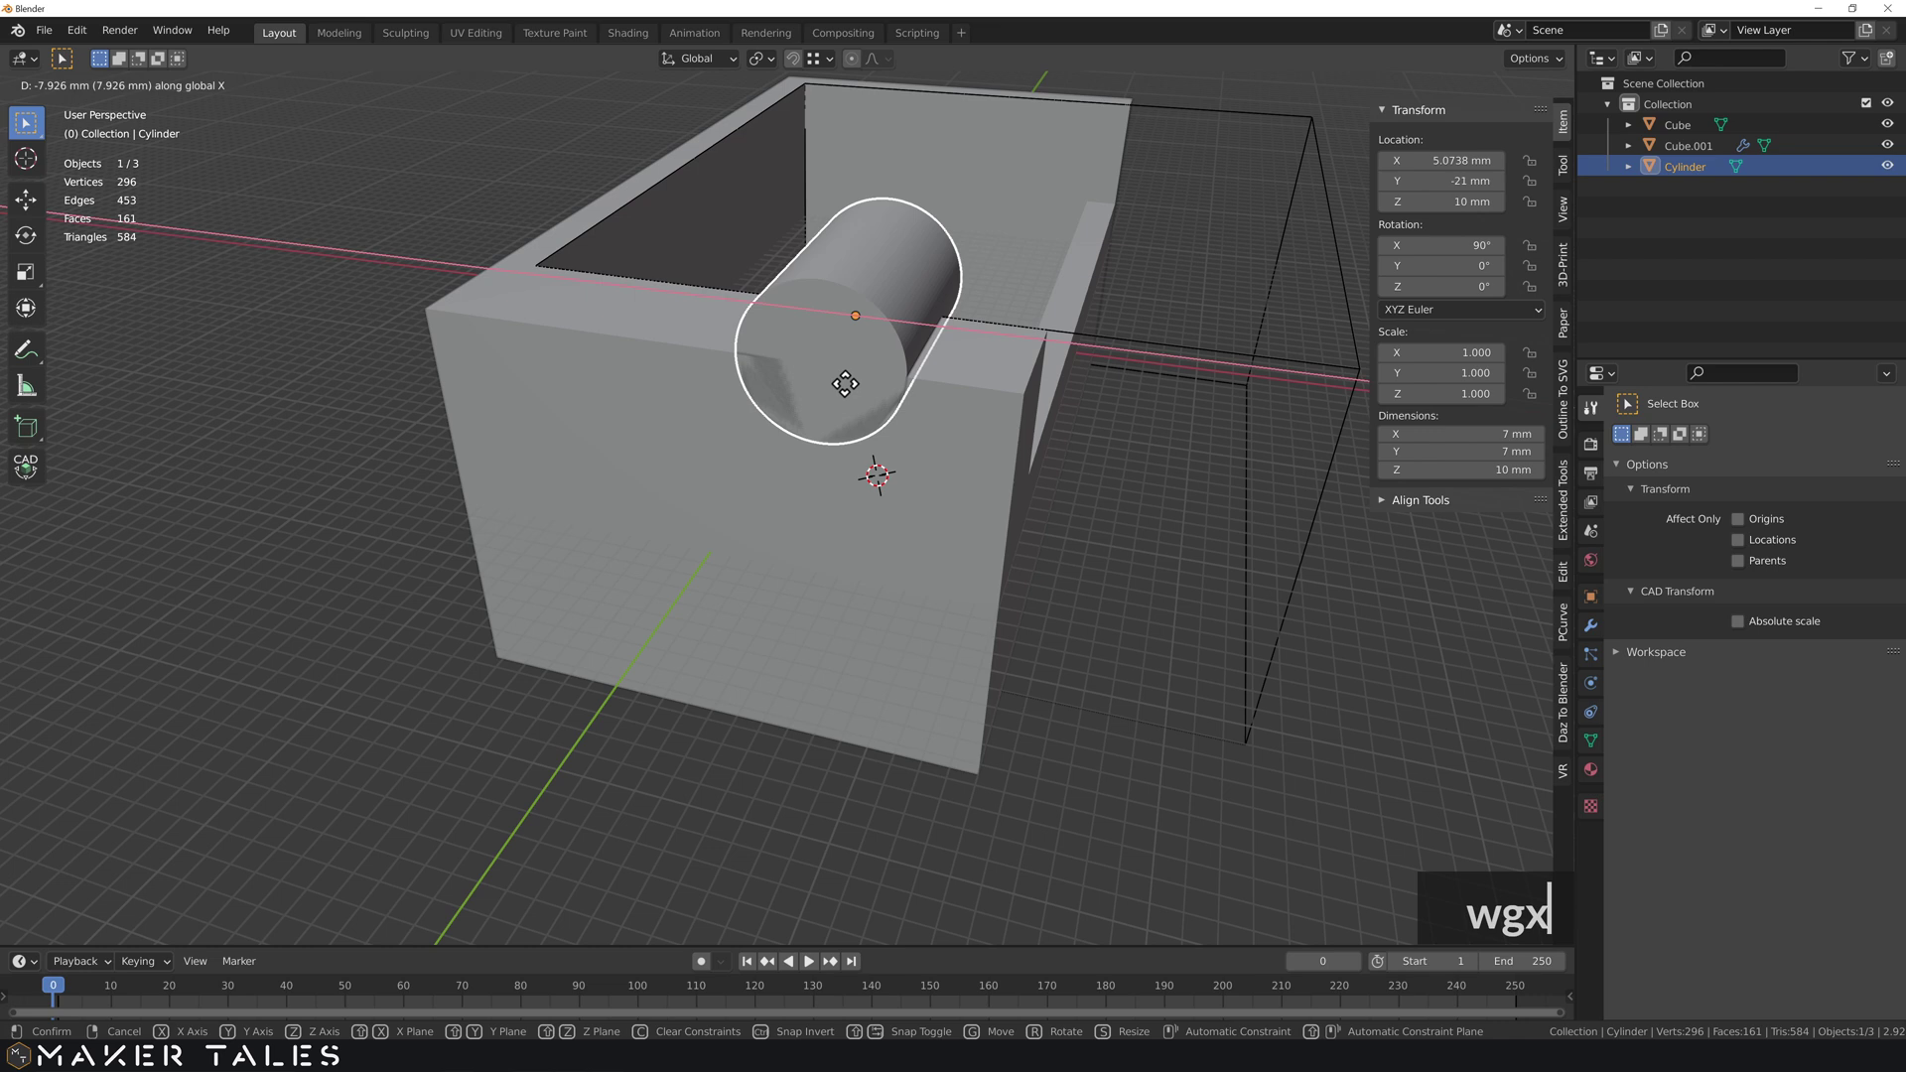
{"action": "type", "text": "10"}
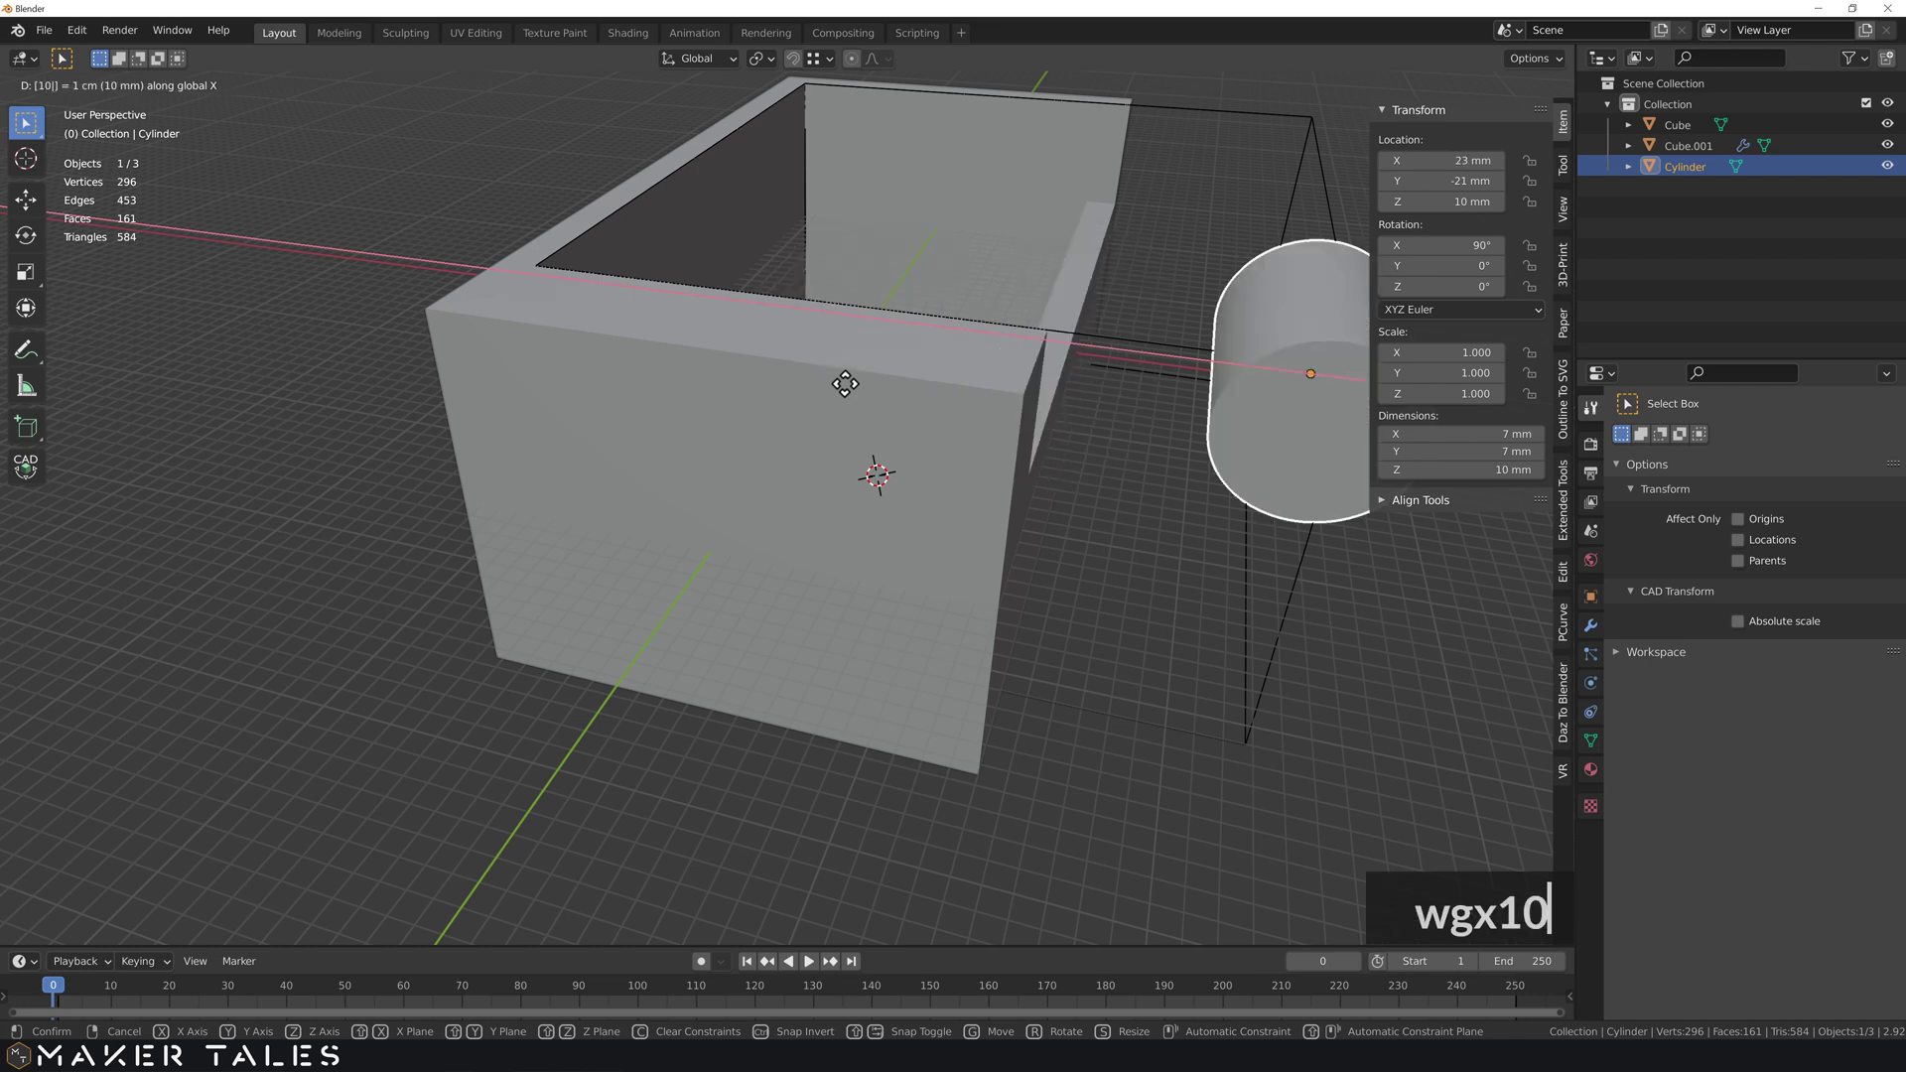
{"action": "type", "text": "-"}
{"action": "key", "text": "Return"}
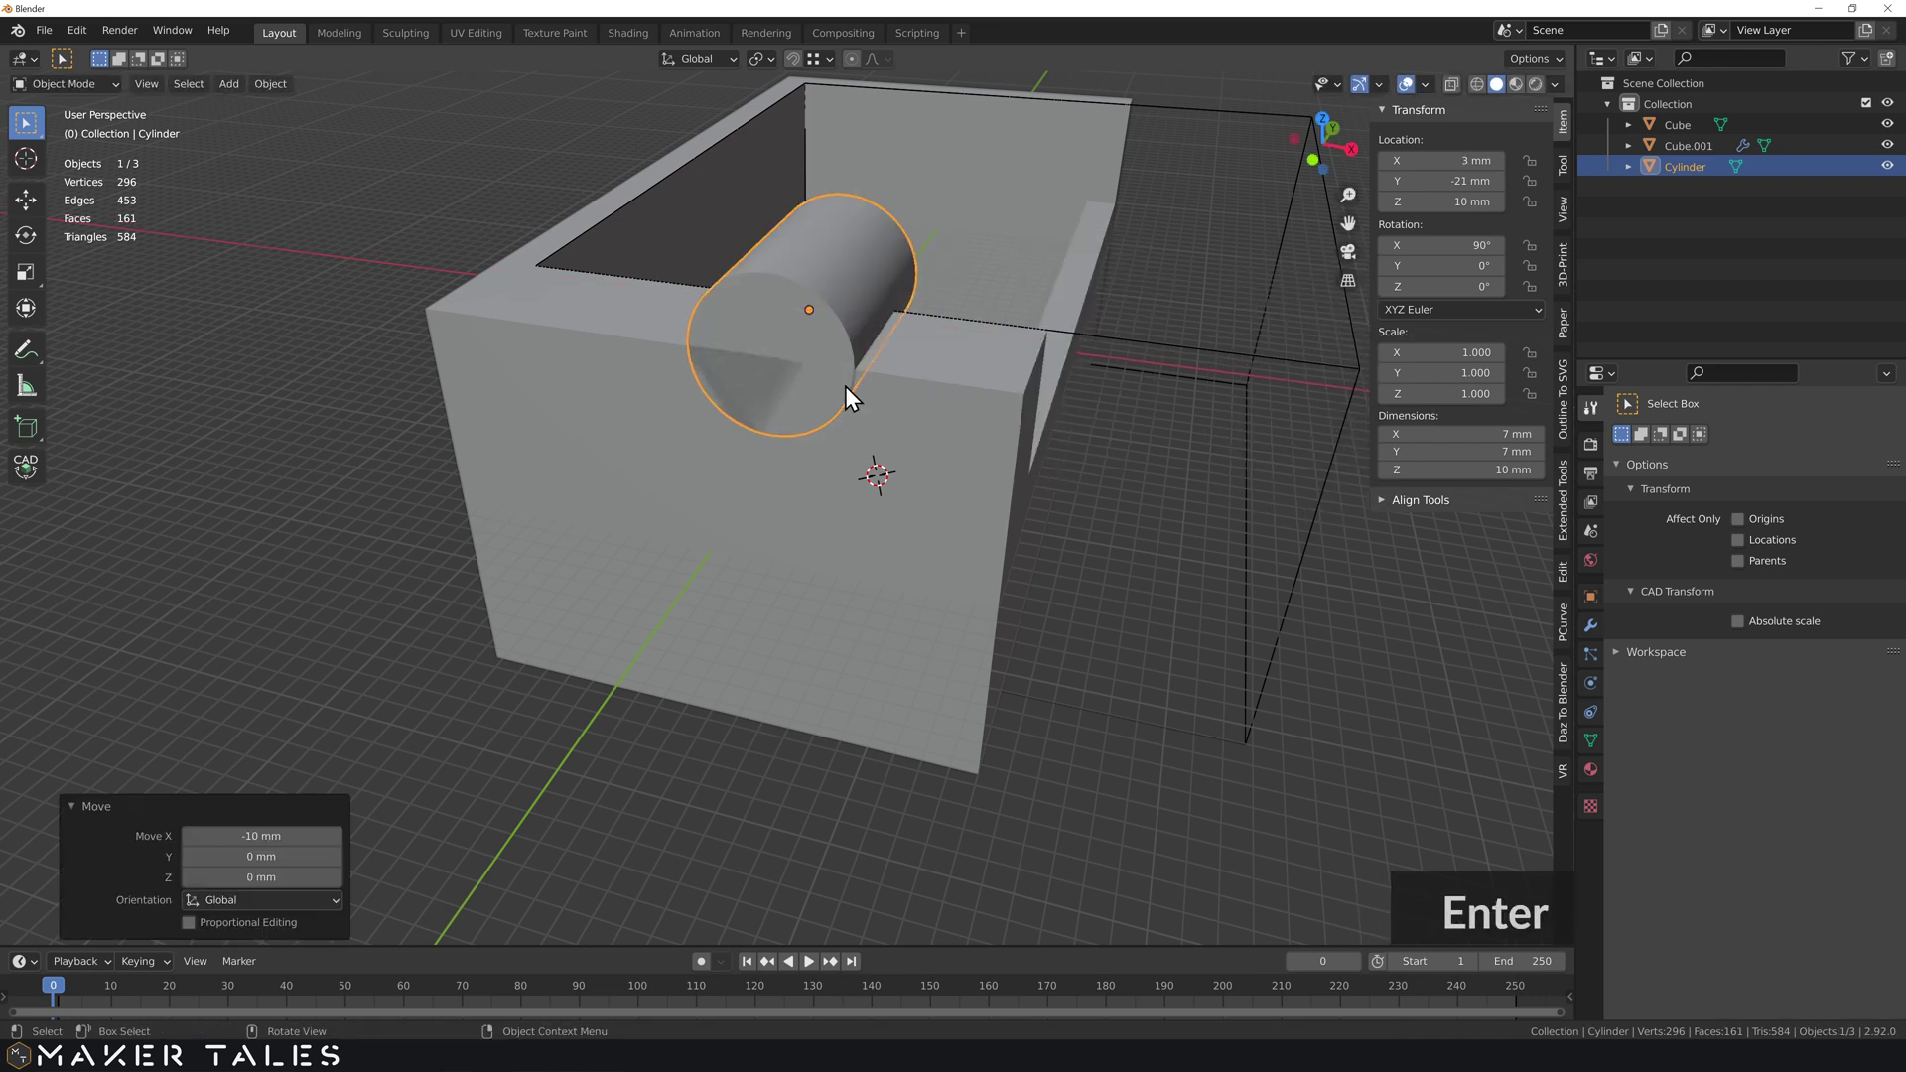
{"action": "type", "text": "g"}
{"action": "type", "text": "z-5."}
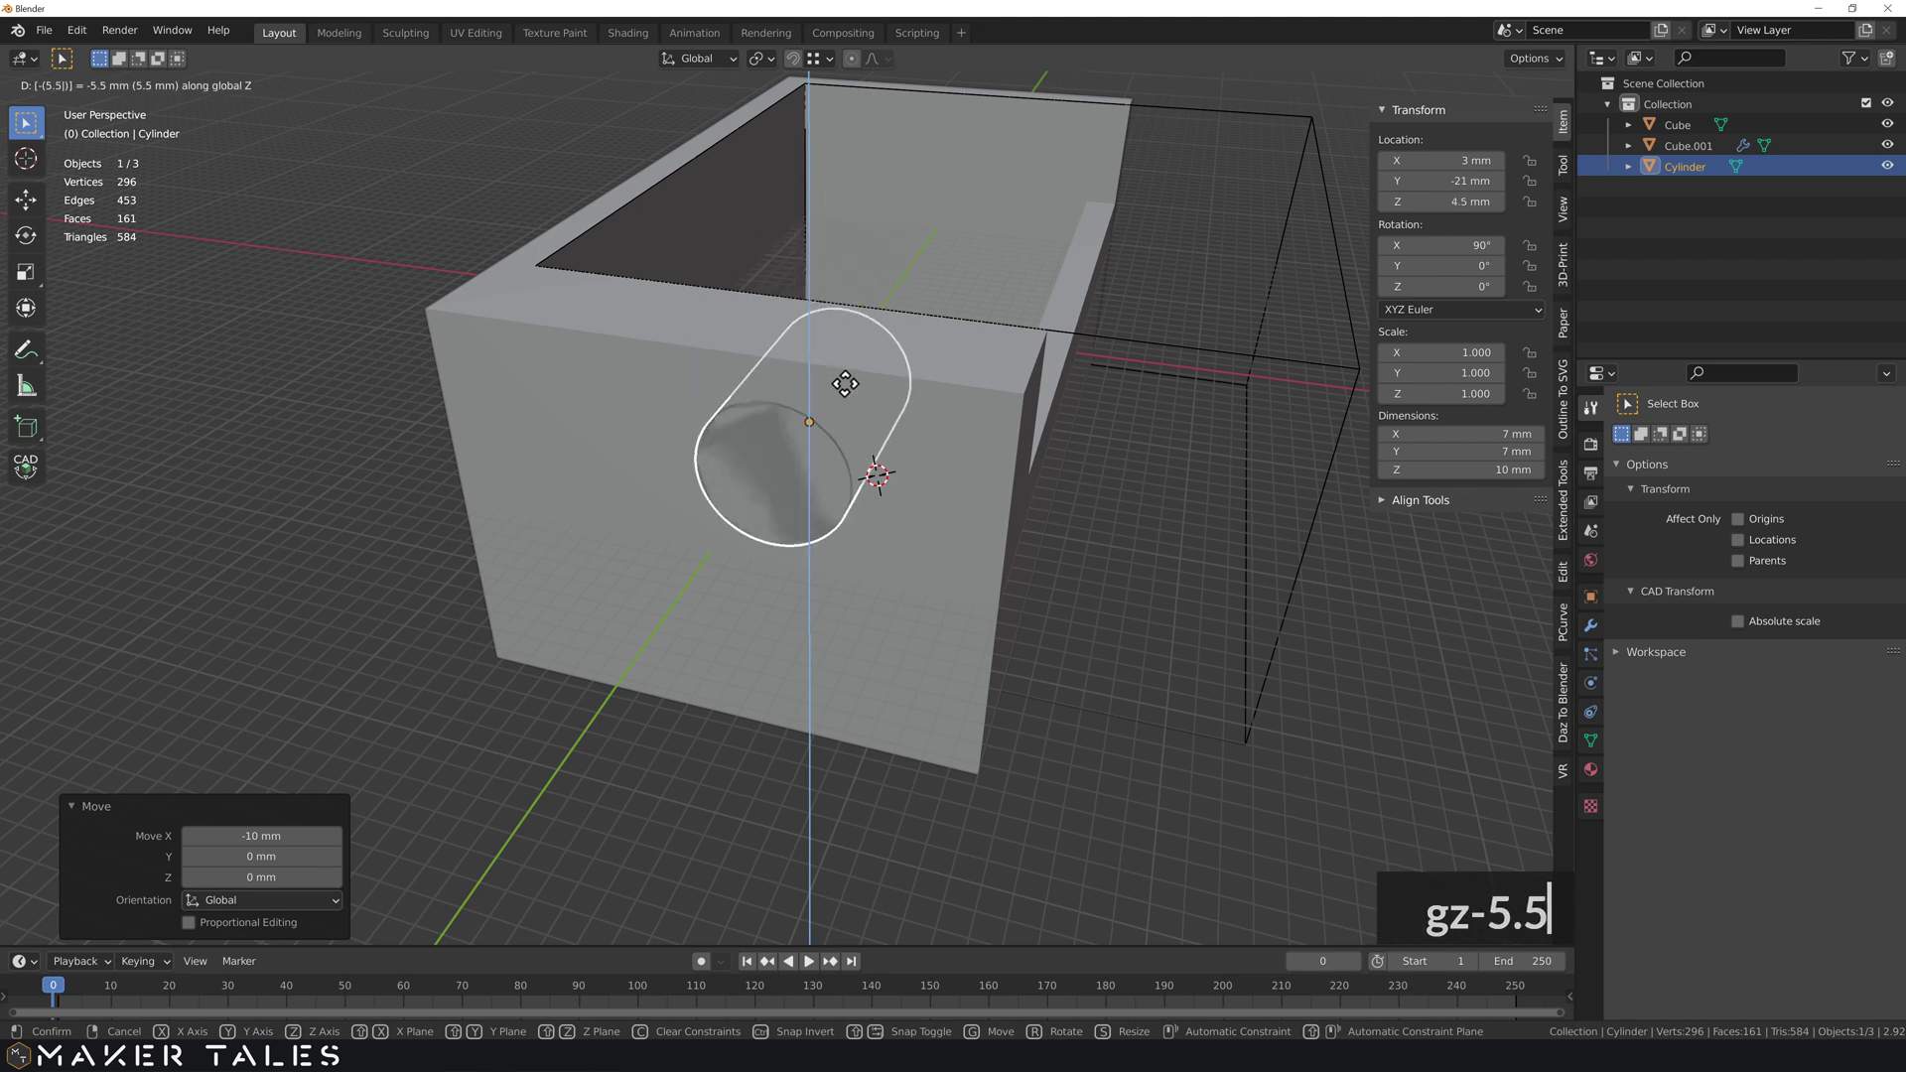
{"action": "key", "text": "Return"}
{"action": "middle_click", "coordinate": [809, 478]}
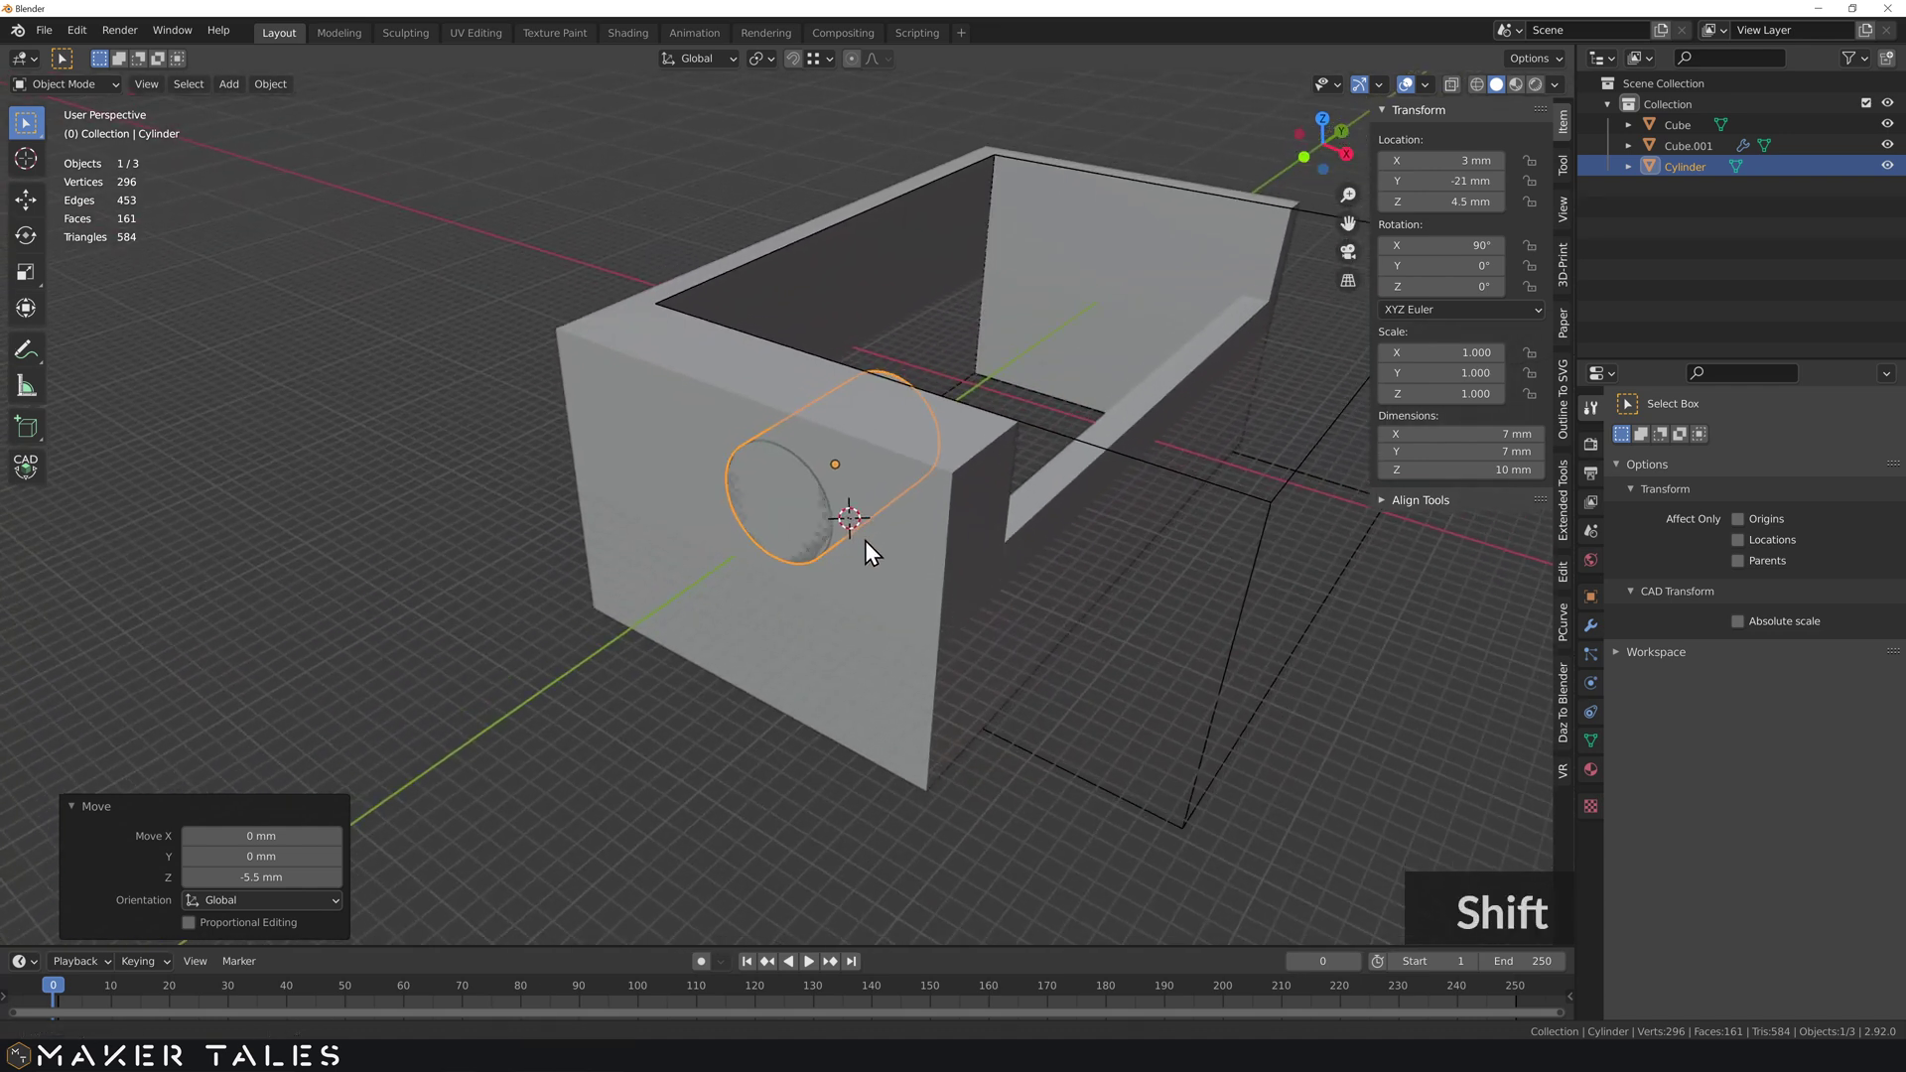
{"action": "middle_click", "coordinate": [859, 559]}
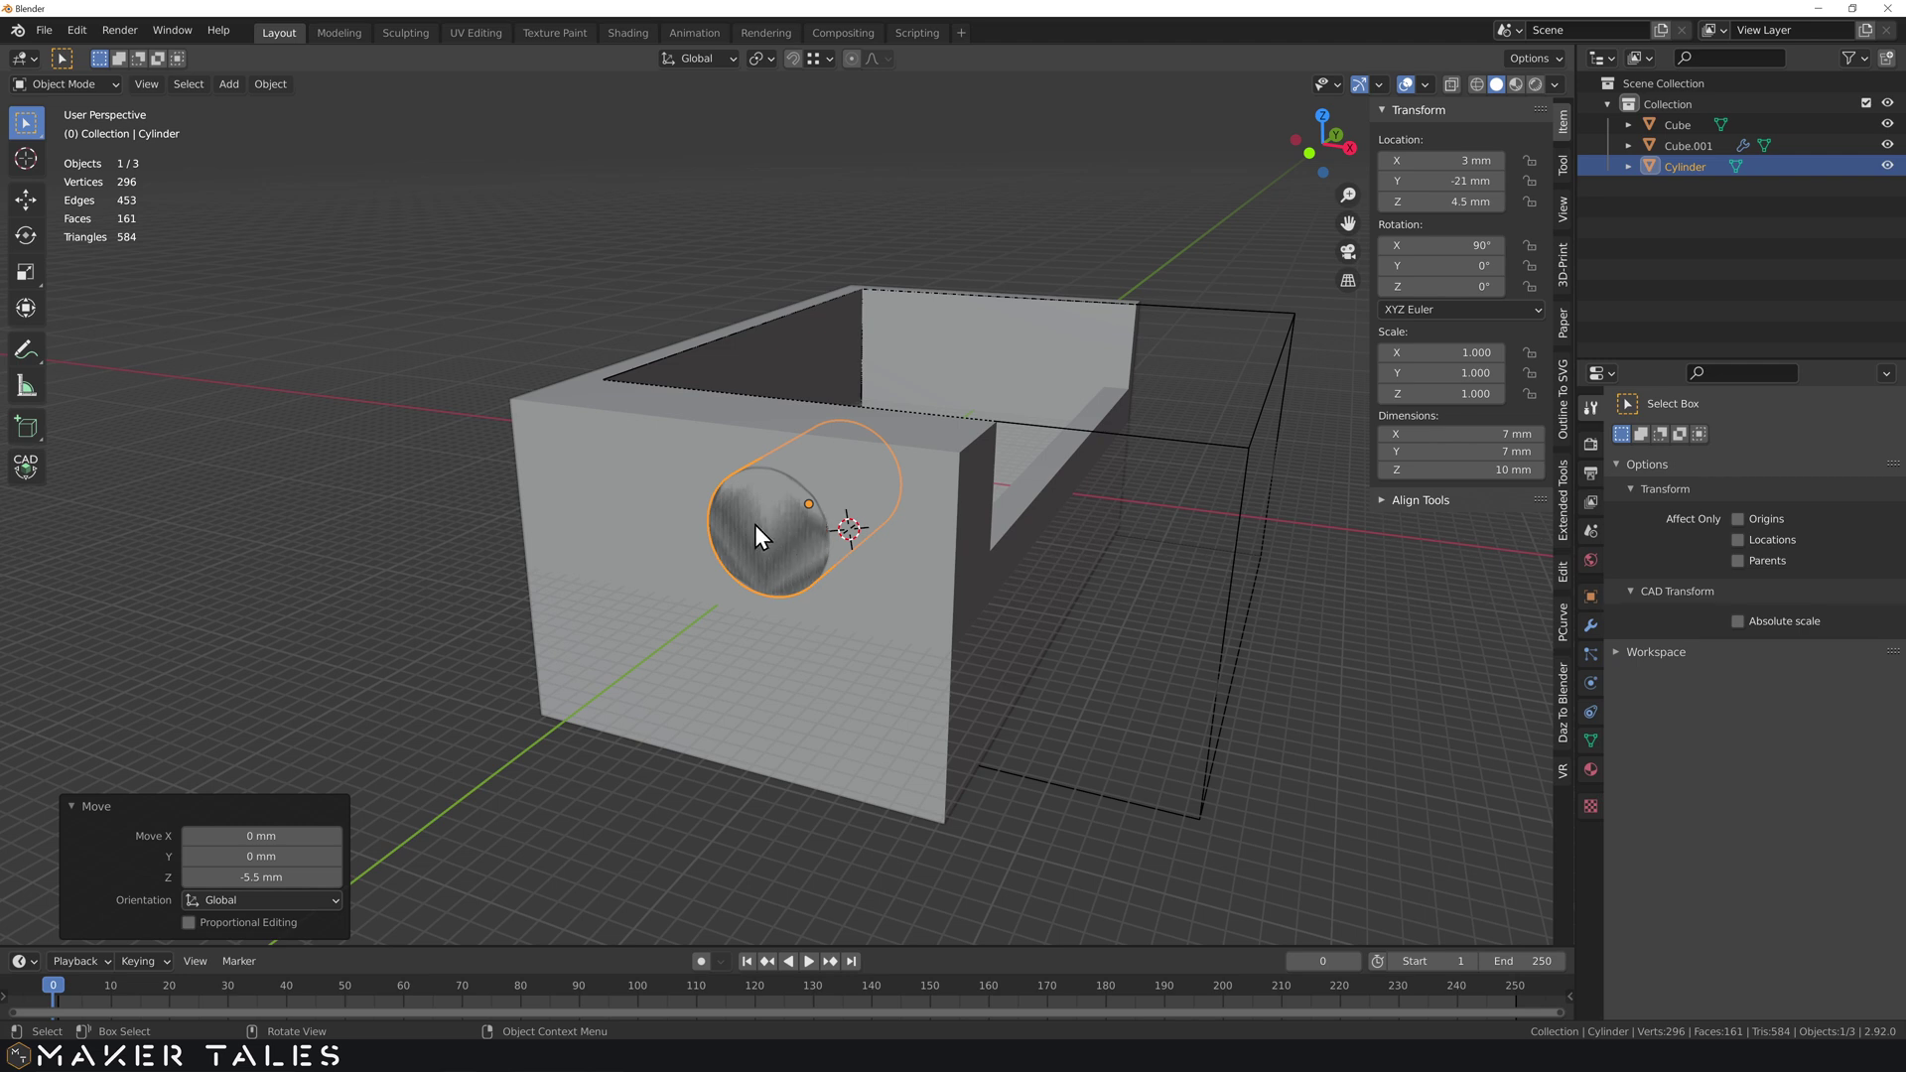
{"action": "middle_click", "coordinate": [727, 515]}
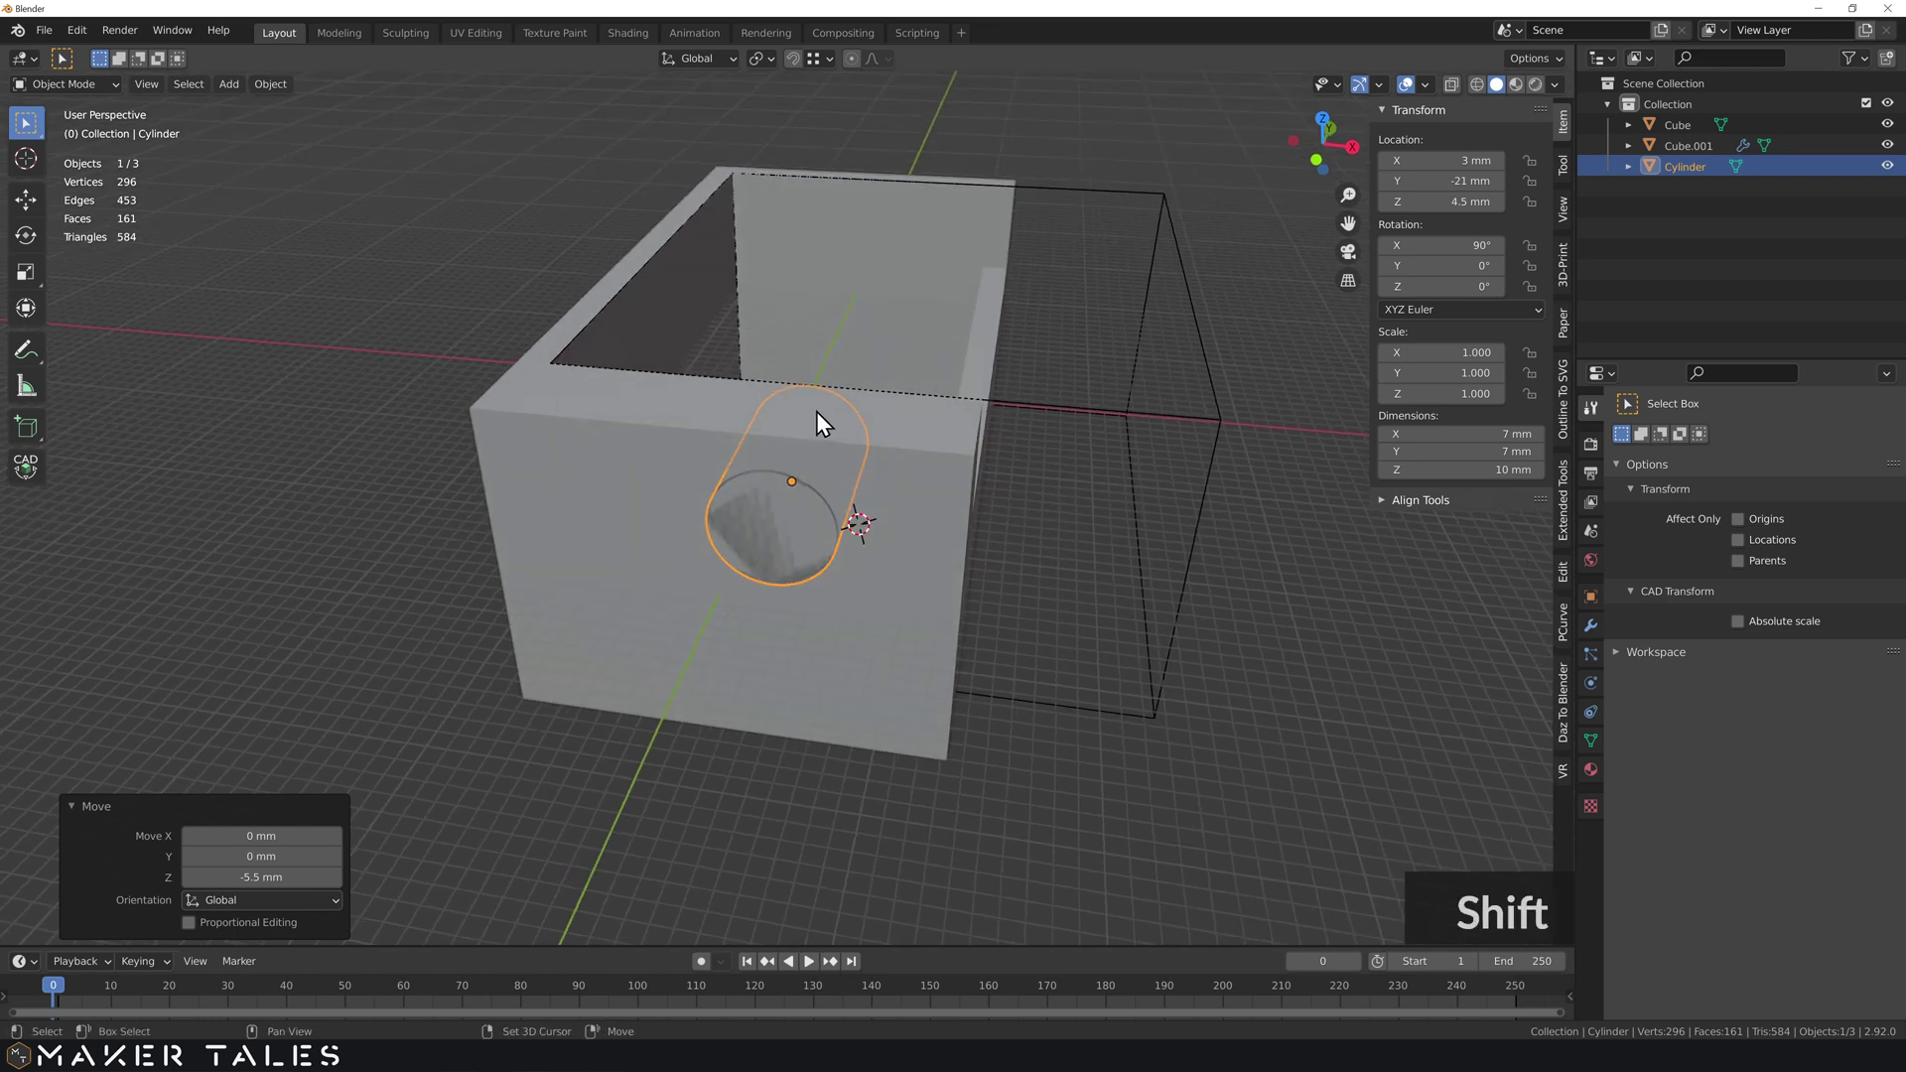
- Duplicate the cylinder and shift the copy −12.75 mm along X for a second hole
{"action": "type", "text": "d"}
{"action": "right_click", "coordinate": [787, 326]}
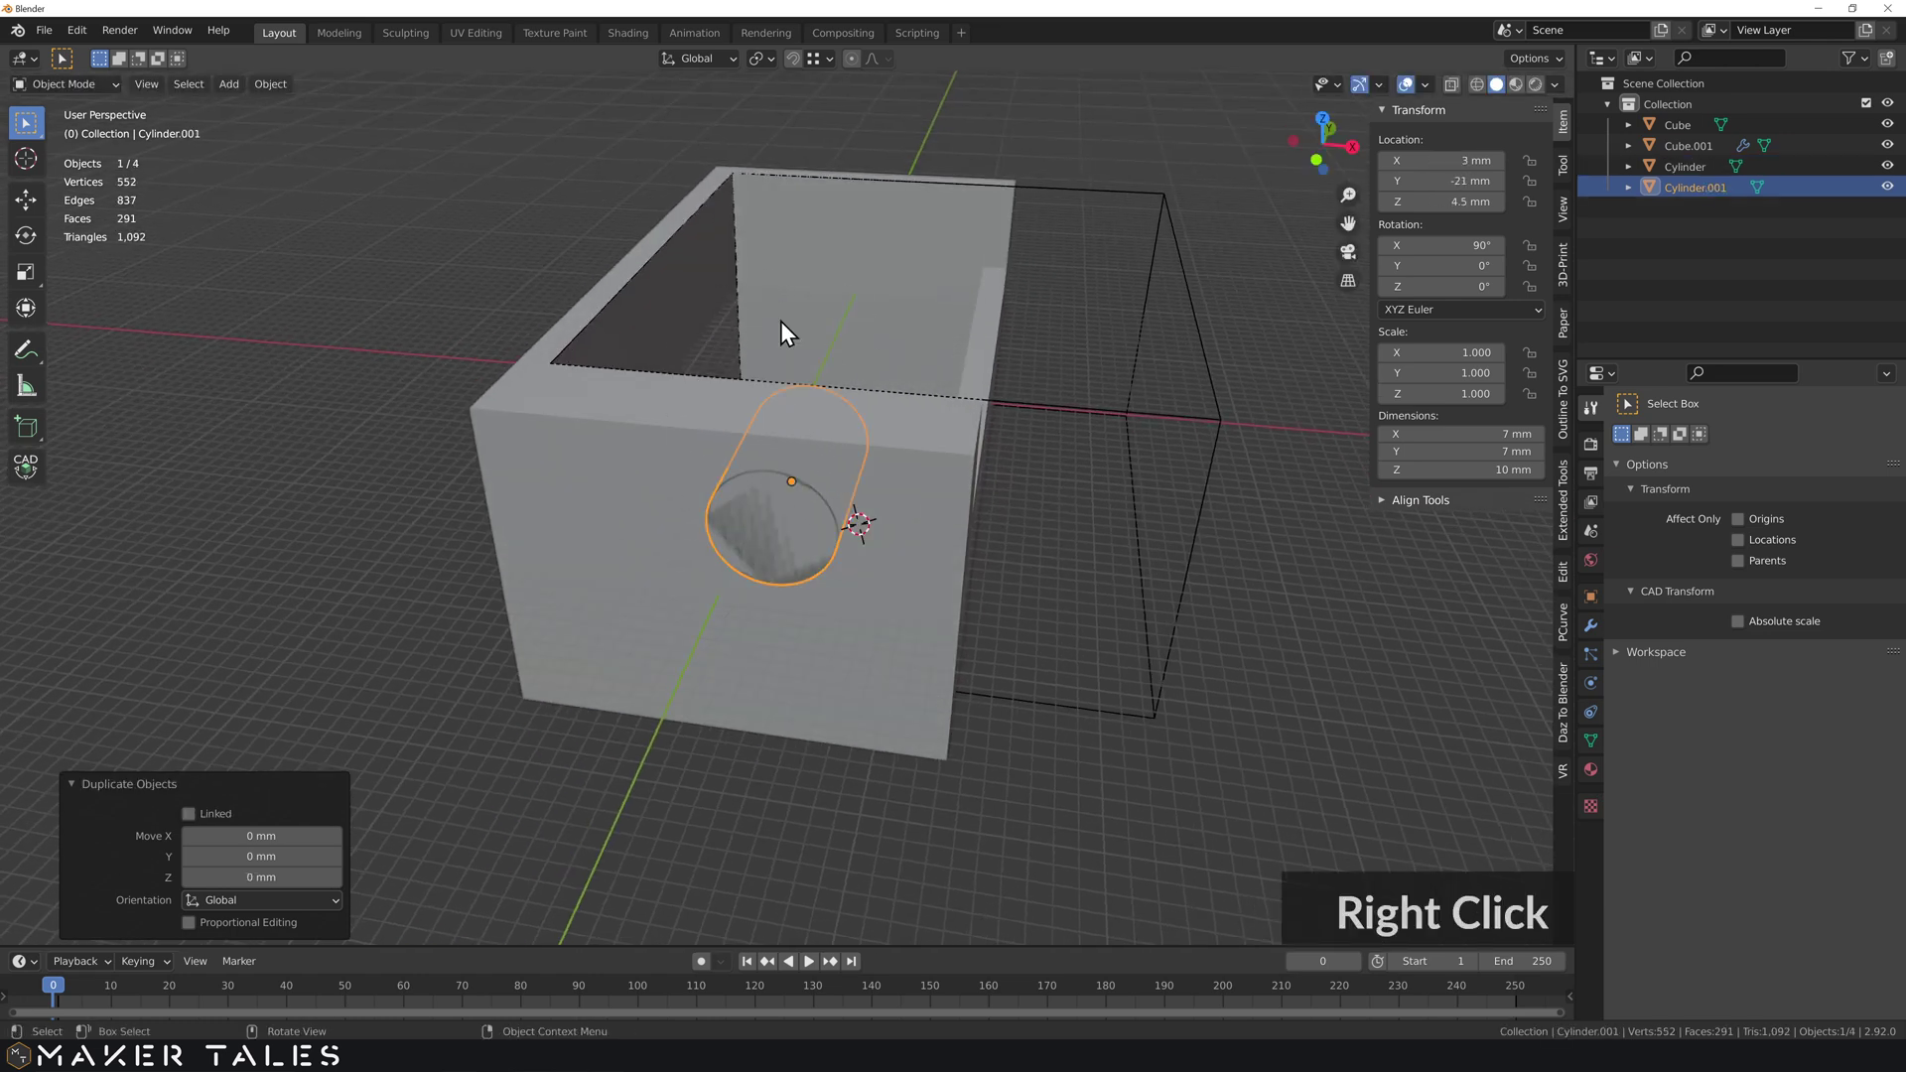
{"action": "type", "text": "g"}
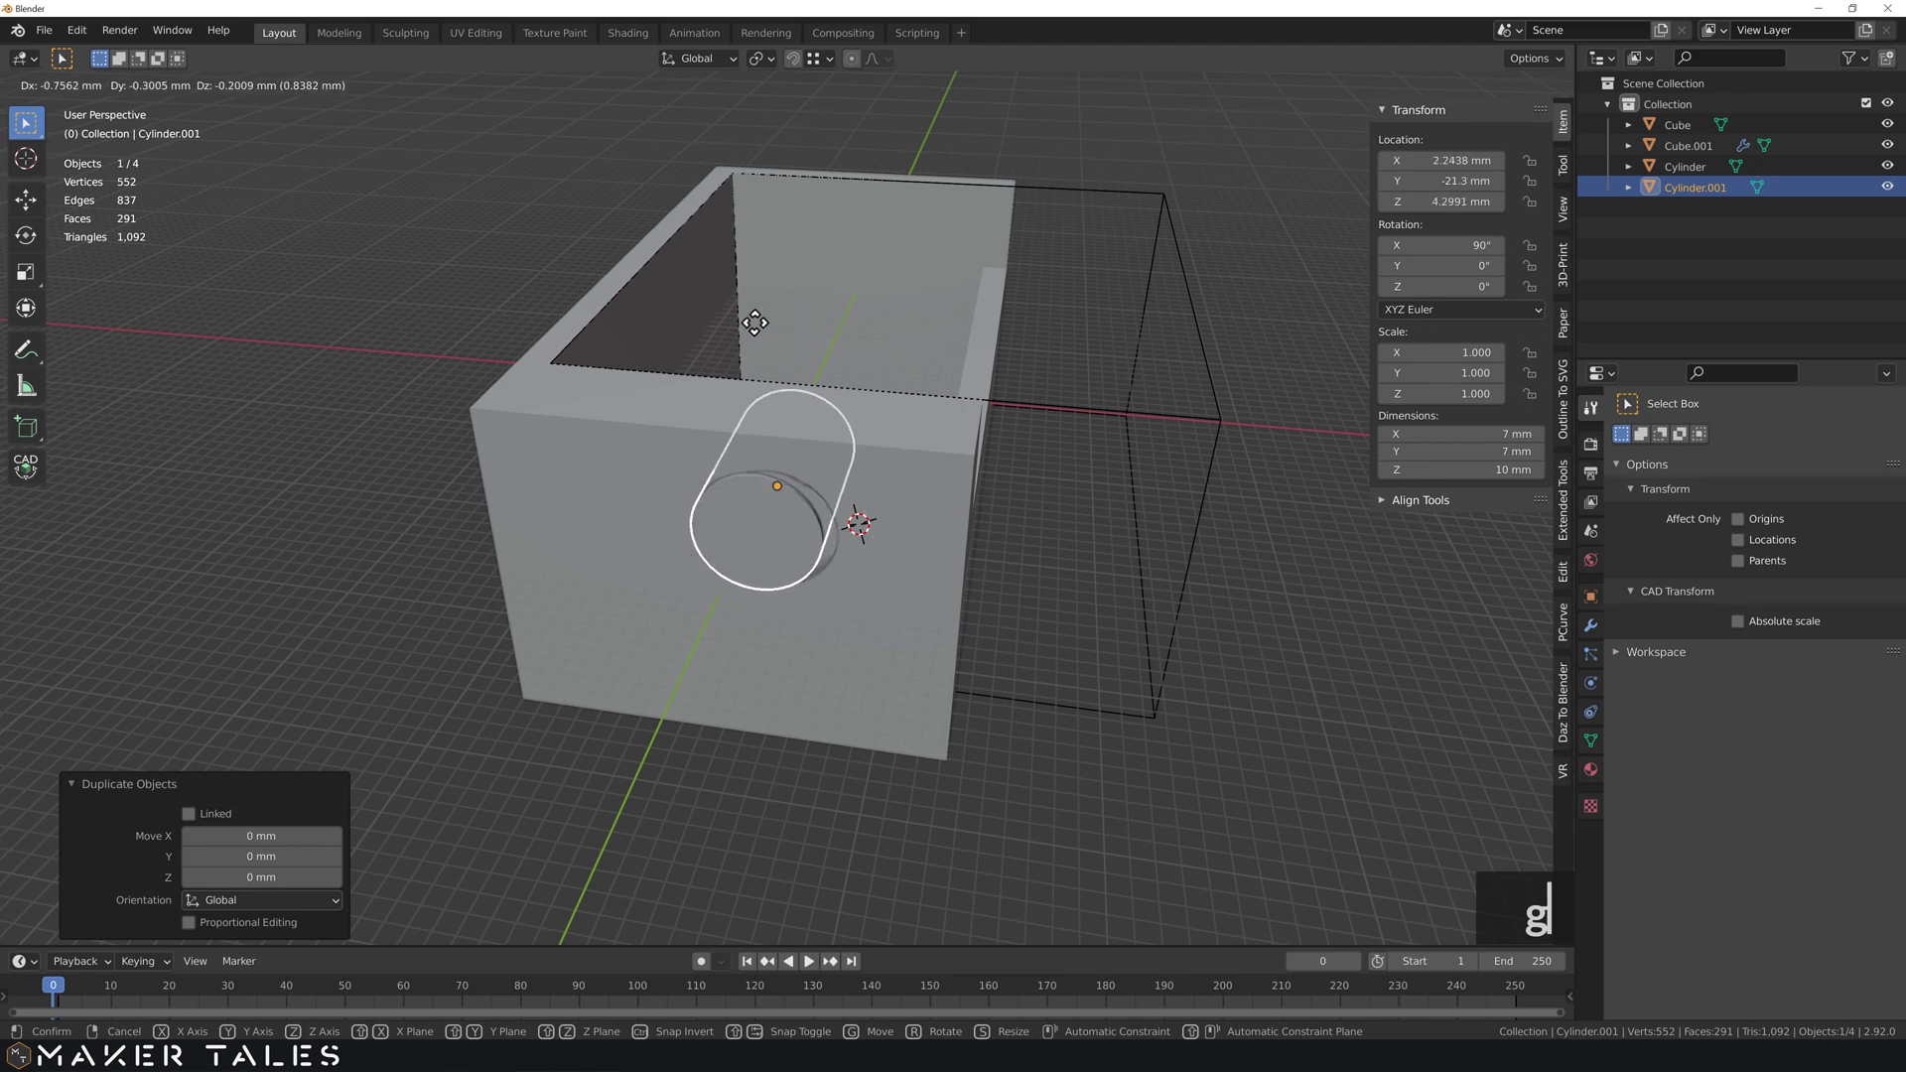
{"action": "type", "text": "x"}
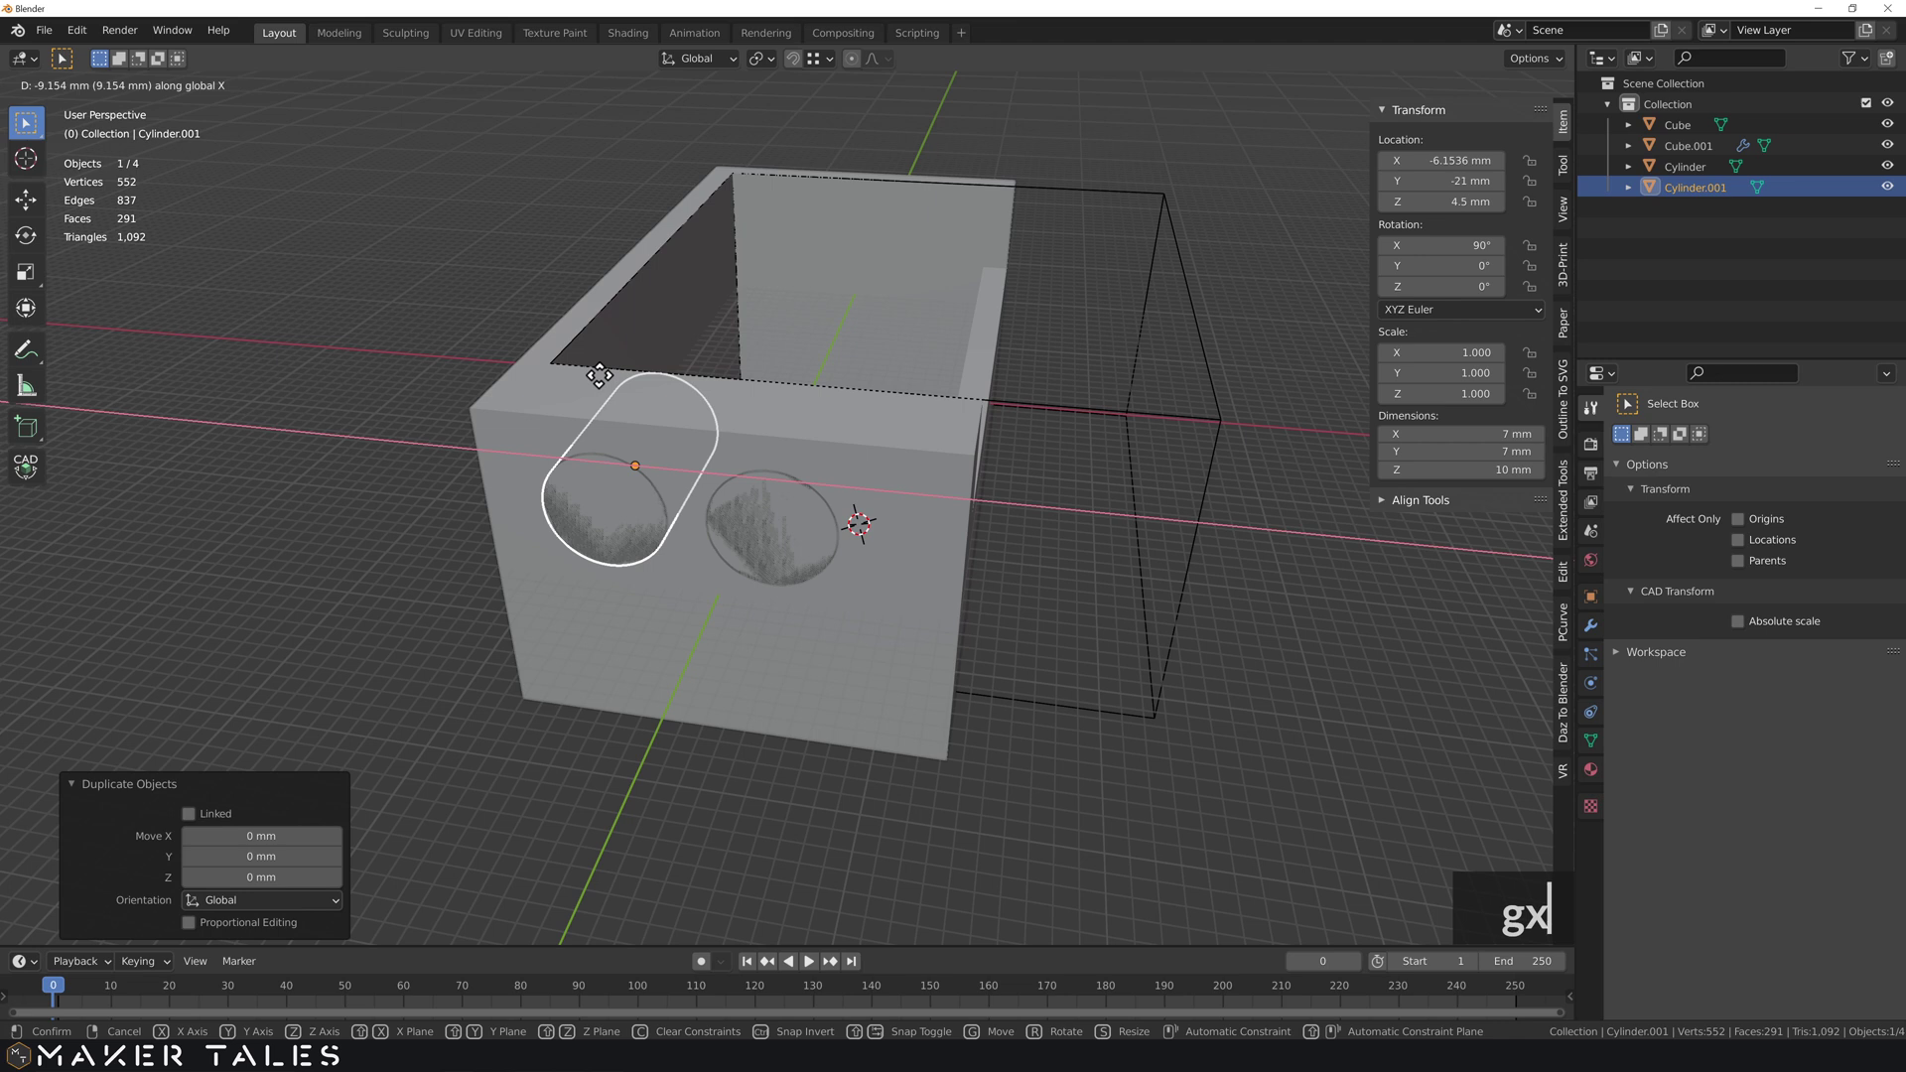
{"action": "type", "text": "12.75"}
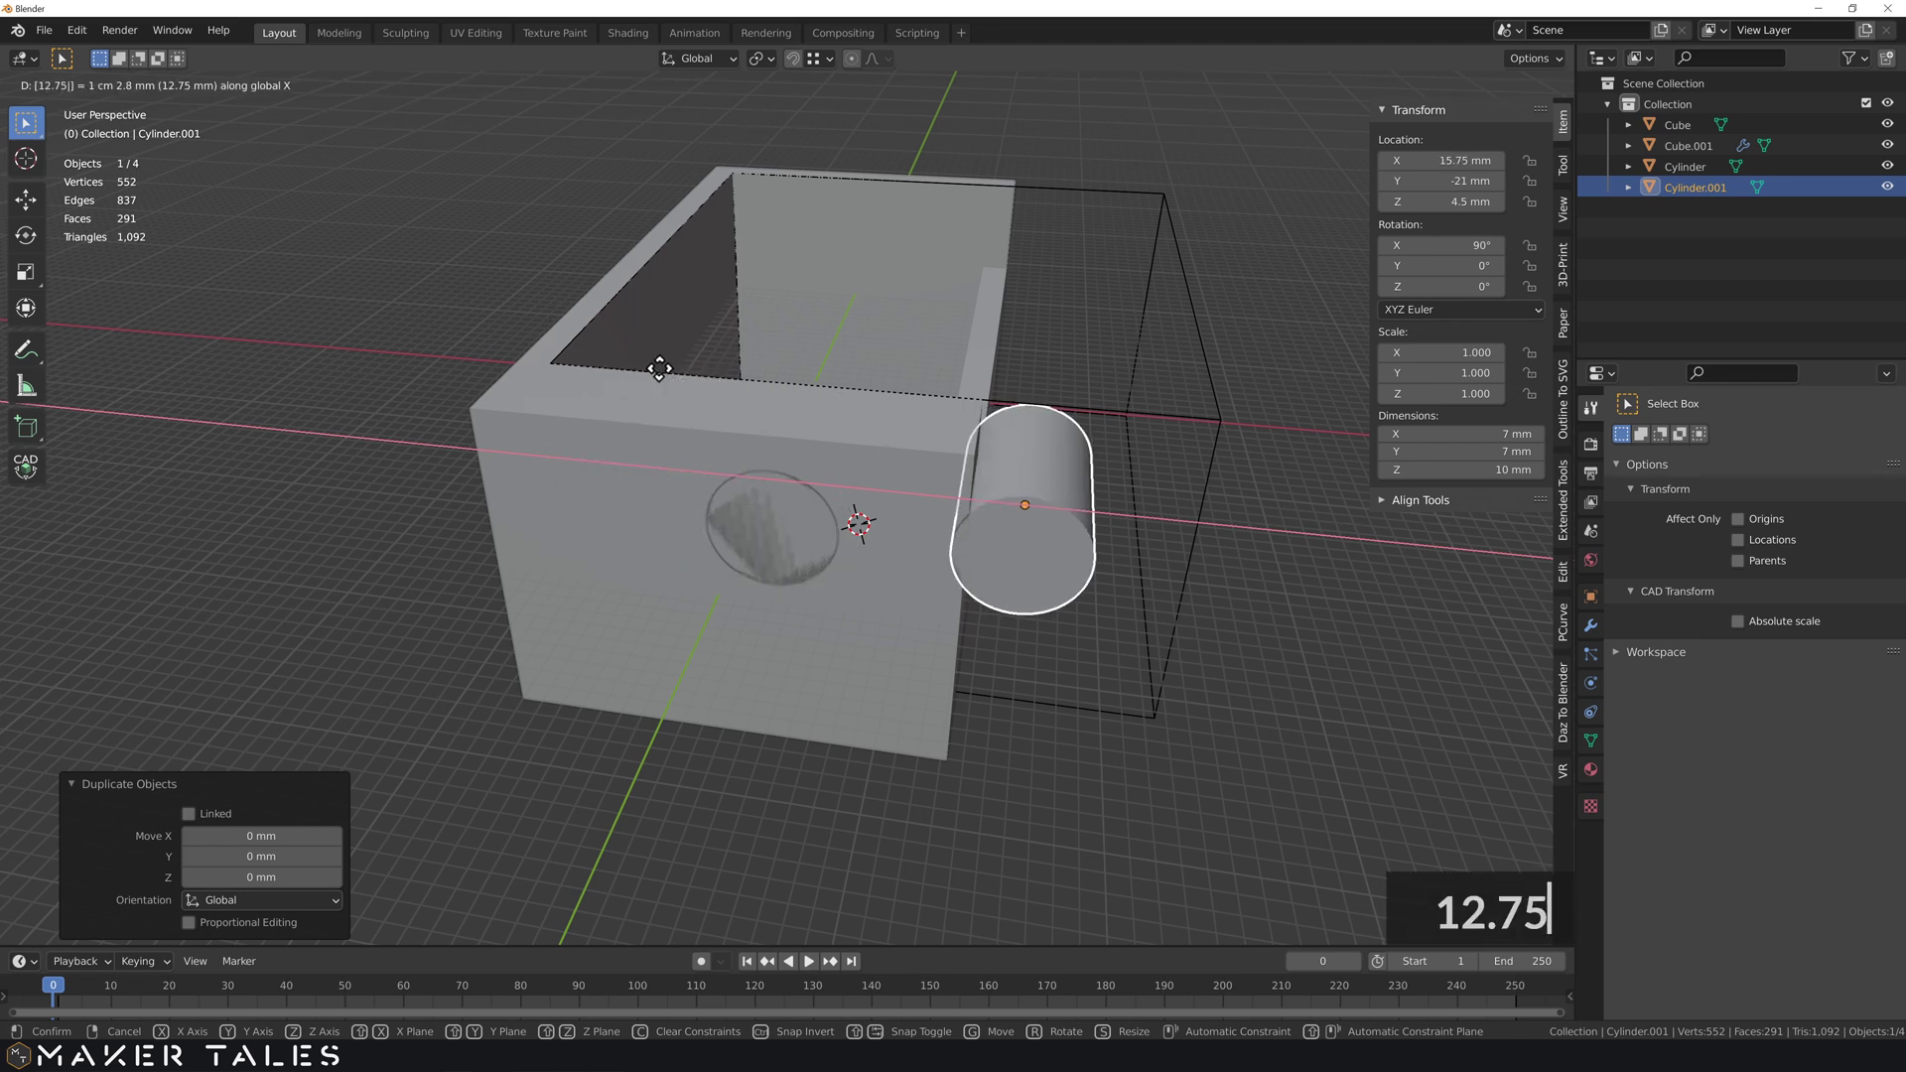
{"action": "type", "text": "-"}
{"action": "key", "text": "Return"}
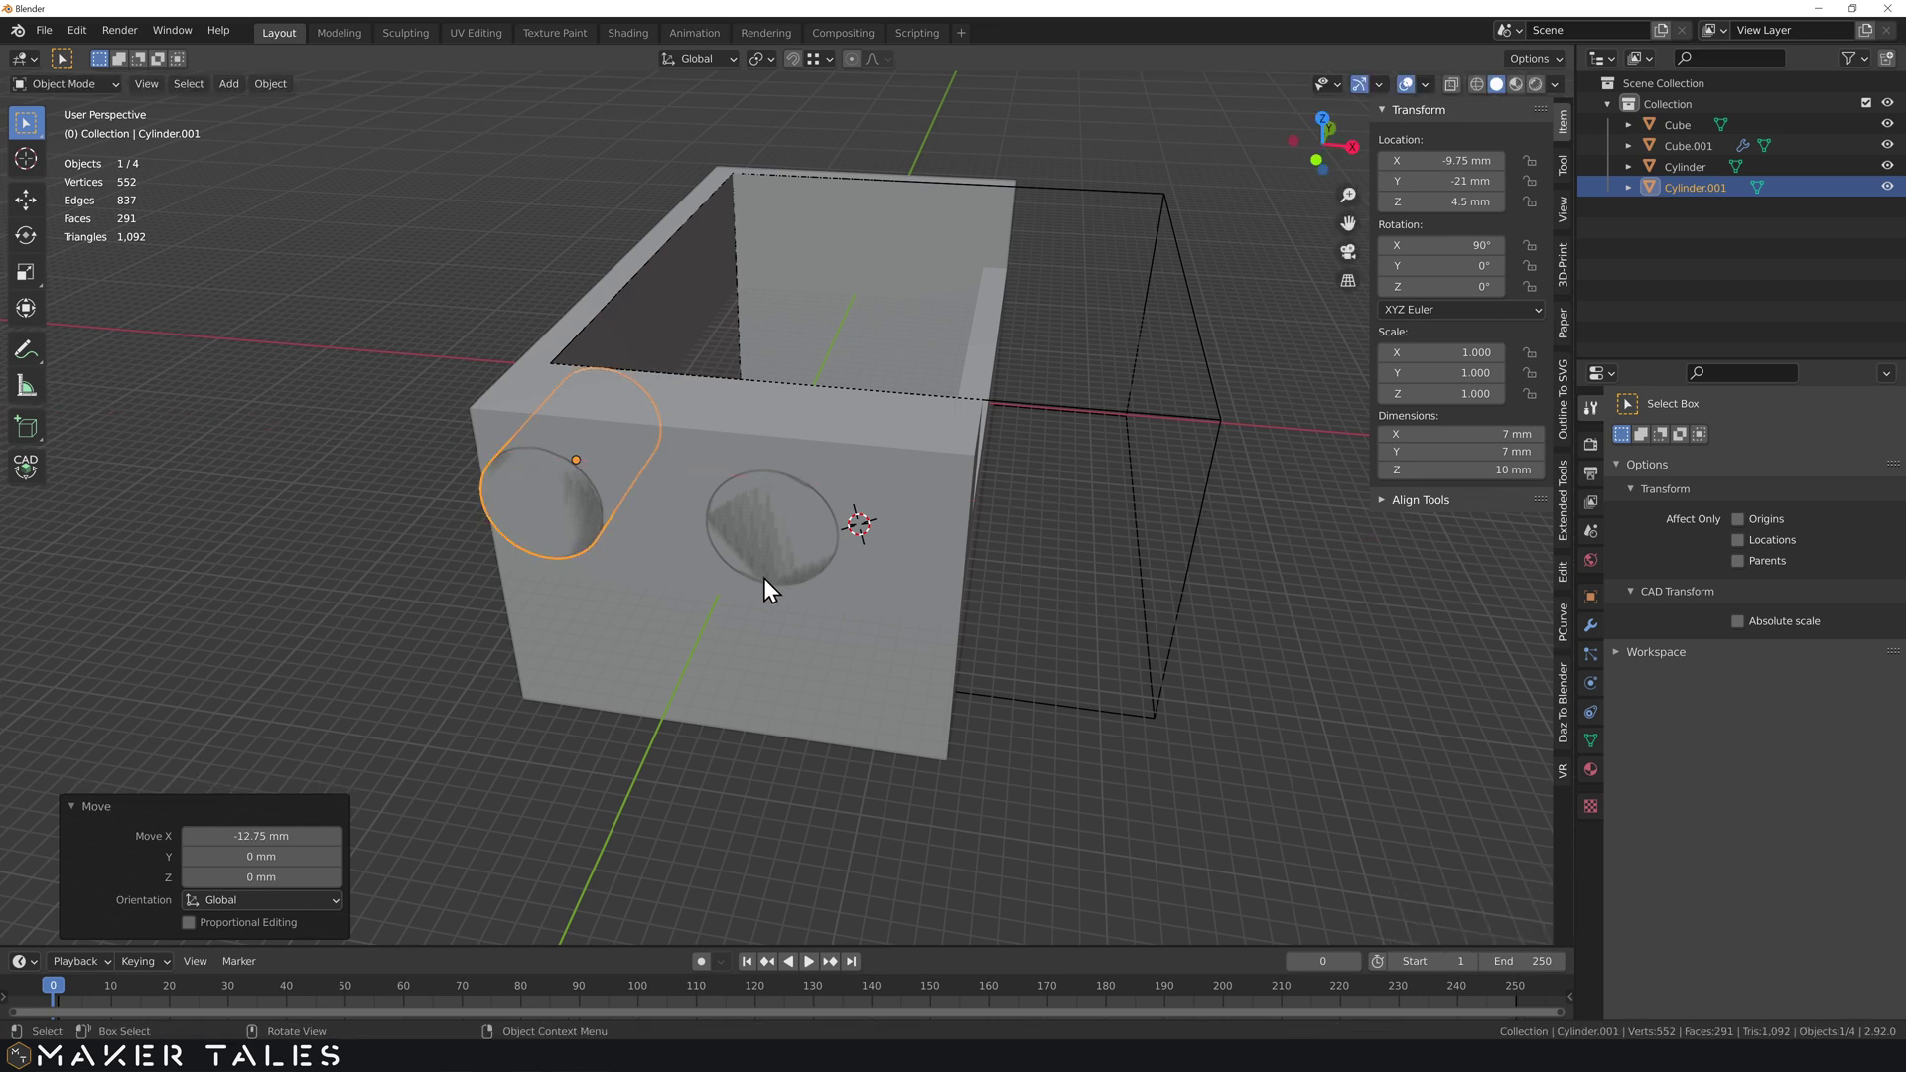
{"action": "key", "text": "Return"}
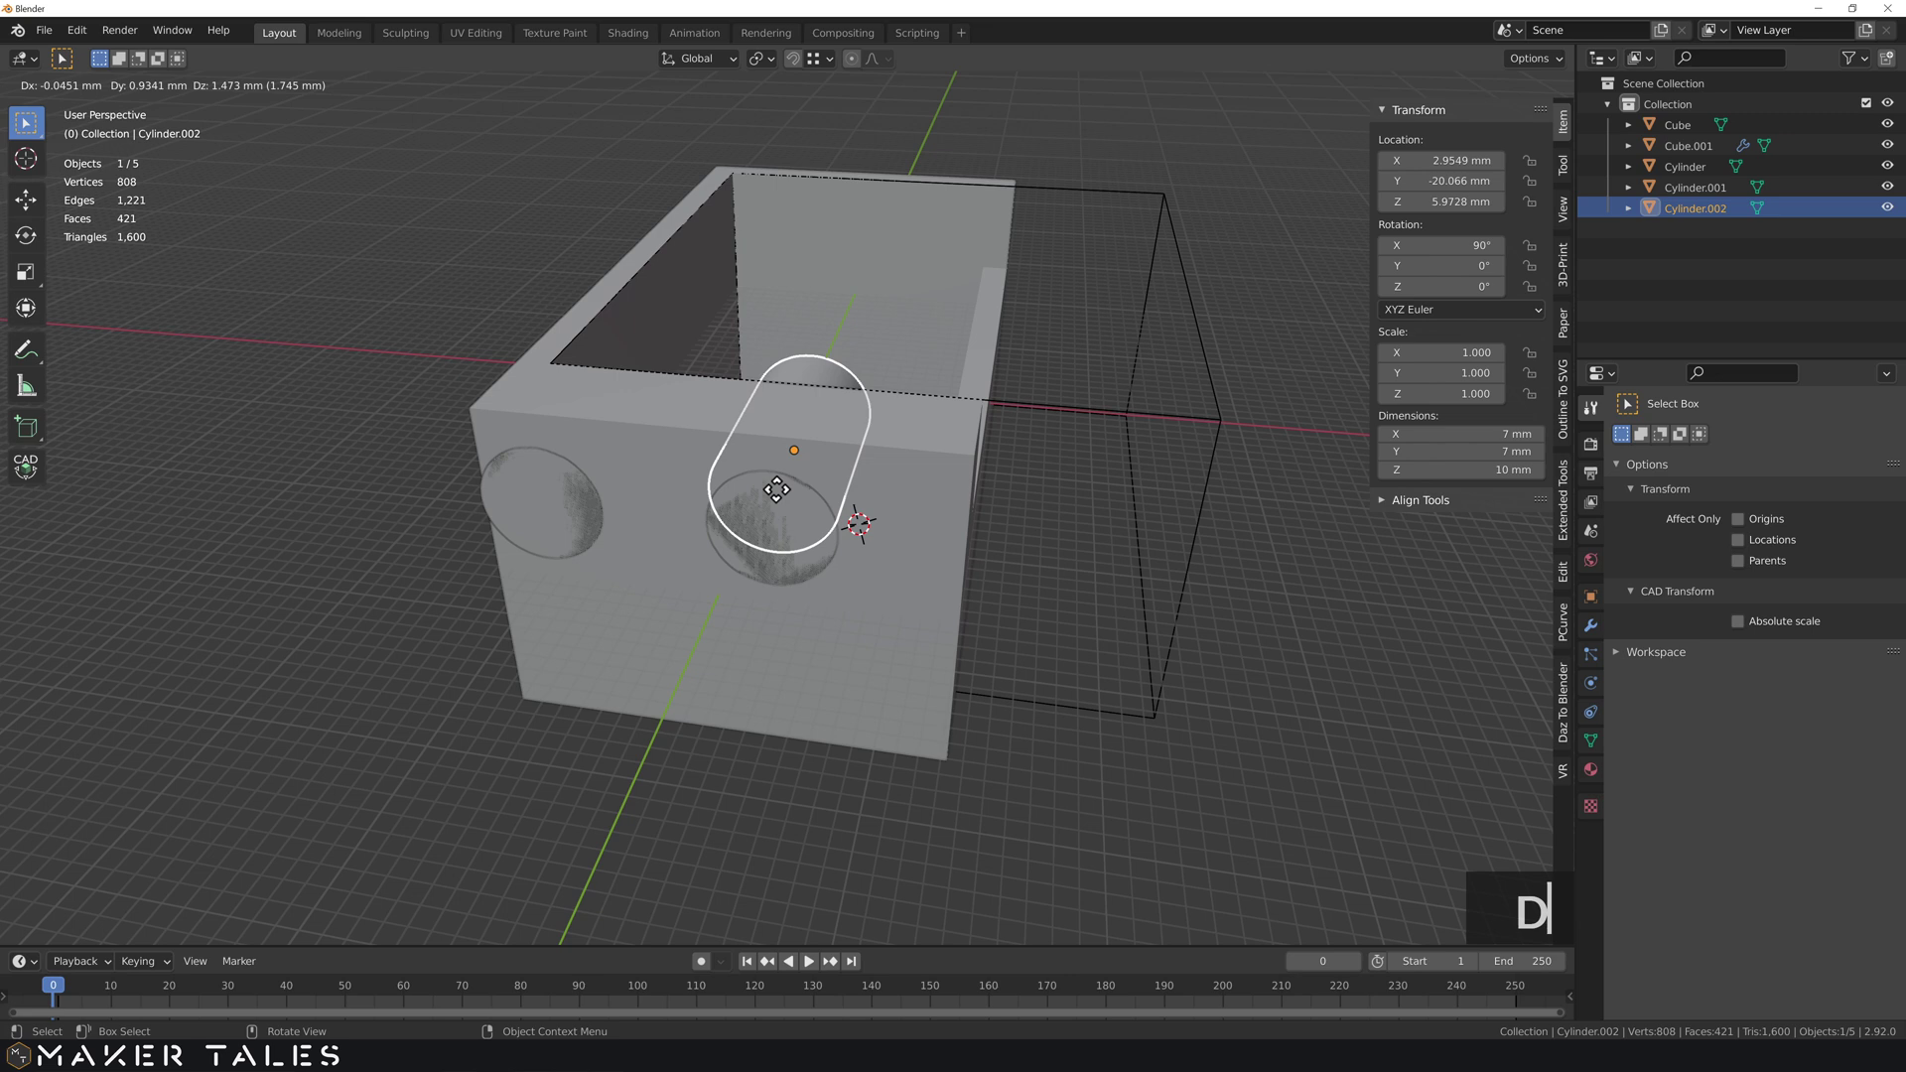
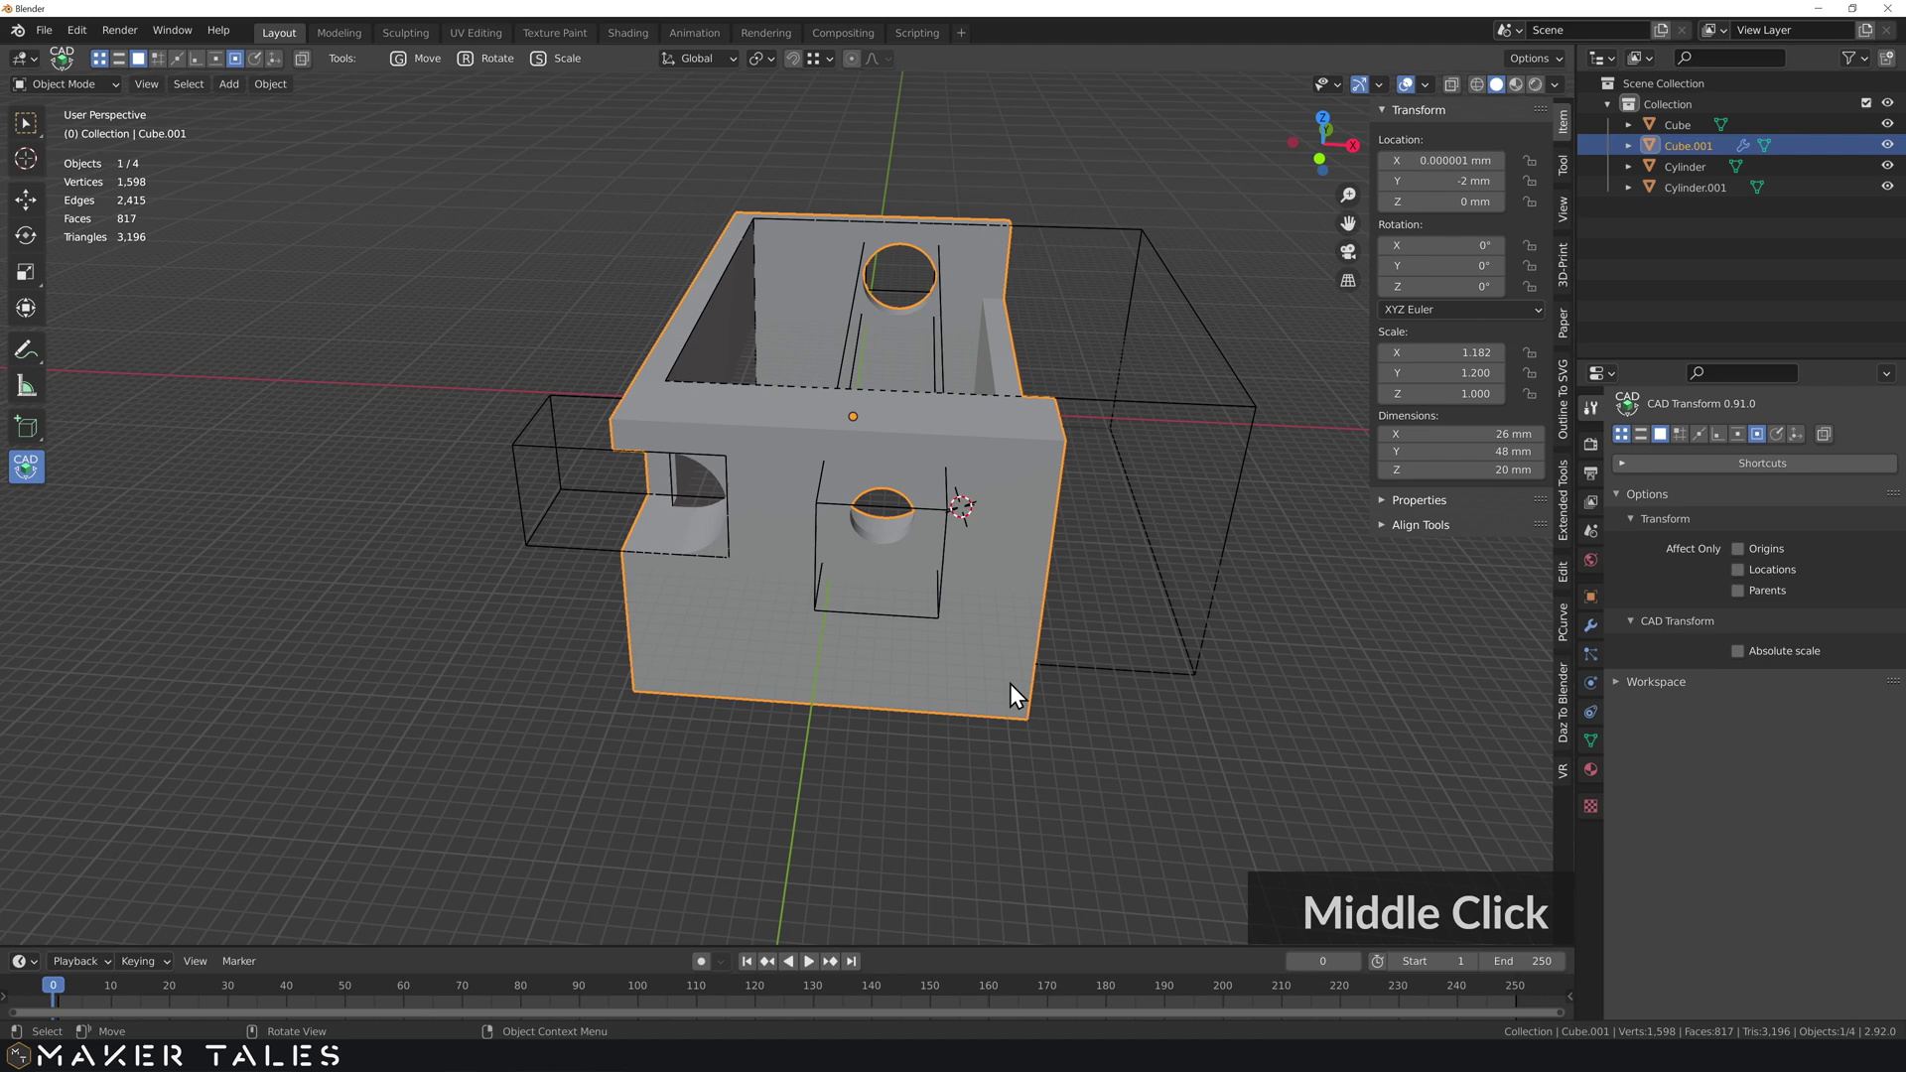
- Duplicate all four objects in place and move the copies into a new collection
{"action": "middle_click", "coordinate": [948, 692]}
{"action": "middle_click", "coordinate": [769, 693]}
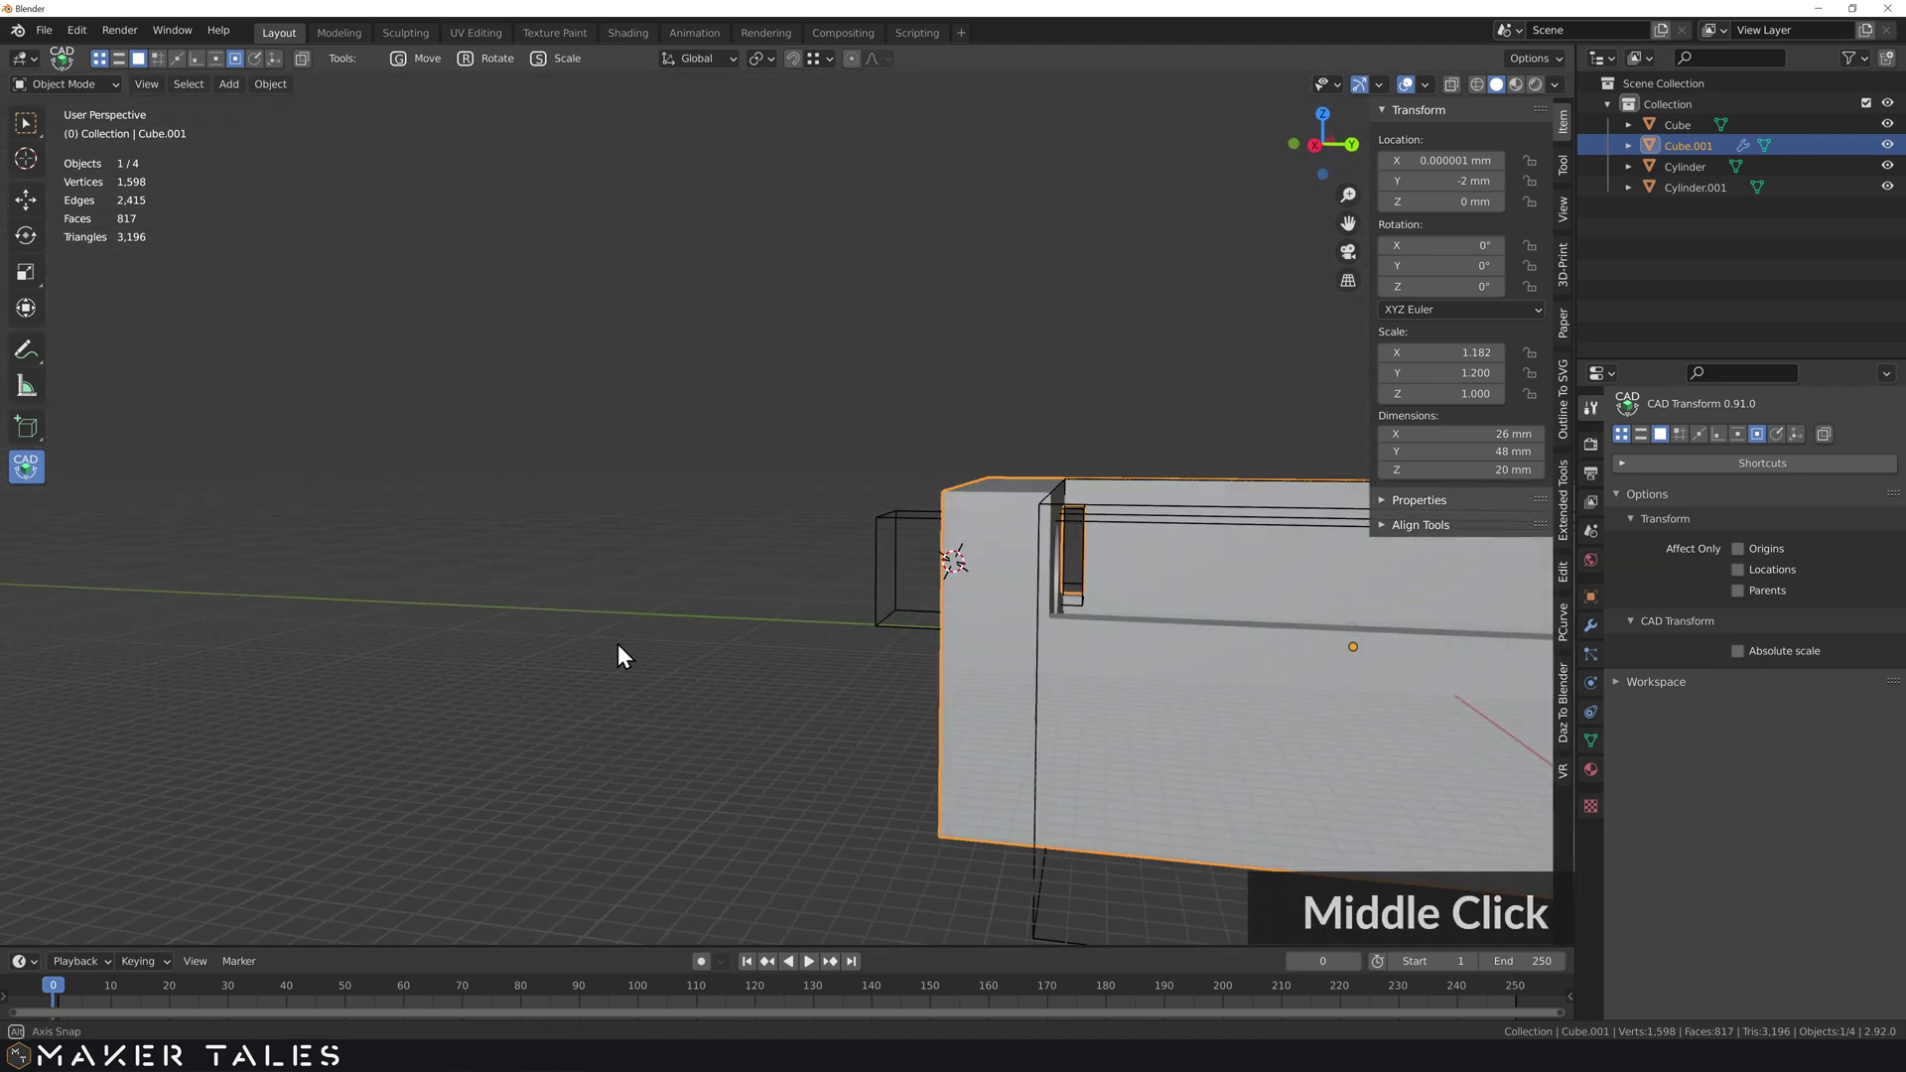
{"action": "middle_click", "coordinate": [896, 666]}
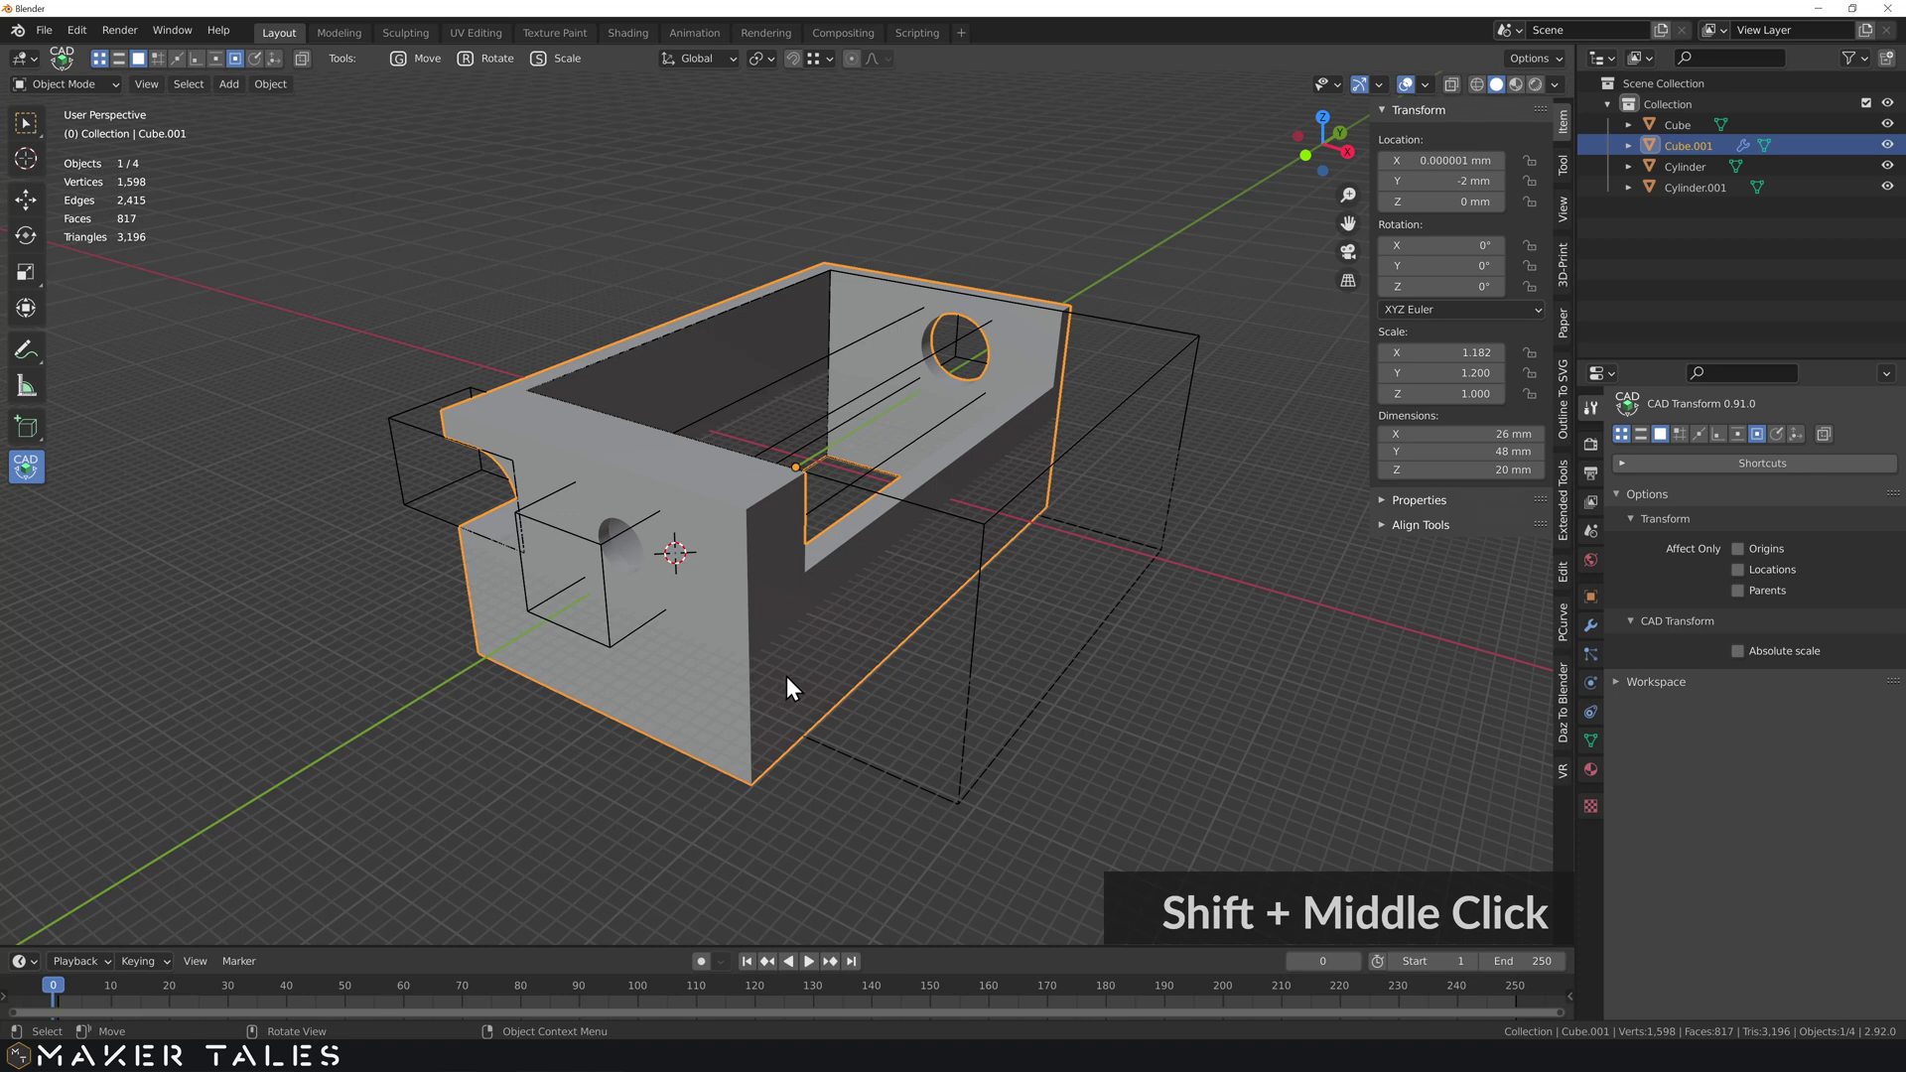
{"action": "scroll", "scroll_direction": "down", "scroll_amount": 3}
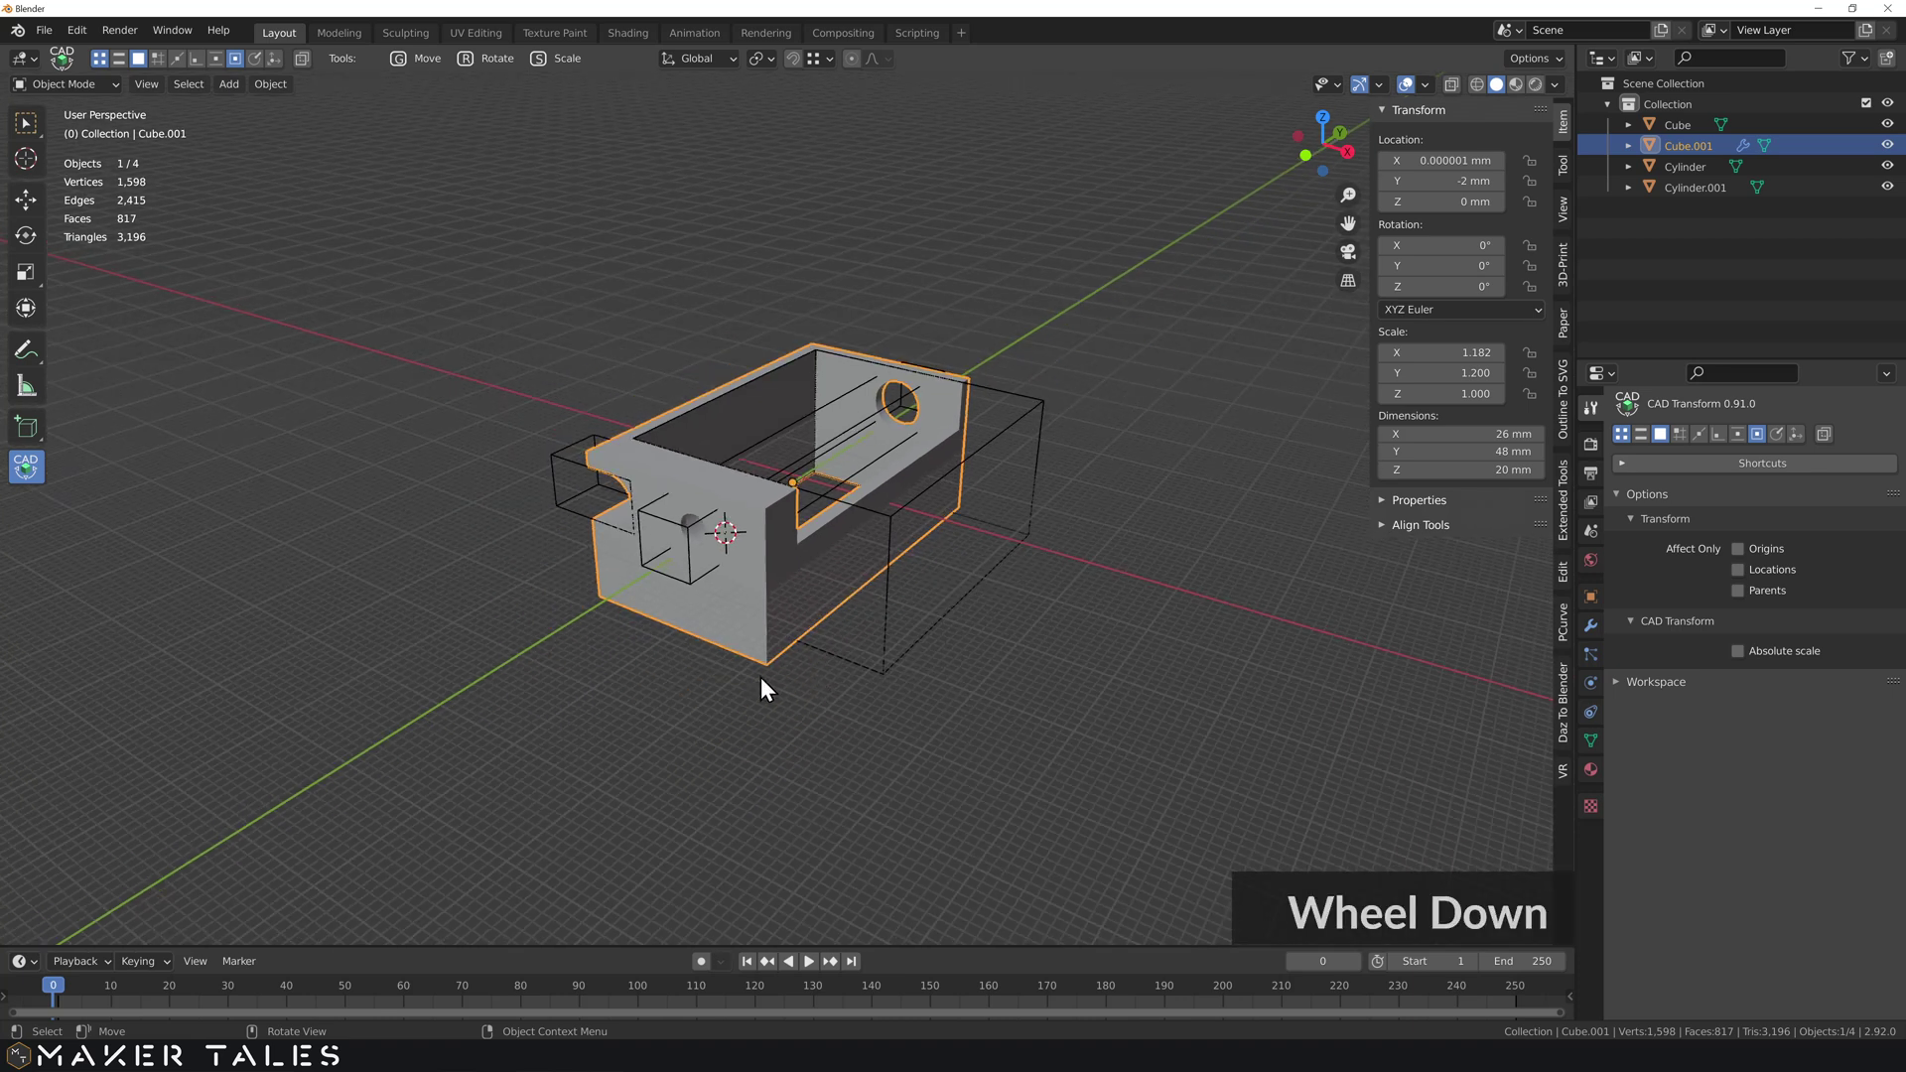
{"action": "type", "text": "a"}
{"action": "type", "text": "d"}
{"action": "right_click", "coordinate": [931, 312]}
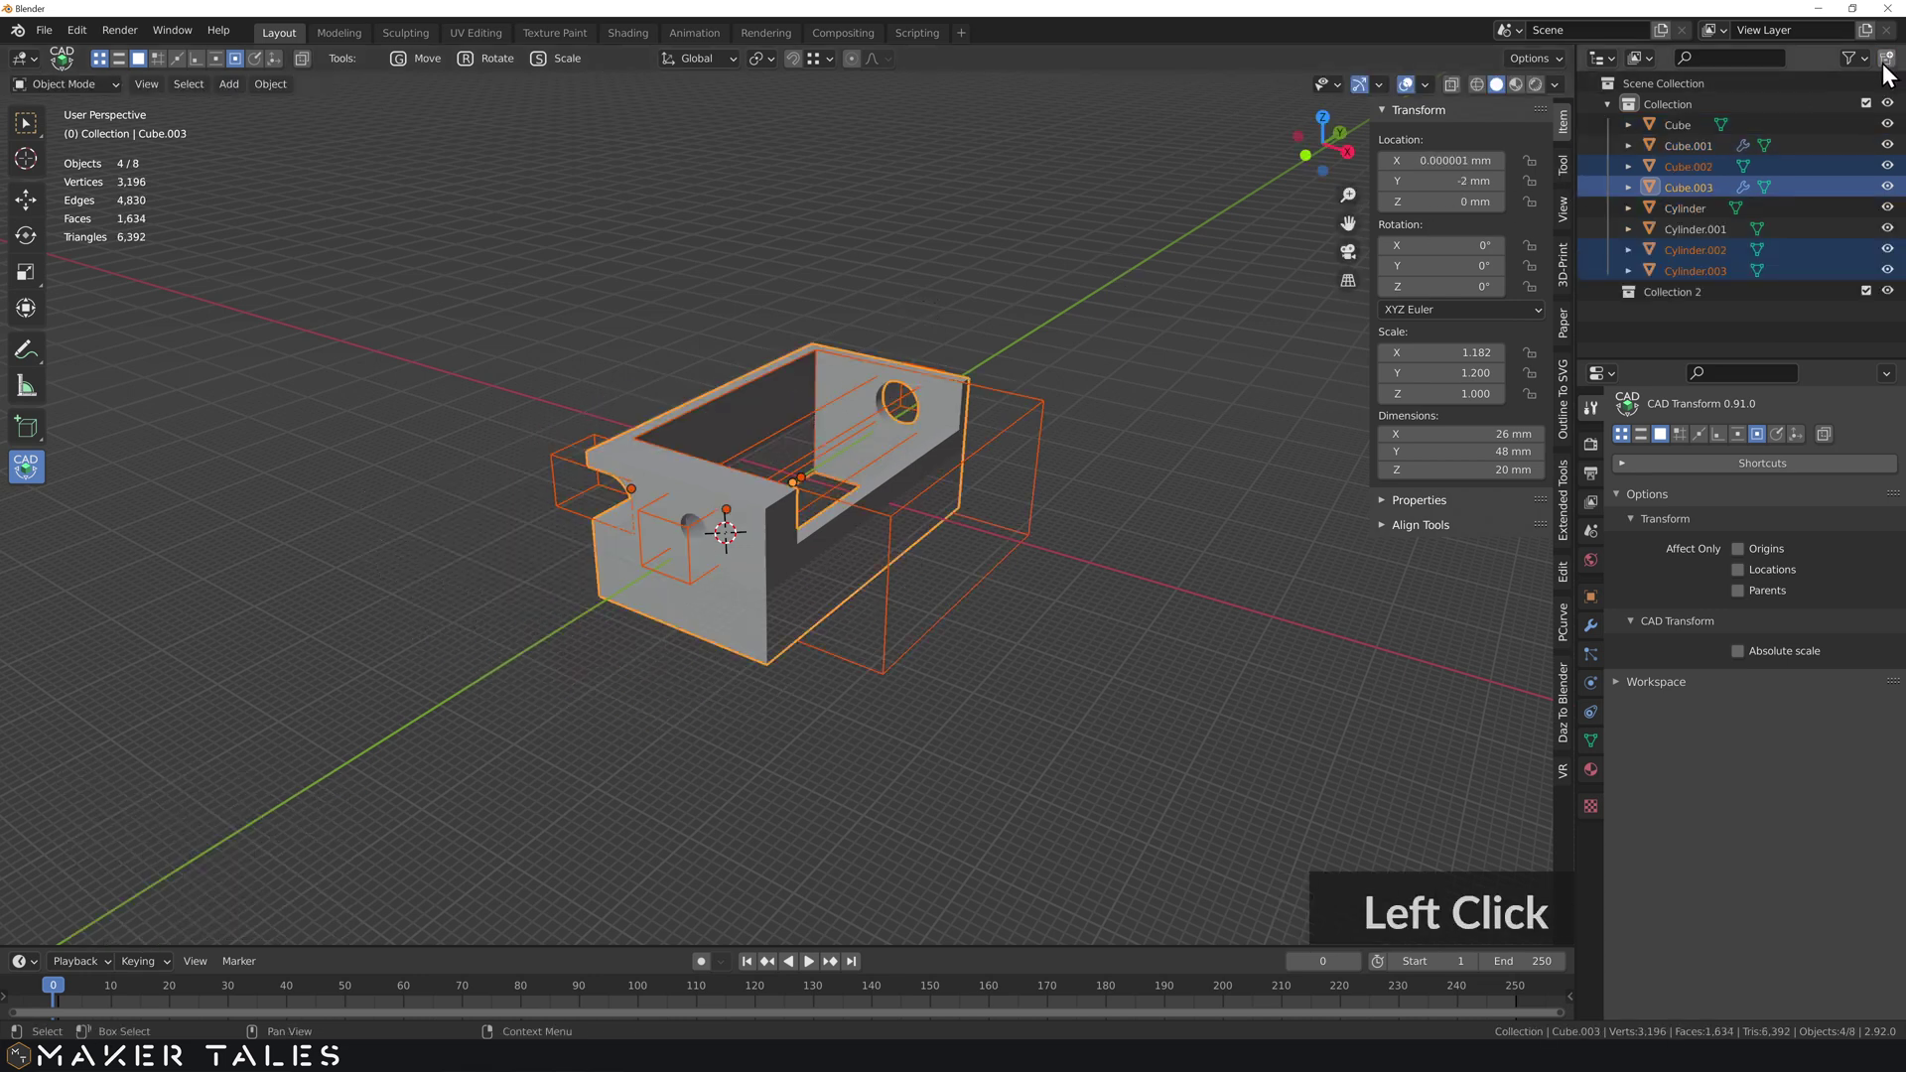
{"action": "left_click", "coordinate": [1711, 295]}
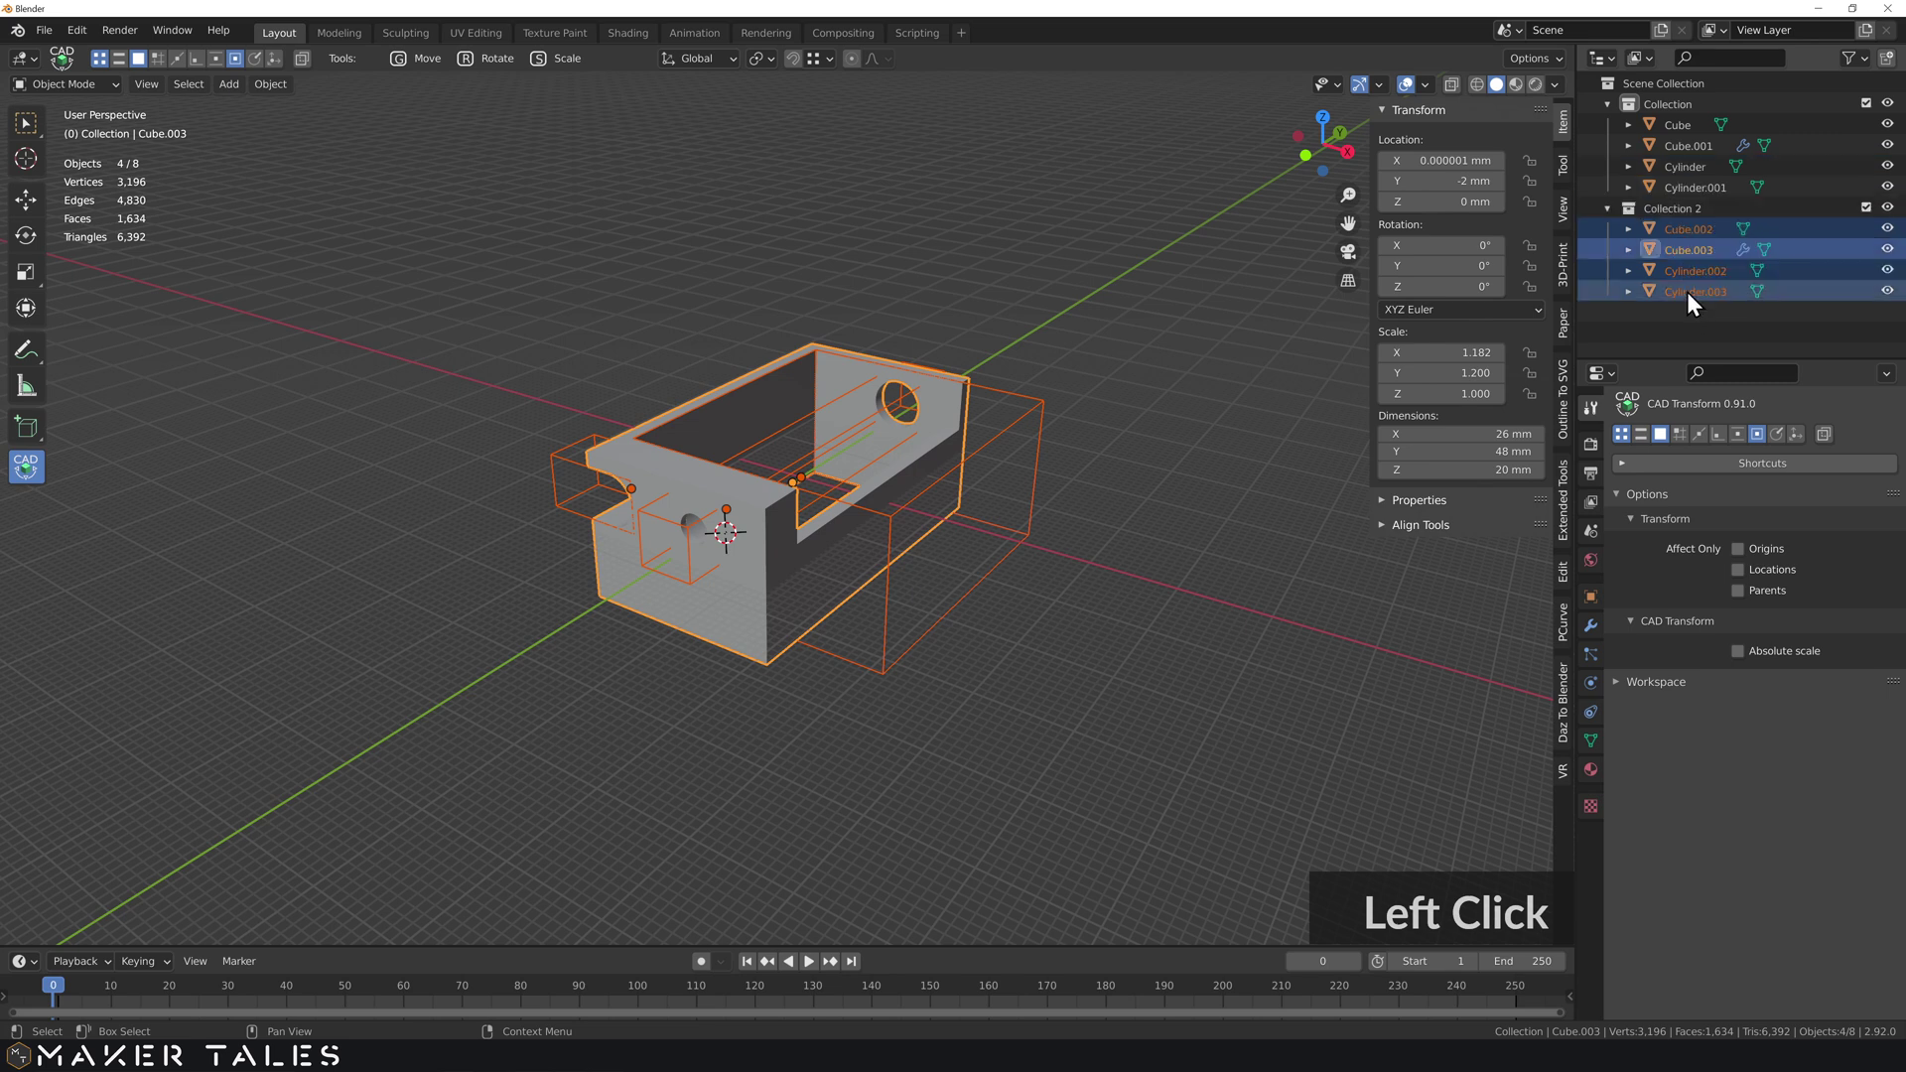
- Rename the new collection to ref and exclude it from the scene in the Outliner
{"action": "left_click", "coordinate": [1673, 217]}
{"action": "double_click", "coordinate": [1673, 216]}
{"action": "type", "text": "ref"}
{"action": "key", "text": "Return"}
{"action": "left_click", "coordinate": [1858, 73]}
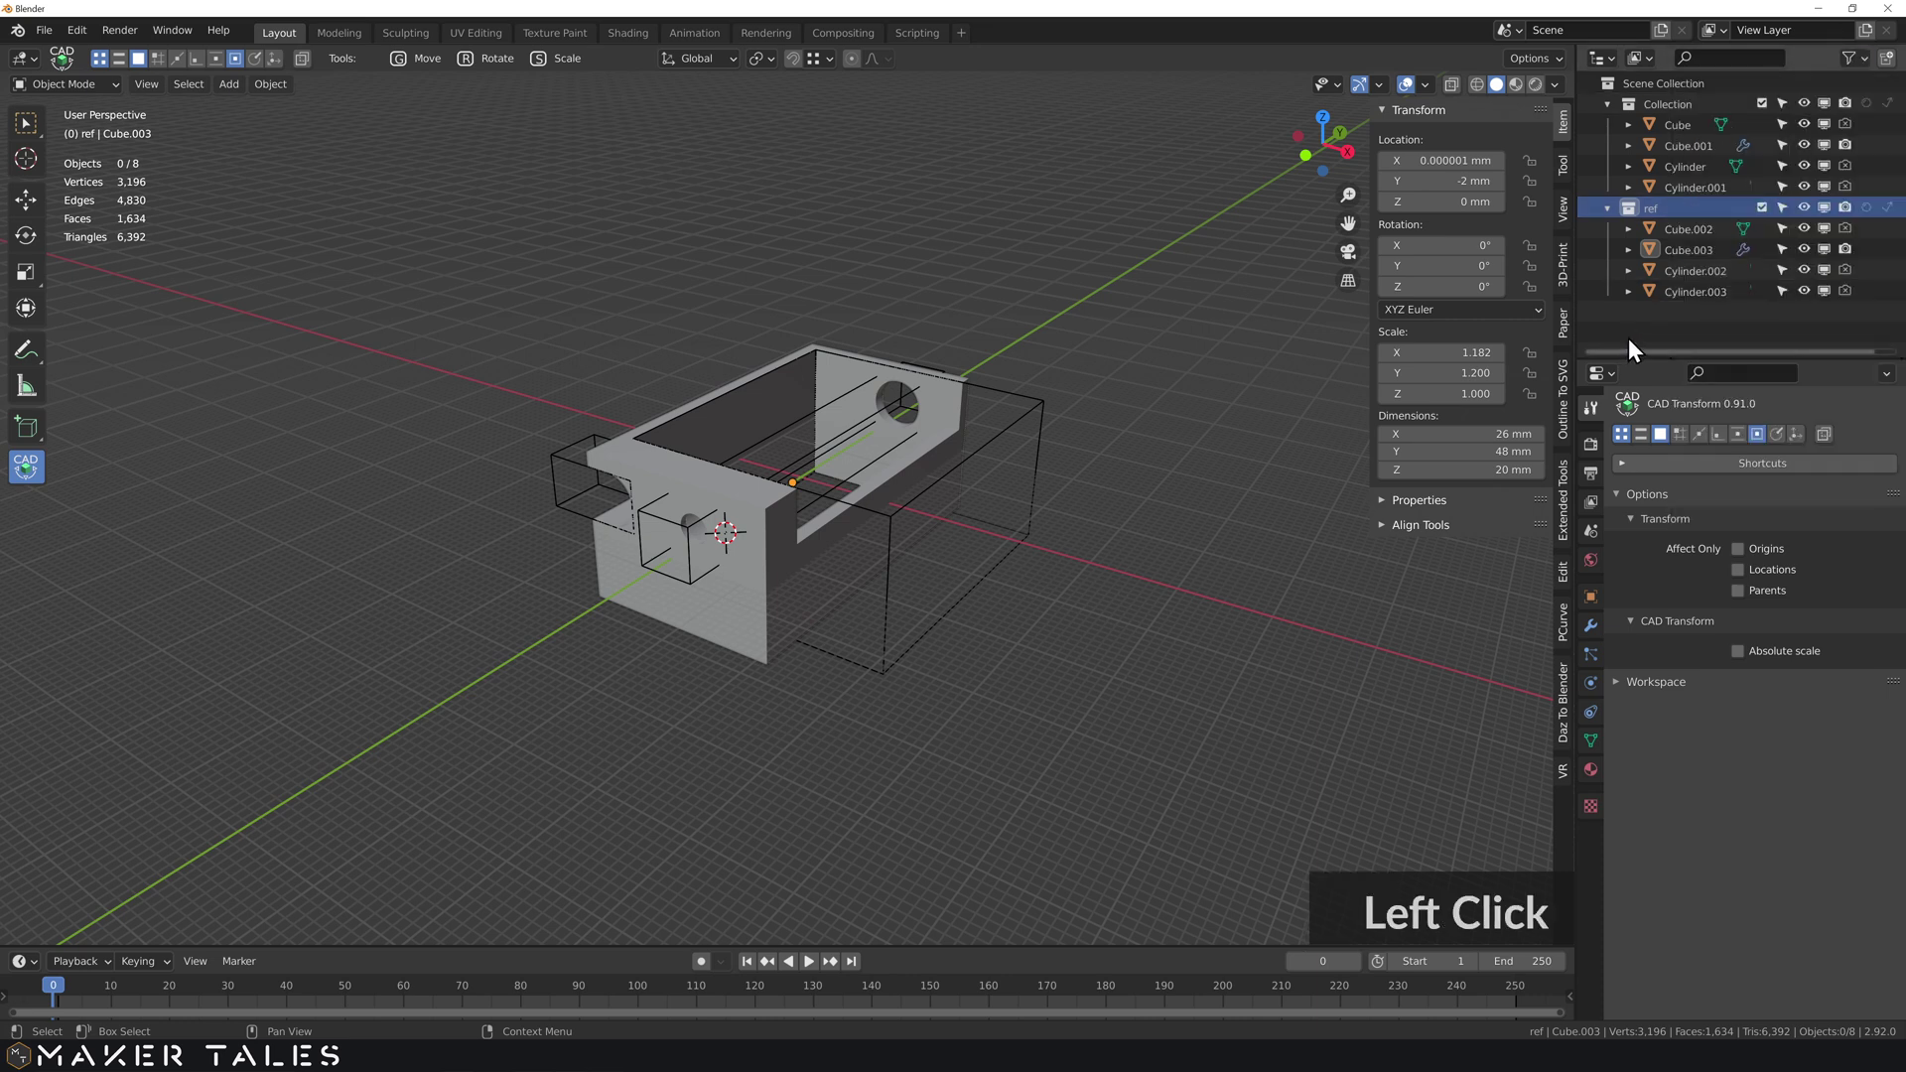
{"action": "left_click", "coordinate": [1785, 215]}
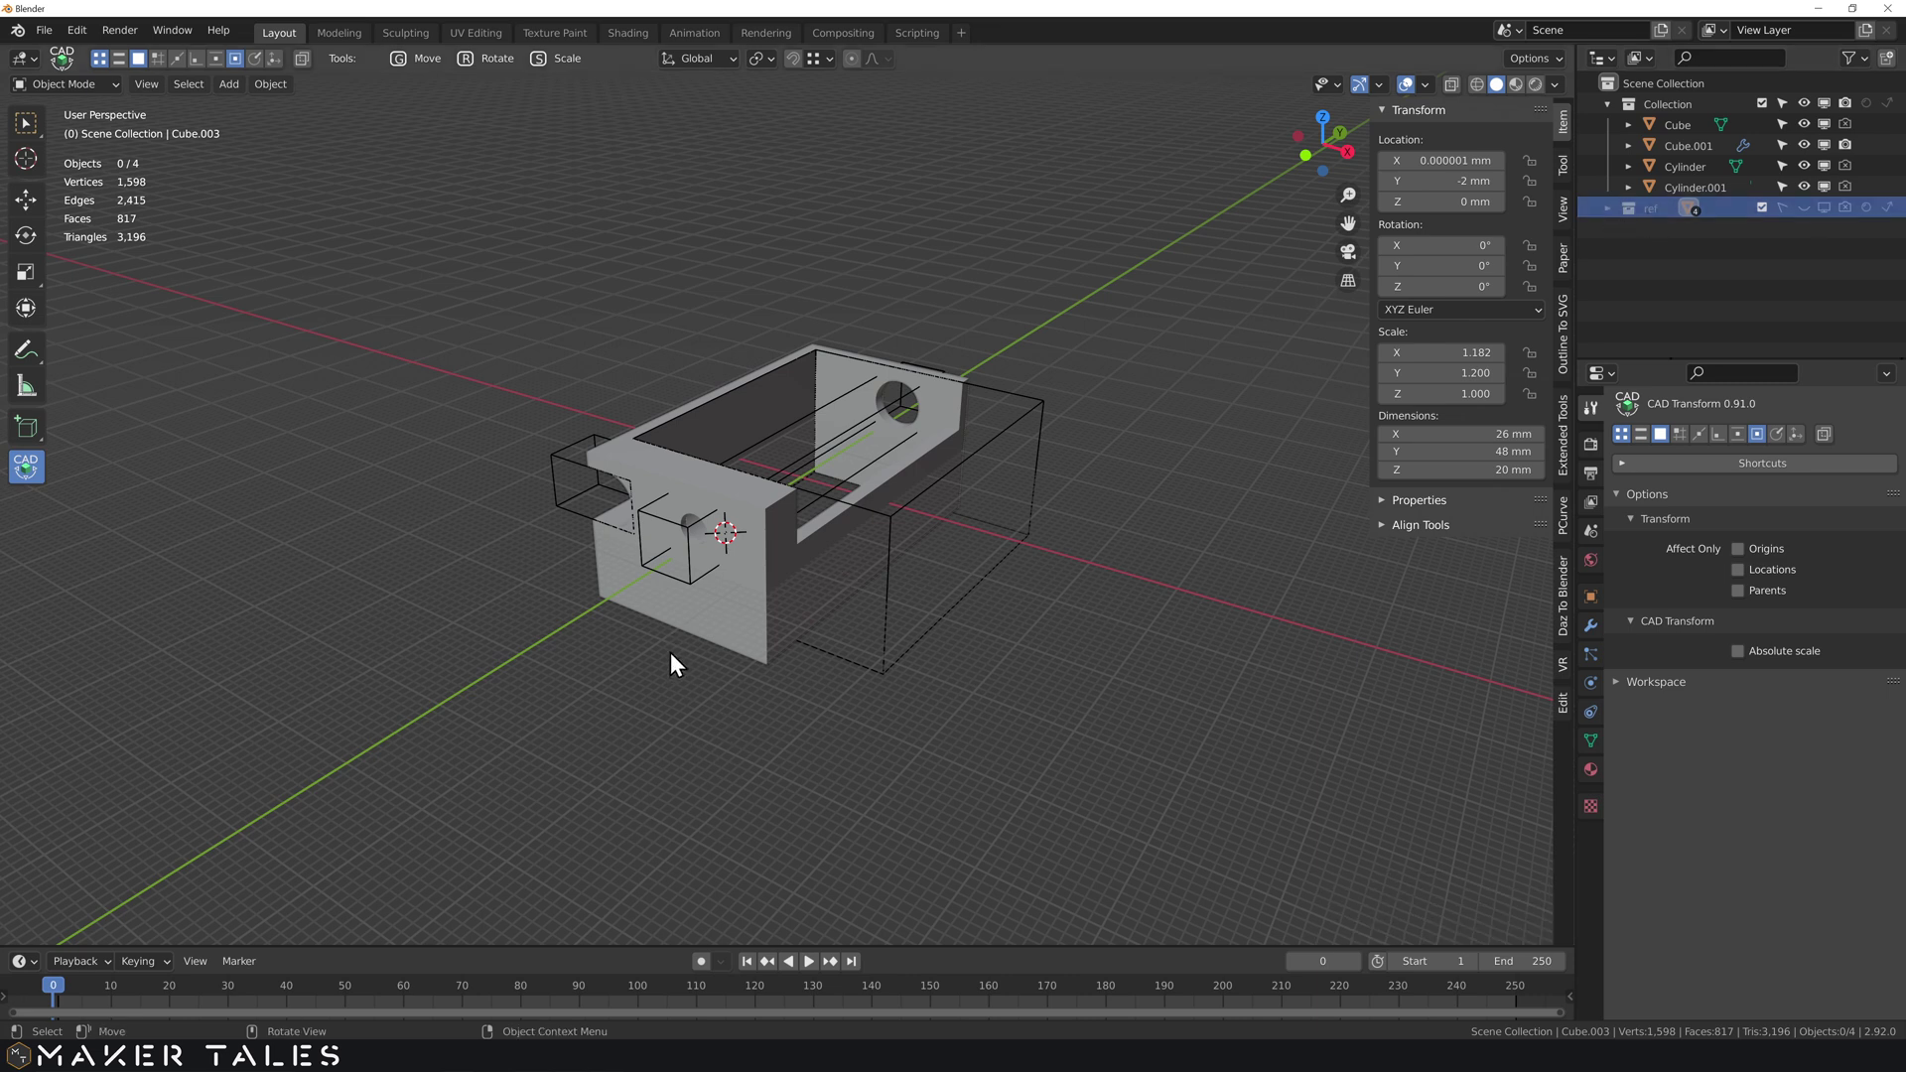
{"action": "left_click", "coordinate": [685, 715]}
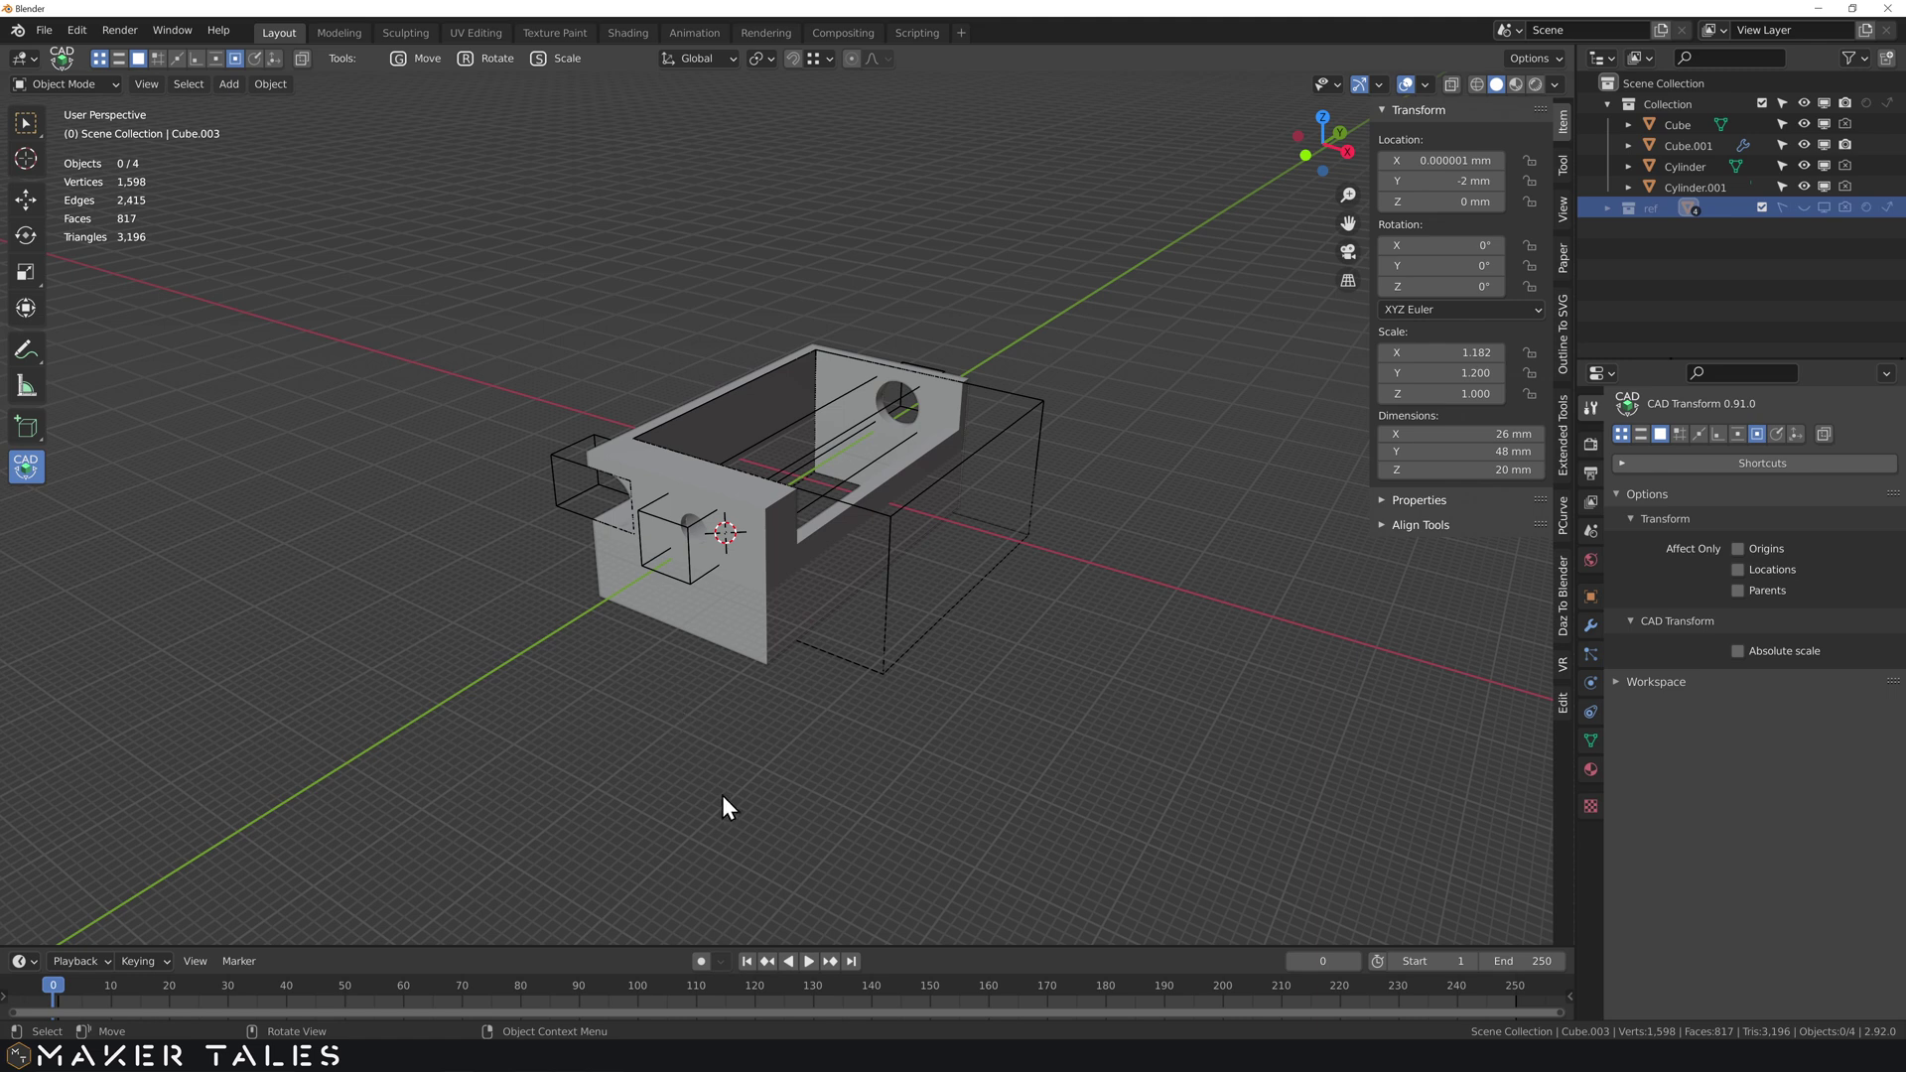
{"action": "left_click", "coordinate": [765, 726]}
{"action": "middle_click", "coordinate": [753, 698]}
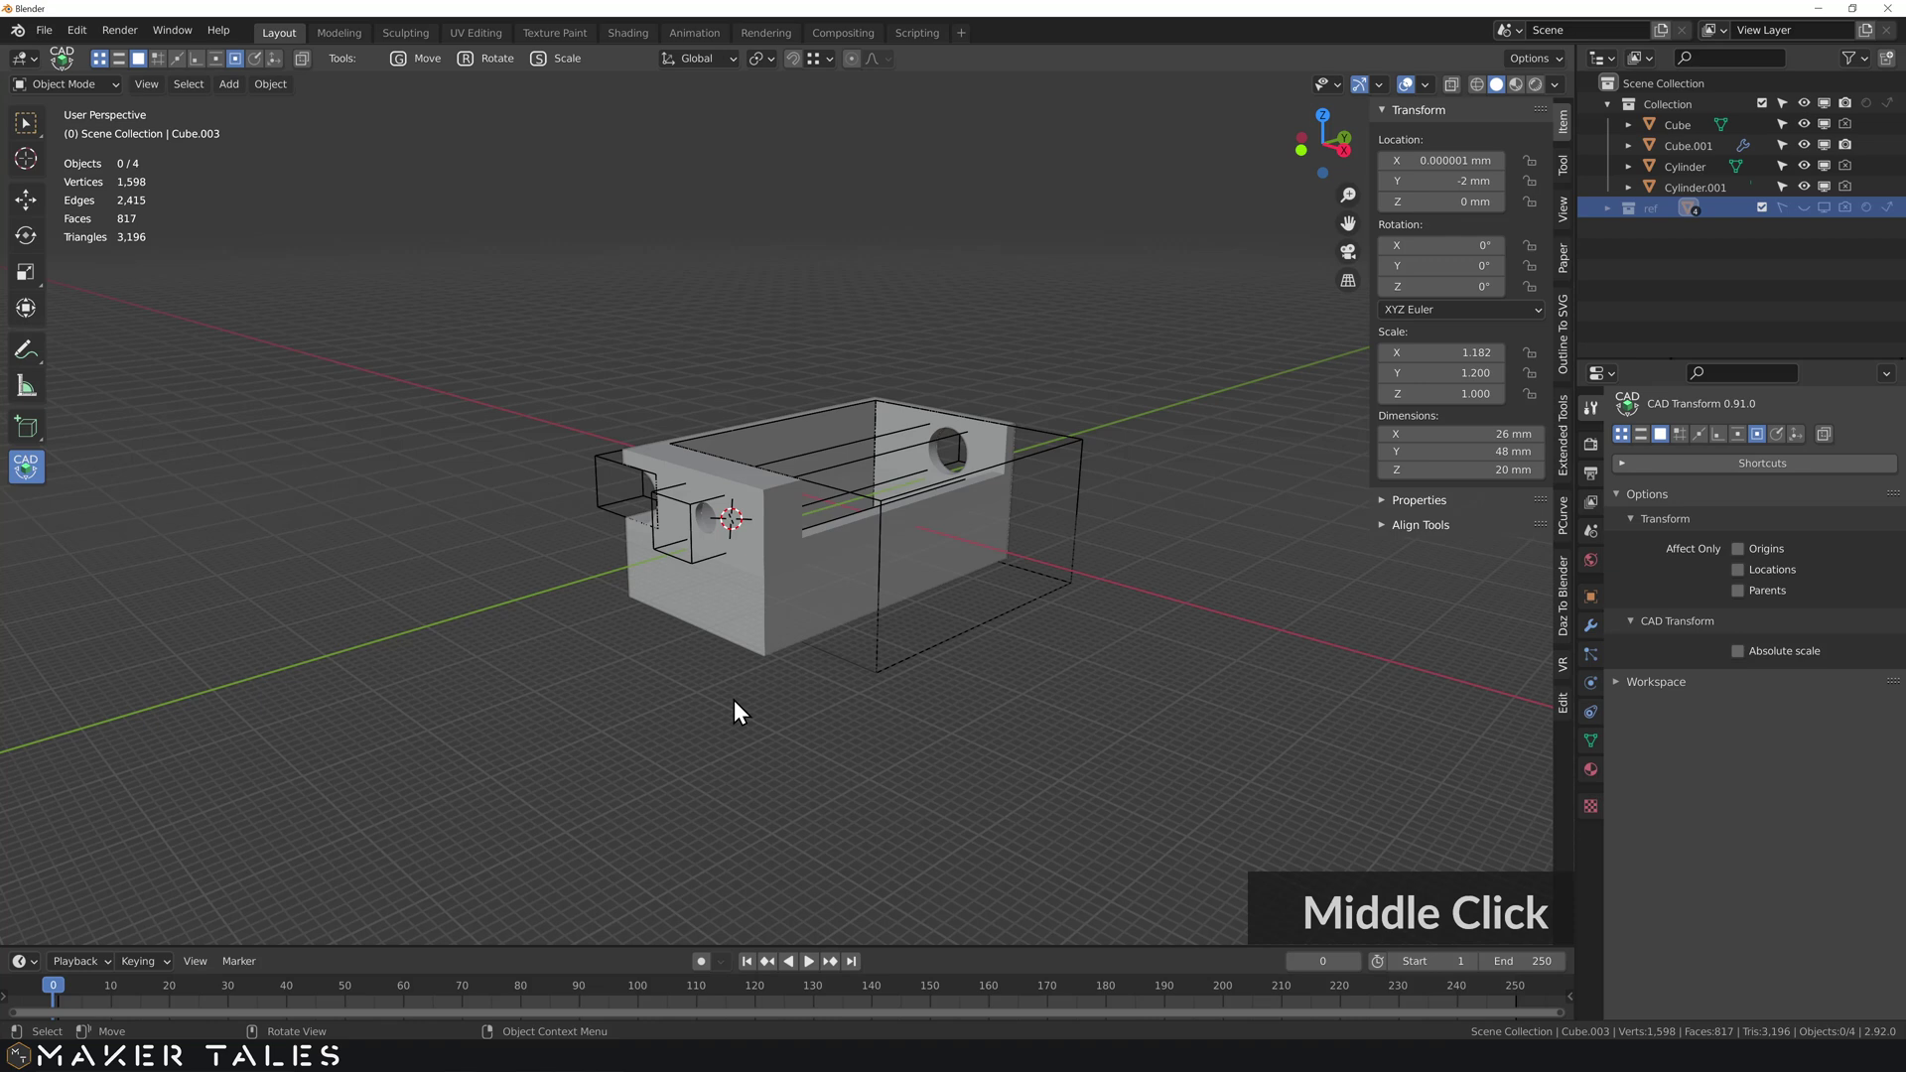
{"action": "scroll", "scroll_direction": "up", "scroll_amount": 3}
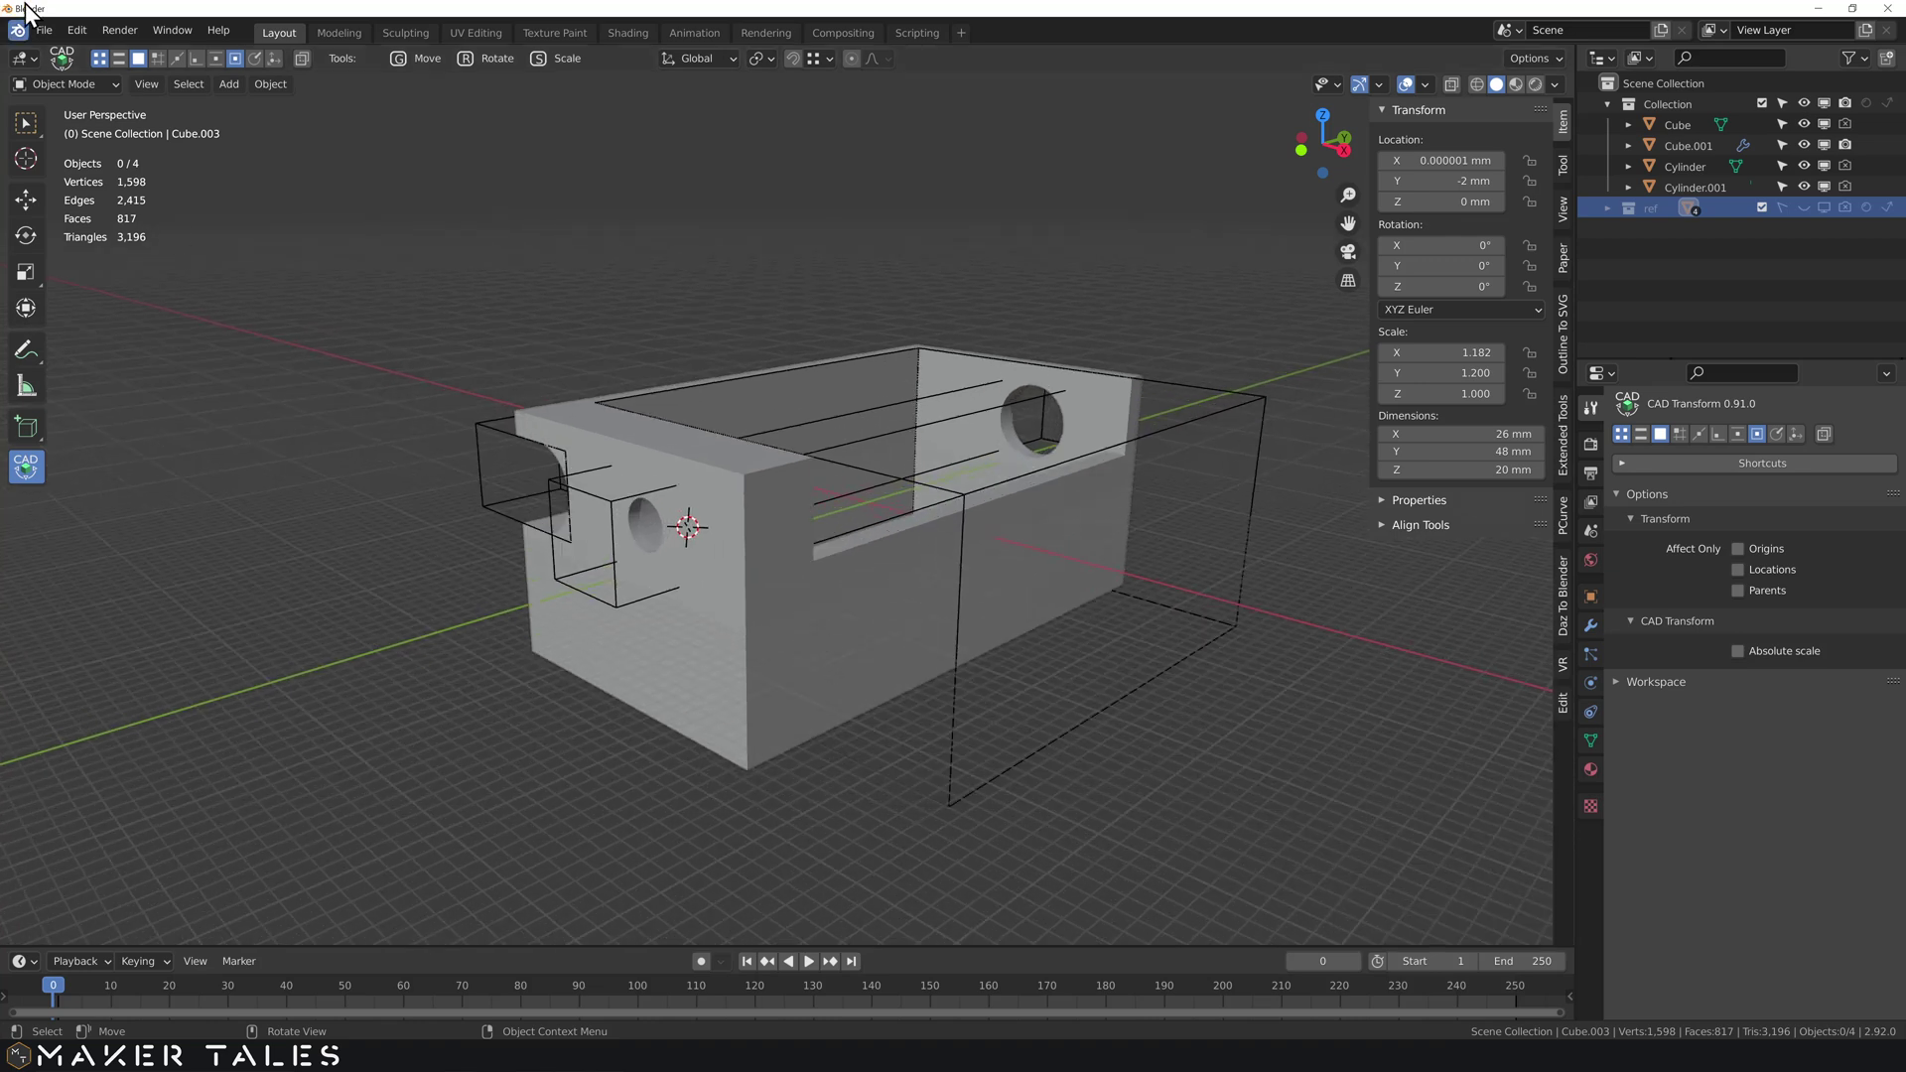
- Save the project to the desktop as trigger holder.blend, overwriting the older file
{"action": "left_click", "coordinate": [57, 31]}
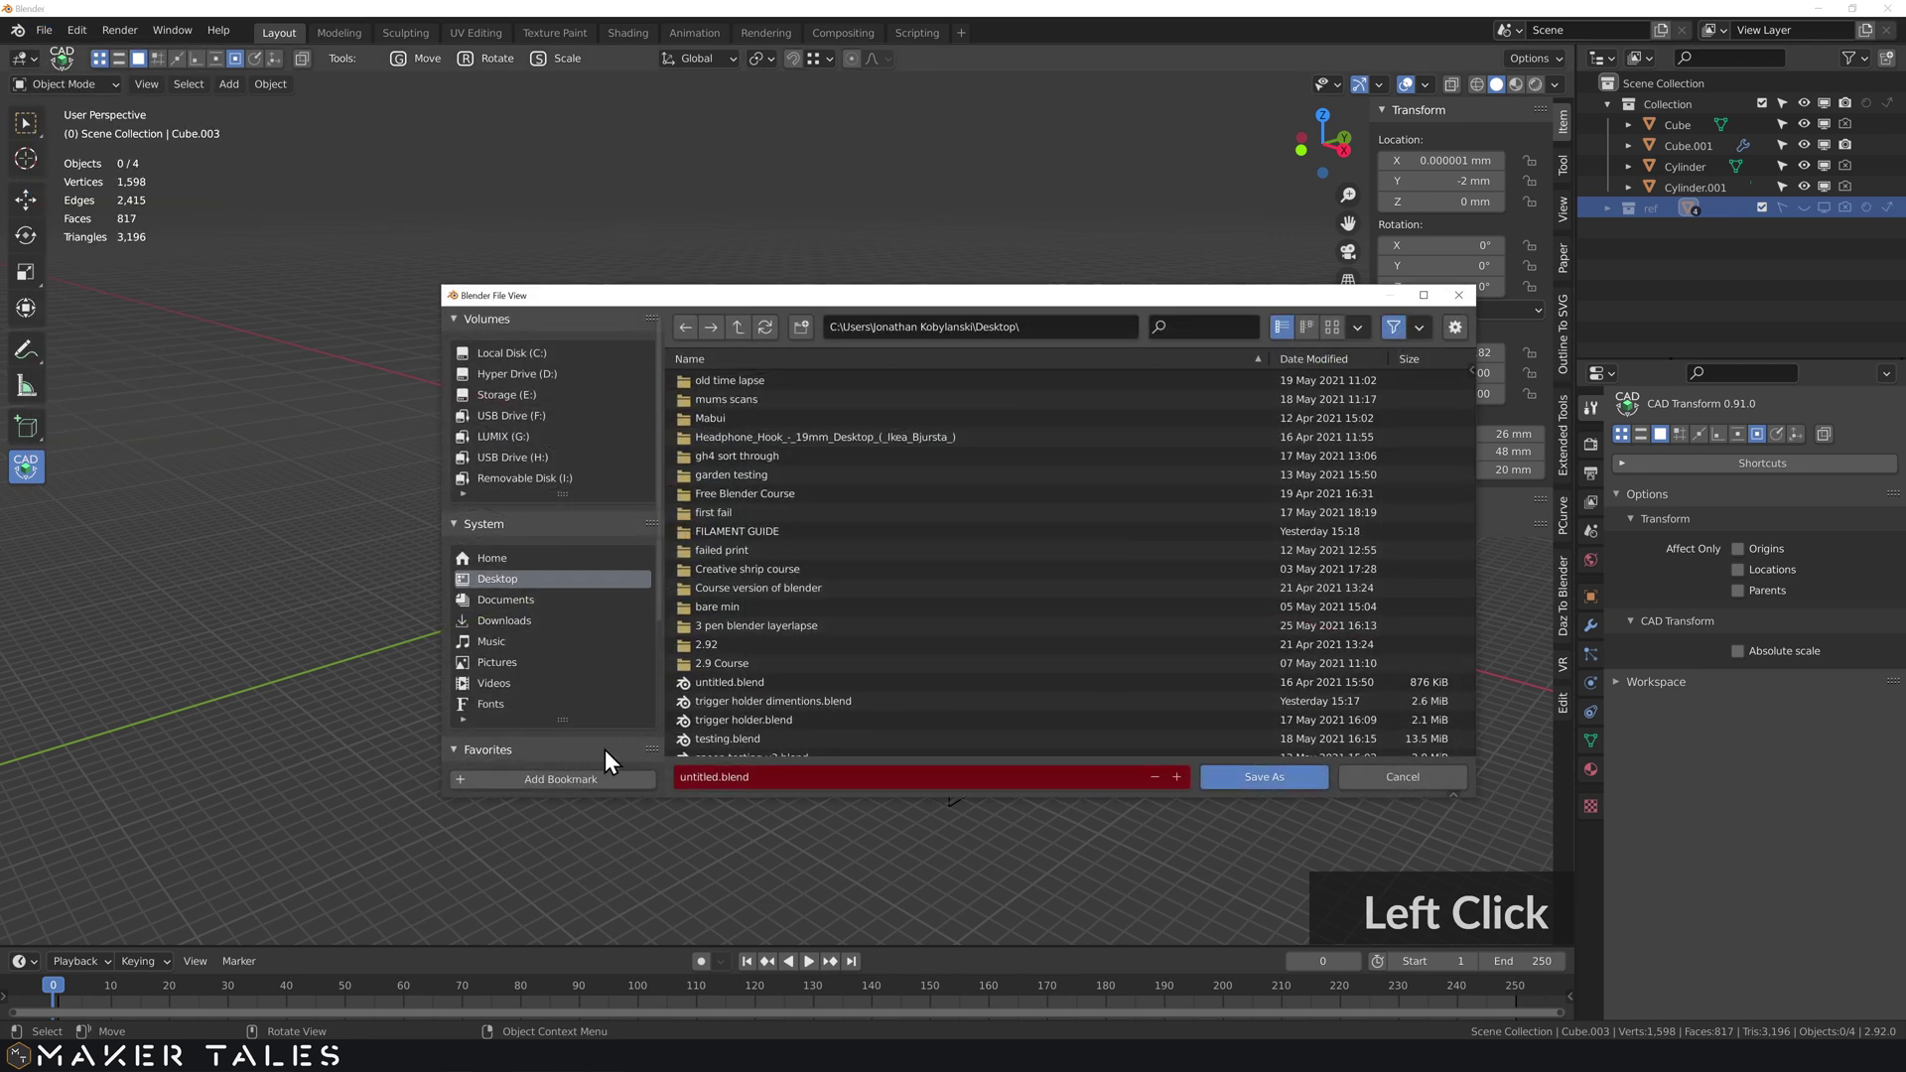
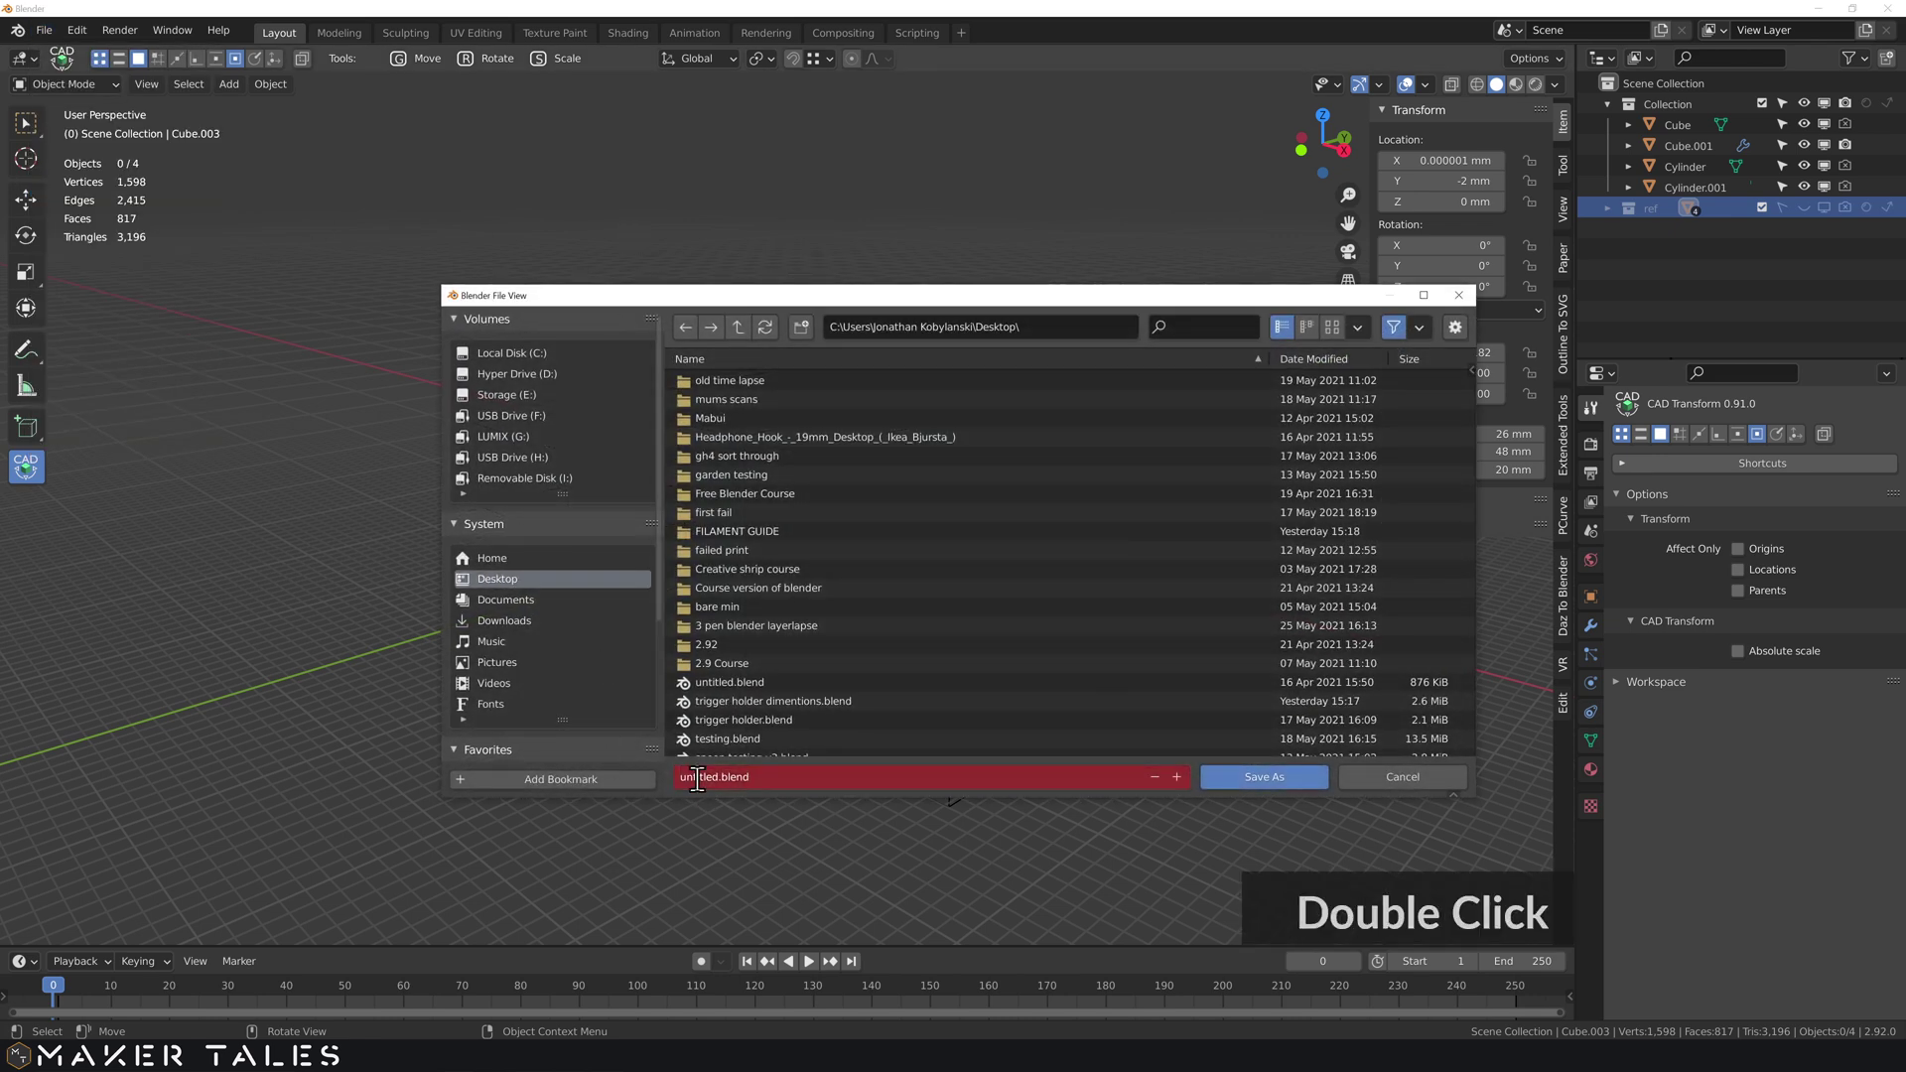
{"action": "type", "text": "trigger"}
{"action": "type", "text": "holder"}
{"action": "key", "text": "Return"}
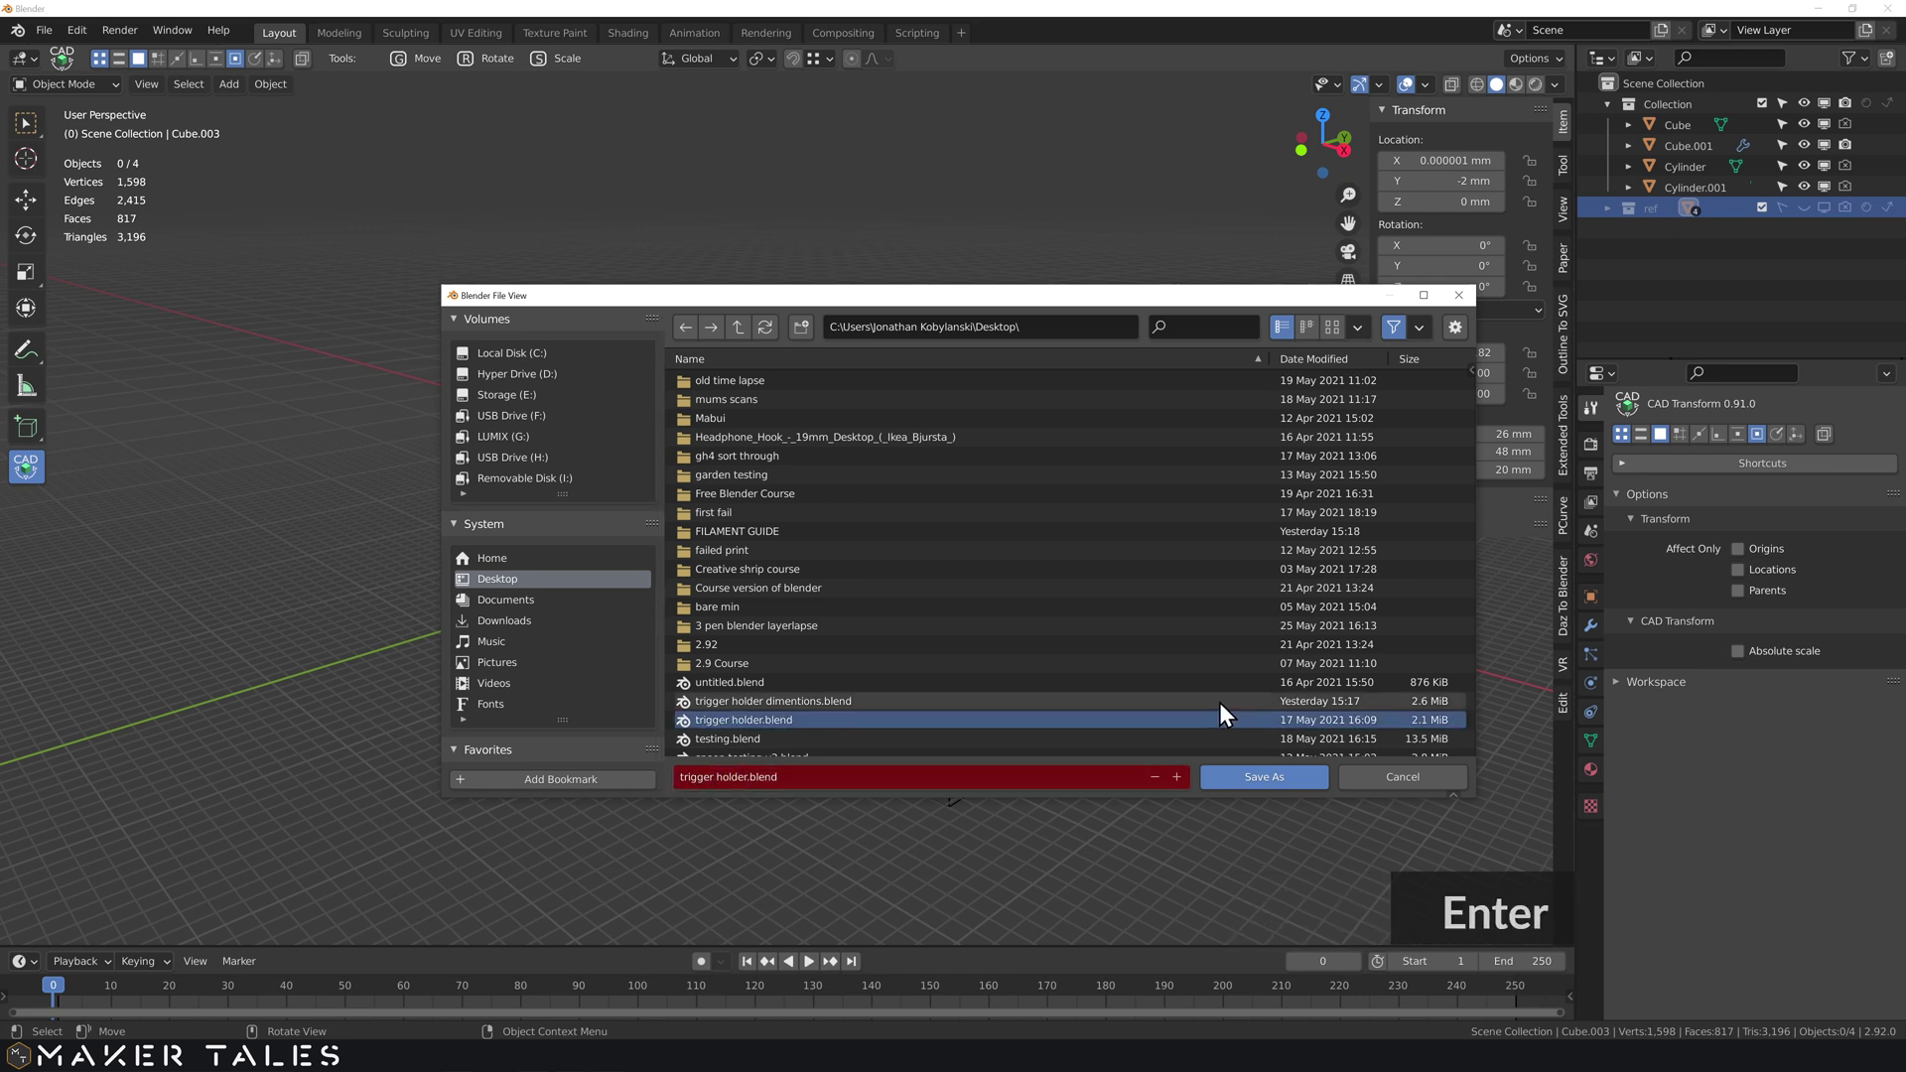
{"action": "left_click", "coordinate": [1255, 787]}
{"action": "middle_click", "coordinate": [921, 614]}
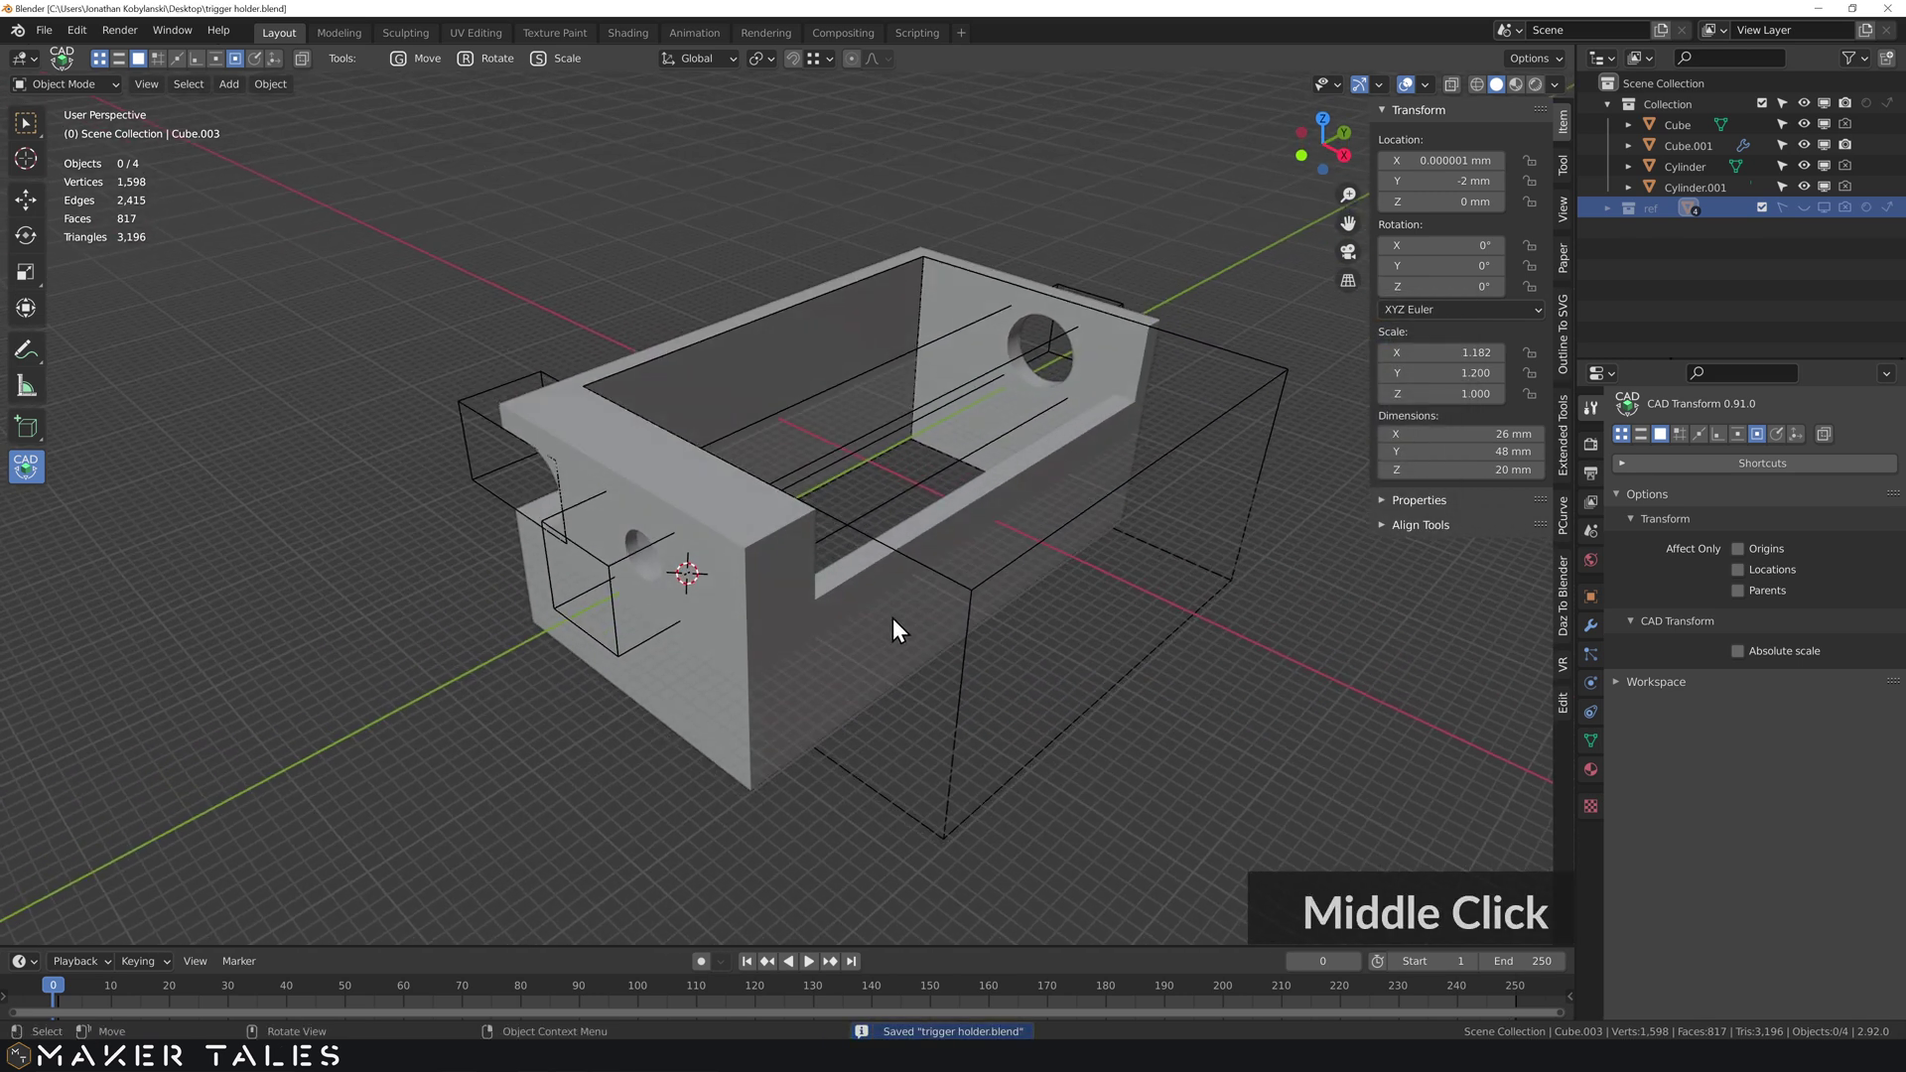
- Apply all boolean modifiers on the Cube.001 box
{"action": "left_click", "coordinate": [1540, 508]}
{"action": "left_click", "coordinate": [1595, 630]}
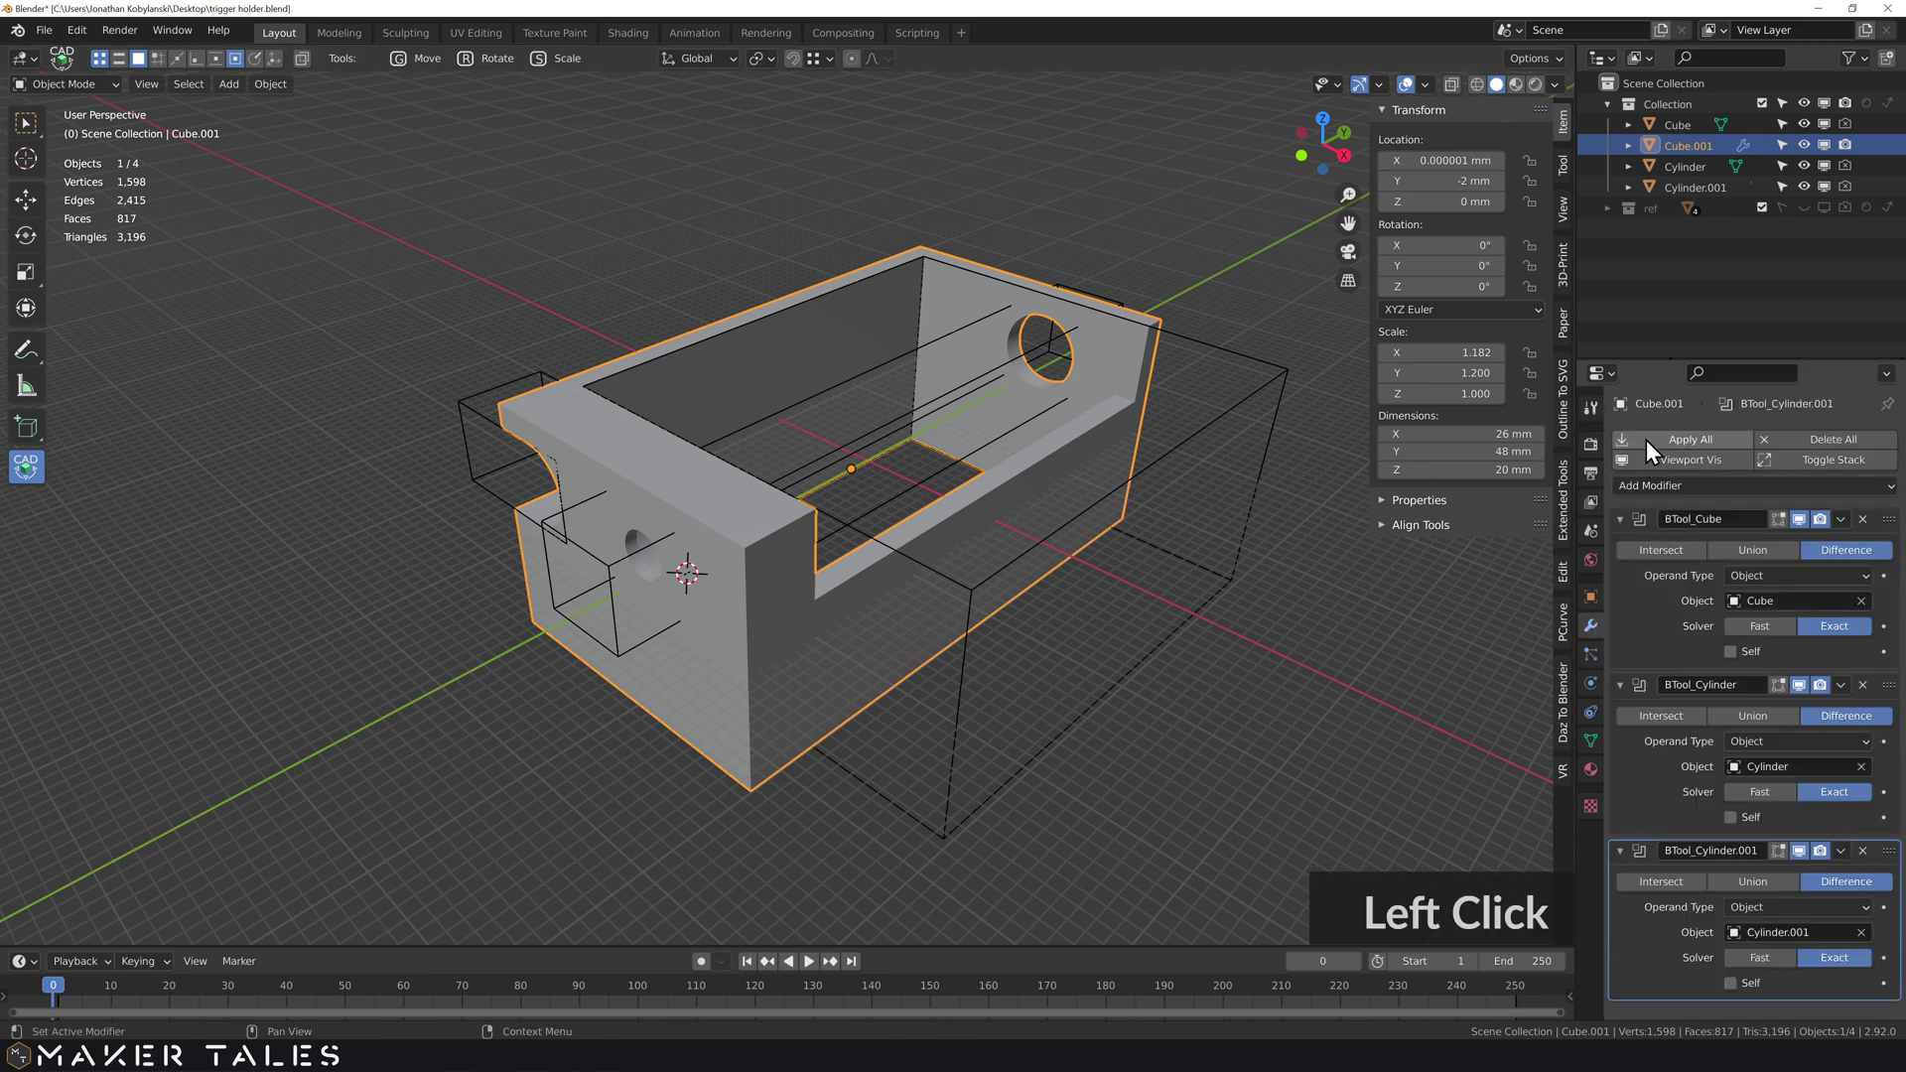
{"action": "middle_click", "coordinate": [732, 616]}
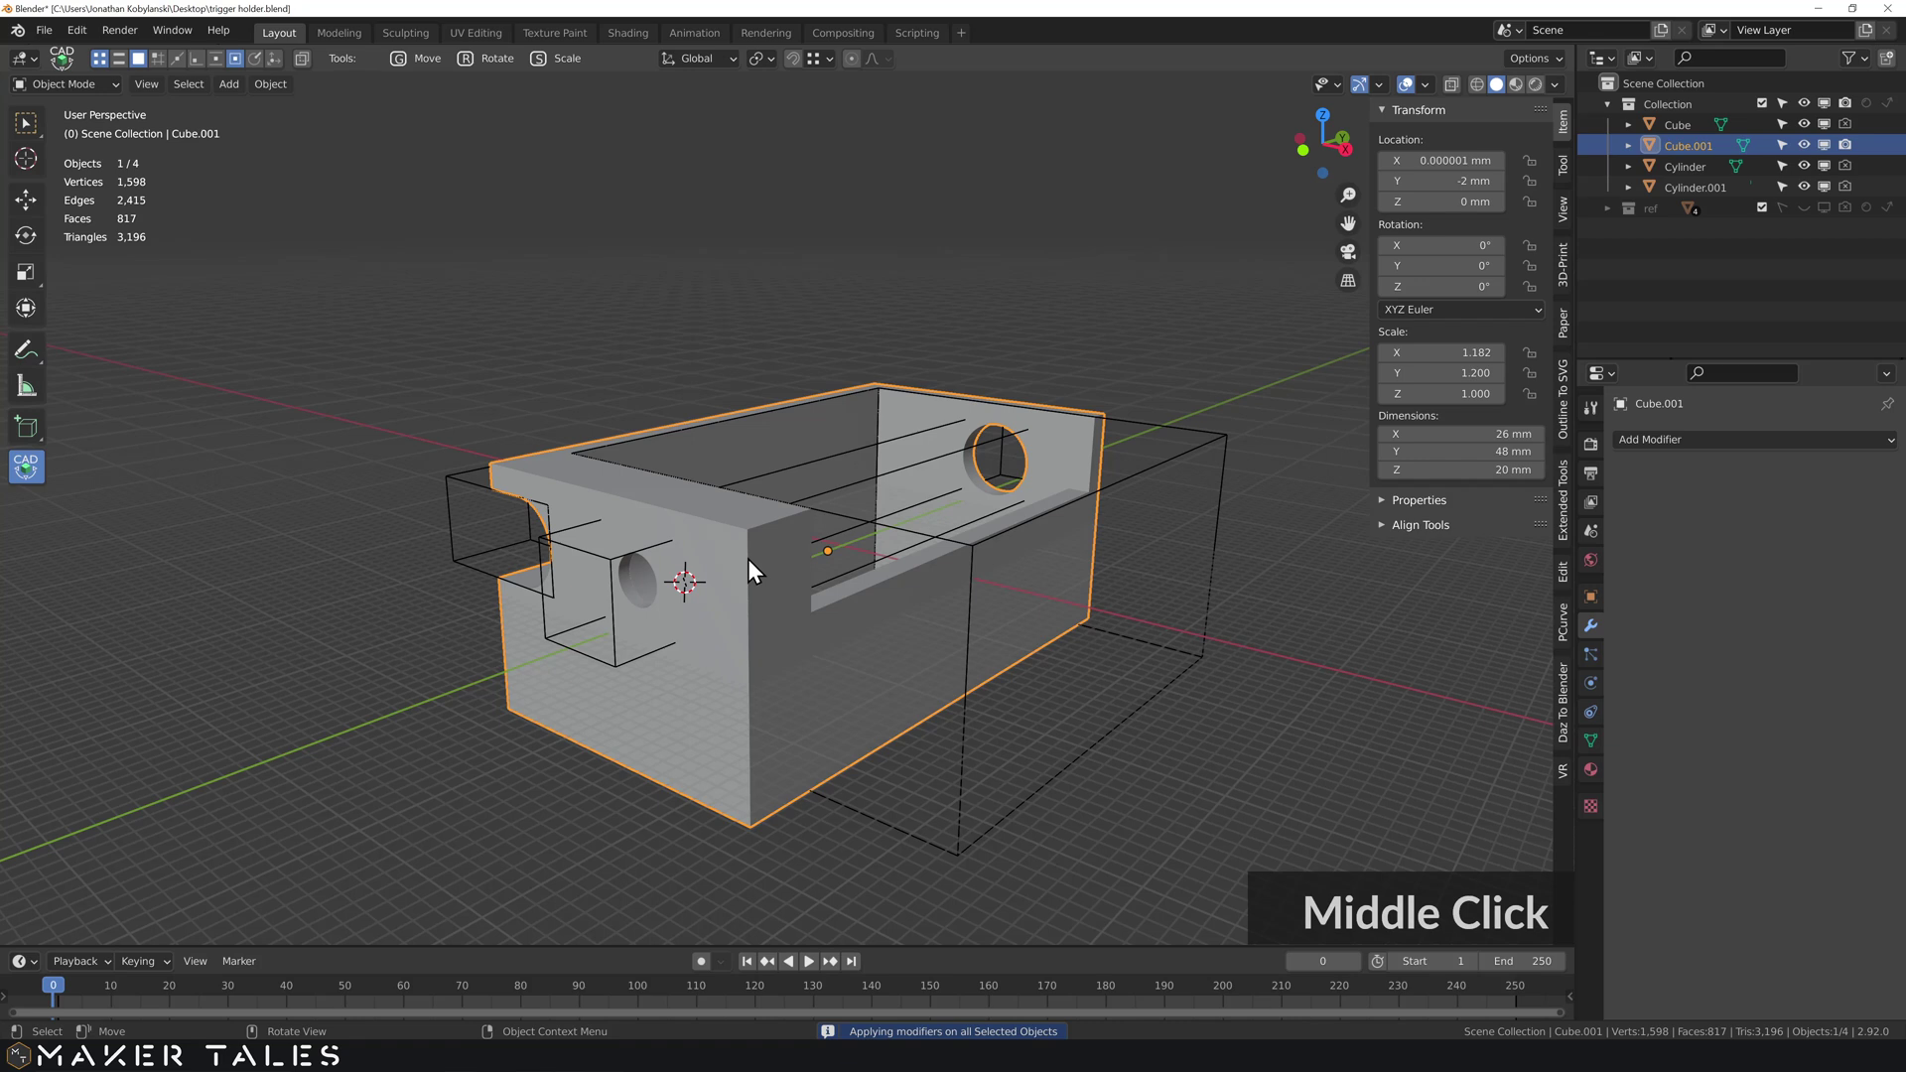
- Select the cube and cylinder cutters with invert selection and delete them
{"action": "key", "text": "ctrl+i"}
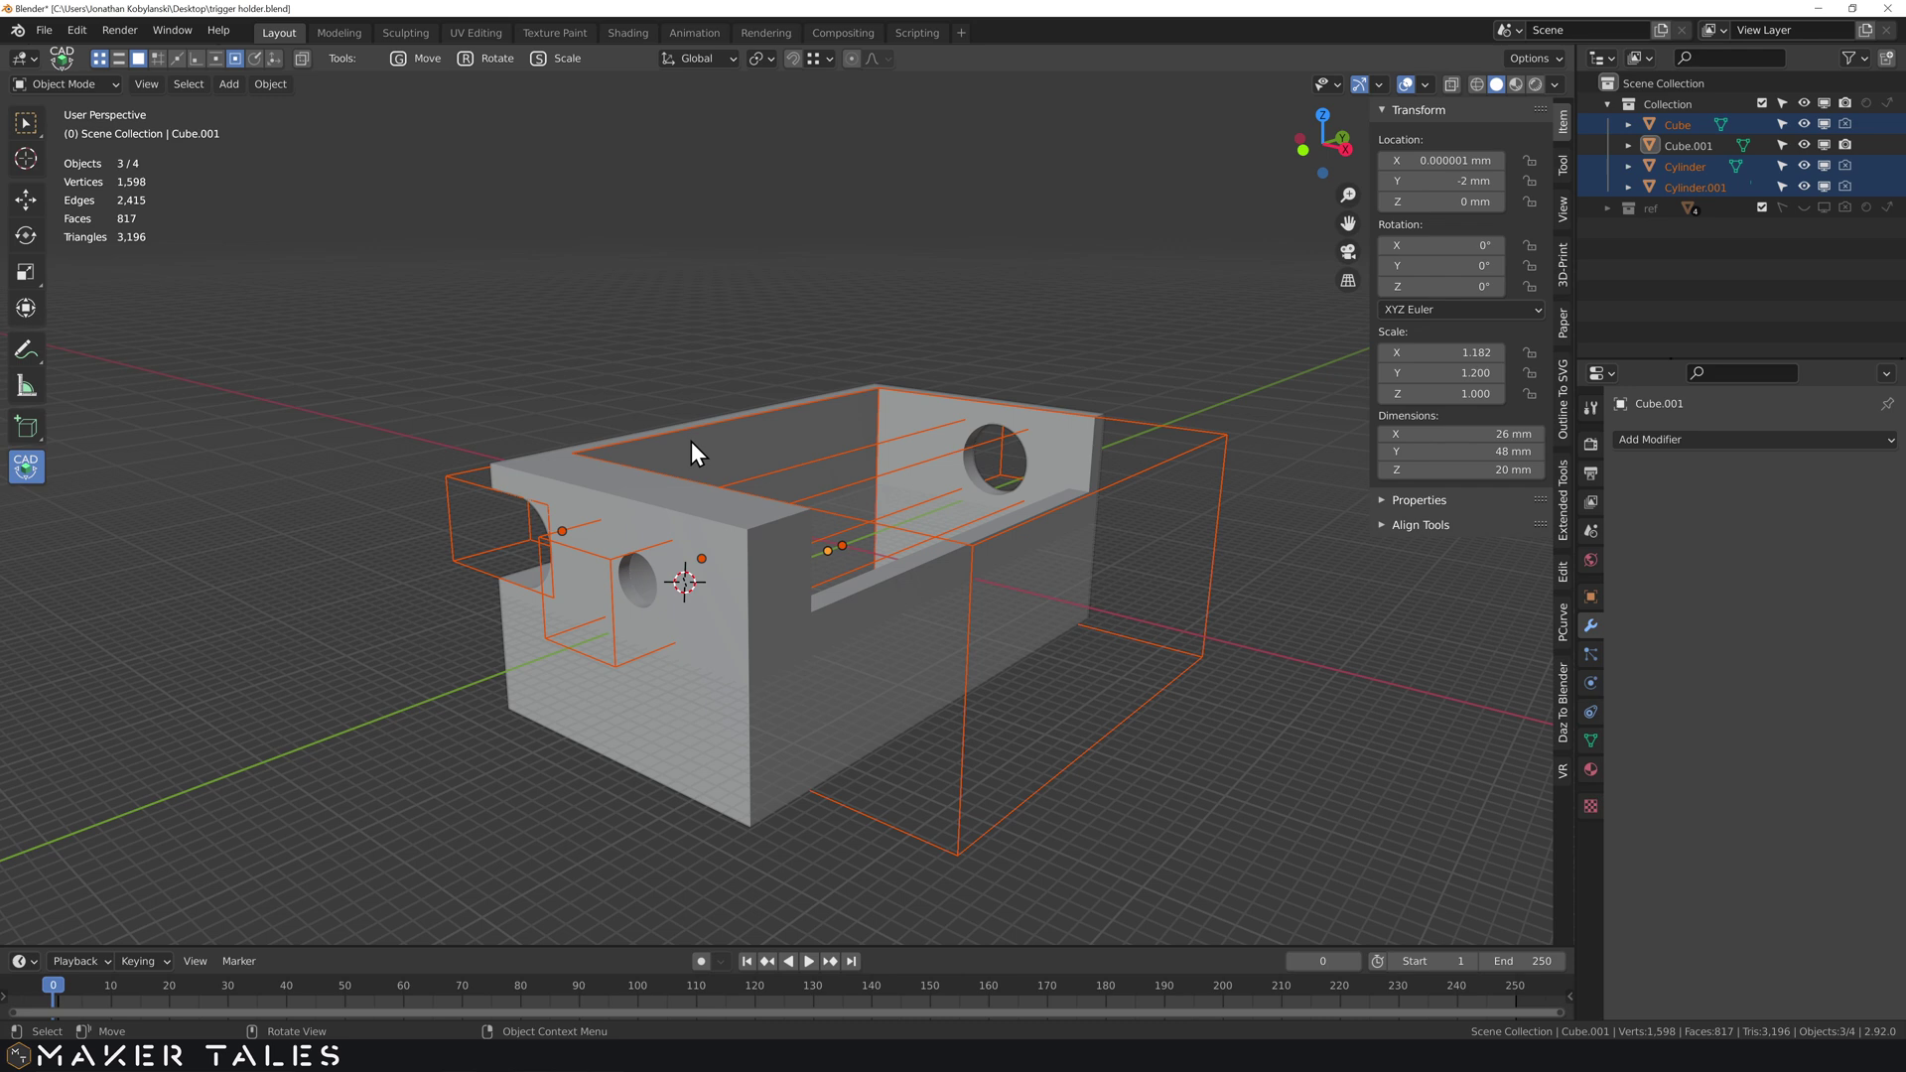
{"action": "key", "text": "Delete"}
{"action": "middle_click", "coordinate": [670, 443]}
{"action": "left_click", "coordinate": [644, 655]}
{"action": "middle_click", "coordinate": [700, 598]}
{"action": "middle_click", "coordinate": [750, 630]}
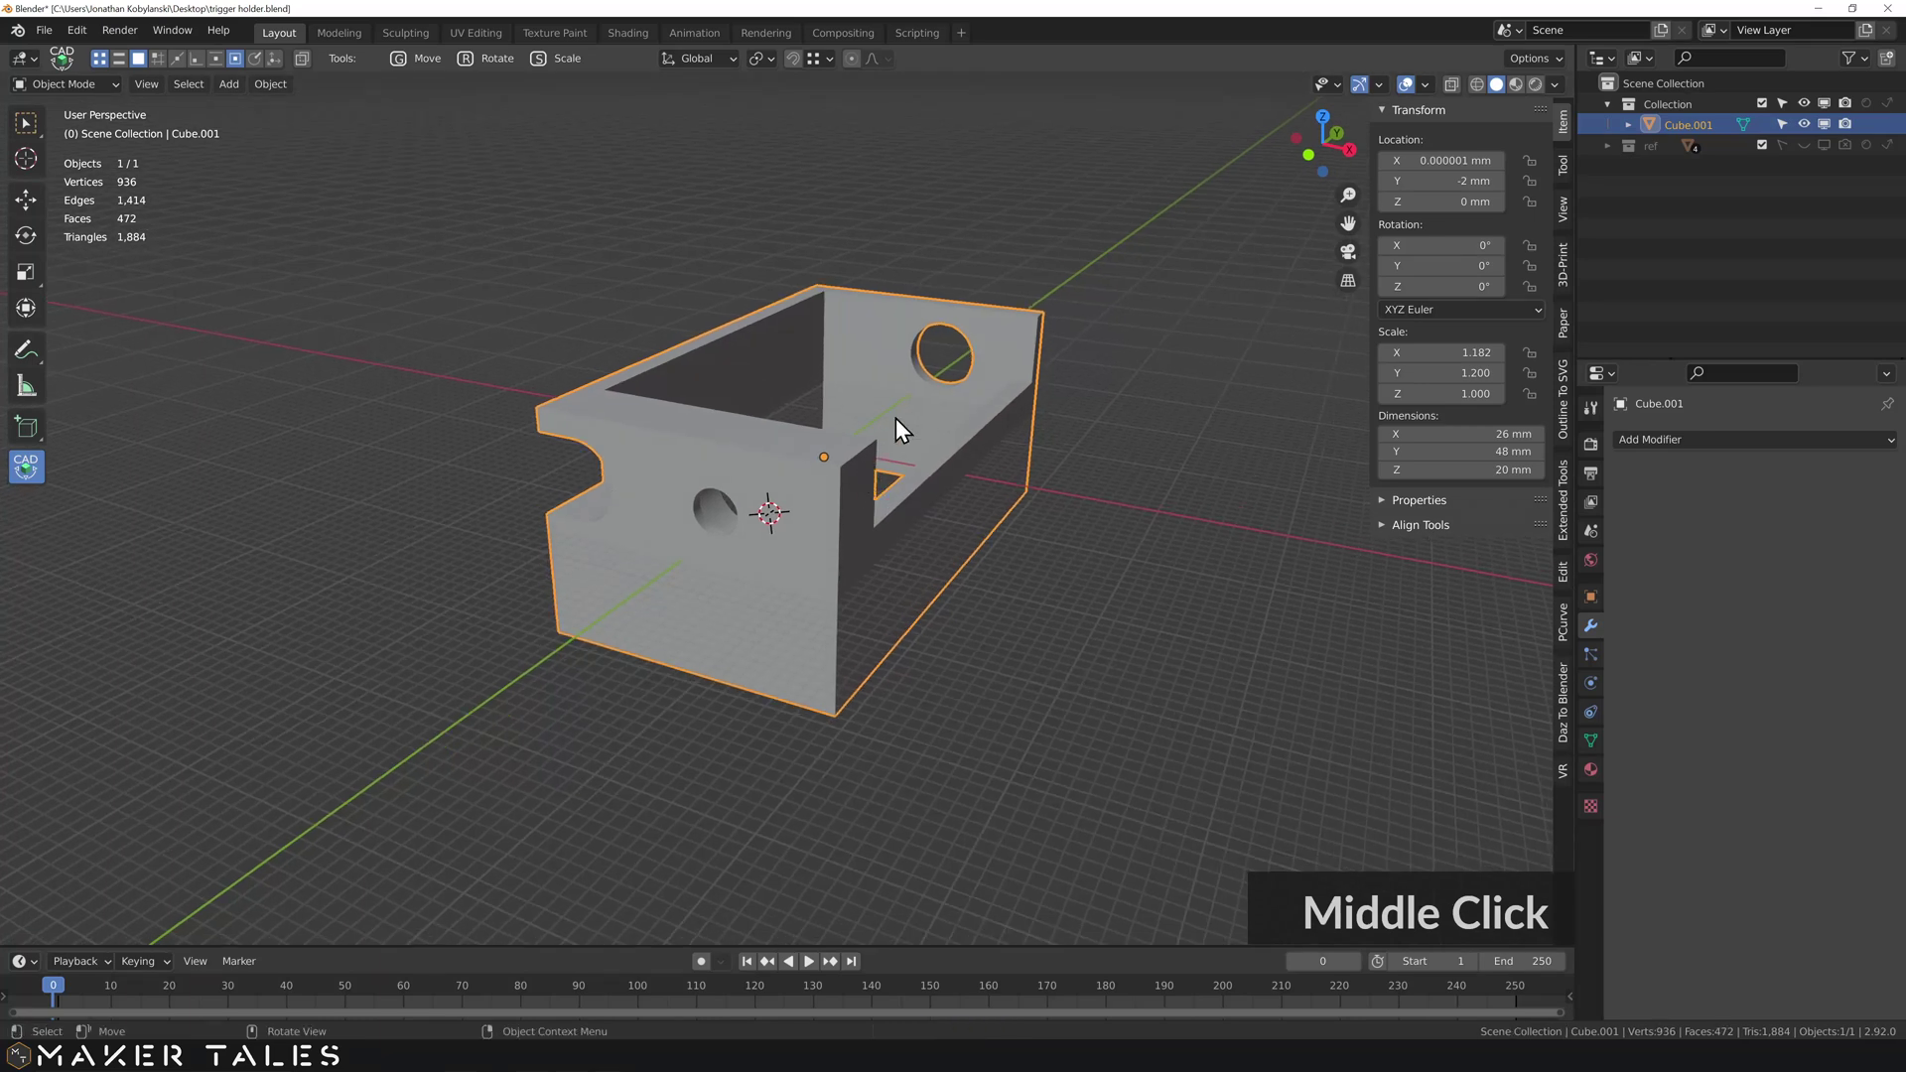
{"action": "scroll", "scroll_direction": "up", "scroll_amount": 3}
{"action": "scroll", "scroll_direction": "down", "scroll_amount": 3}
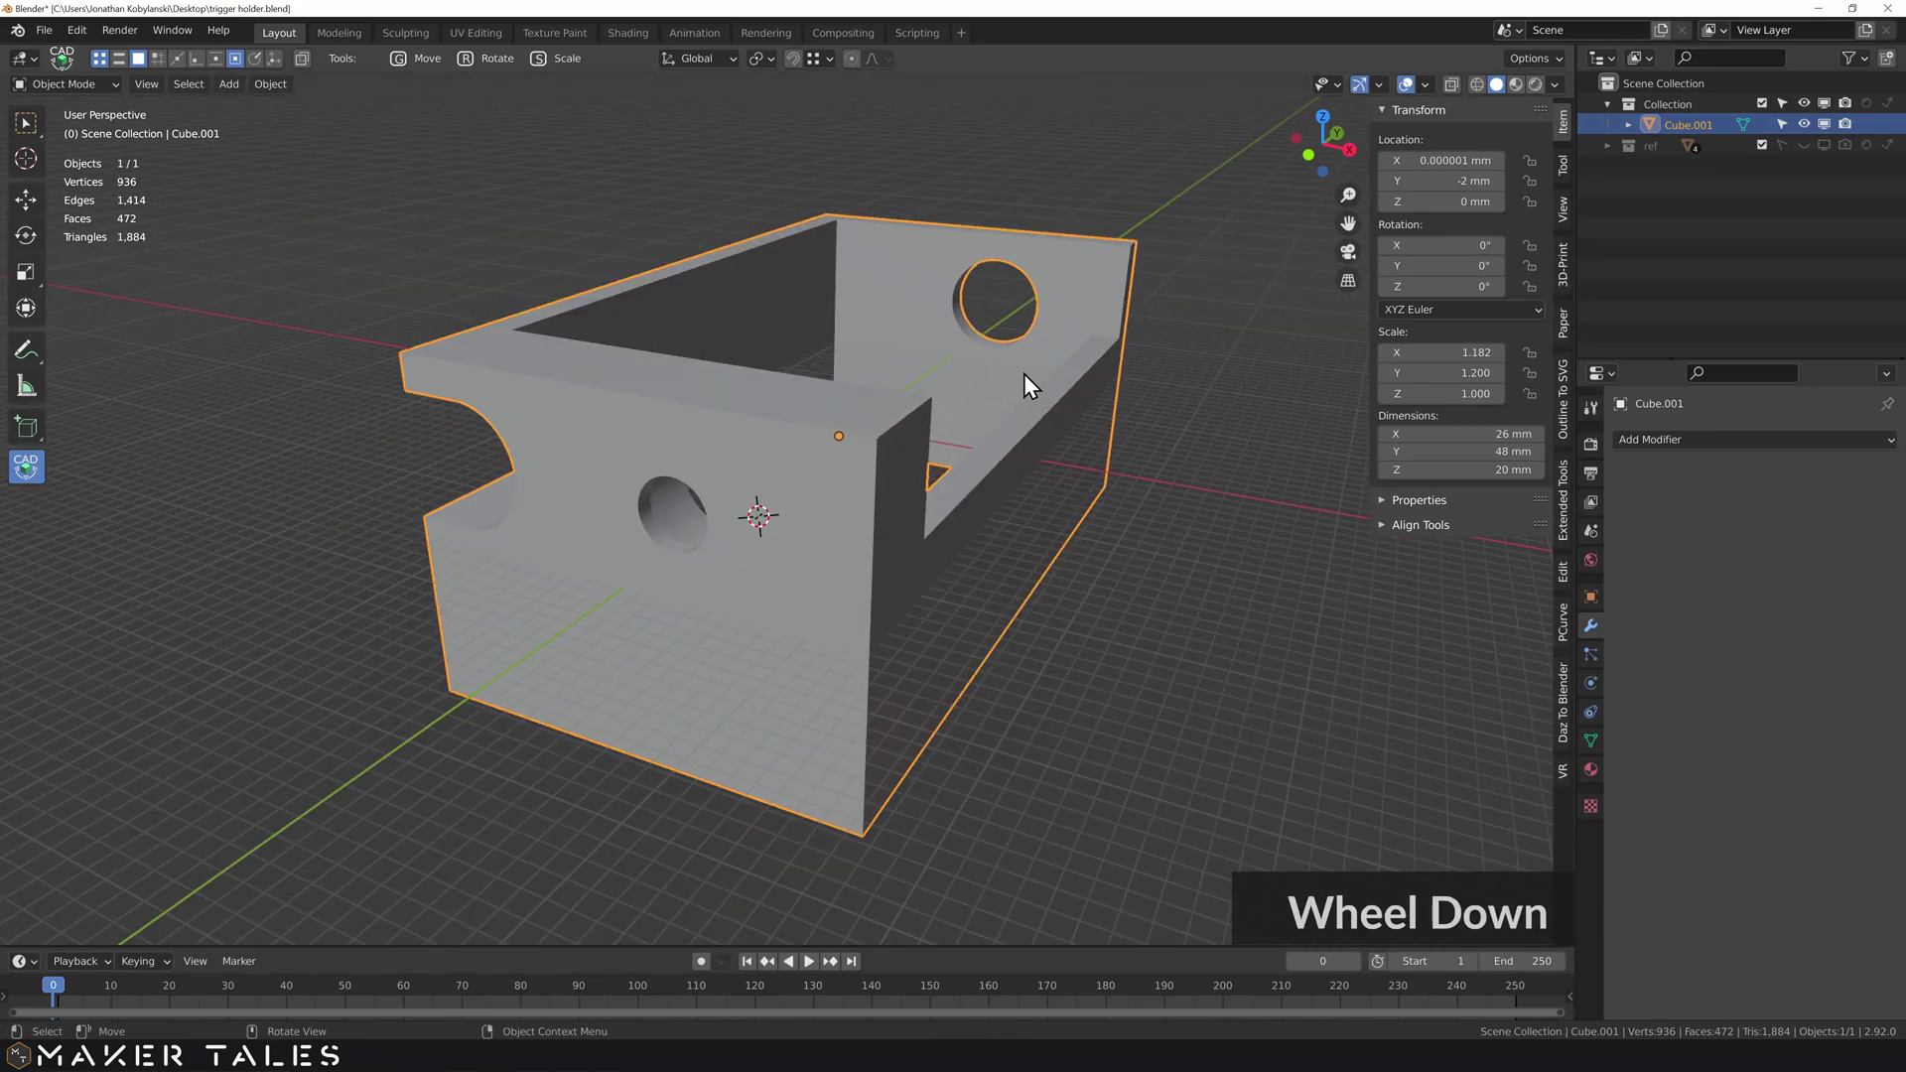
- Select all vertices and merge overlapping ones by distance
{"action": "type", "text": "1a"}
{"action": "type", "text": "m"}
{"action": "left_click", "coordinate": [1012, 452]}
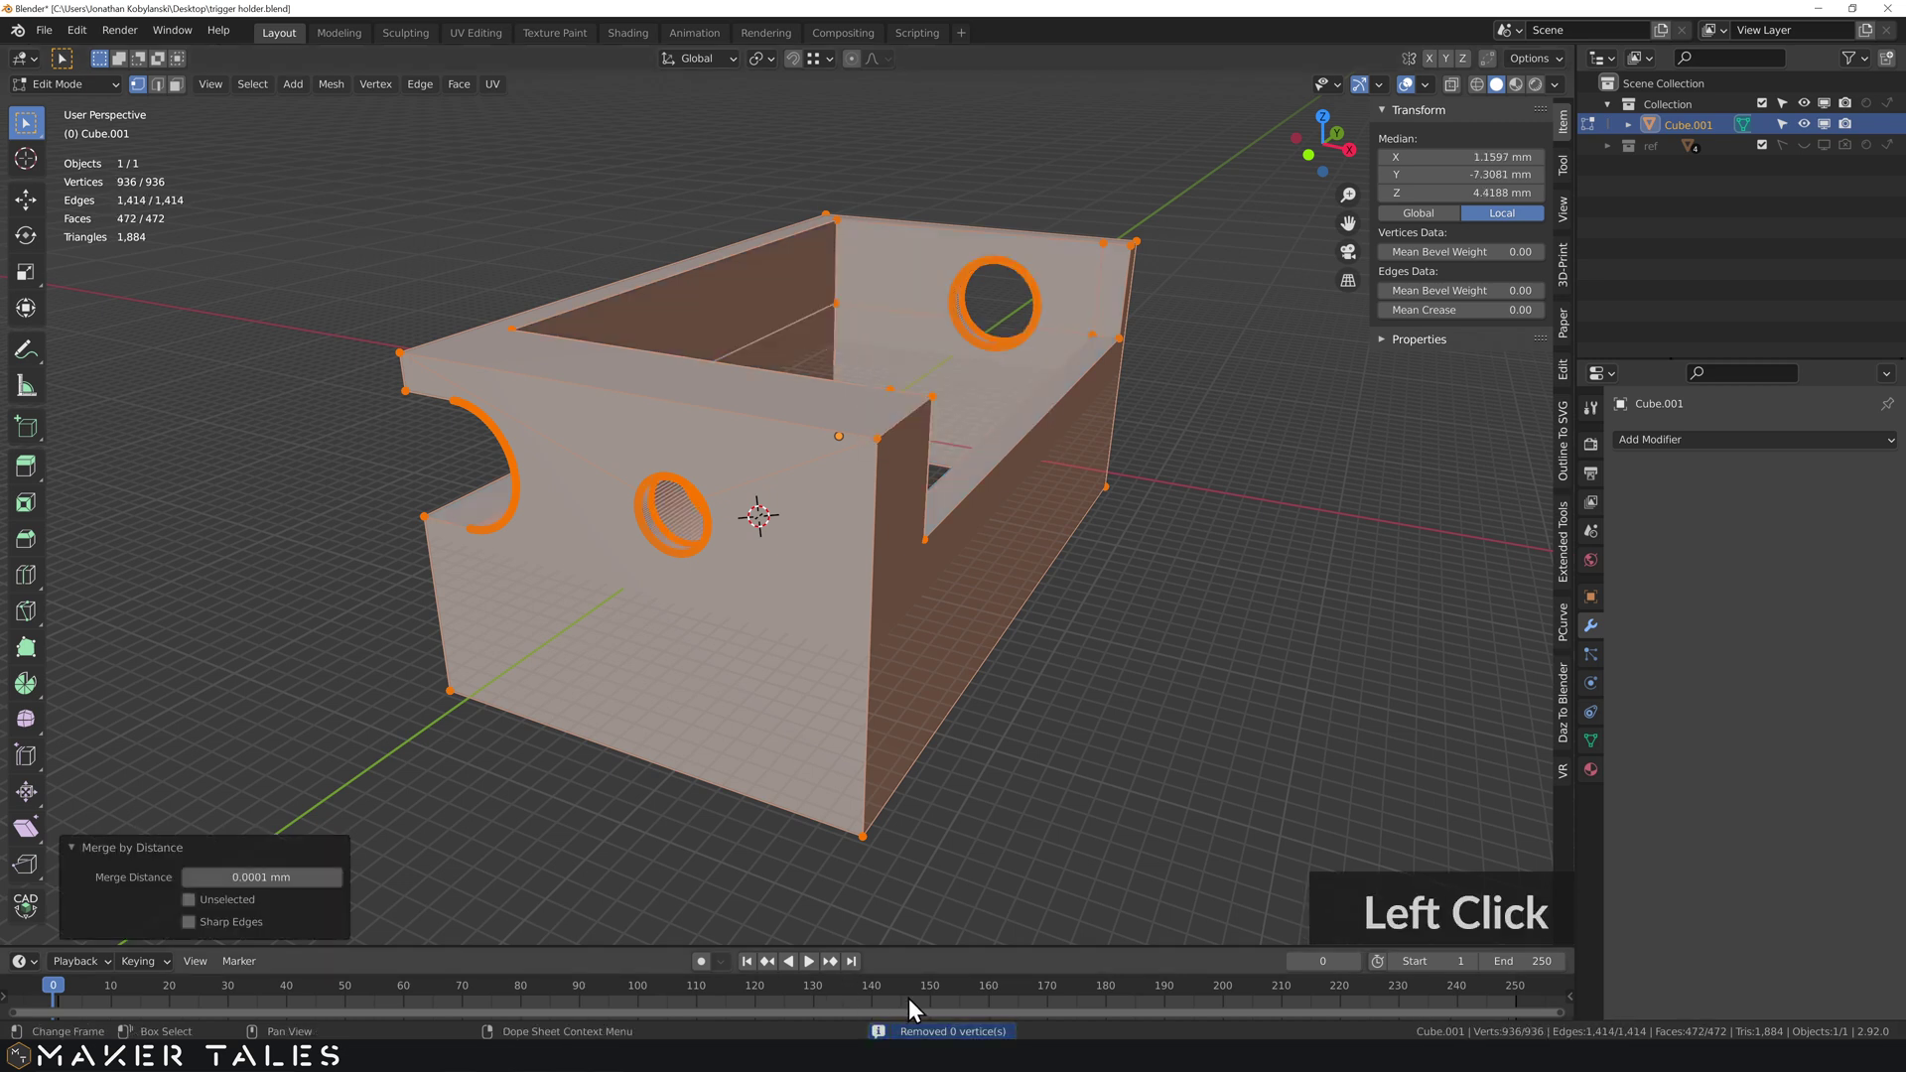
{"action": "middle_click", "coordinate": [1027, 567]}
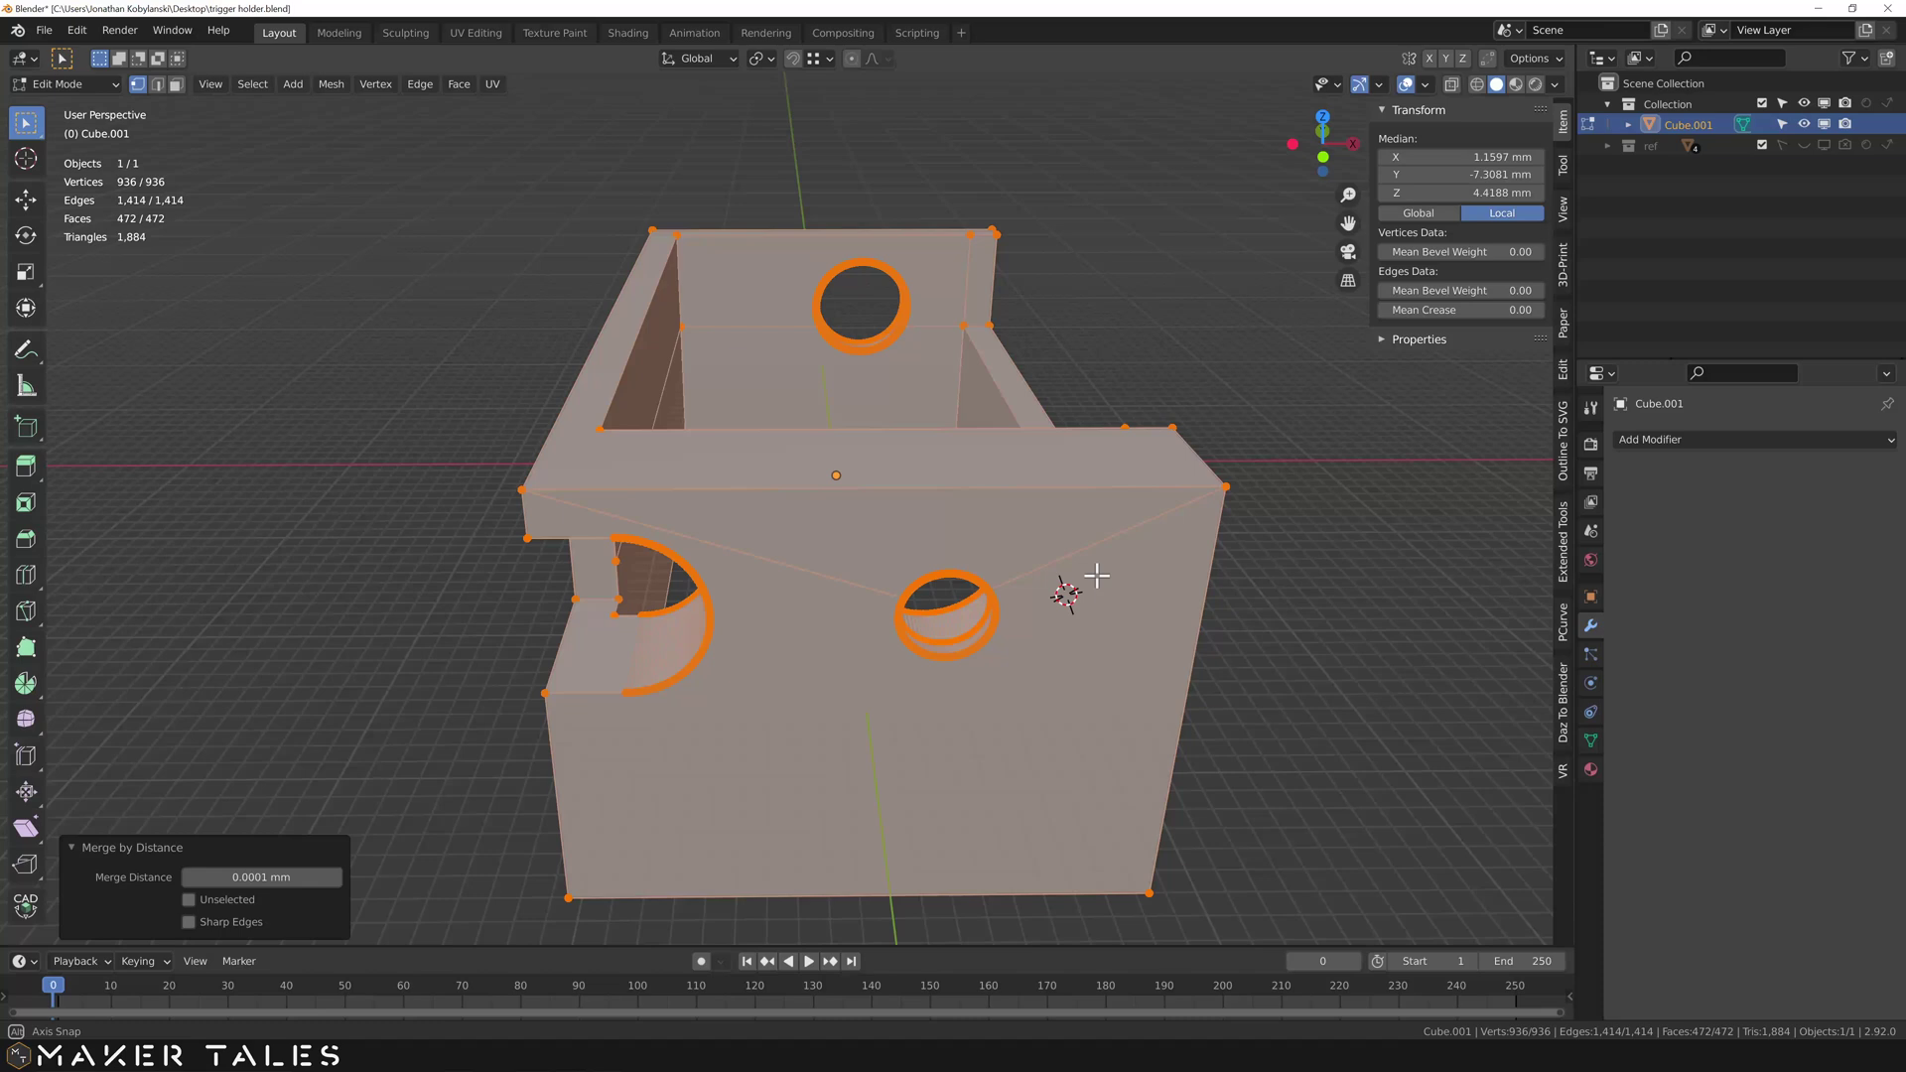
{"action": "middle_click", "coordinate": [1049, 573]}
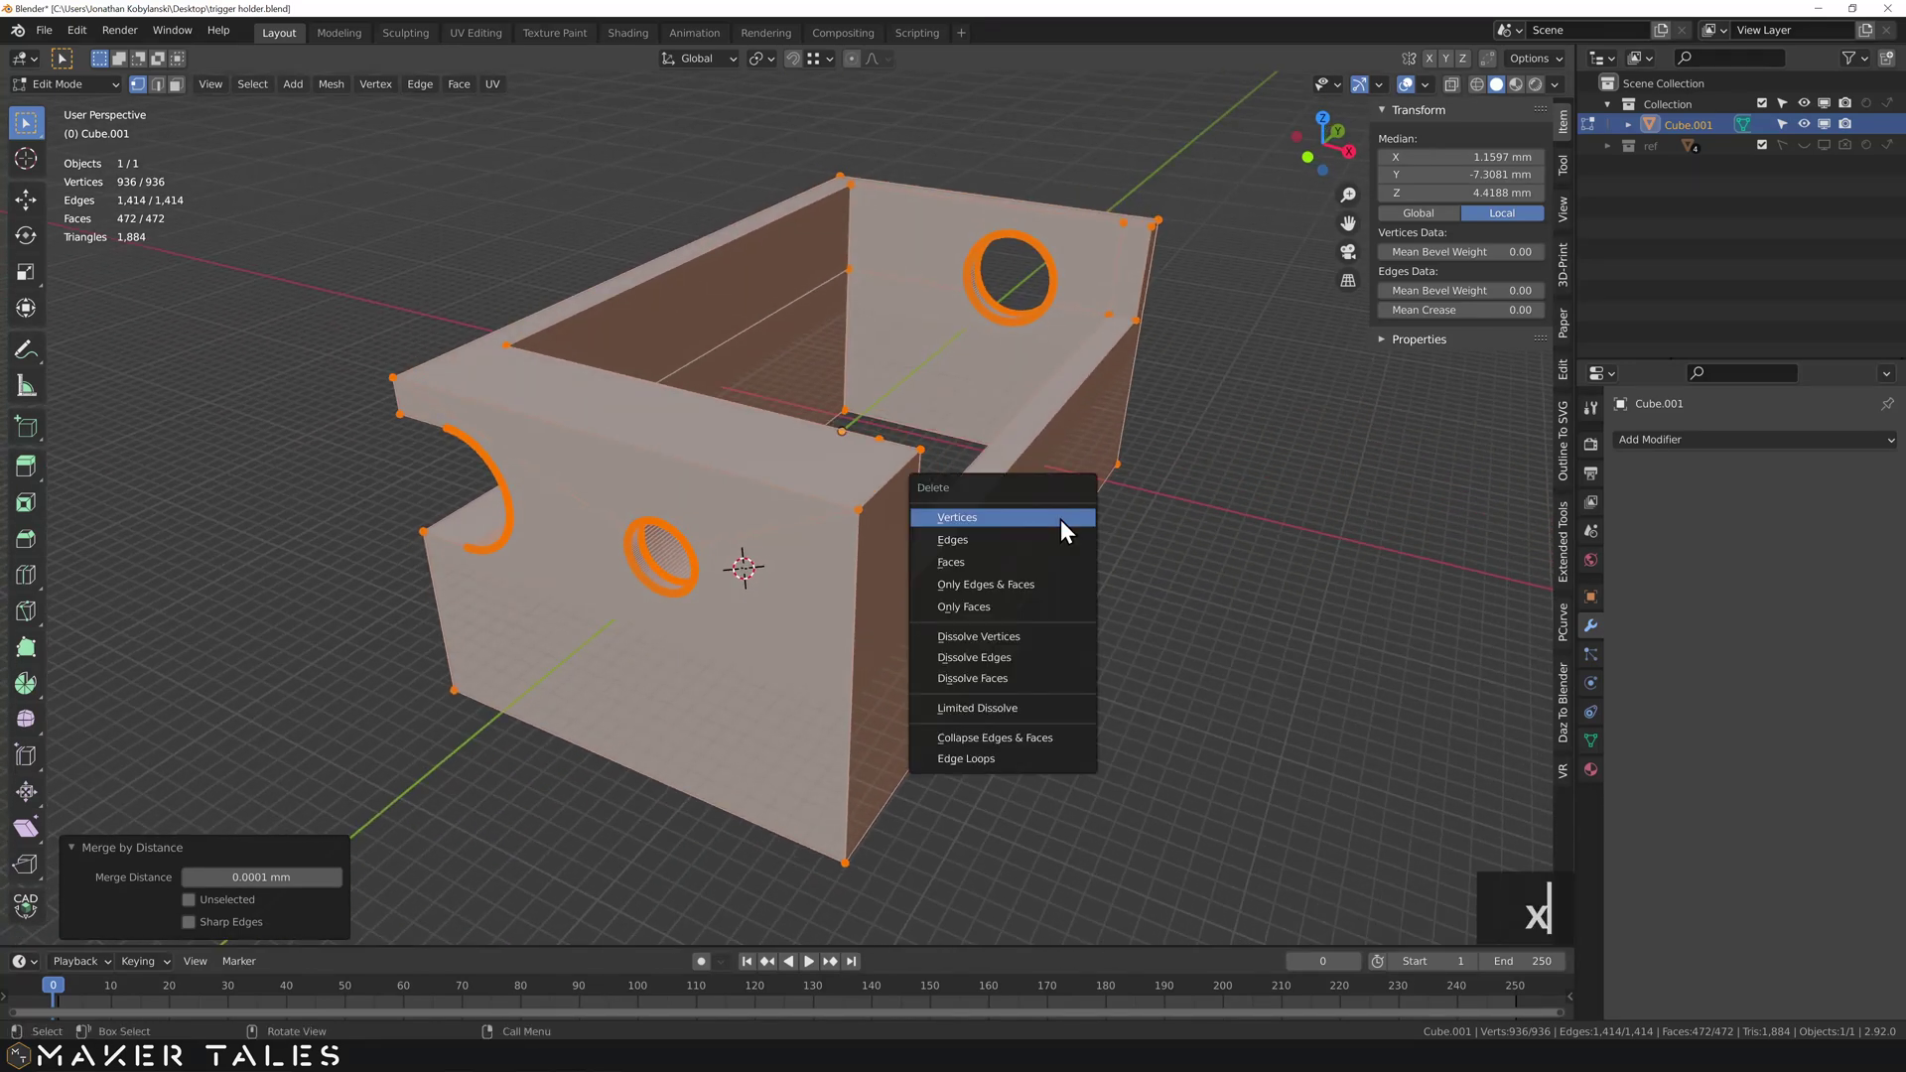
- Limited-dissolve the redundant flat geometry with a 0.1° maximum angle
{"action": "type", "text": "x"}
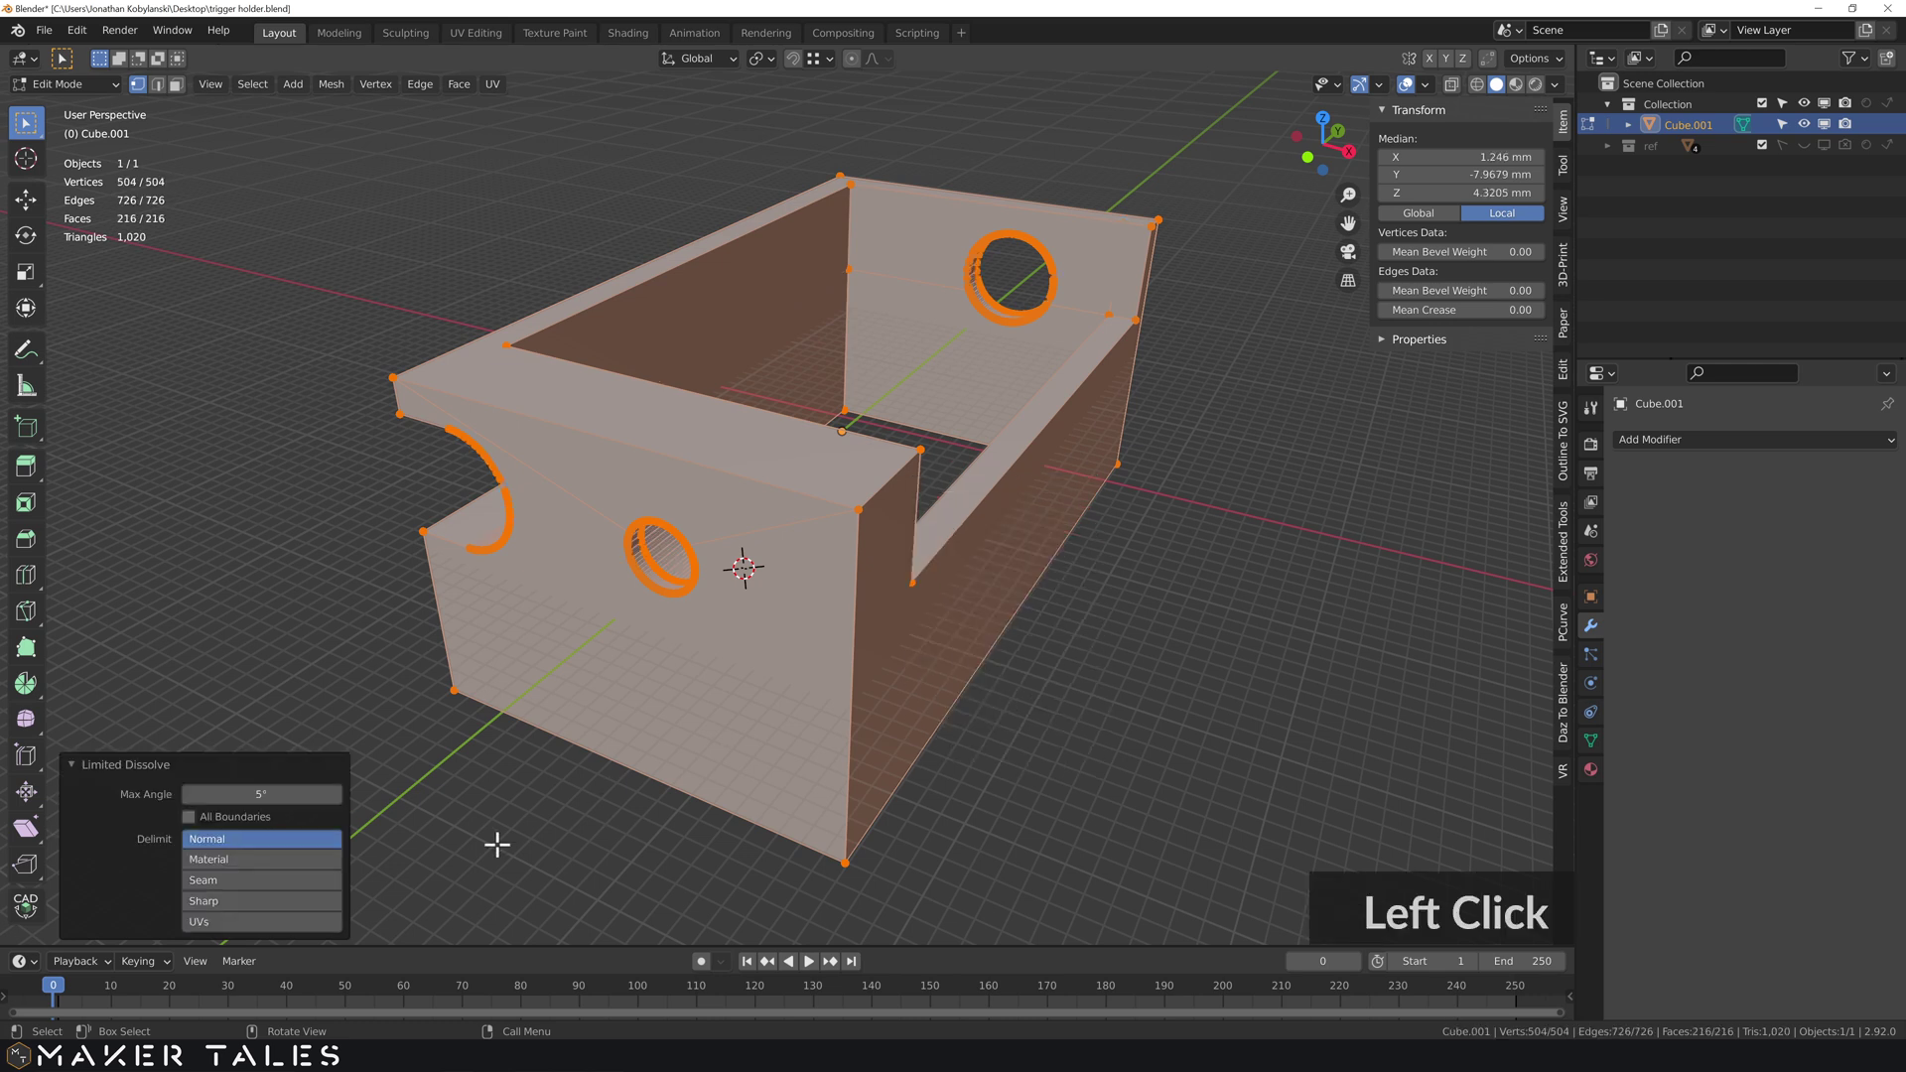
{"action": "type", "text": "0.1"}
{"action": "key", "text": "Return"}
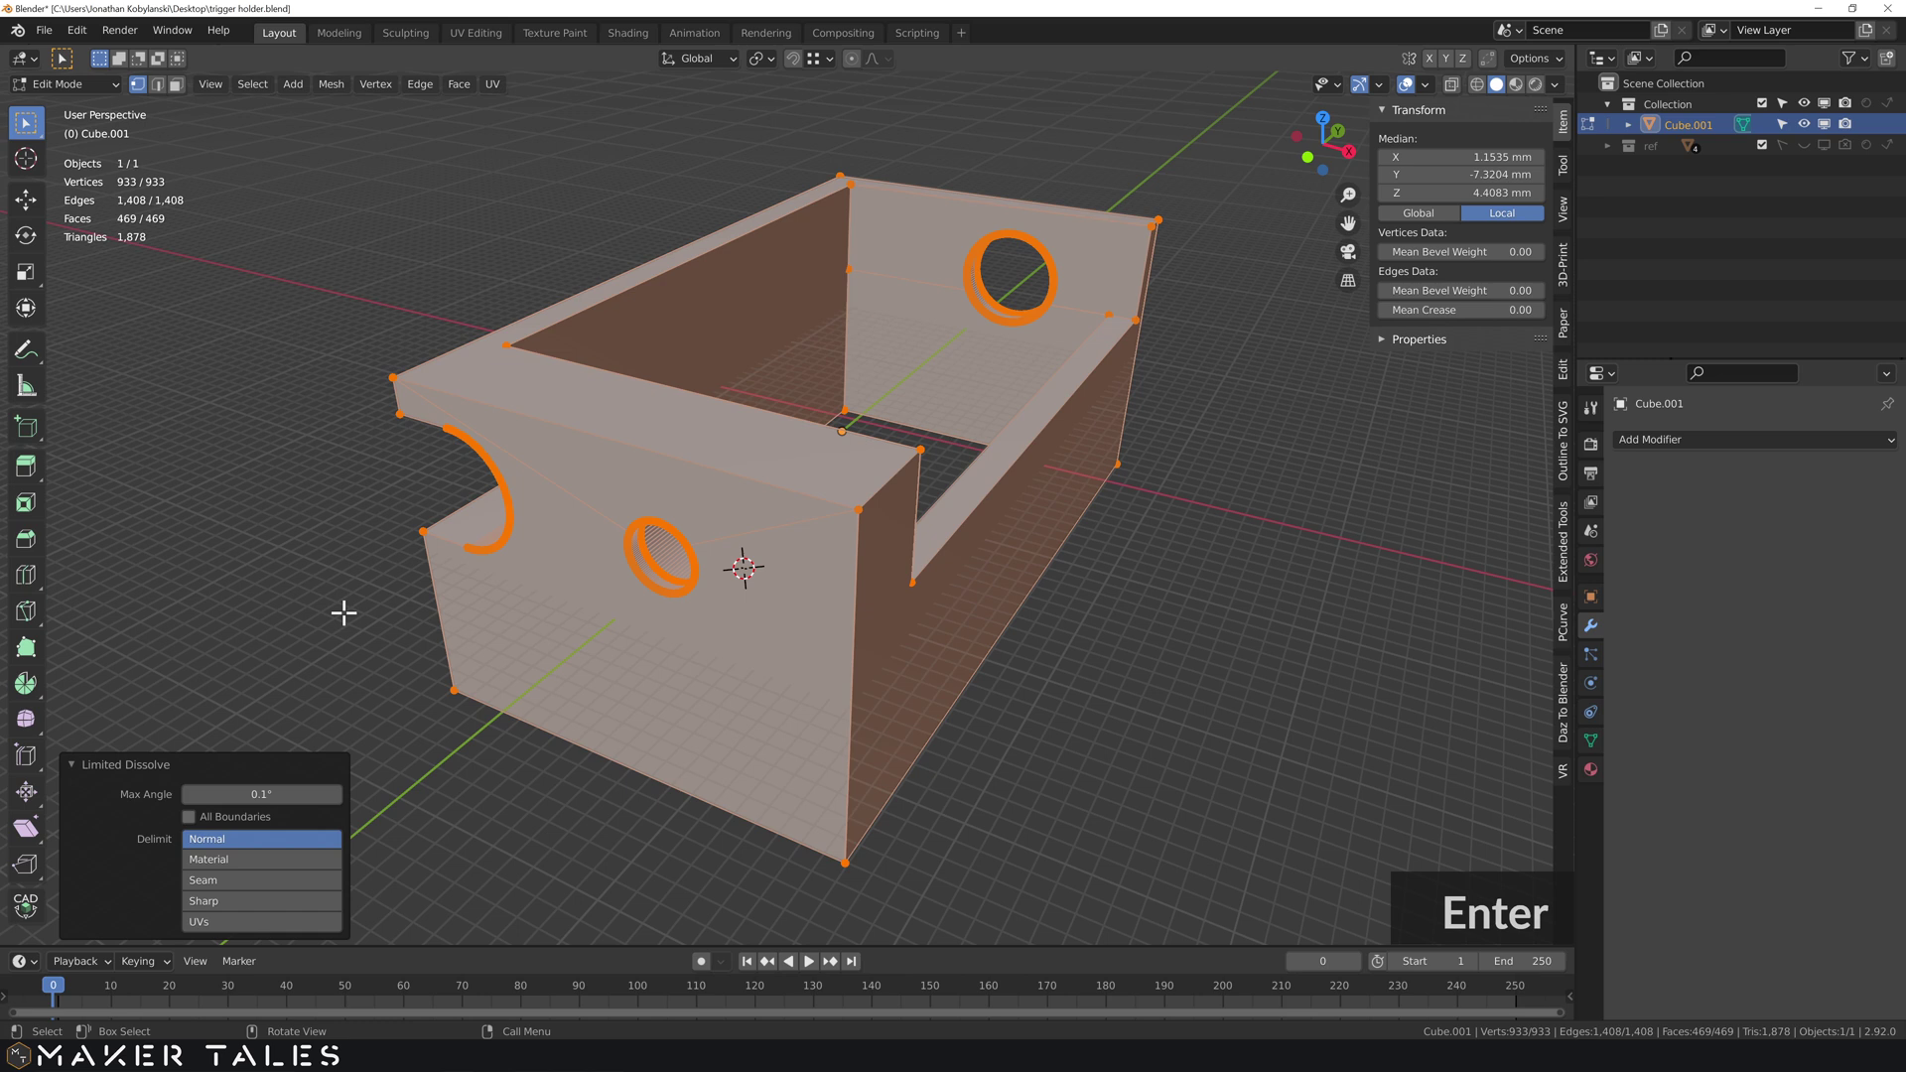
{"action": "left_click", "coordinate": [1148, 496]}
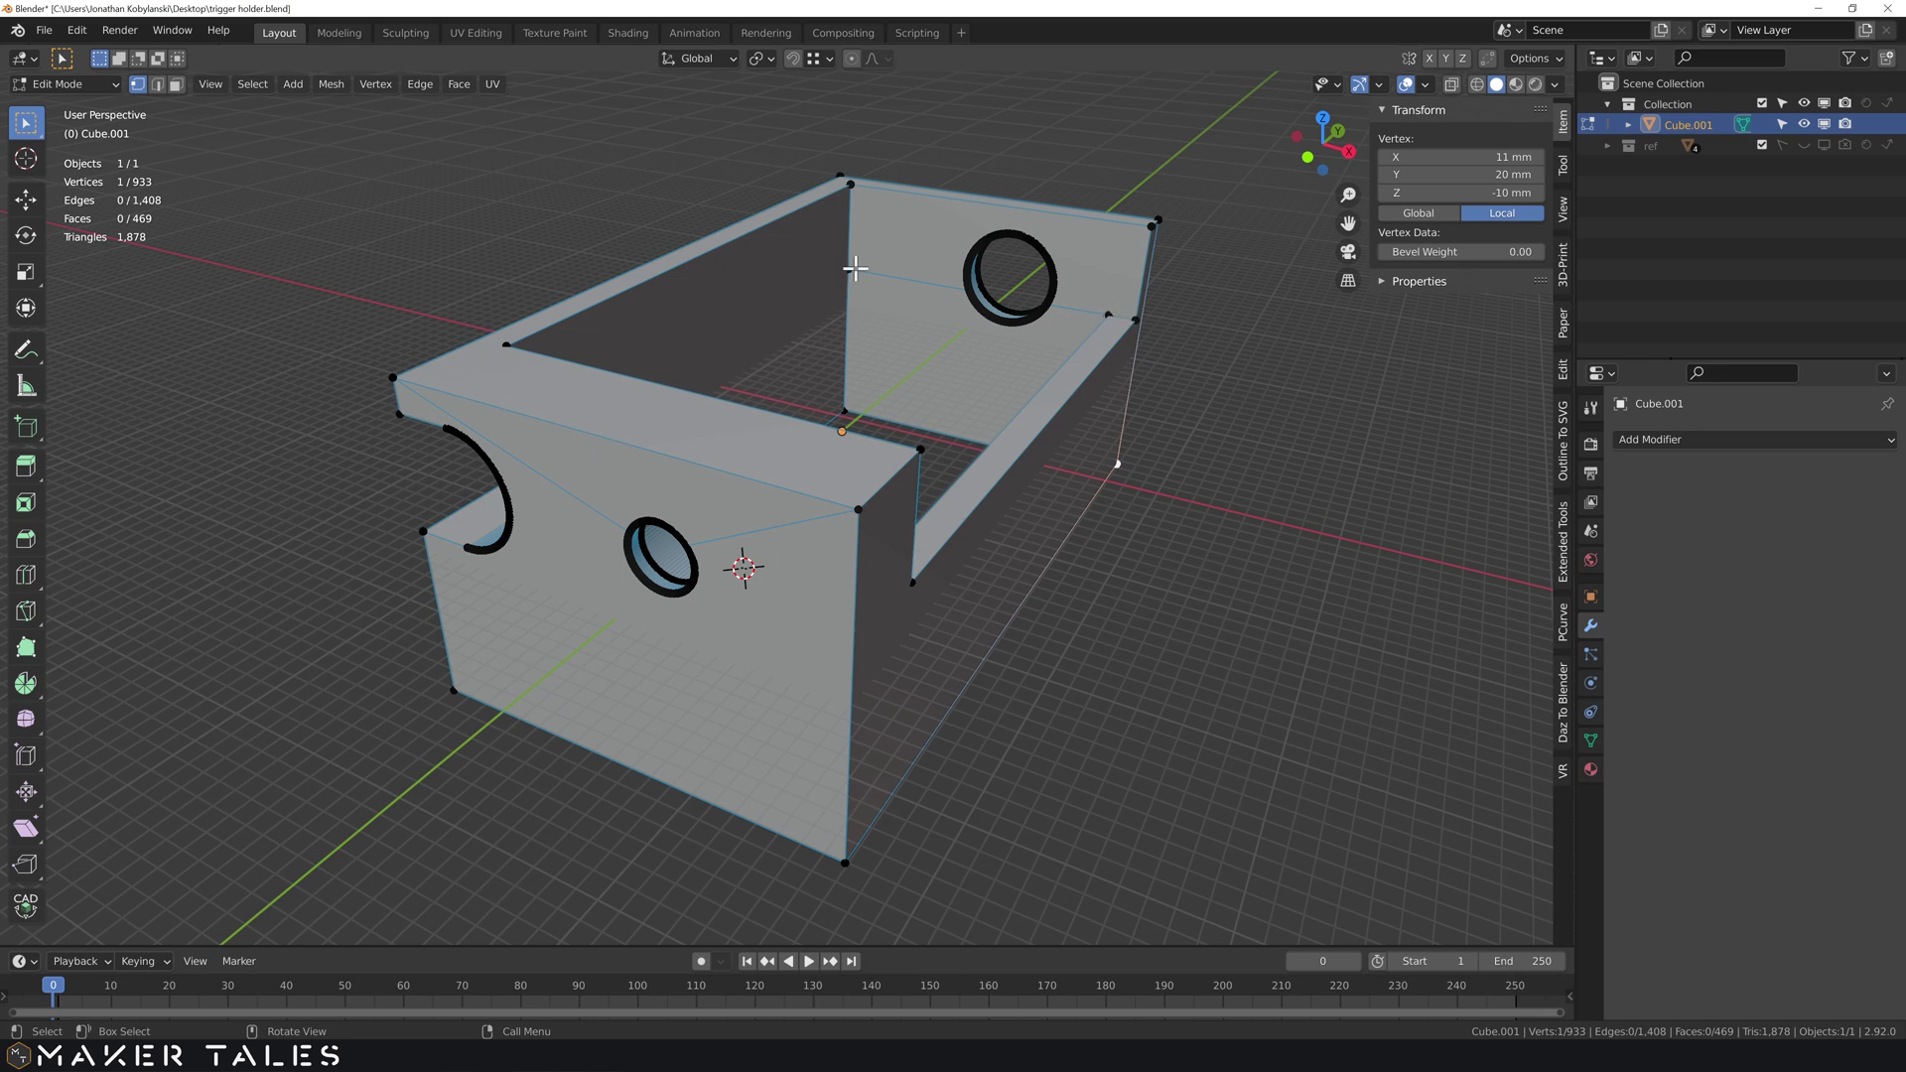
- Join corner vertices of the end walls to the hole rims with new edges (J)
{"action": "middle_click", "coordinate": [939, 285]}
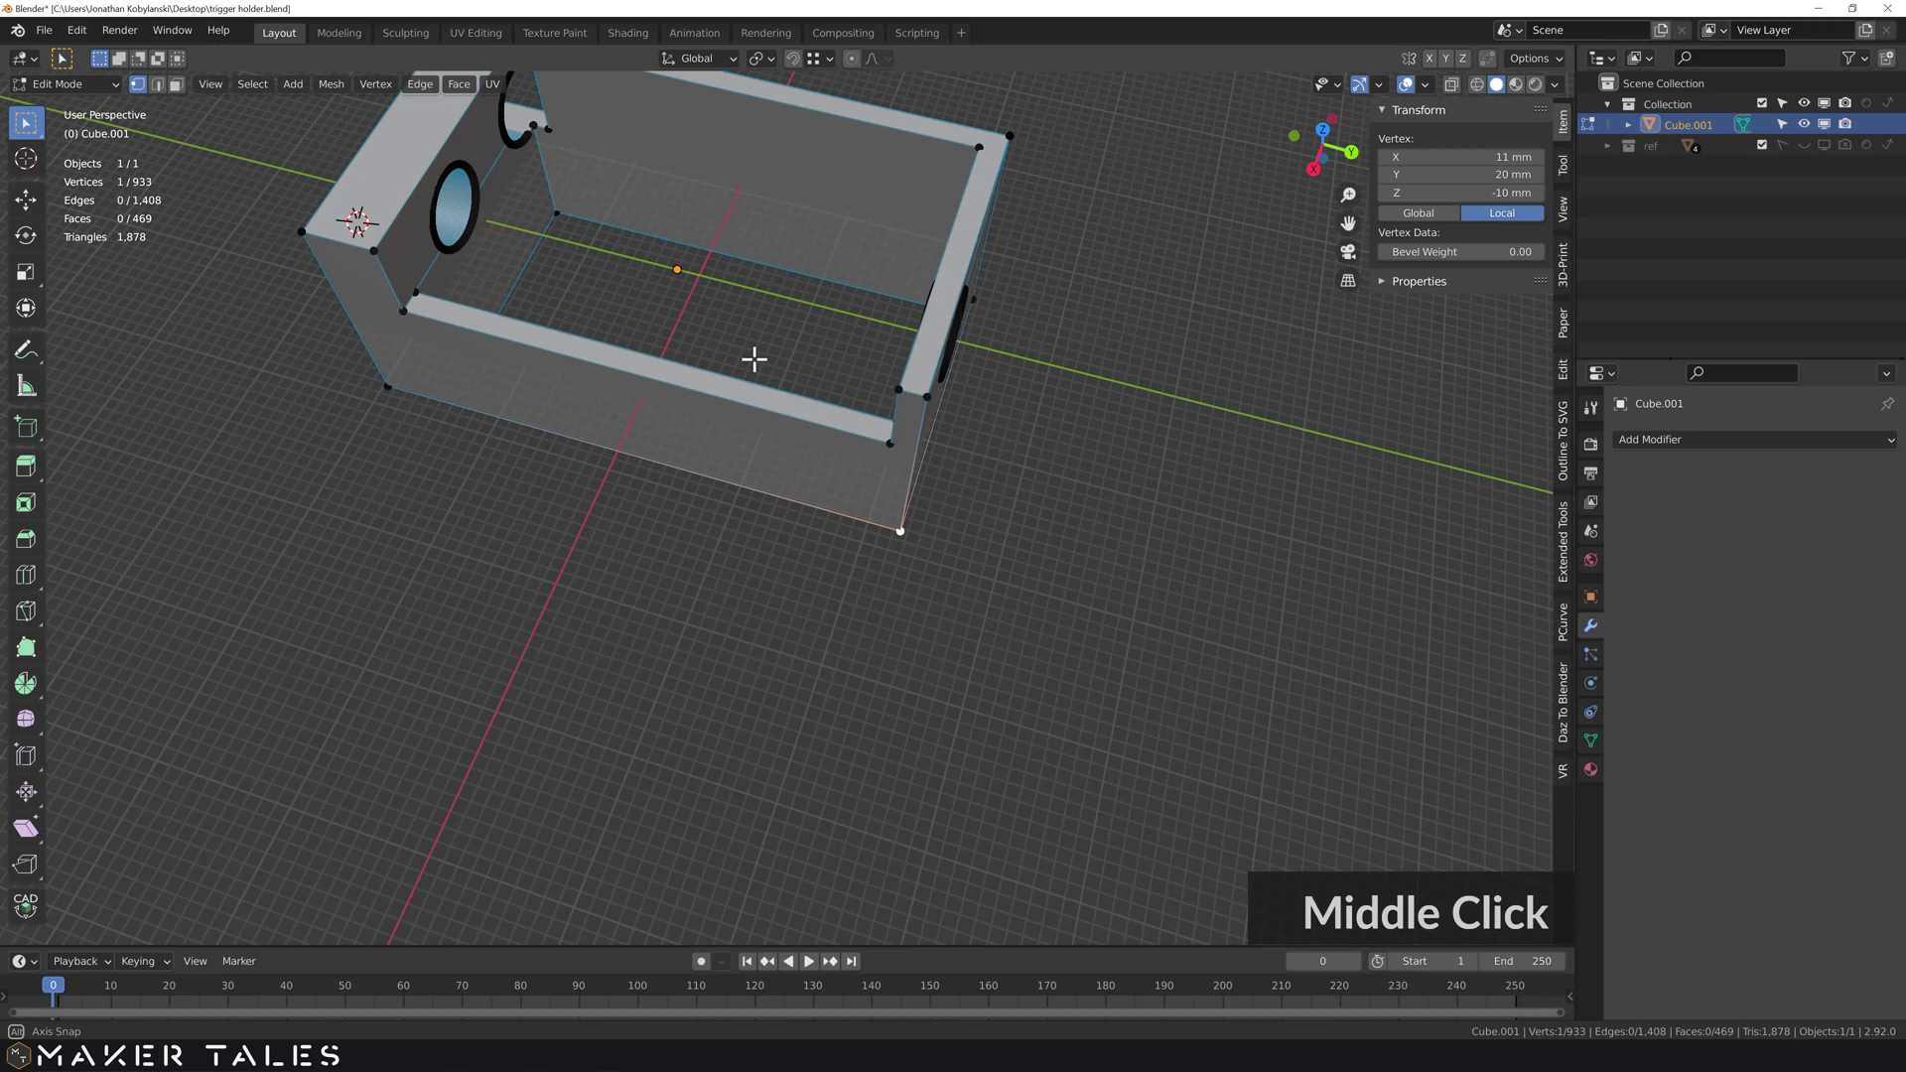
{"action": "left_click", "coordinate": [902, 308]}
{"action": "key", "text": "s"}
{"action": "left_click", "coordinate": [1055, 445]}
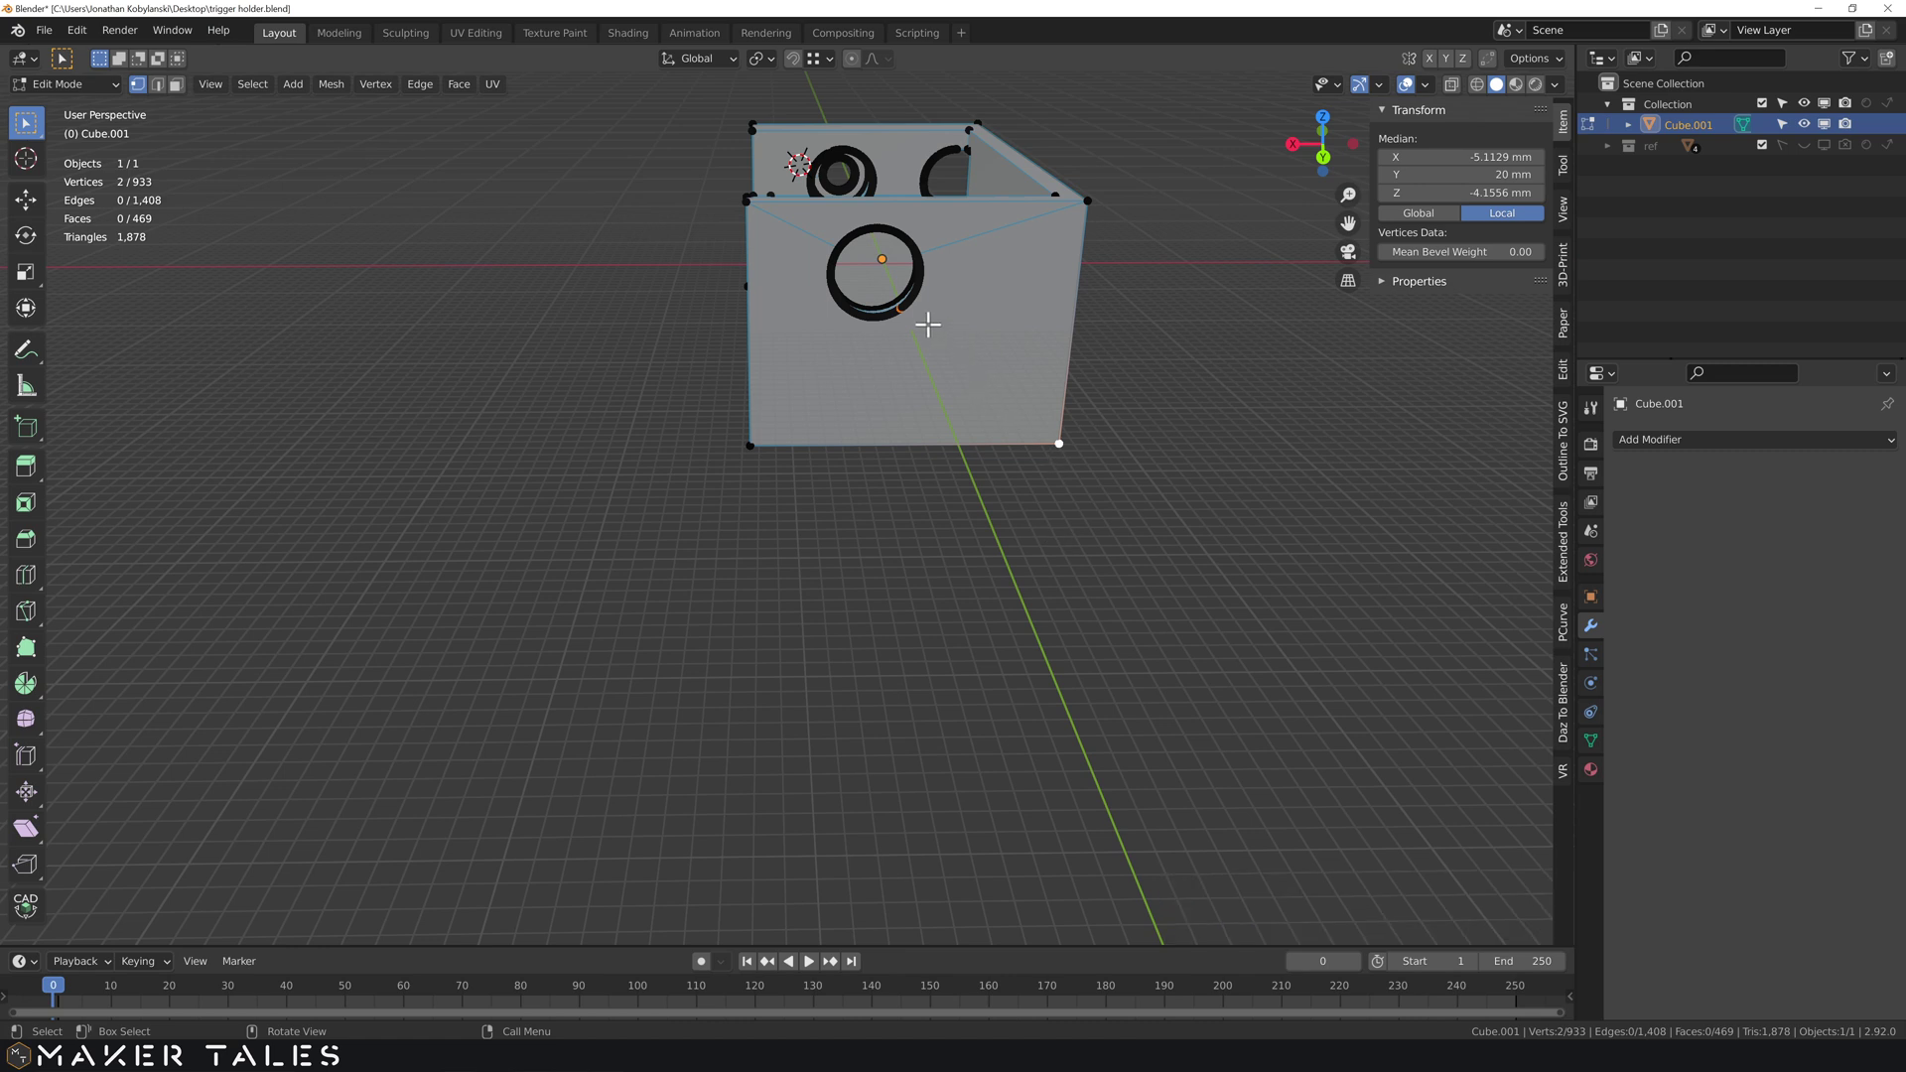
{"action": "key", "text": "j"}
{"action": "middle_click", "coordinate": [847, 375]}
{"action": "middle_click", "coordinate": [857, 497]}
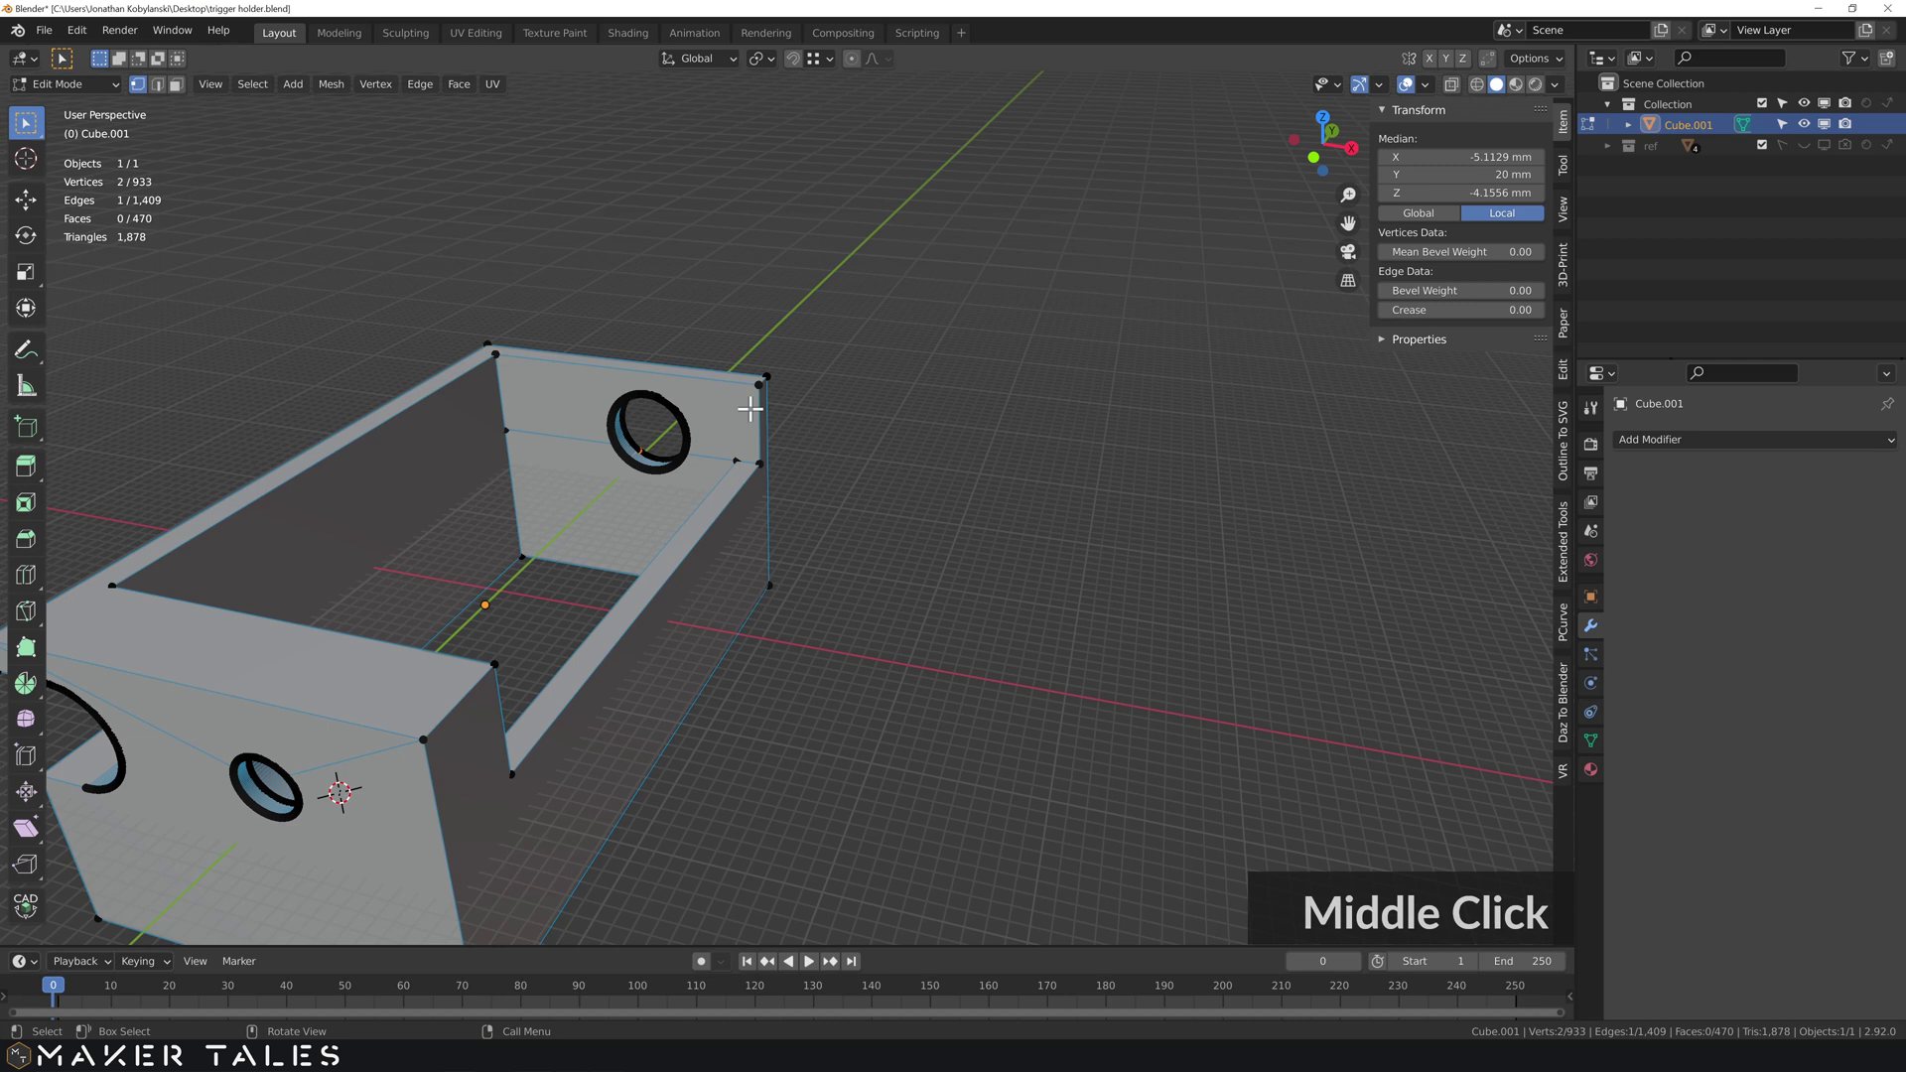
{"action": "scroll", "scroll_direction": "up", "scroll_amount": 3}
{"action": "middle_click", "coordinate": [563, 561]}
{"action": "left_click", "coordinate": [709, 418]}
{"action": "key", "text": "s"}
{"action": "left_click", "coordinate": [471, 633]}
{"action": "key", "text": "j"}
- Connect the remaining wall corners and inner corner to the hole rim vertices
{"action": "scroll", "scroll_direction": "down", "scroll_amount": 3}
{"action": "scroll", "scroll_direction": "up", "scroll_amount": 3}
{"action": "scroll", "scroll_direction": "up", "scroll_amount": 3}
{"action": "middle_click", "coordinate": [555, 793]}
{"action": "middle_click", "coordinate": [697, 495]}
{"action": "middle_click", "coordinate": [698, 466]}
{"action": "left_click", "coordinate": [663, 481]}
{"action": "key", "text": "s"}
{"action": "left_click", "coordinate": [482, 648]}
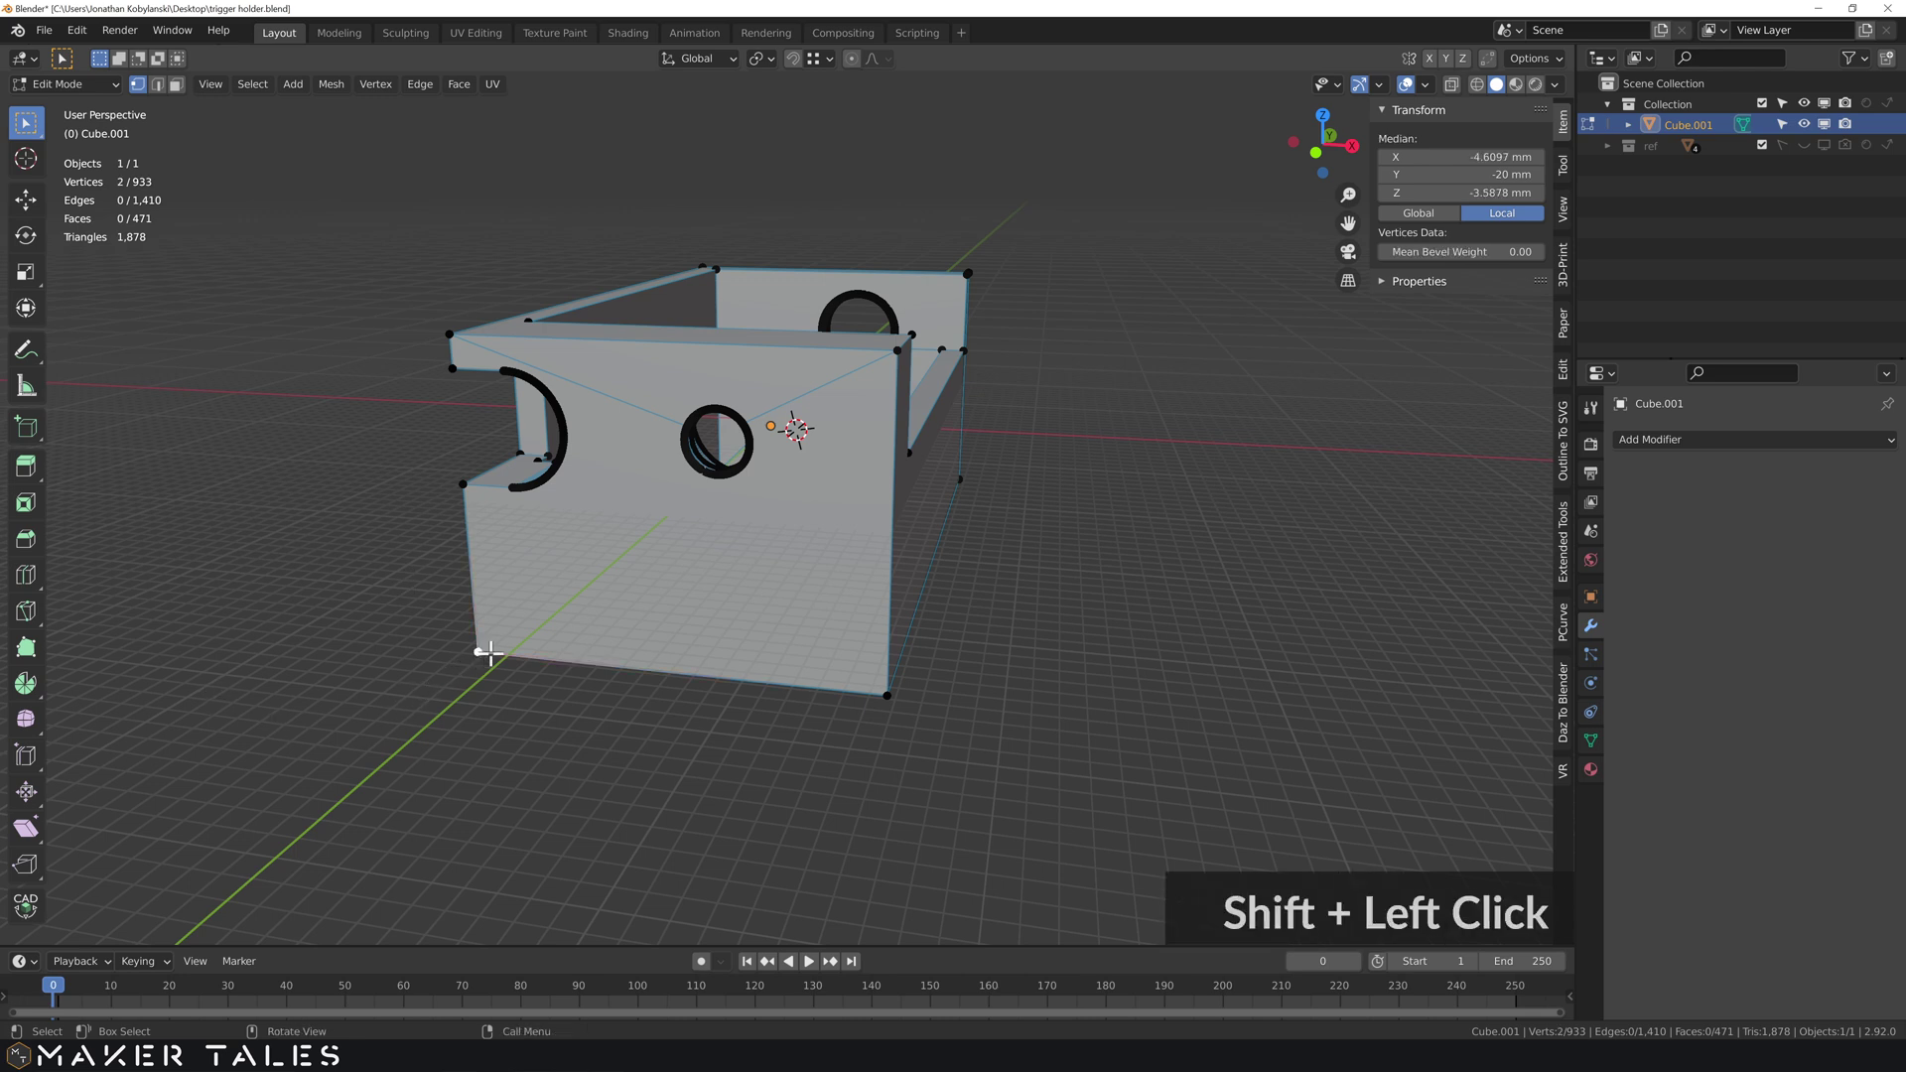
{"action": "key", "text": "j"}
{"action": "middle_click", "coordinate": [745, 577]}
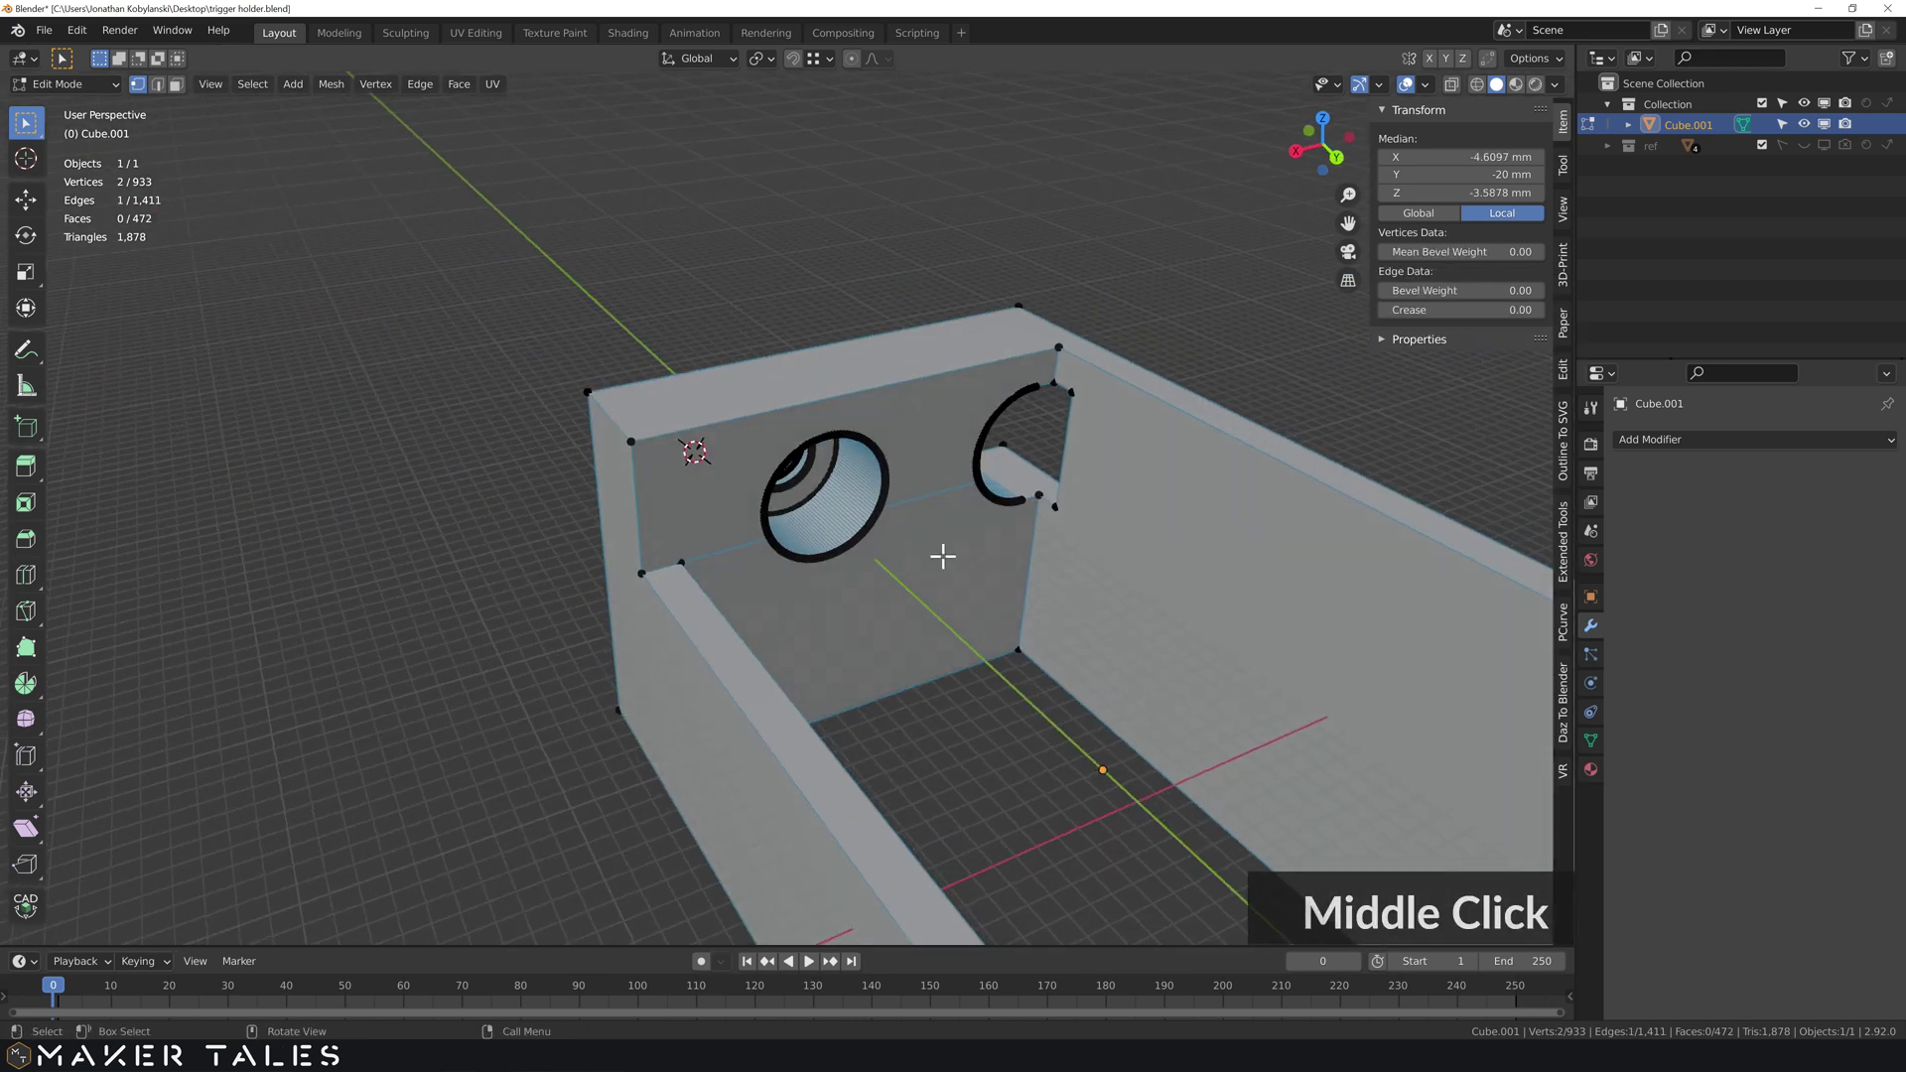
{"action": "left_click", "coordinate": [859, 527]}
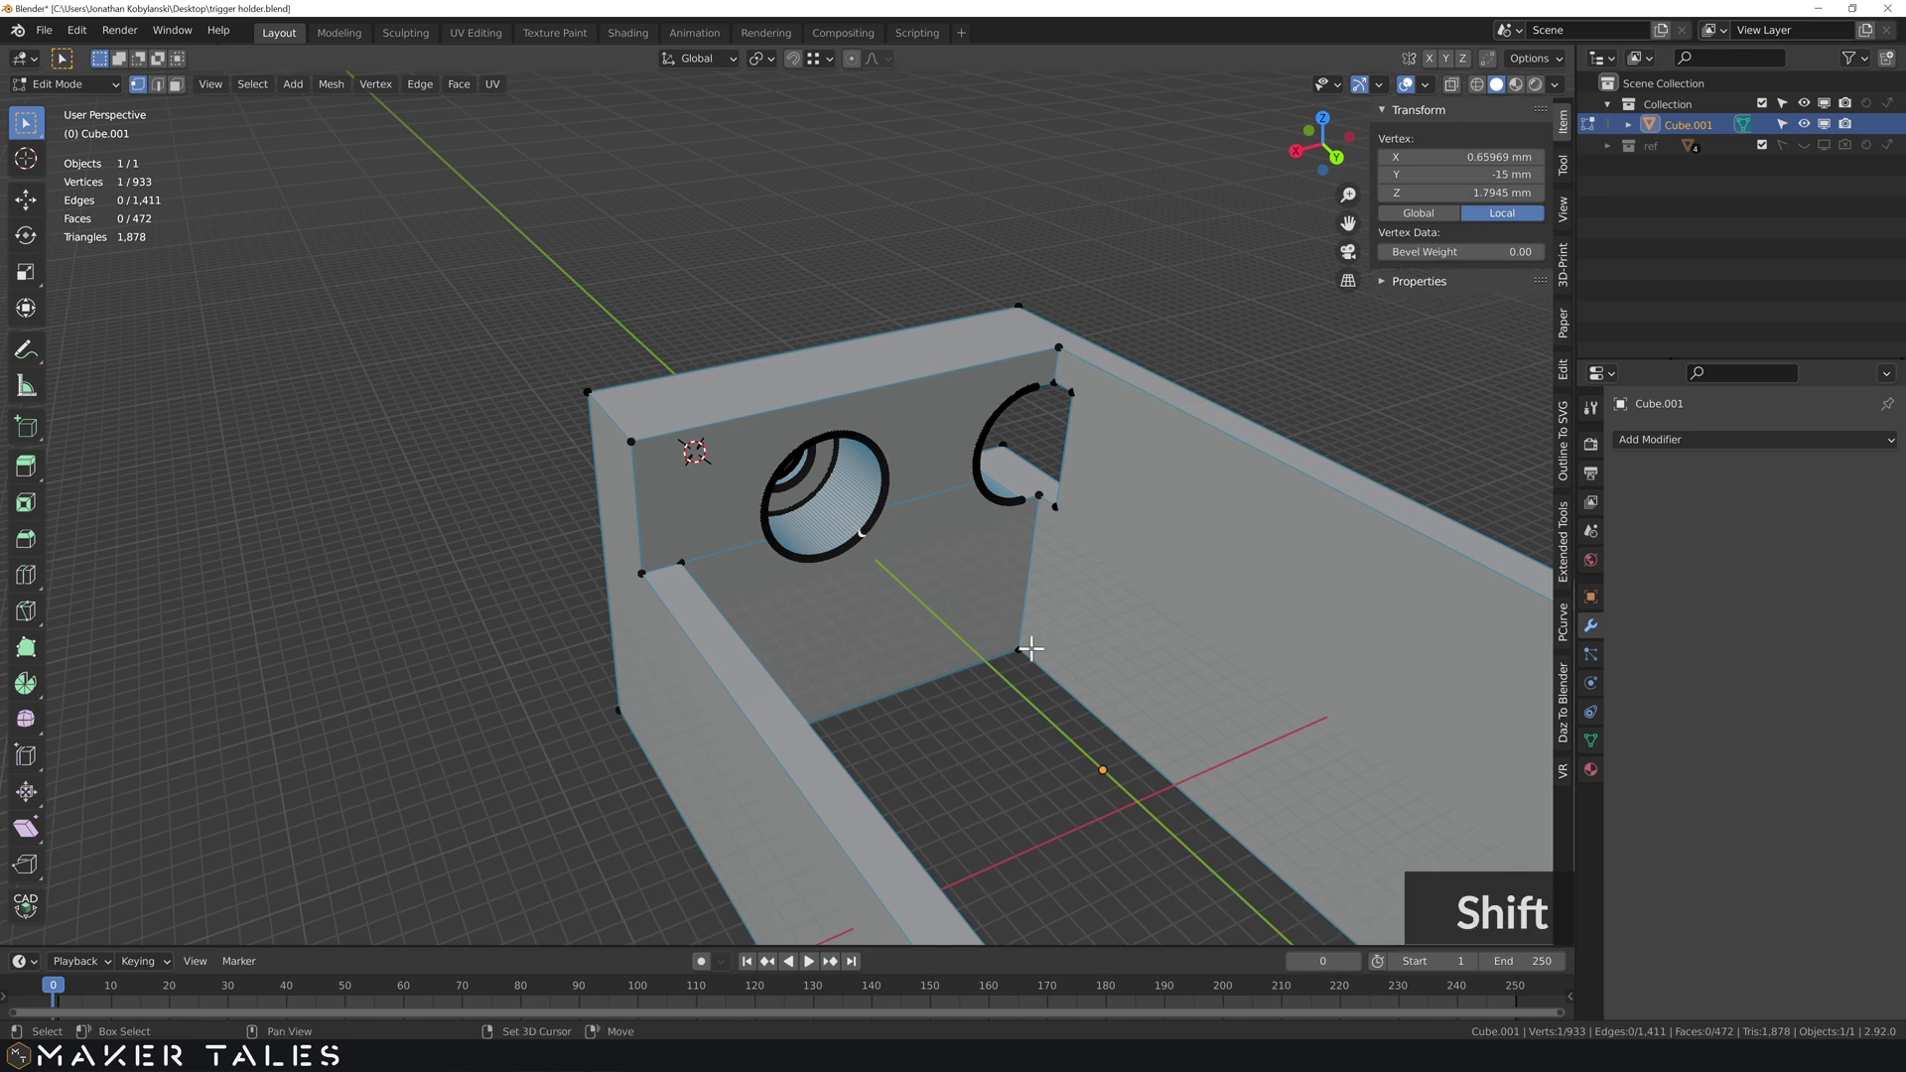
{"action": "left_click", "coordinate": [1016, 645]}
{"action": "key", "text": "j"}
- Select the unneeded edges between the holes and on the walls and dissolve them
{"action": "middle_click", "coordinate": [808, 601]}
{"action": "key", "text": "2"}
{"action": "left_click", "coordinate": [786, 561]}
{"action": "left_click", "coordinate": [955, 501]}
{"action": "left_click", "coordinate": [760, 547]}
{"action": "middle_click", "coordinate": [763, 502]}
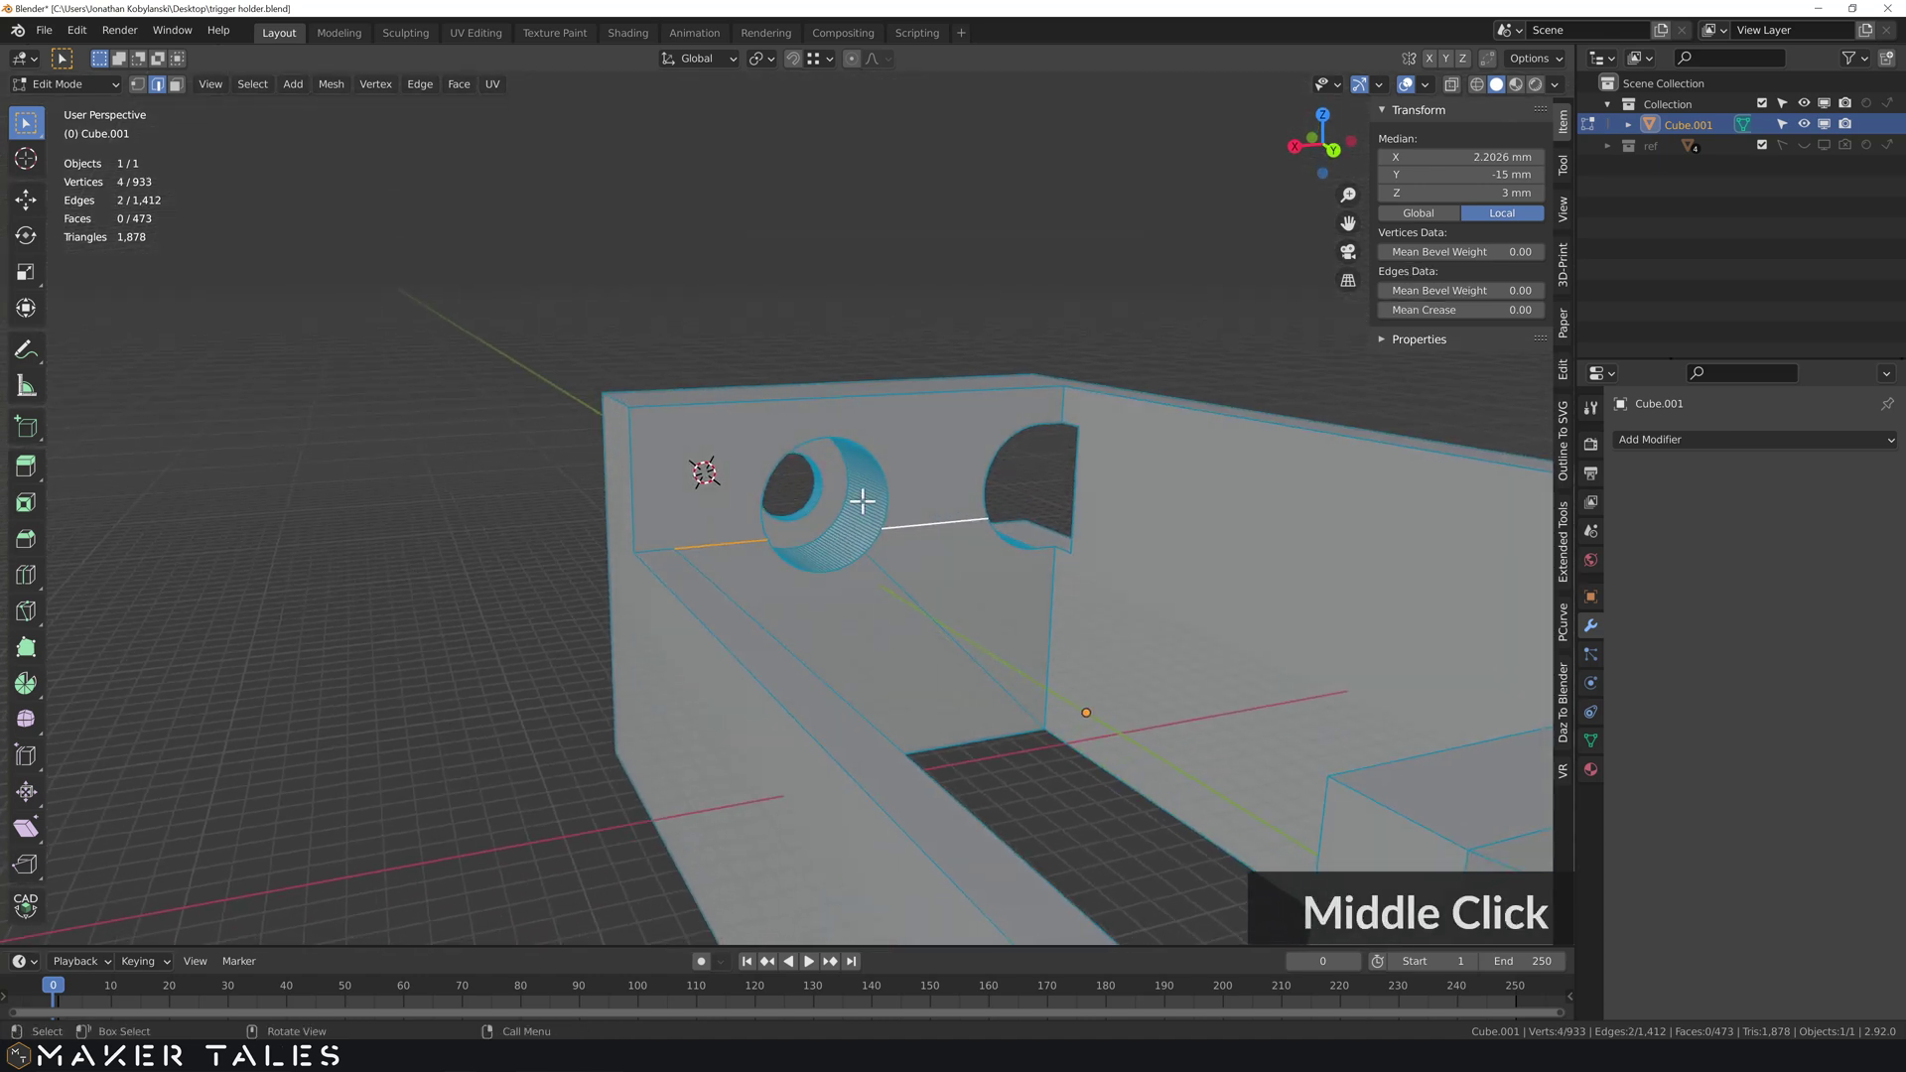
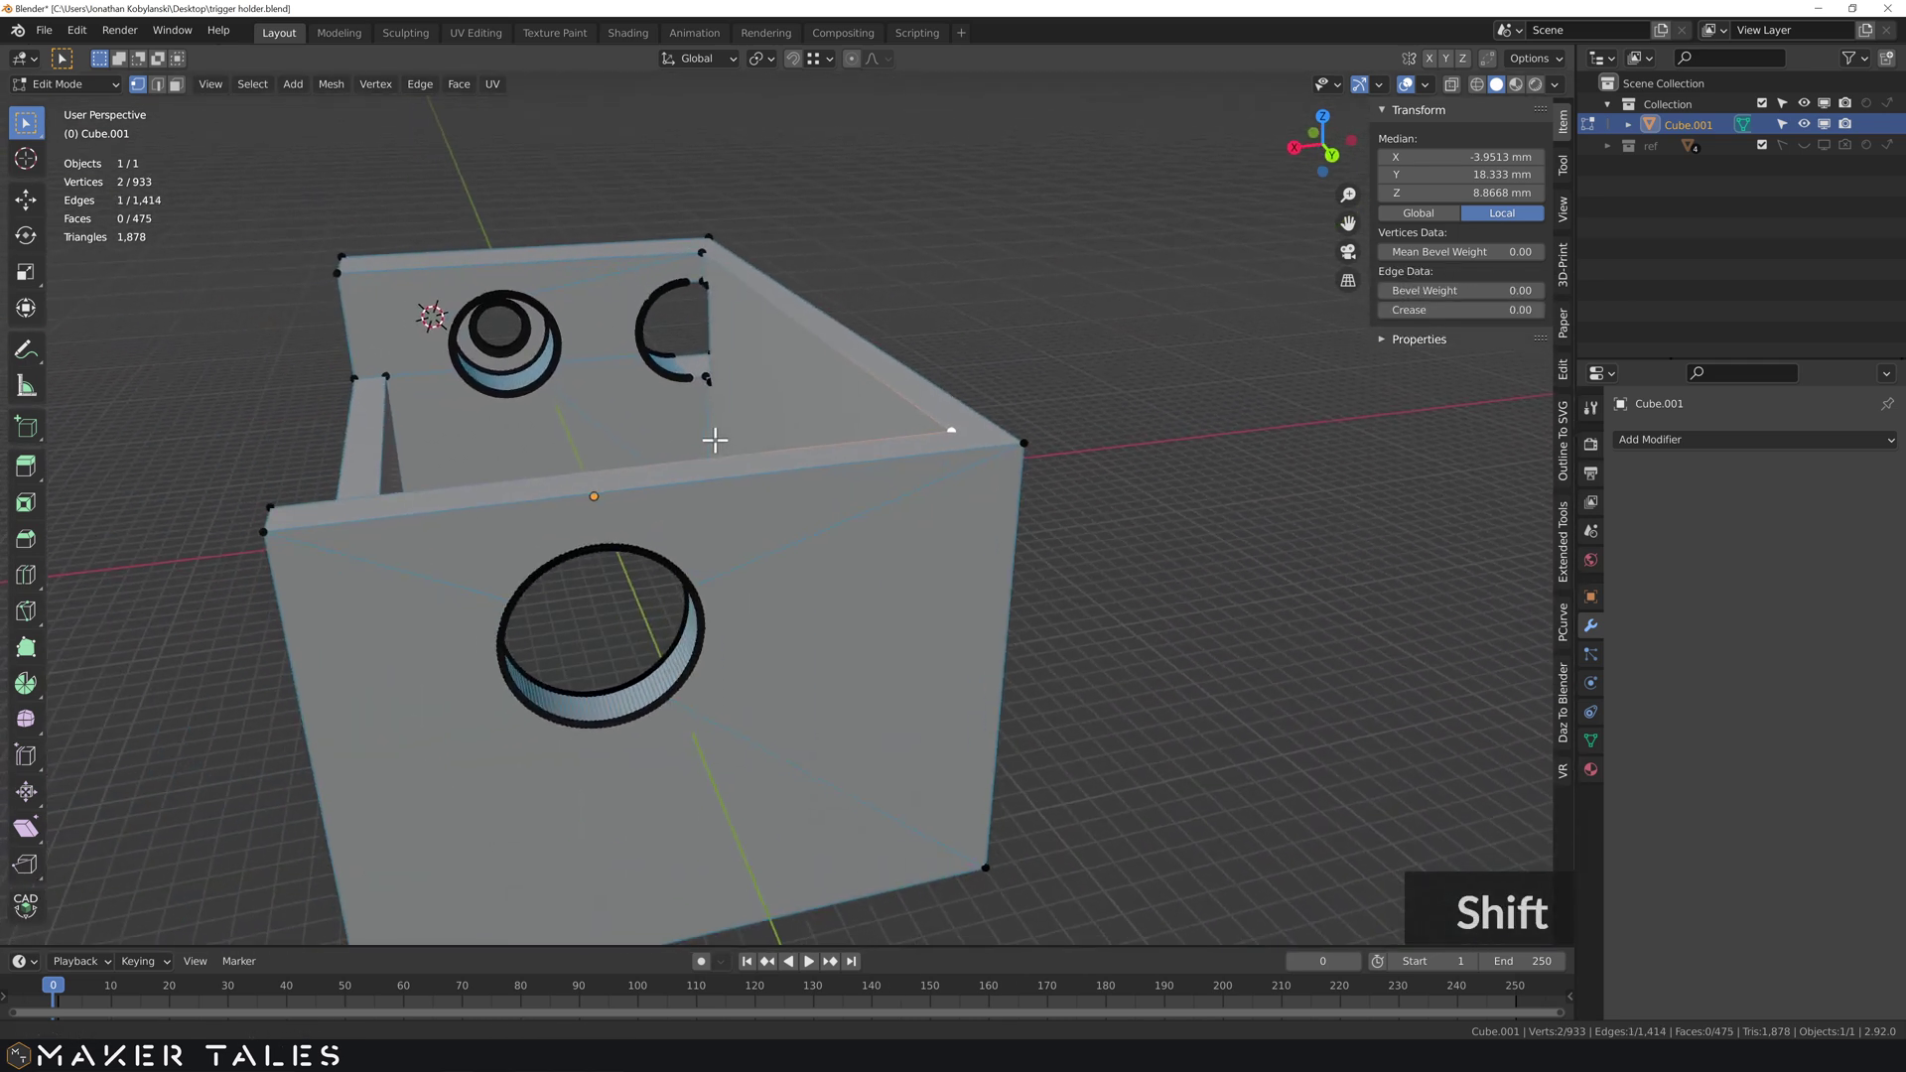
{"action": "middle_click", "coordinate": [712, 435]}
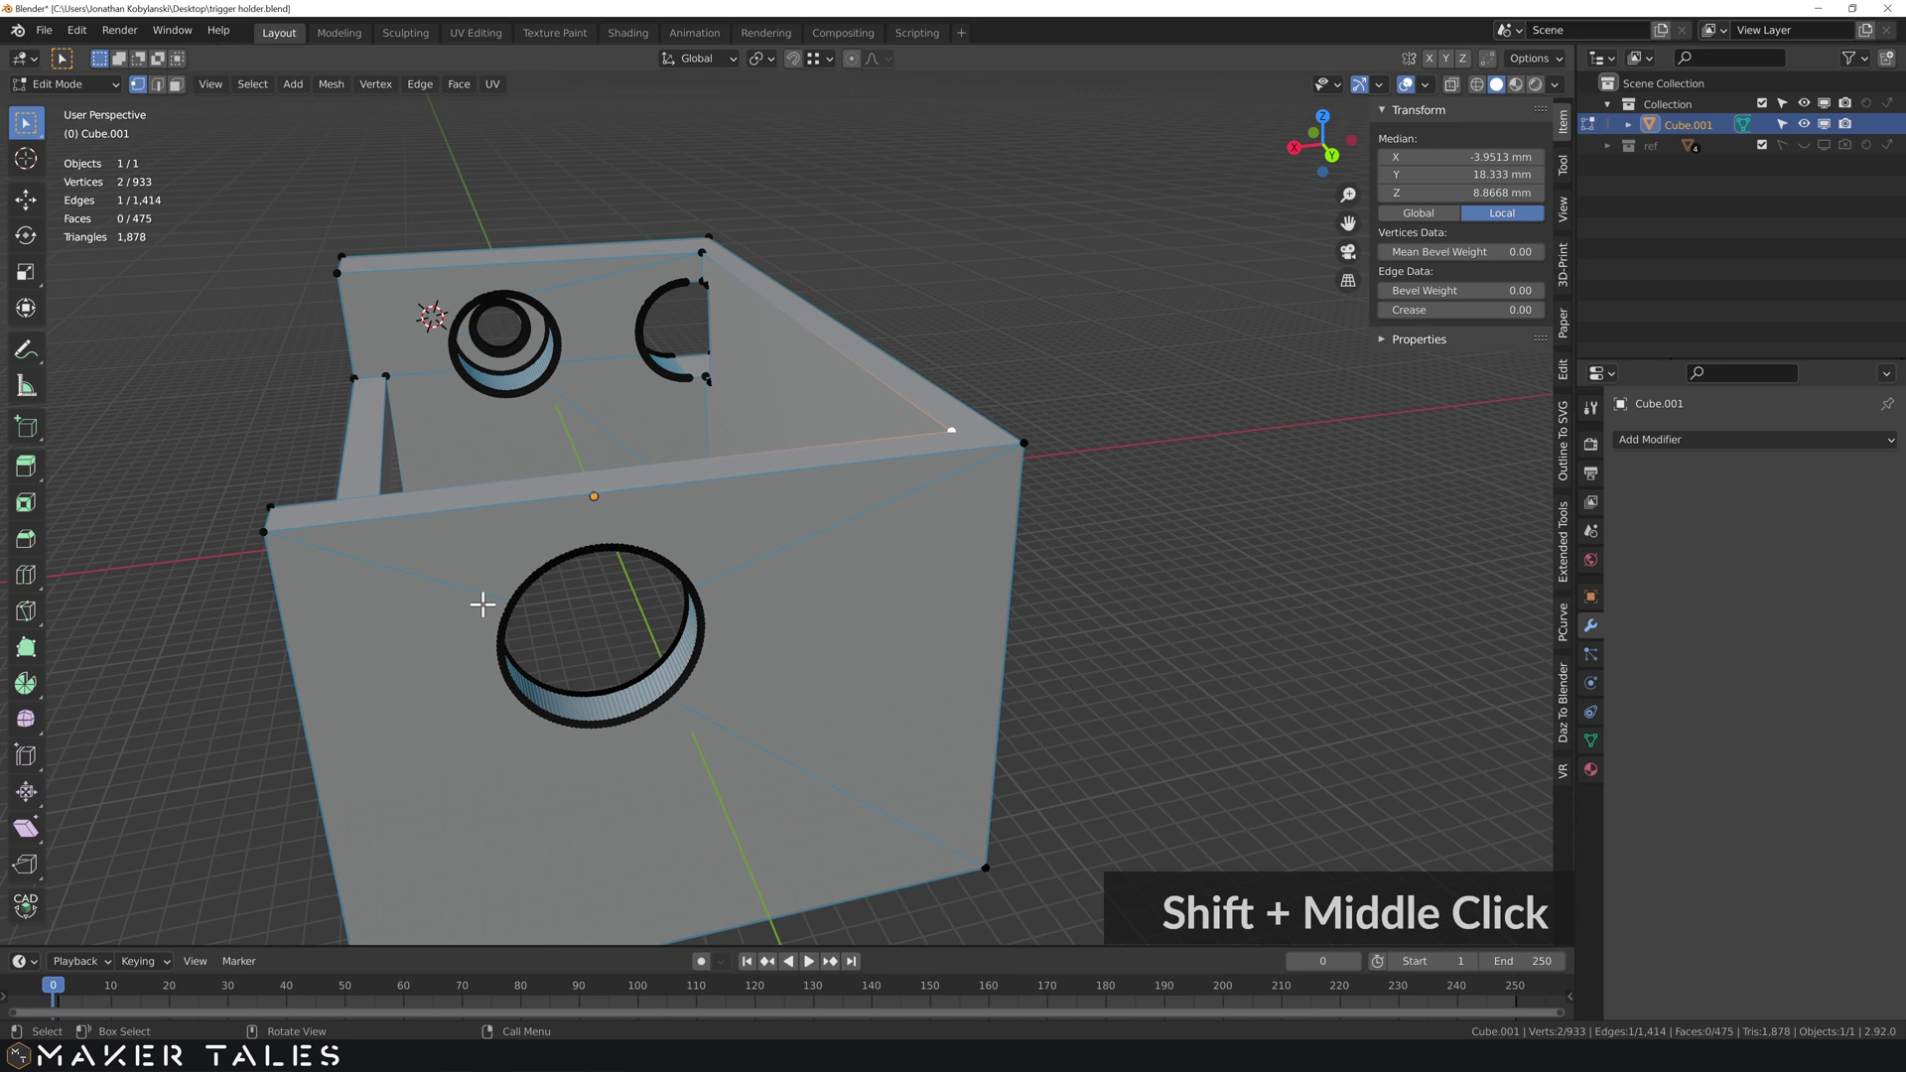
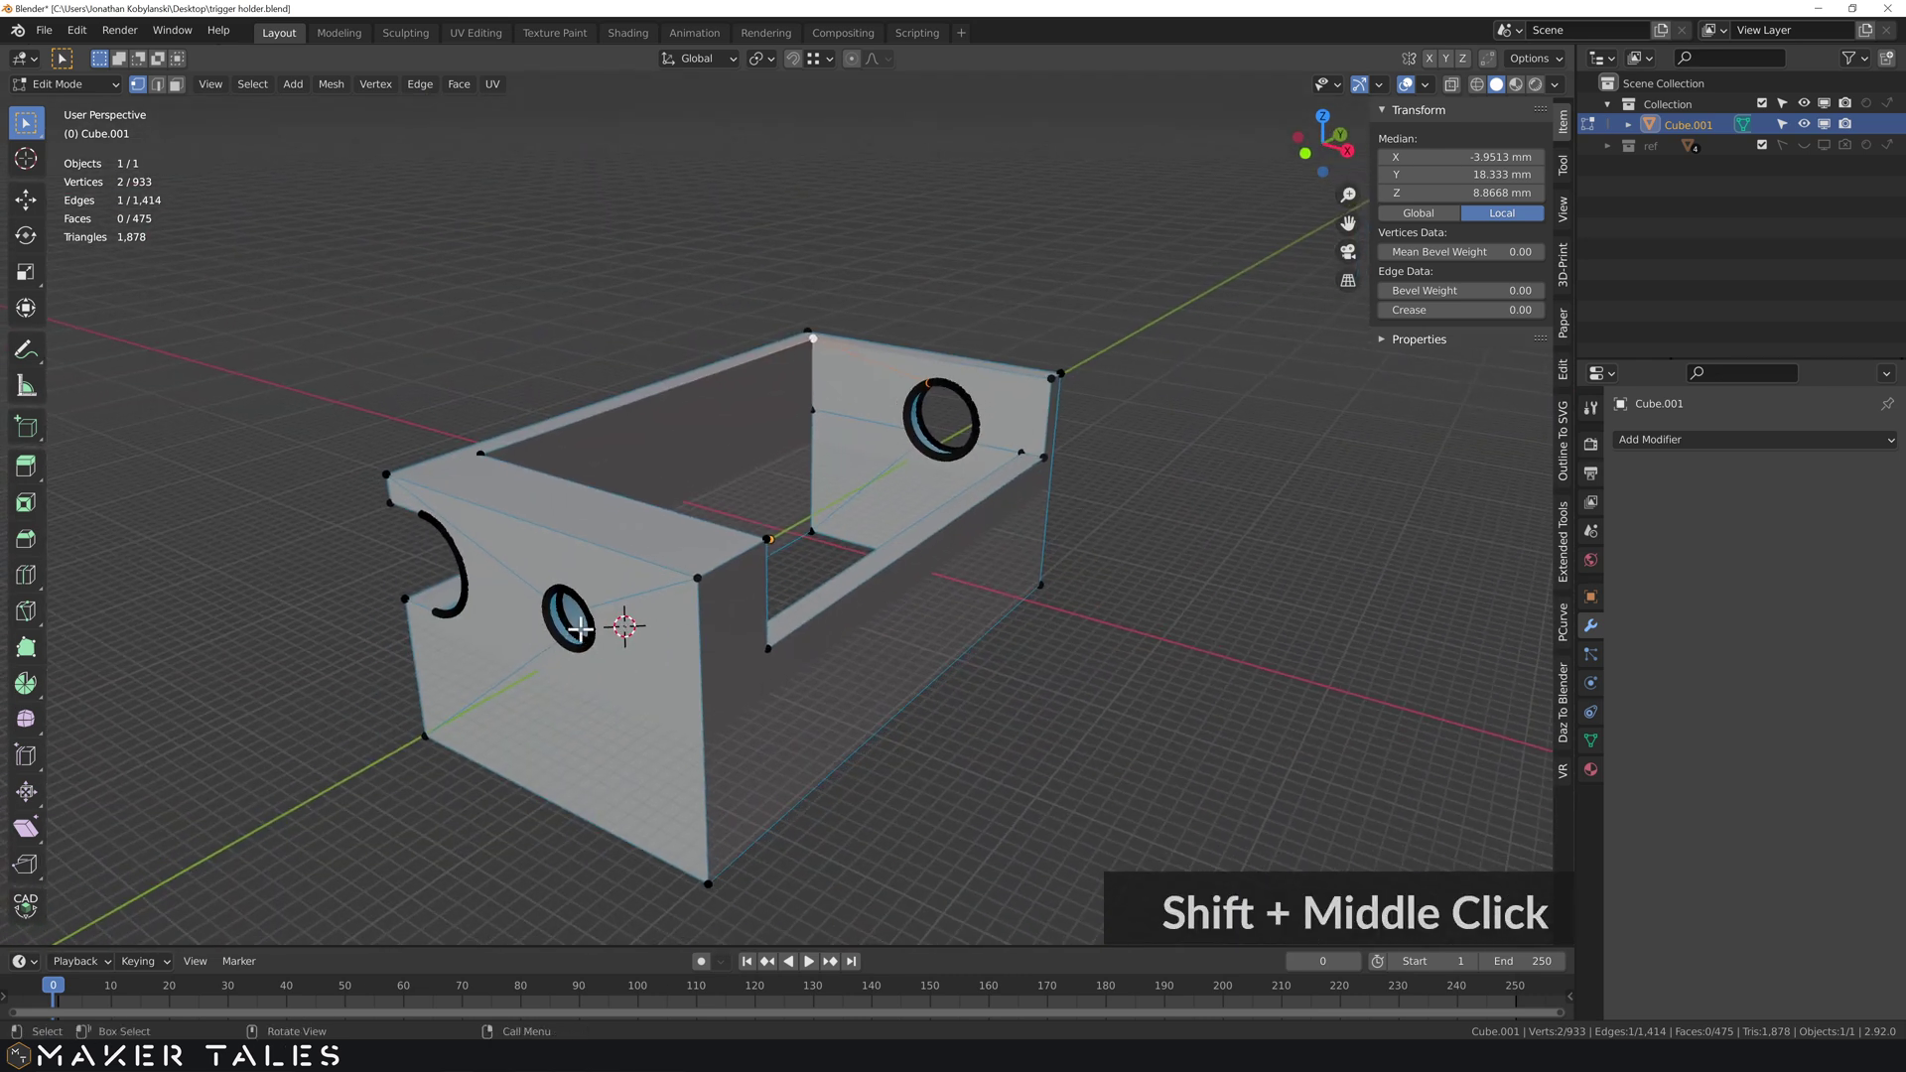
{"action": "key", "text": "2"}
{"action": "left_click", "coordinate": [615, 599]}
{"action": "middle_click", "coordinate": [668, 587]}
{"action": "left_click", "coordinate": [822, 635]}
{"action": "left_click", "coordinate": [934, 567]}
{"action": "middle_click", "coordinate": [1026, 623]}
{"action": "middle_click", "coordinate": [791, 543]}
{"action": "left_click", "coordinate": [1102, 303]}
{"action": "middle_click", "coordinate": [1099, 313]}
{"action": "middle_click", "coordinate": [1222, 400]}
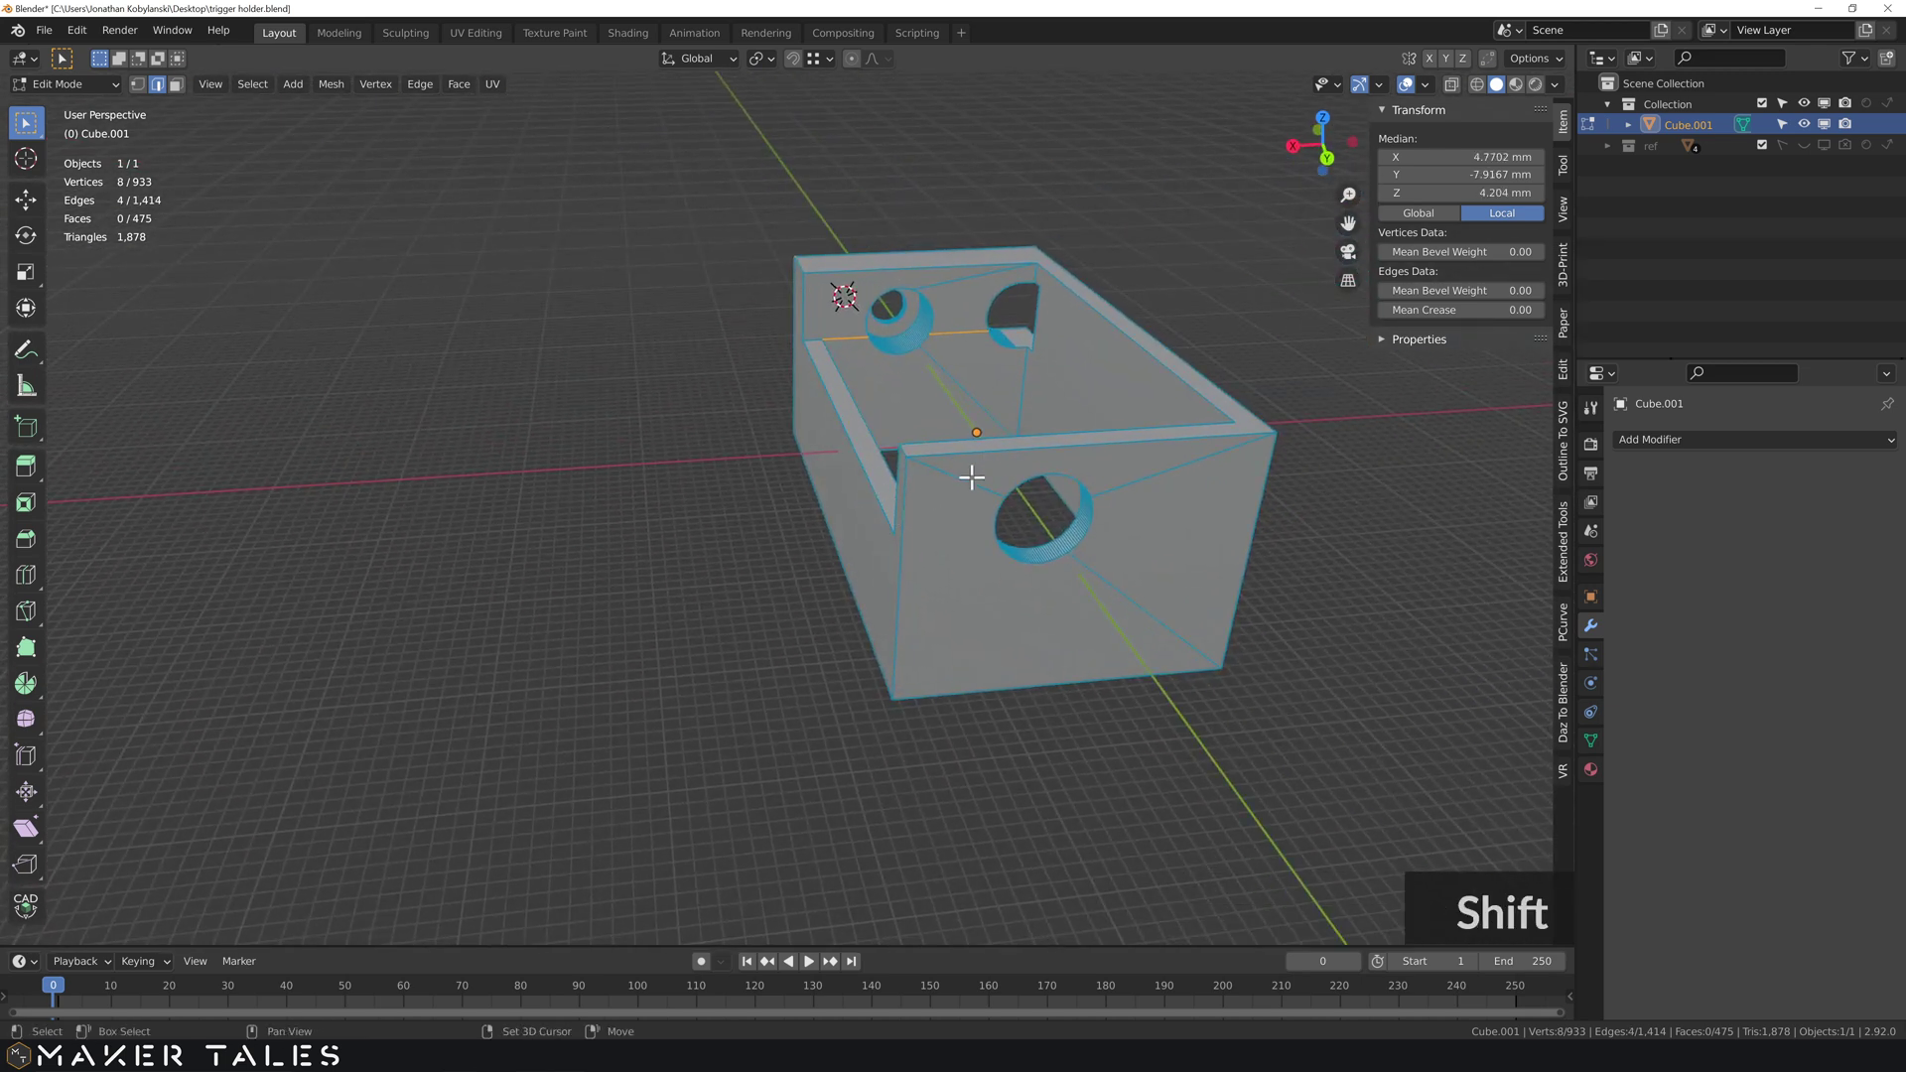
{"action": "middle_click", "coordinate": [961, 484]}
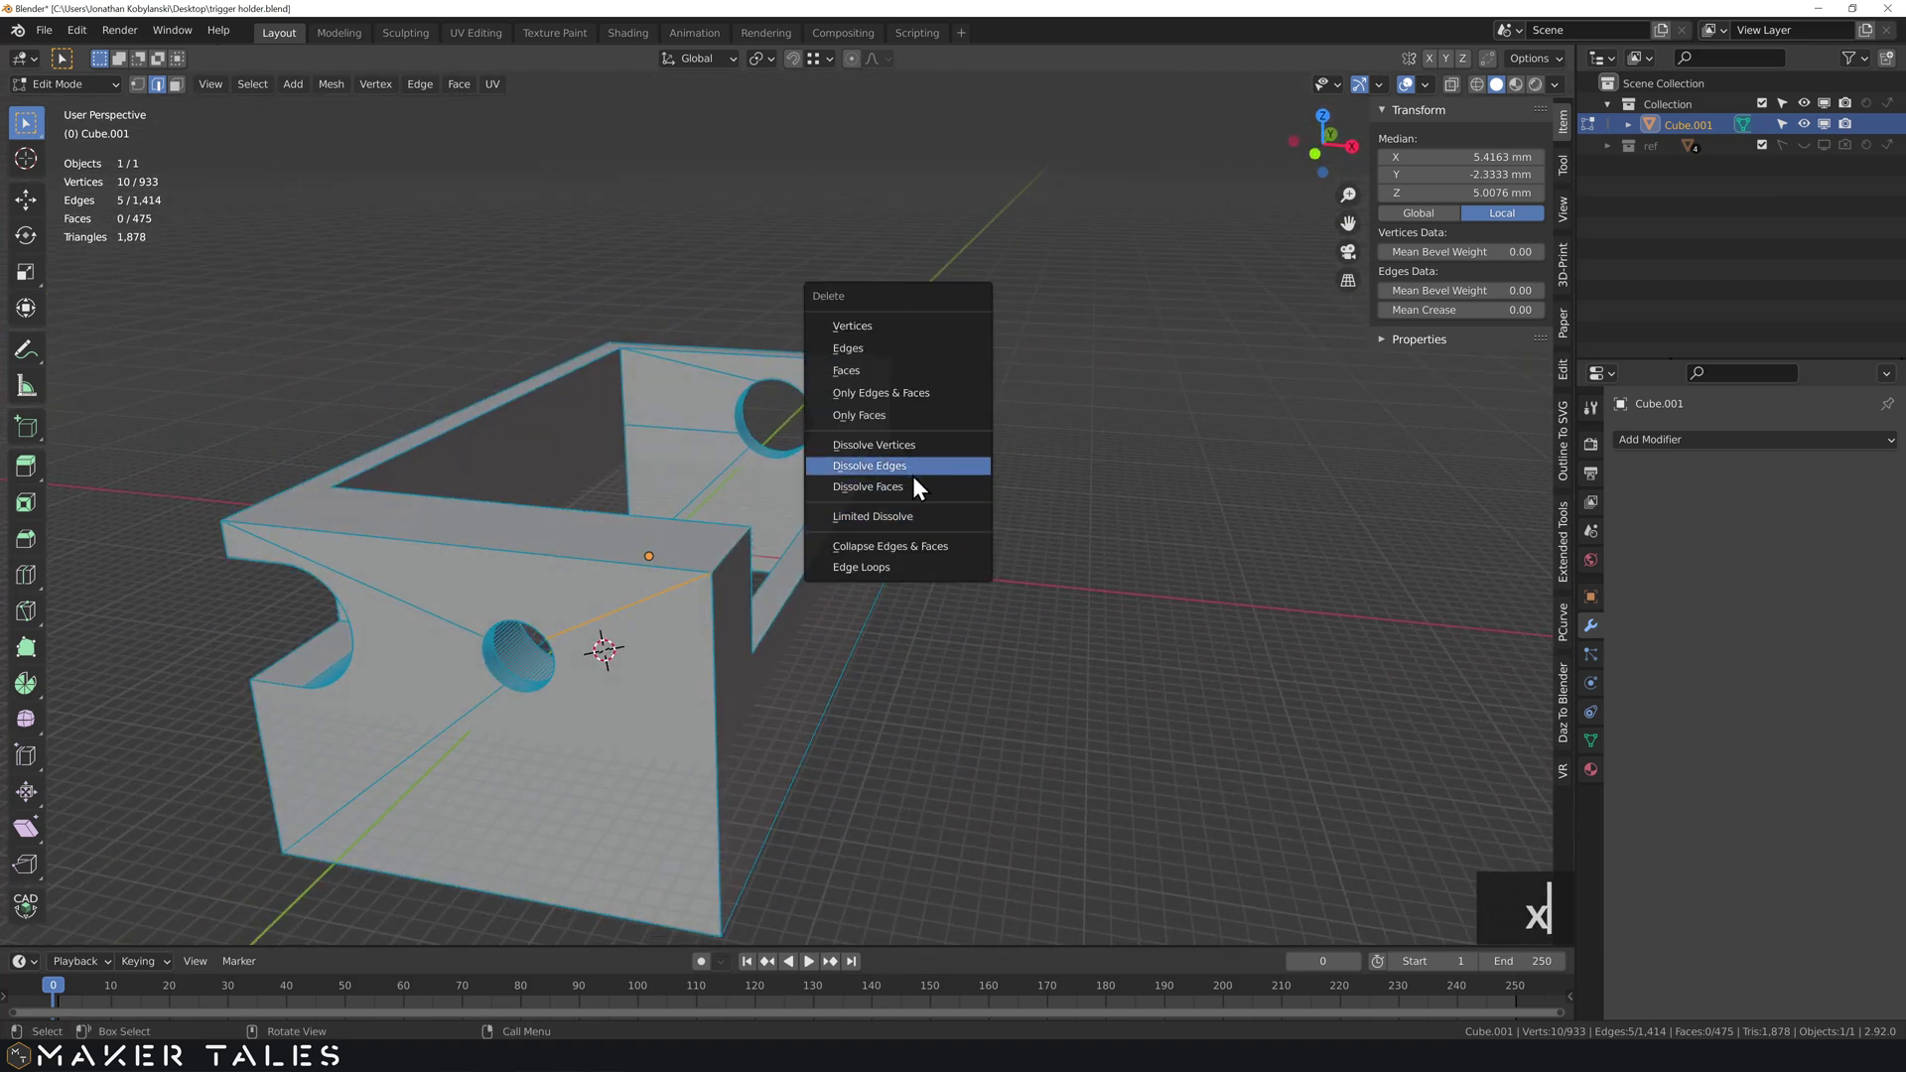
{"action": "key", "text": "x"}
{"action": "left_click", "coordinate": [935, 471]}
- Dissolve a leftover wall edge, then merge all vertices by distance
{"action": "middle_click", "coordinate": [1050, 461]}
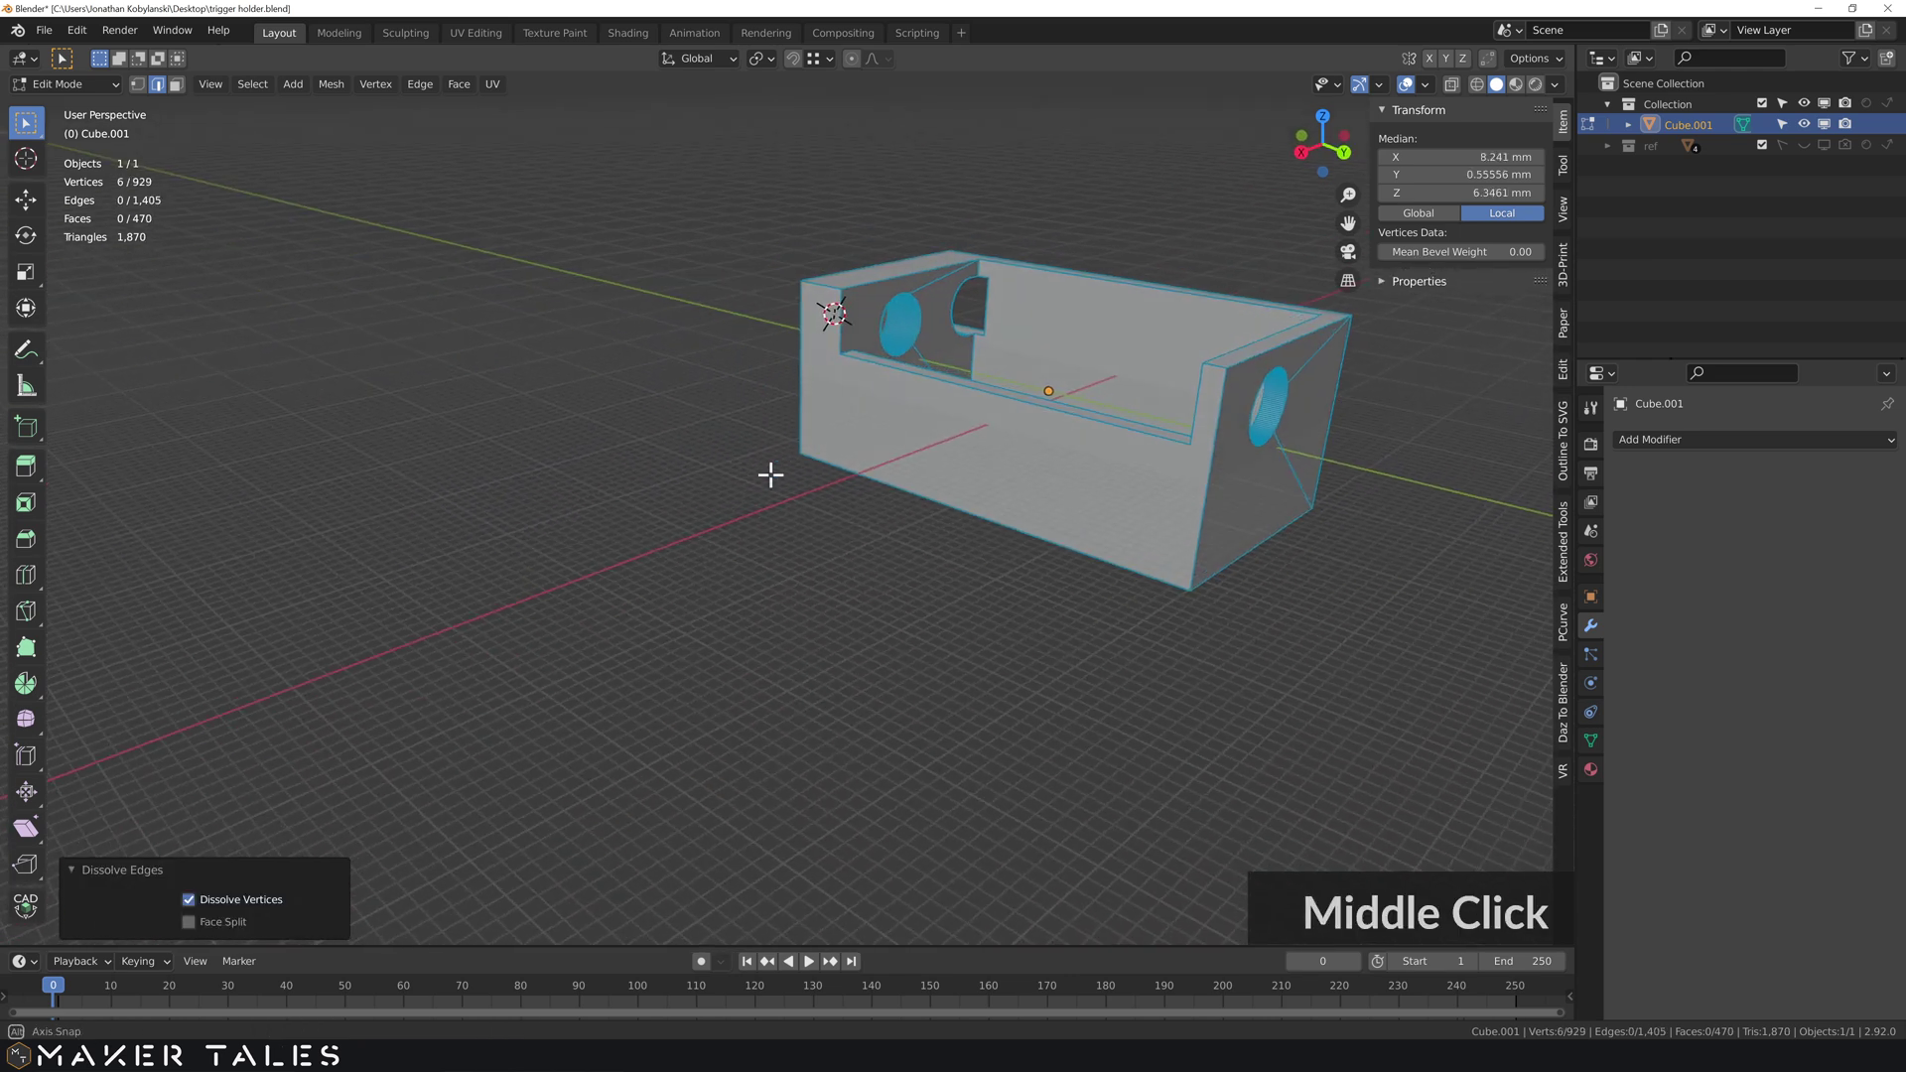
{"action": "left_click", "coordinate": [676, 454]}
{"action": "key", "text": "x"}
{"action": "left_click", "coordinate": [696, 464]}
{"action": "type", "text": "am"}
{"action": "left_click", "coordinate": [698, 463]}
{"action": "middle_click", "coordinate": [1000, 472]}
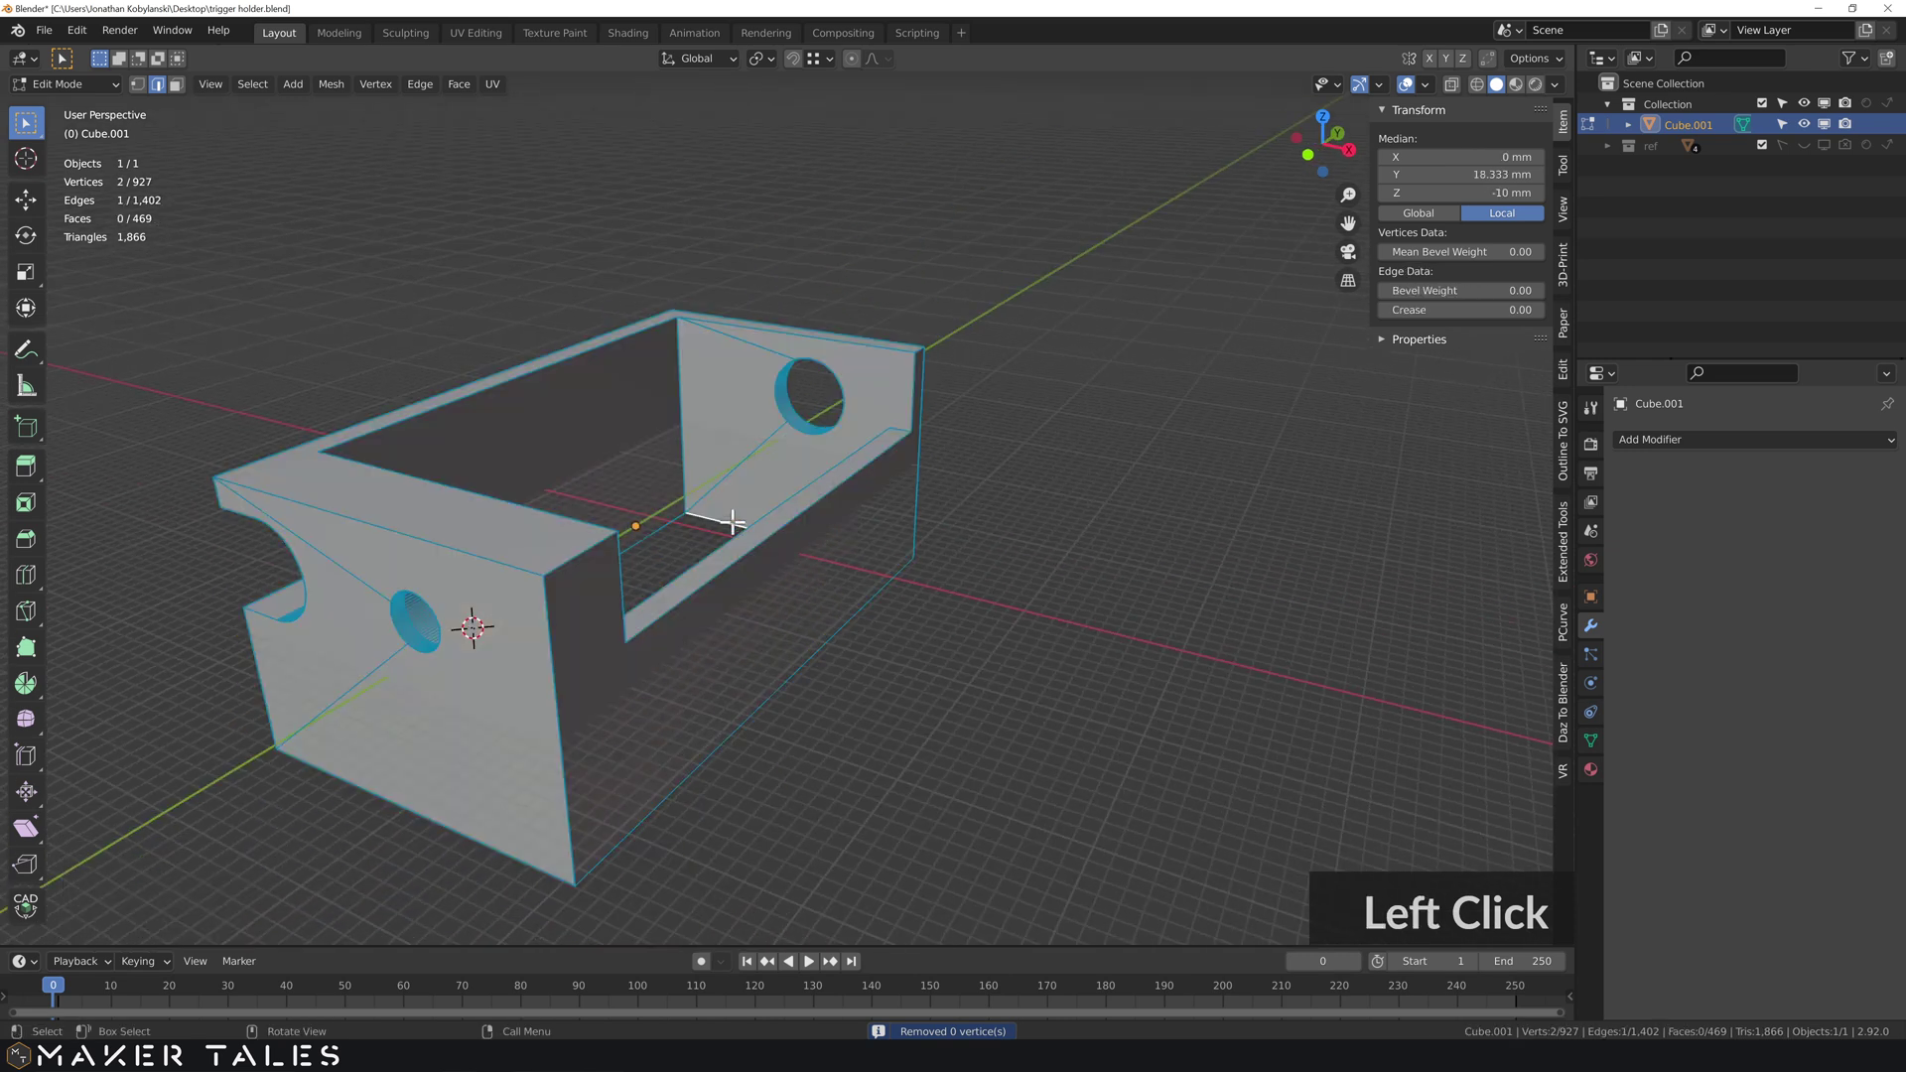
- Bevel a top outer end-wall edge as a first attempt, then undo it
{"action": "left_click", "coordinate": [718, 585]}
{"action": "middle_click", "coordinate": [718, 590]}
{"action": "key", "text": "Tab"}
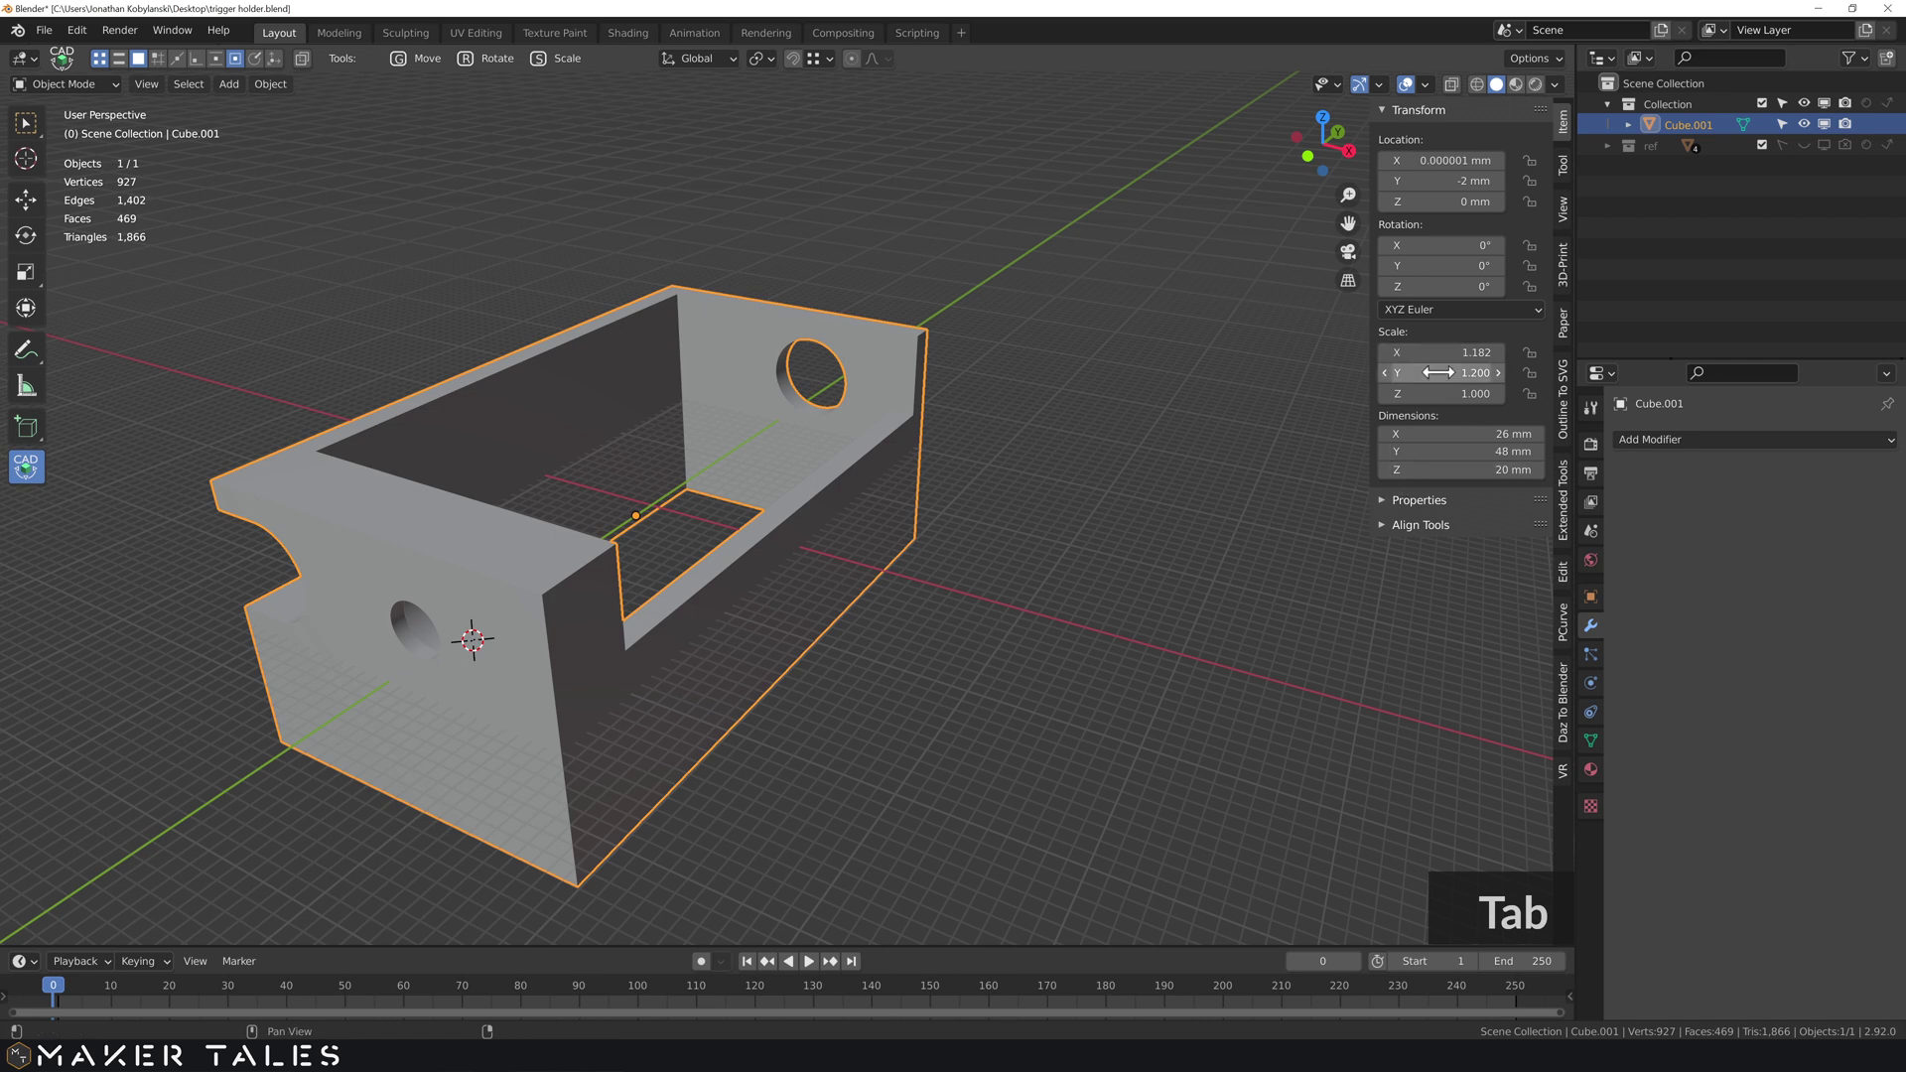
{"action": "key", "text": "Tab"}
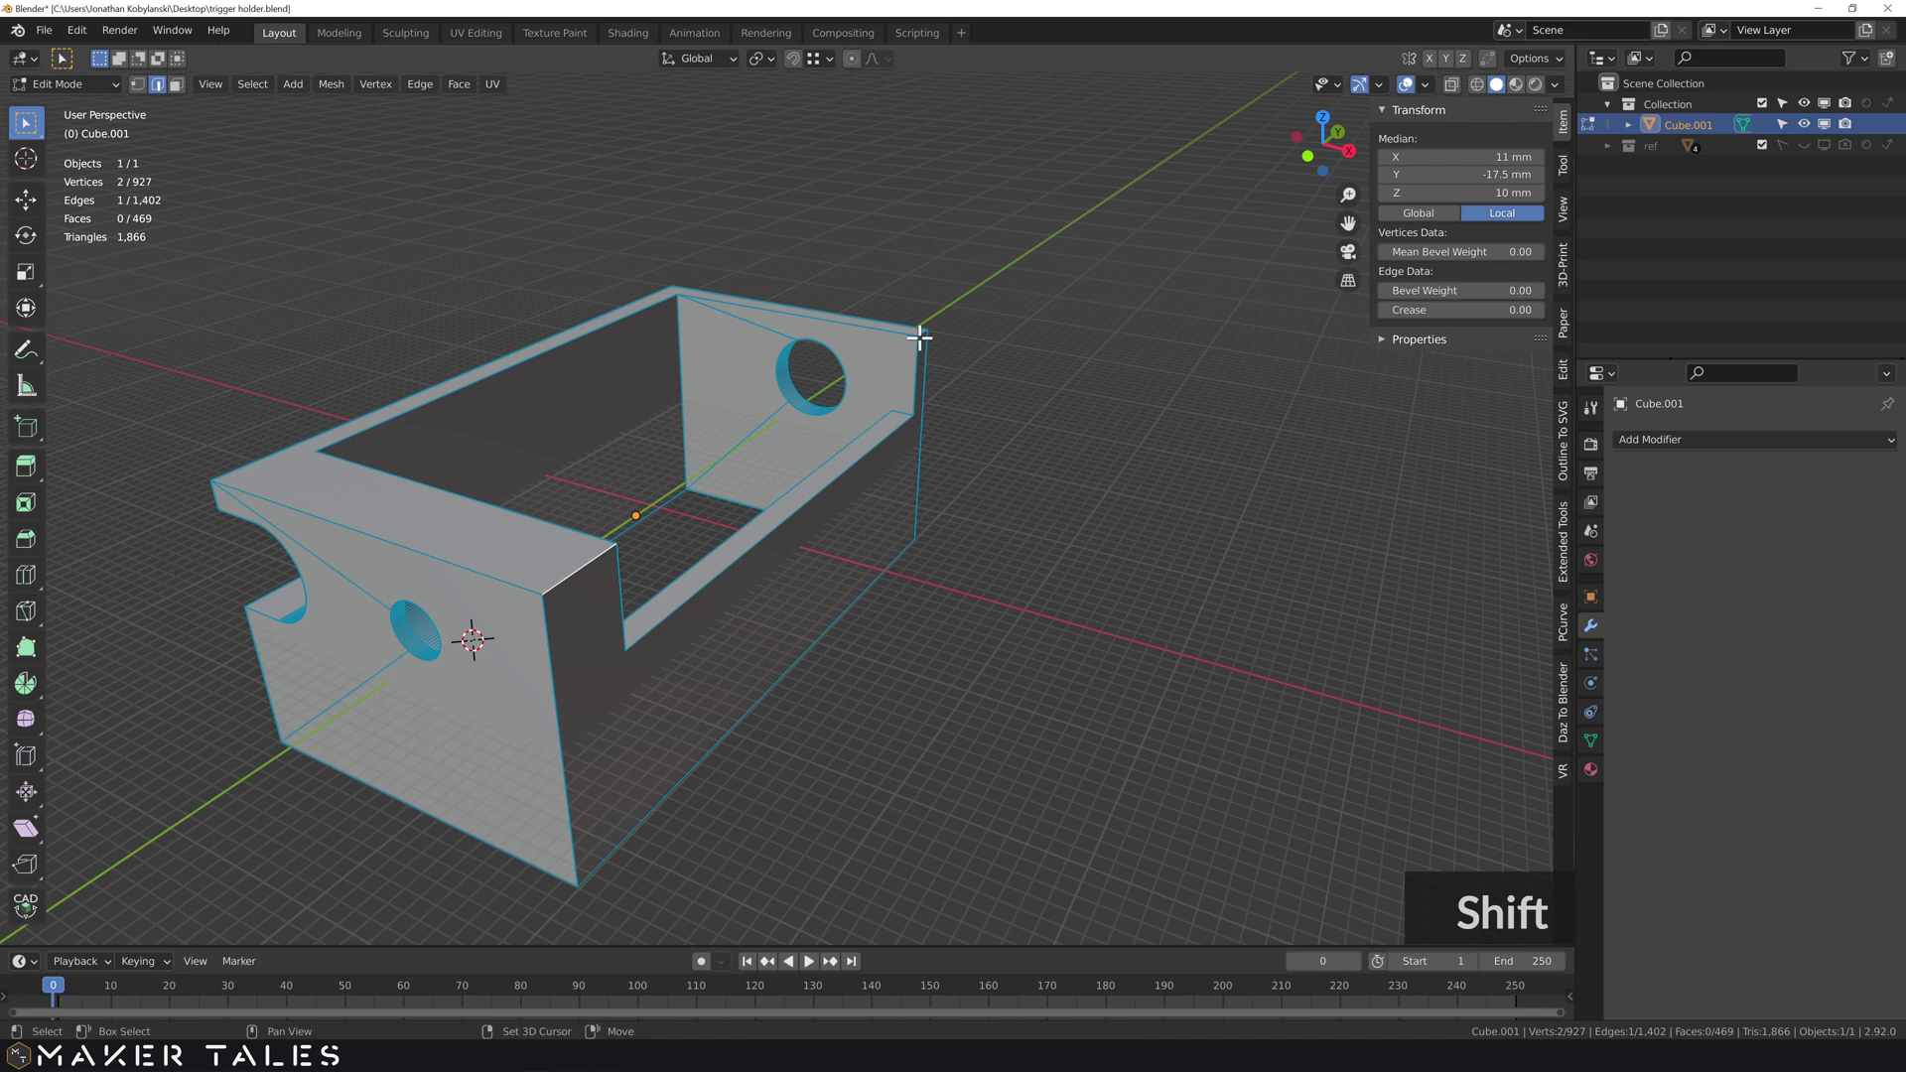
{"action": "left_click", "coordinate": [919, 329]}
{"action": "key", "text": "ctrl+b"}
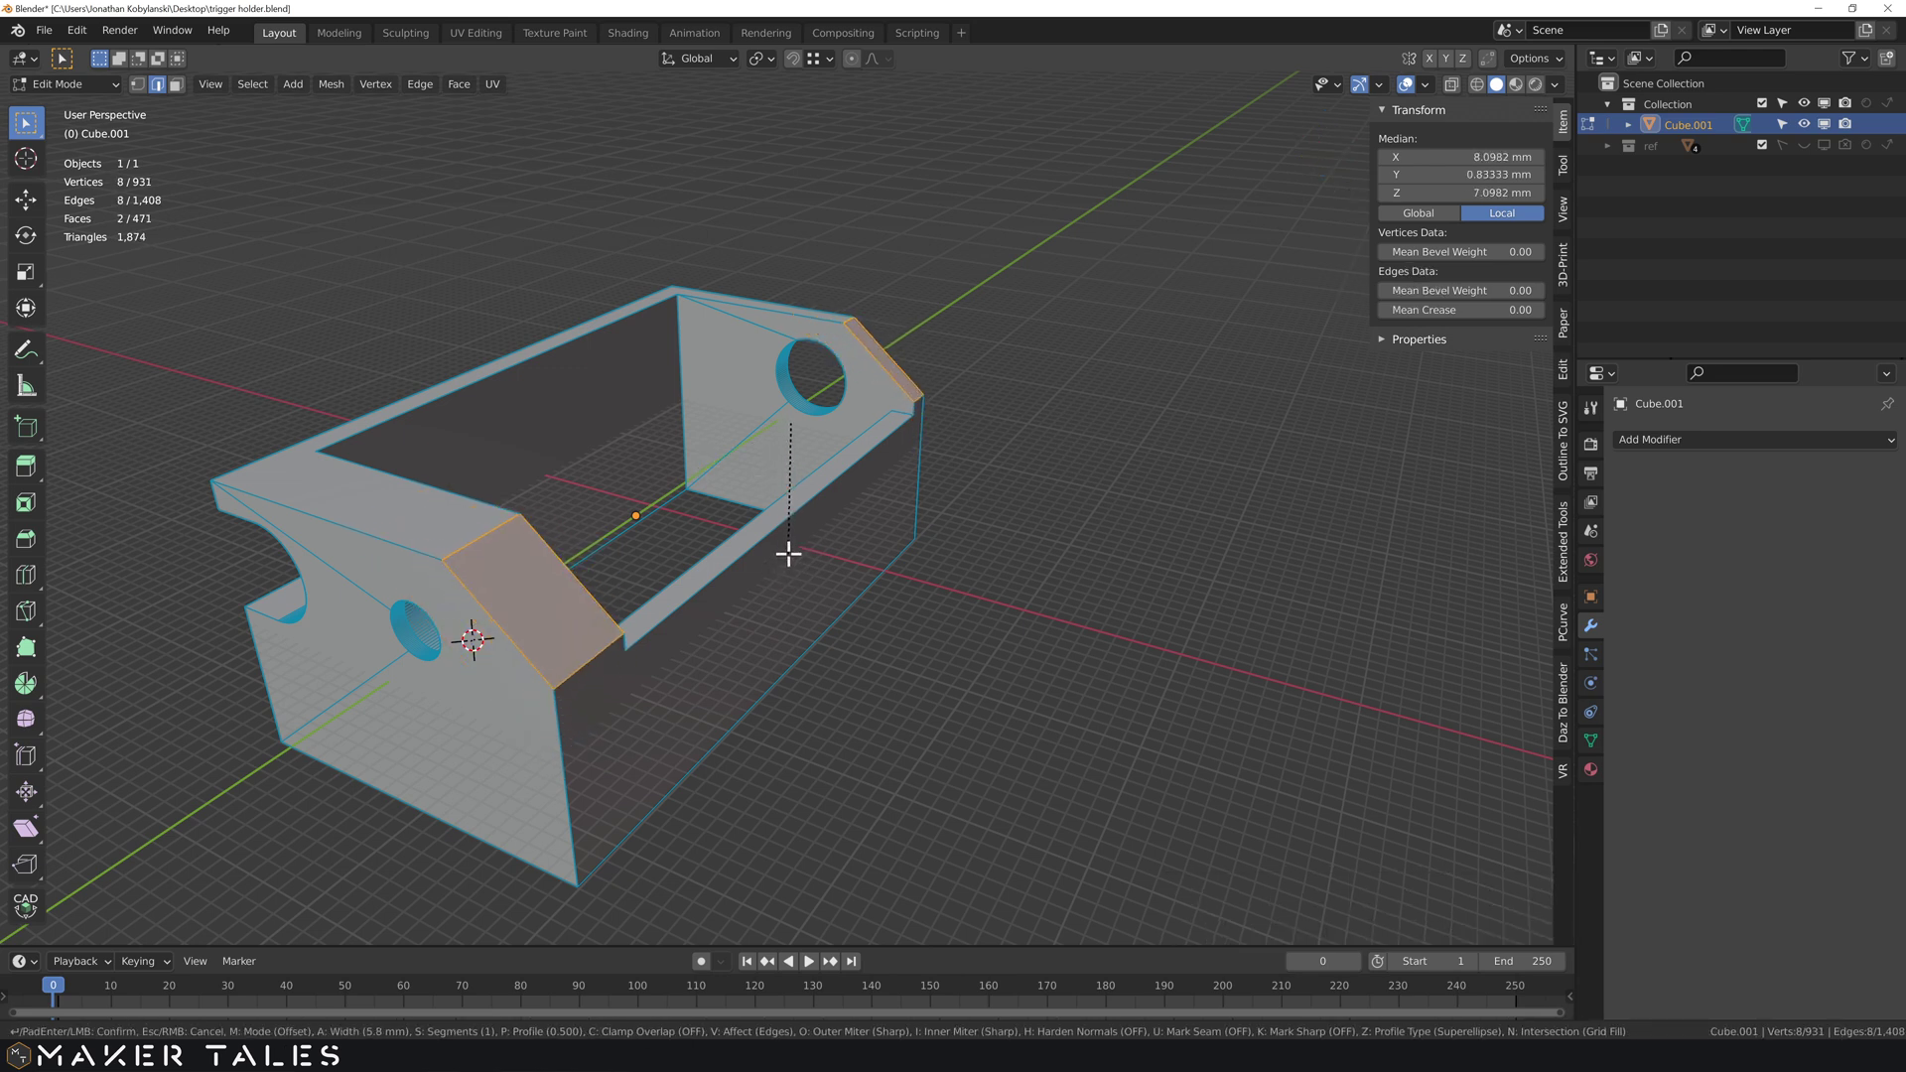
{"action": "left_click", "coordinate": [786, 553]}
{"action": "middle_click", "coordinate": [741, 566]}
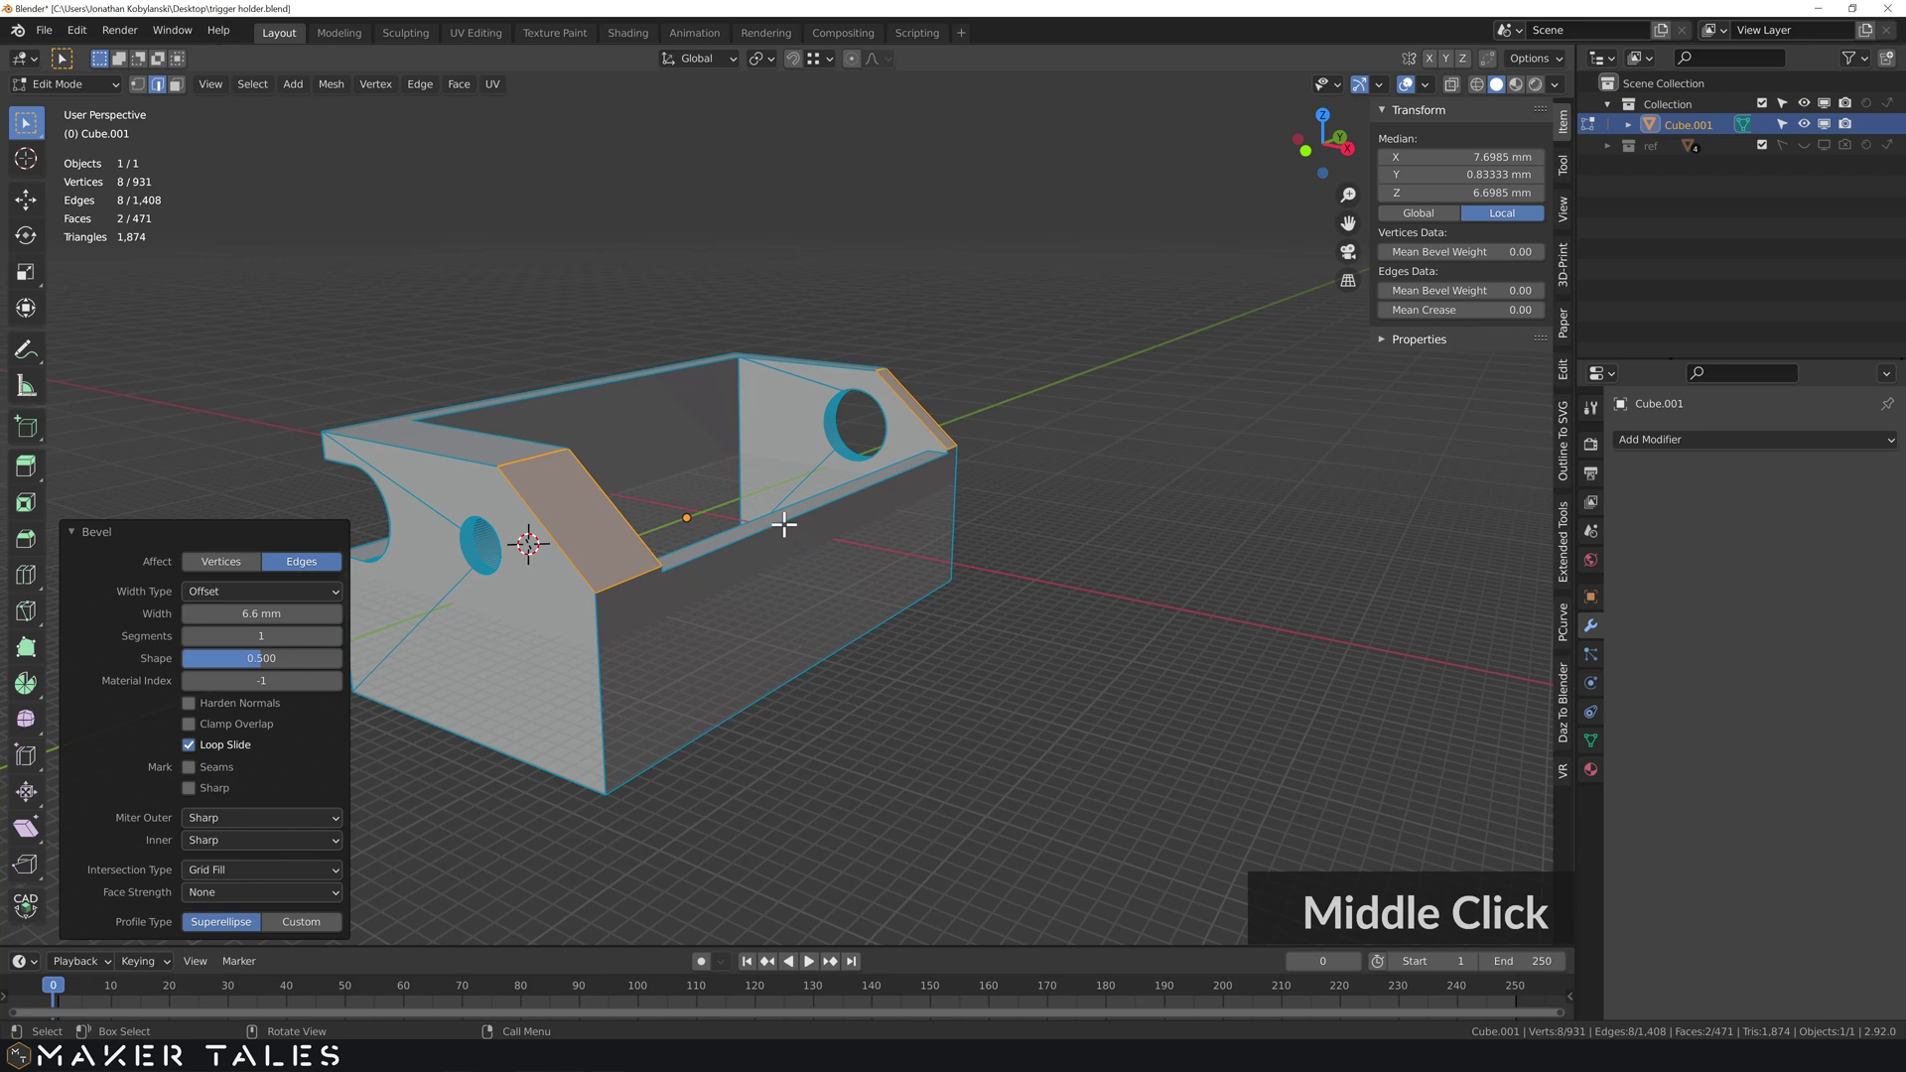
{"action": "key", "text": "ctrl+z"}
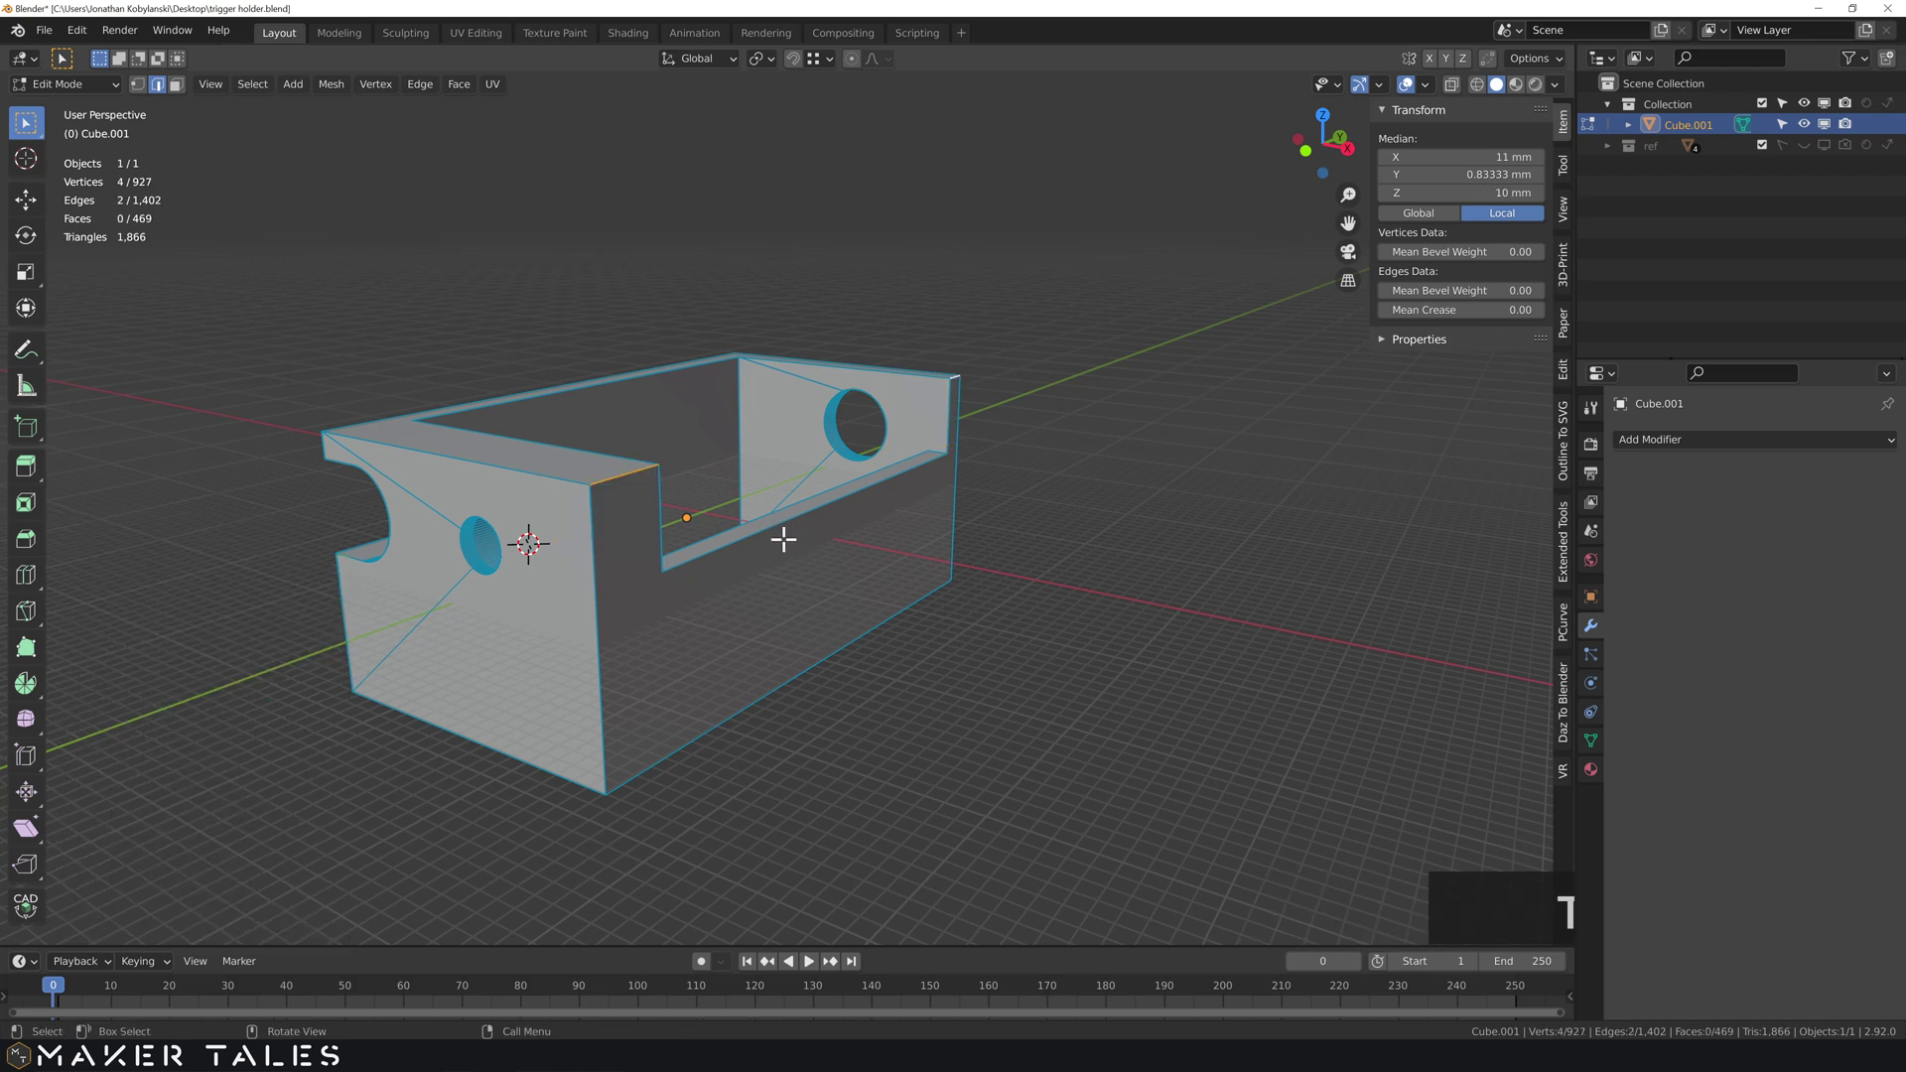
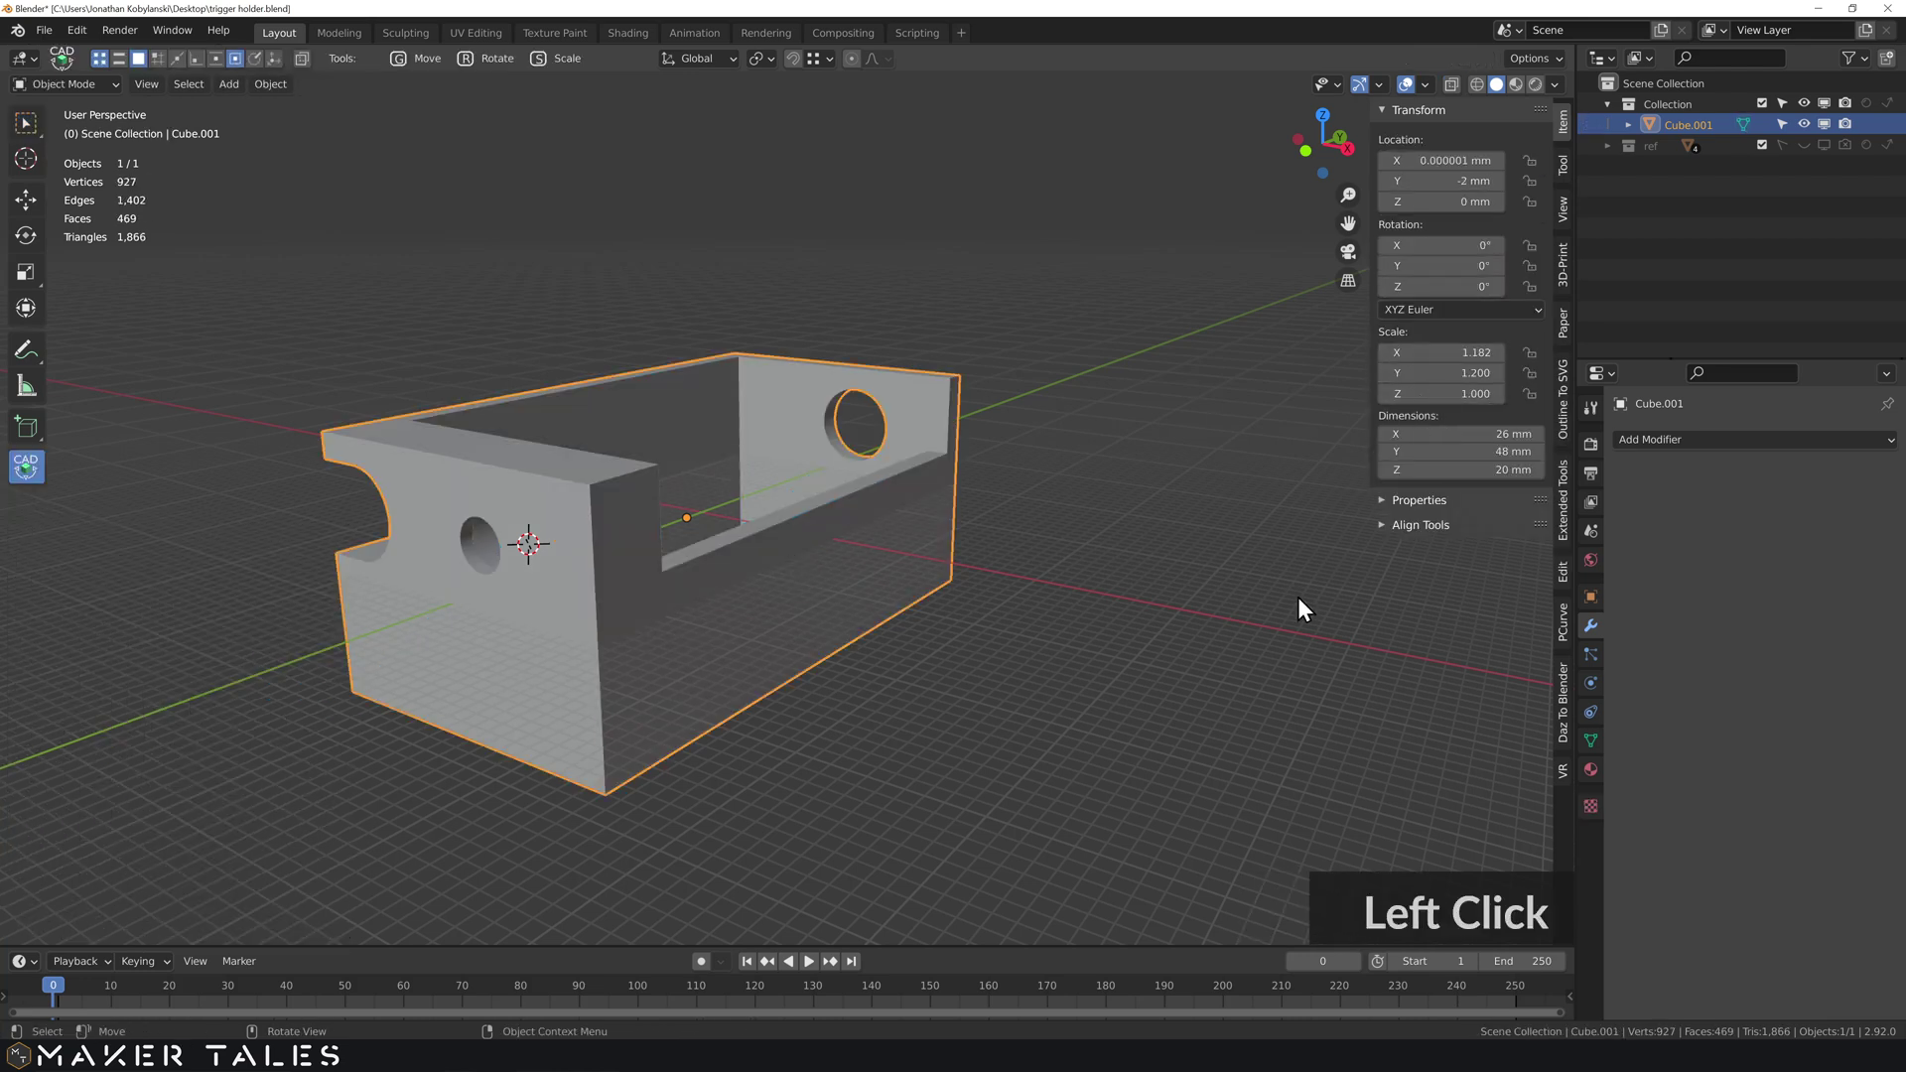
- Retry the chamfer on the top outer end edges and undo it again after inspection
{"action": "key", "text": "ctrl+a"}
{"action": "left_click", "coordinate": [827, 552]}
{"action": "key", "text": "Tab"}
{"action": "key", "text": "ctrl+b"}
{"action": "left_click", "coordinate": [648, 539]}
{"action": "middle_click", "coordinate": [692, 540]}
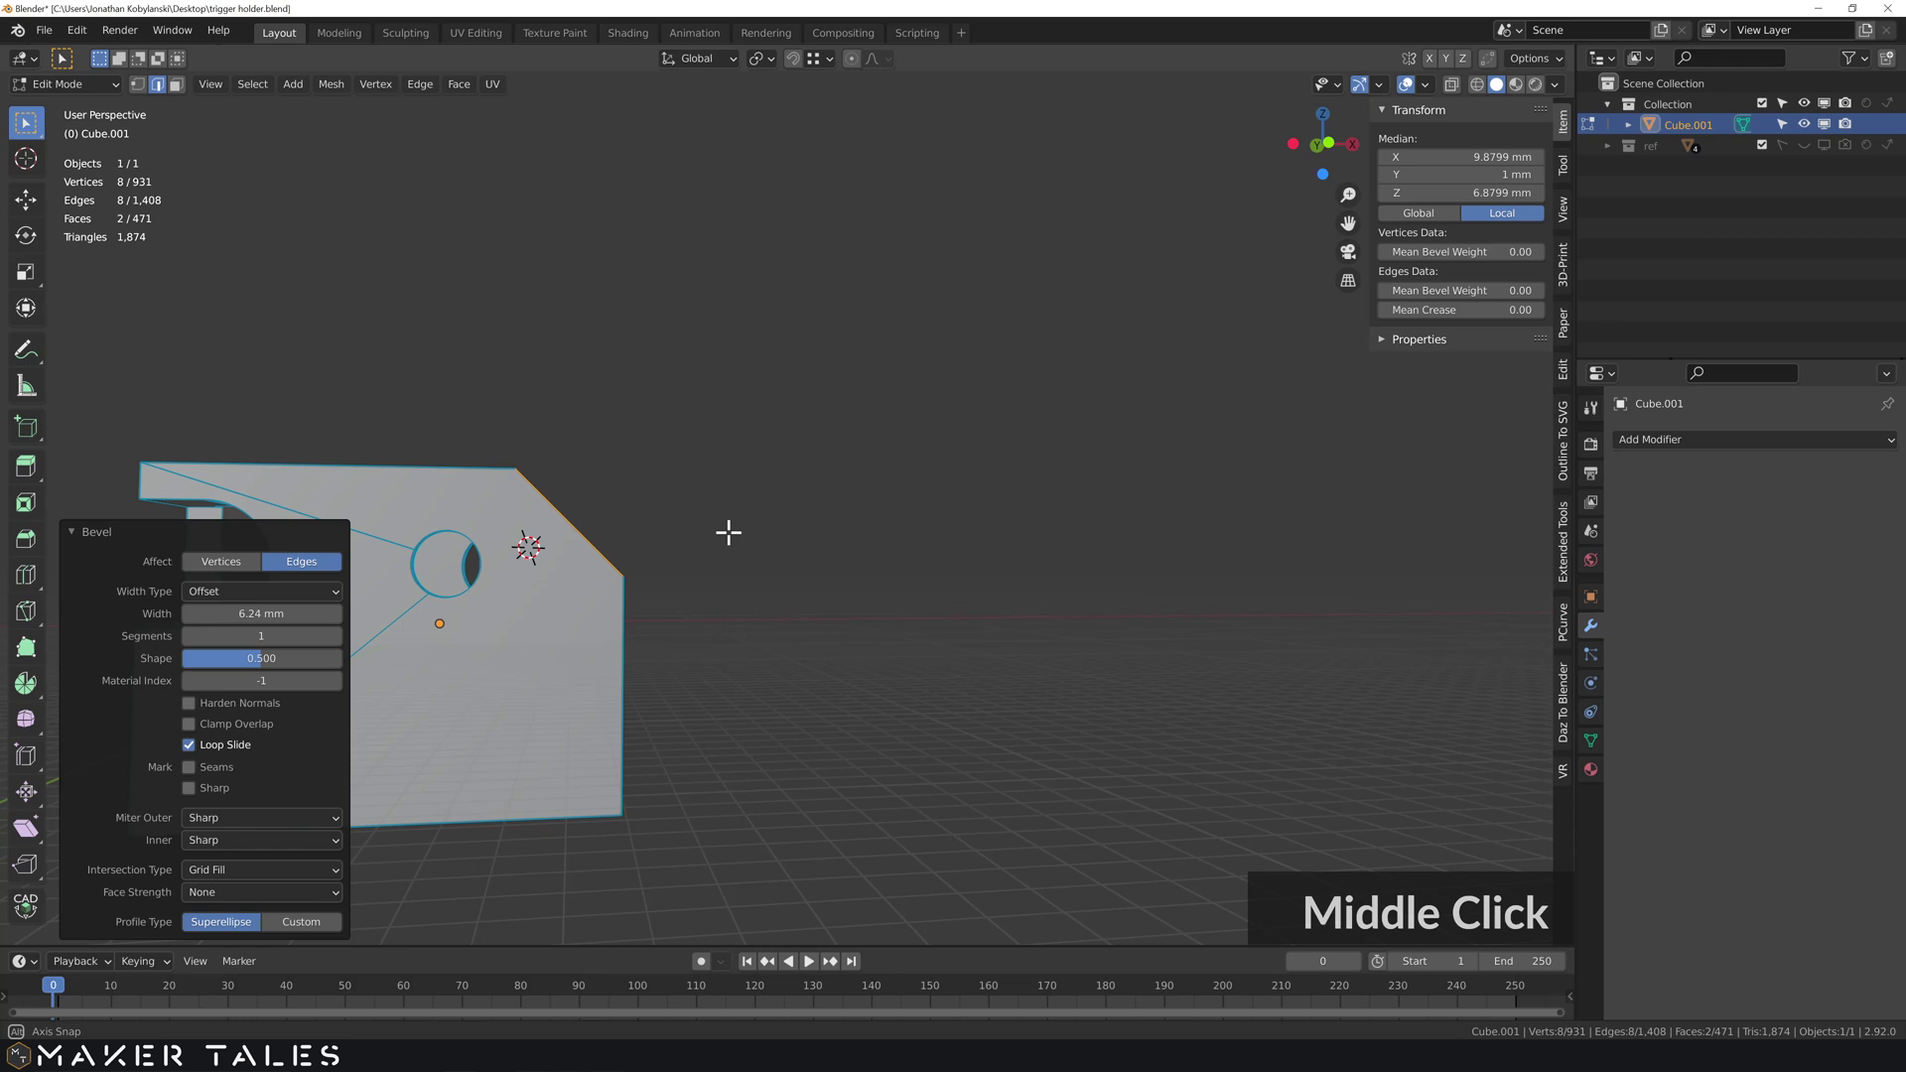
{"action": "middle_click", "coordinate": [709, 596]}
{"action": "key", "text": "ctrl+z"}
- Bevel the top end edges about 9.5 mm with Clamp Overlap enabled
{"action": "middle_click", "coordinate": [835, 592]}
{"action": "key", "text": "ctrl+b"}
{"action": "left_click", "coordinate": [853, 583]}
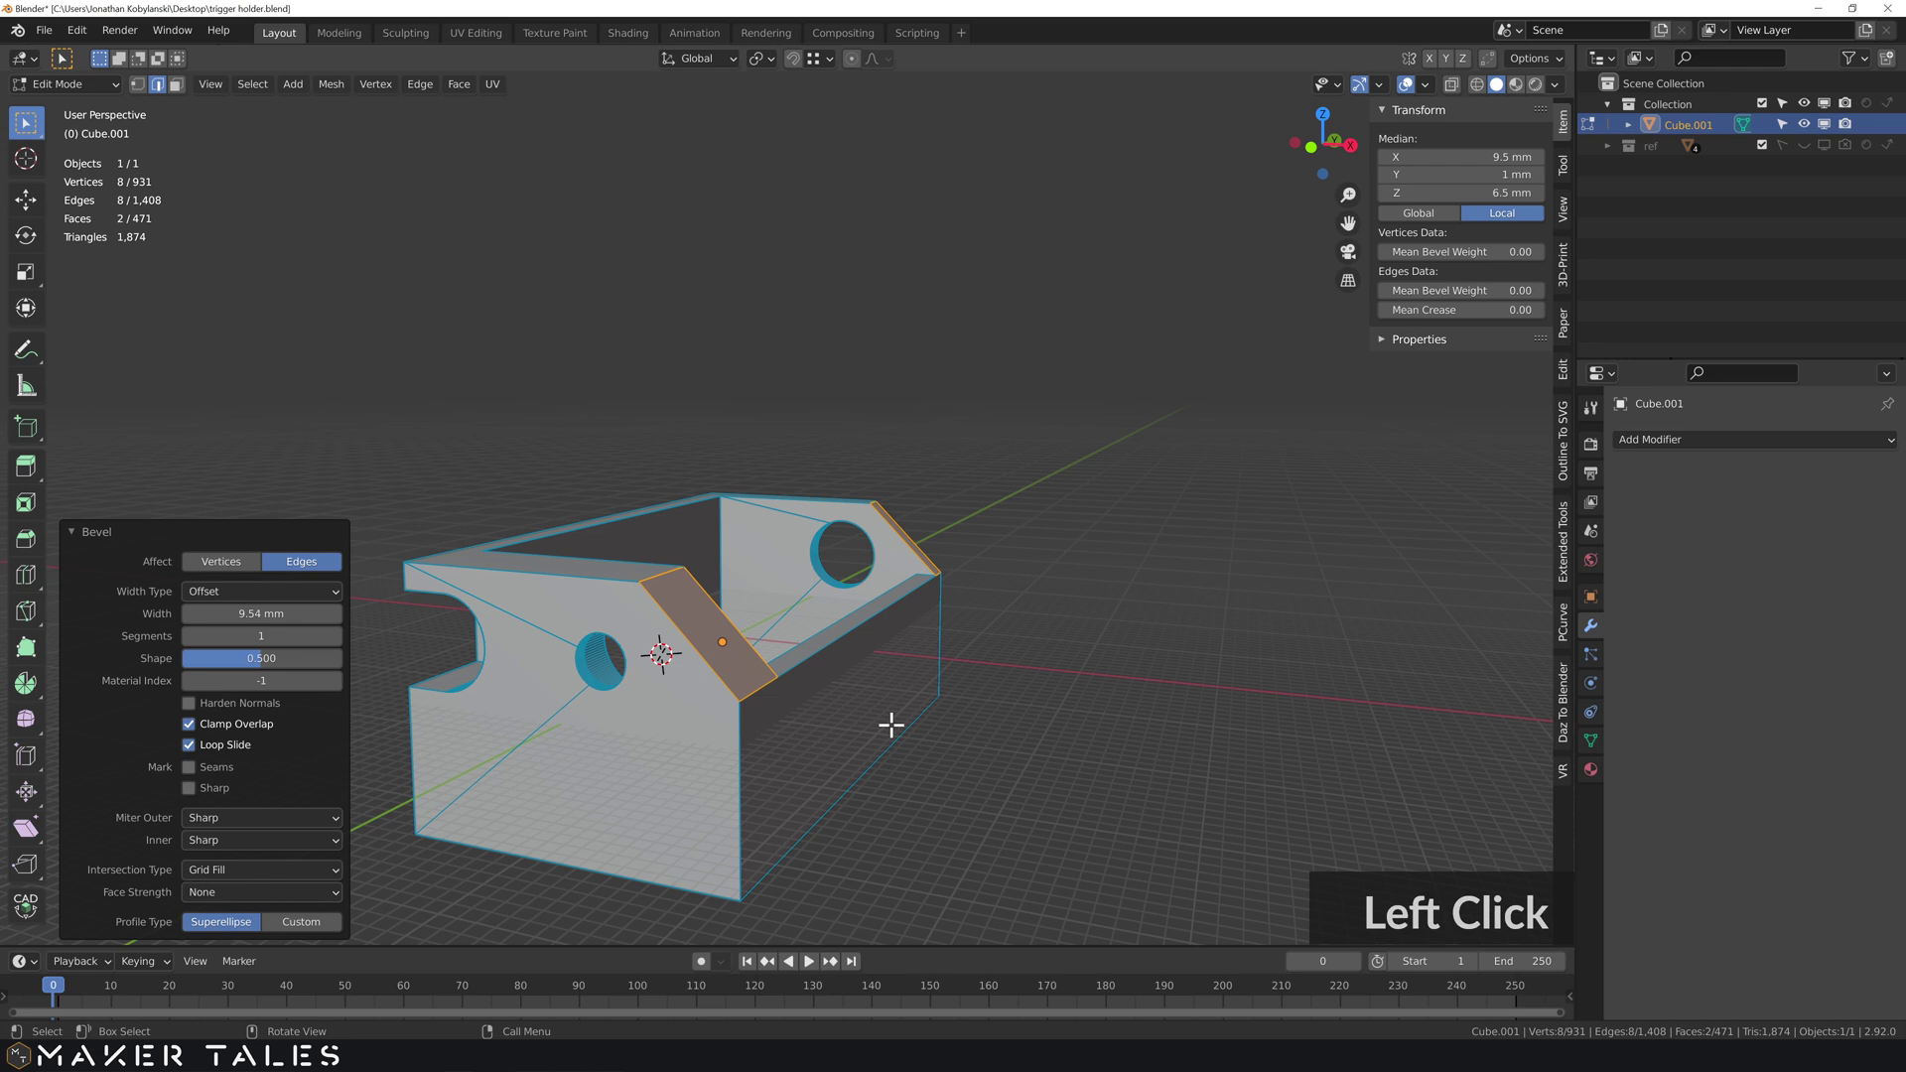
{"action": "middle_click", "coordinate": [855, 703]}
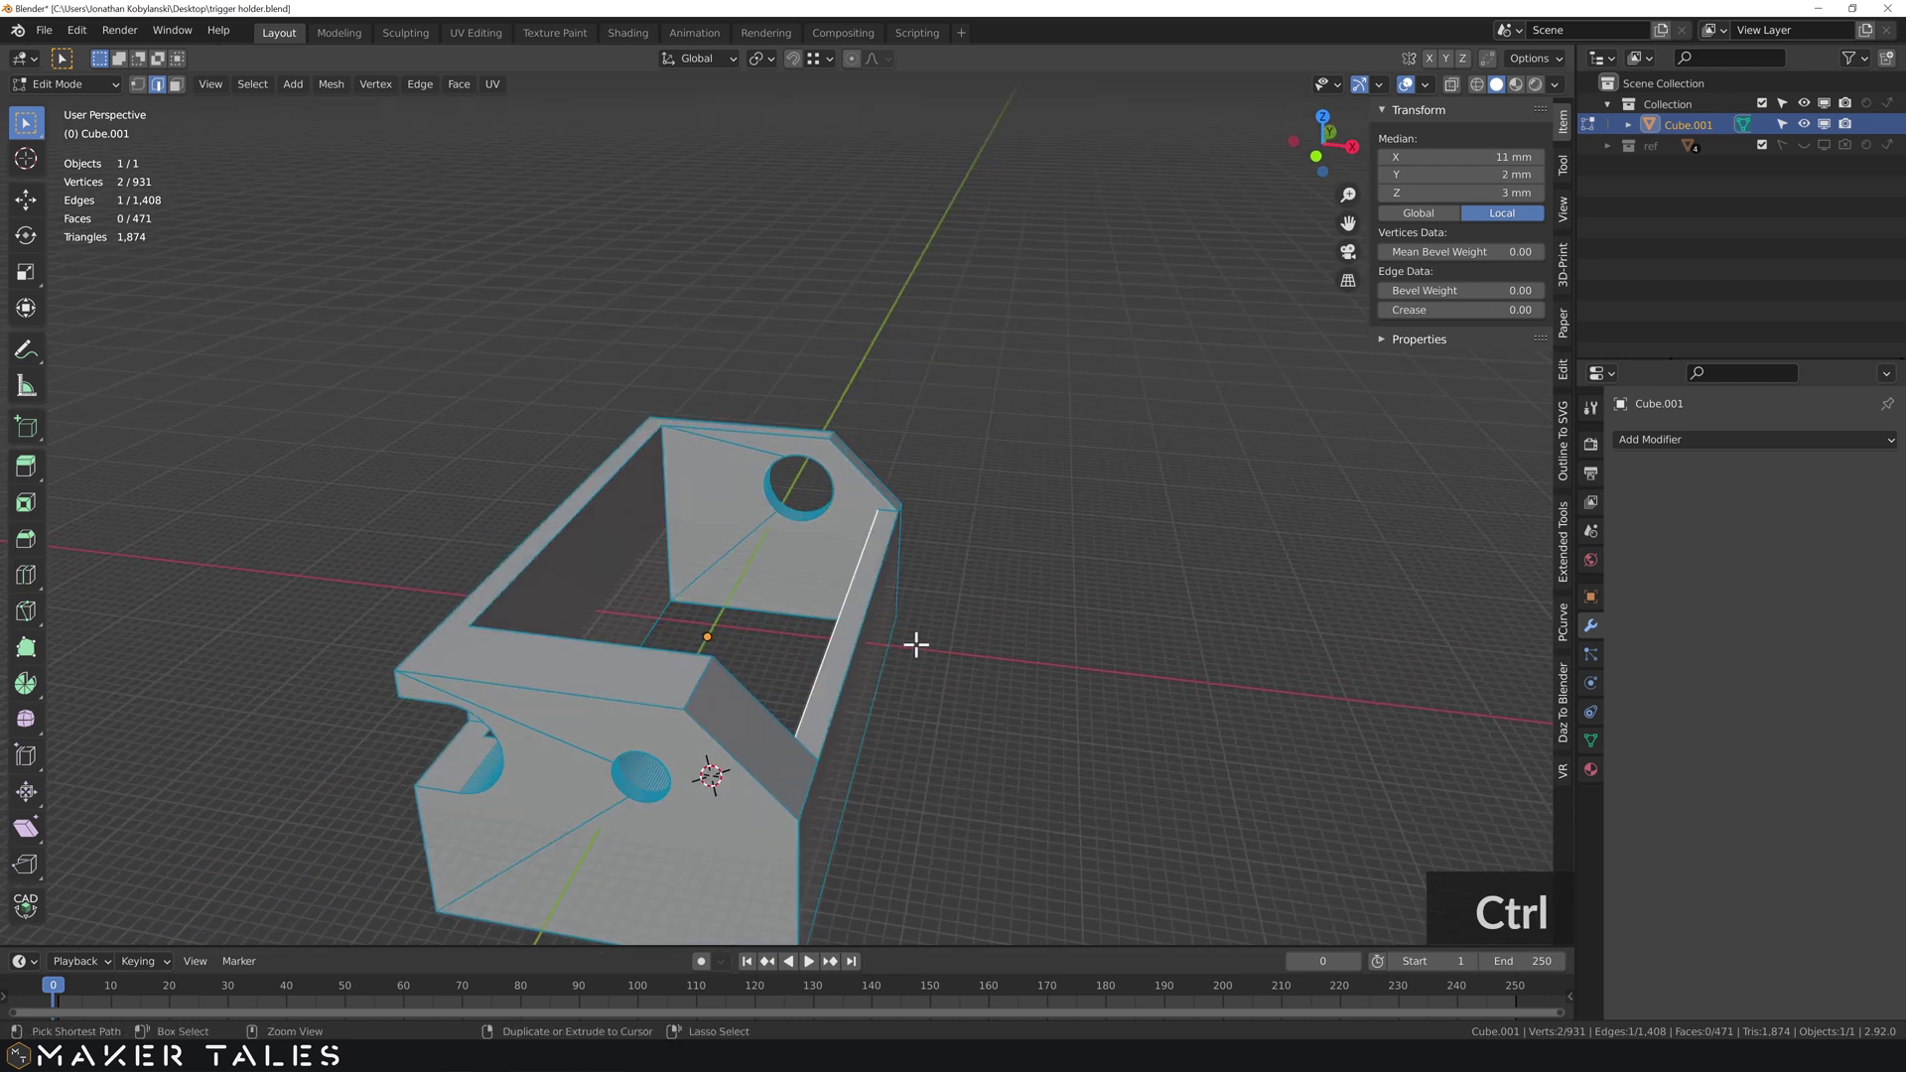
- Select the whole mesh and merge duplicate vertices by distance
{"action": "left_click", "coordinate": [942, 706]}
{"action": "middle_click", "coordinate": [1076, 677]}
{"action": "key", "text": "a"}
{"action": "type", "text": "am"}
{"action": "left_click", "coordinate": [1065, 639]}
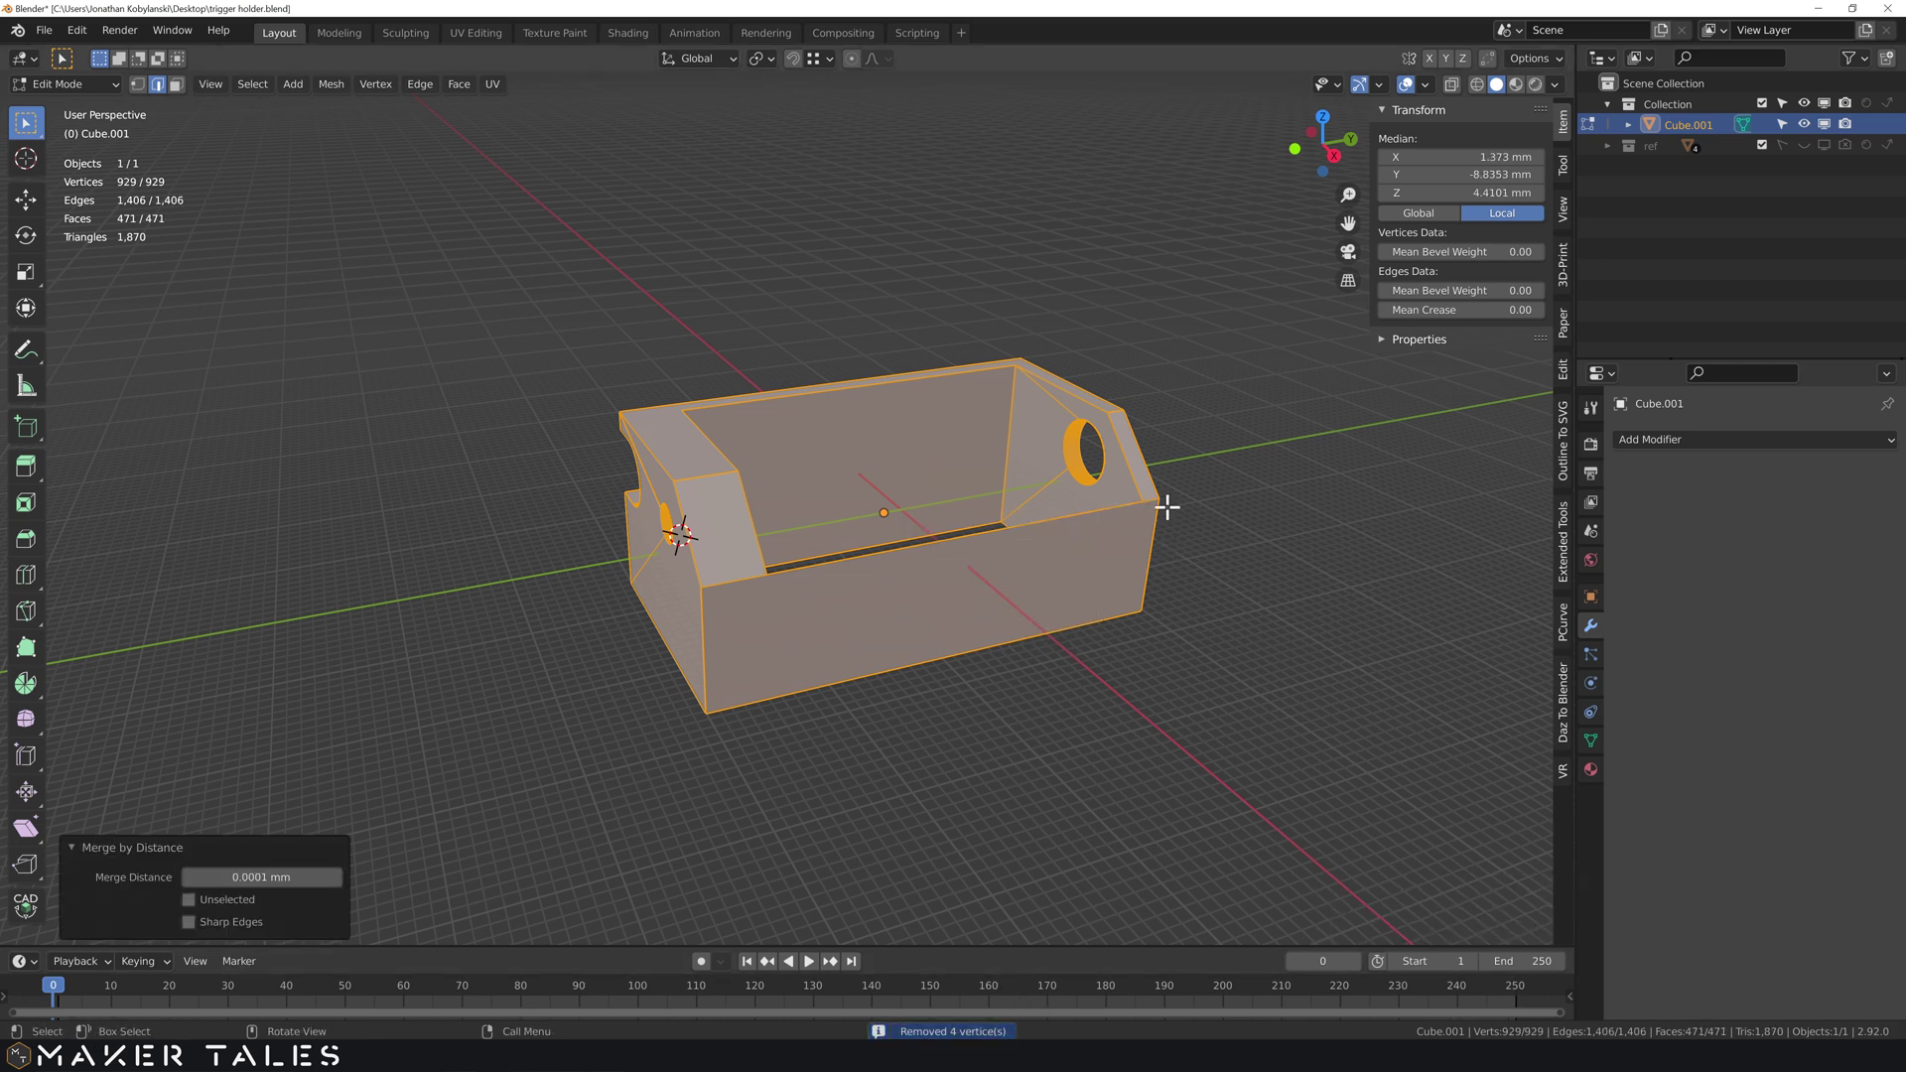
{"action": "middle_click", "coordinate": [1177, 499]}
{"action": "scroll", "scroll_direction": "up", "scroll_amount": 3}
{"action": "middle_click", "coordinate": [900, 605]}
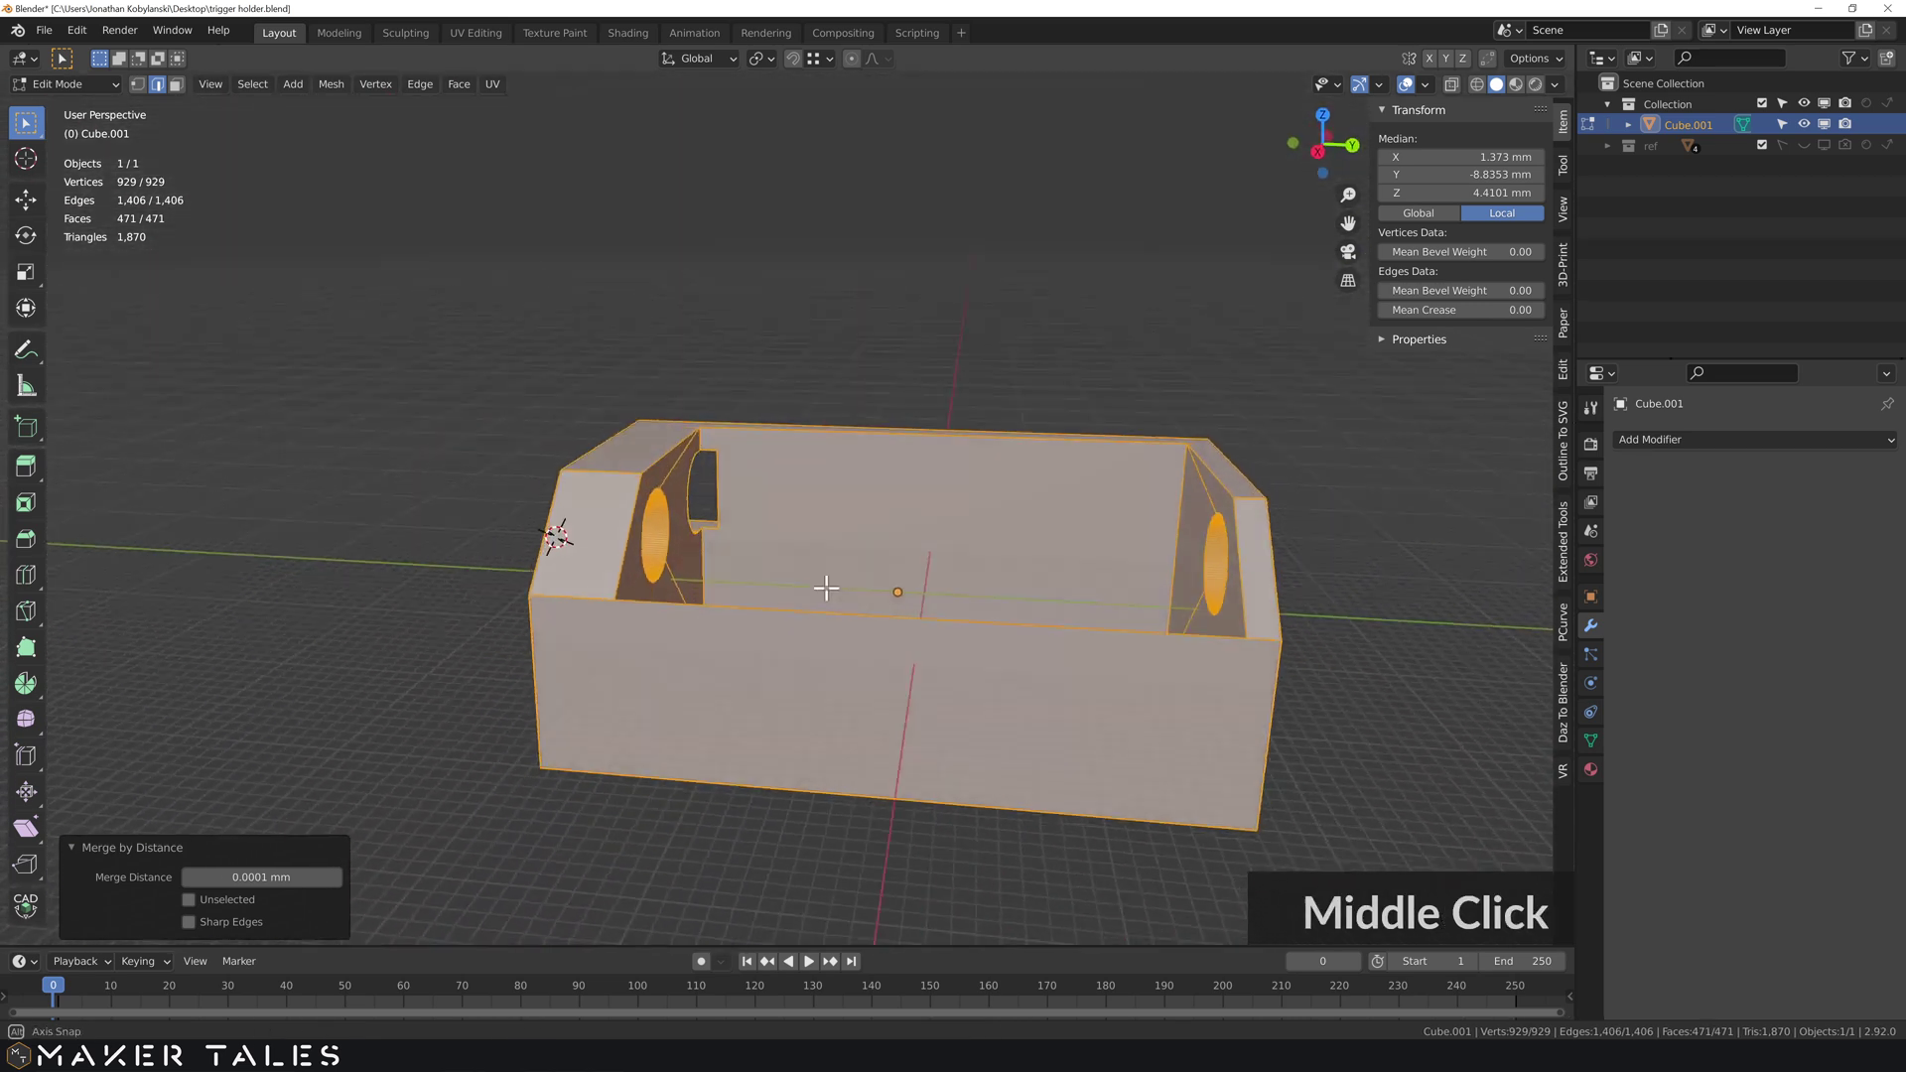
- Check face orientation shading, hide it again and leave Edit Mode to apply scale
{"action": "left_click", "coordinate": [973, 603]}
{"action": "middle_click", "coordinate": [983, 612]}
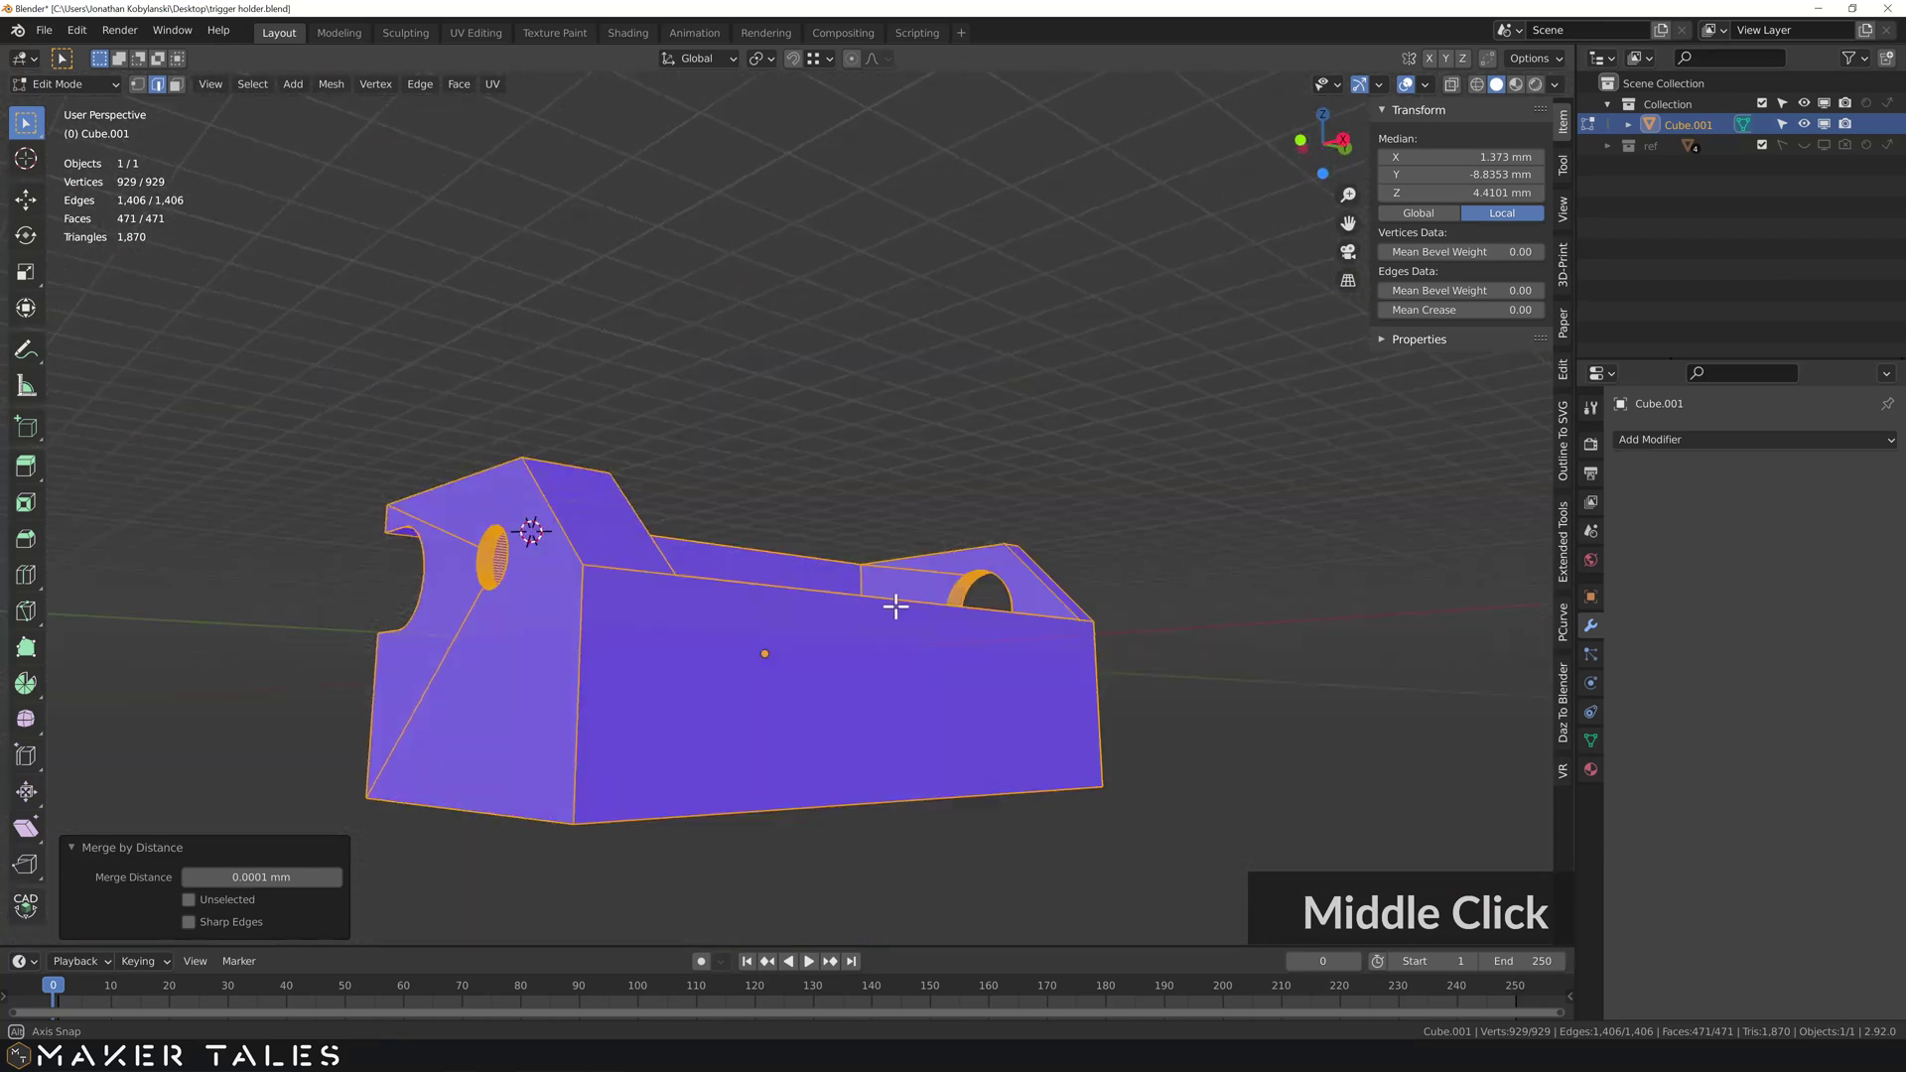
{"action": "key", "text": "q"}
{"action": "left_click", "coordinate": [899, 672]}
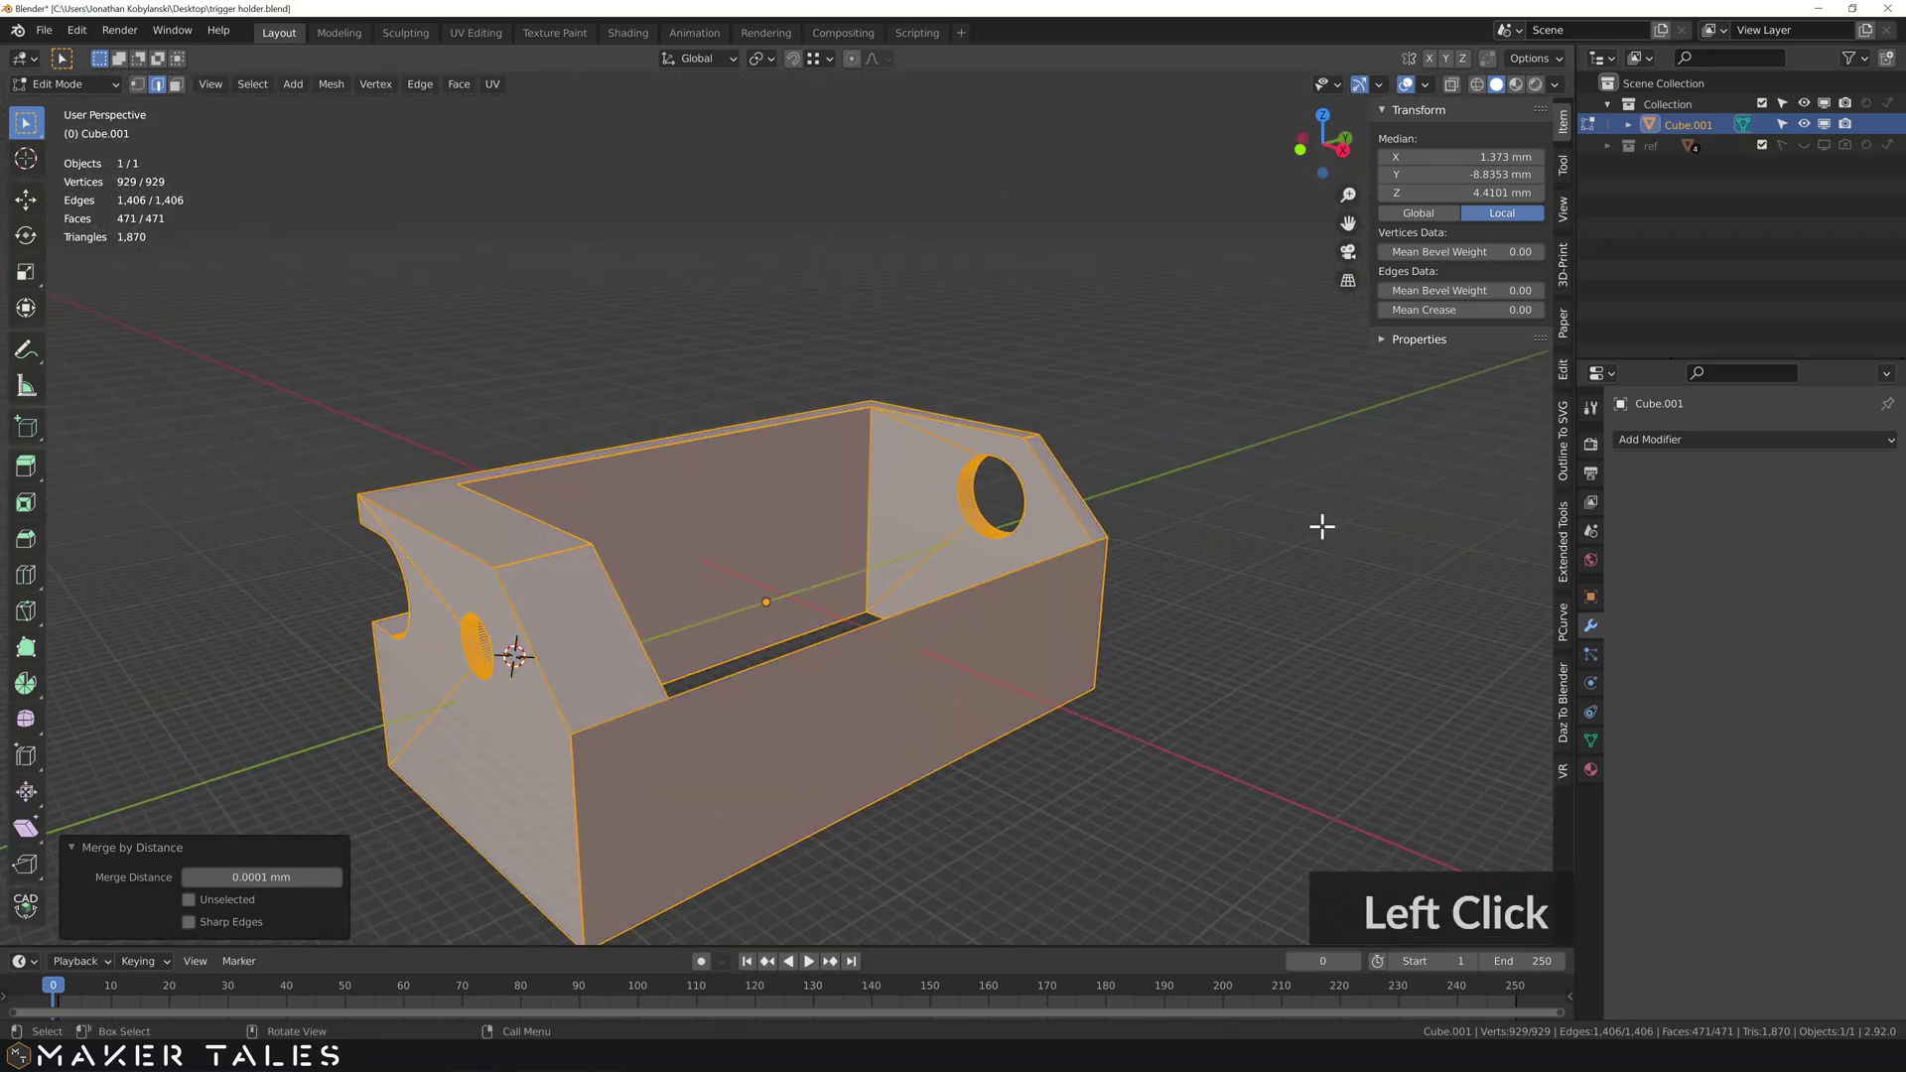
{"action": "key", "text": "Tab"}
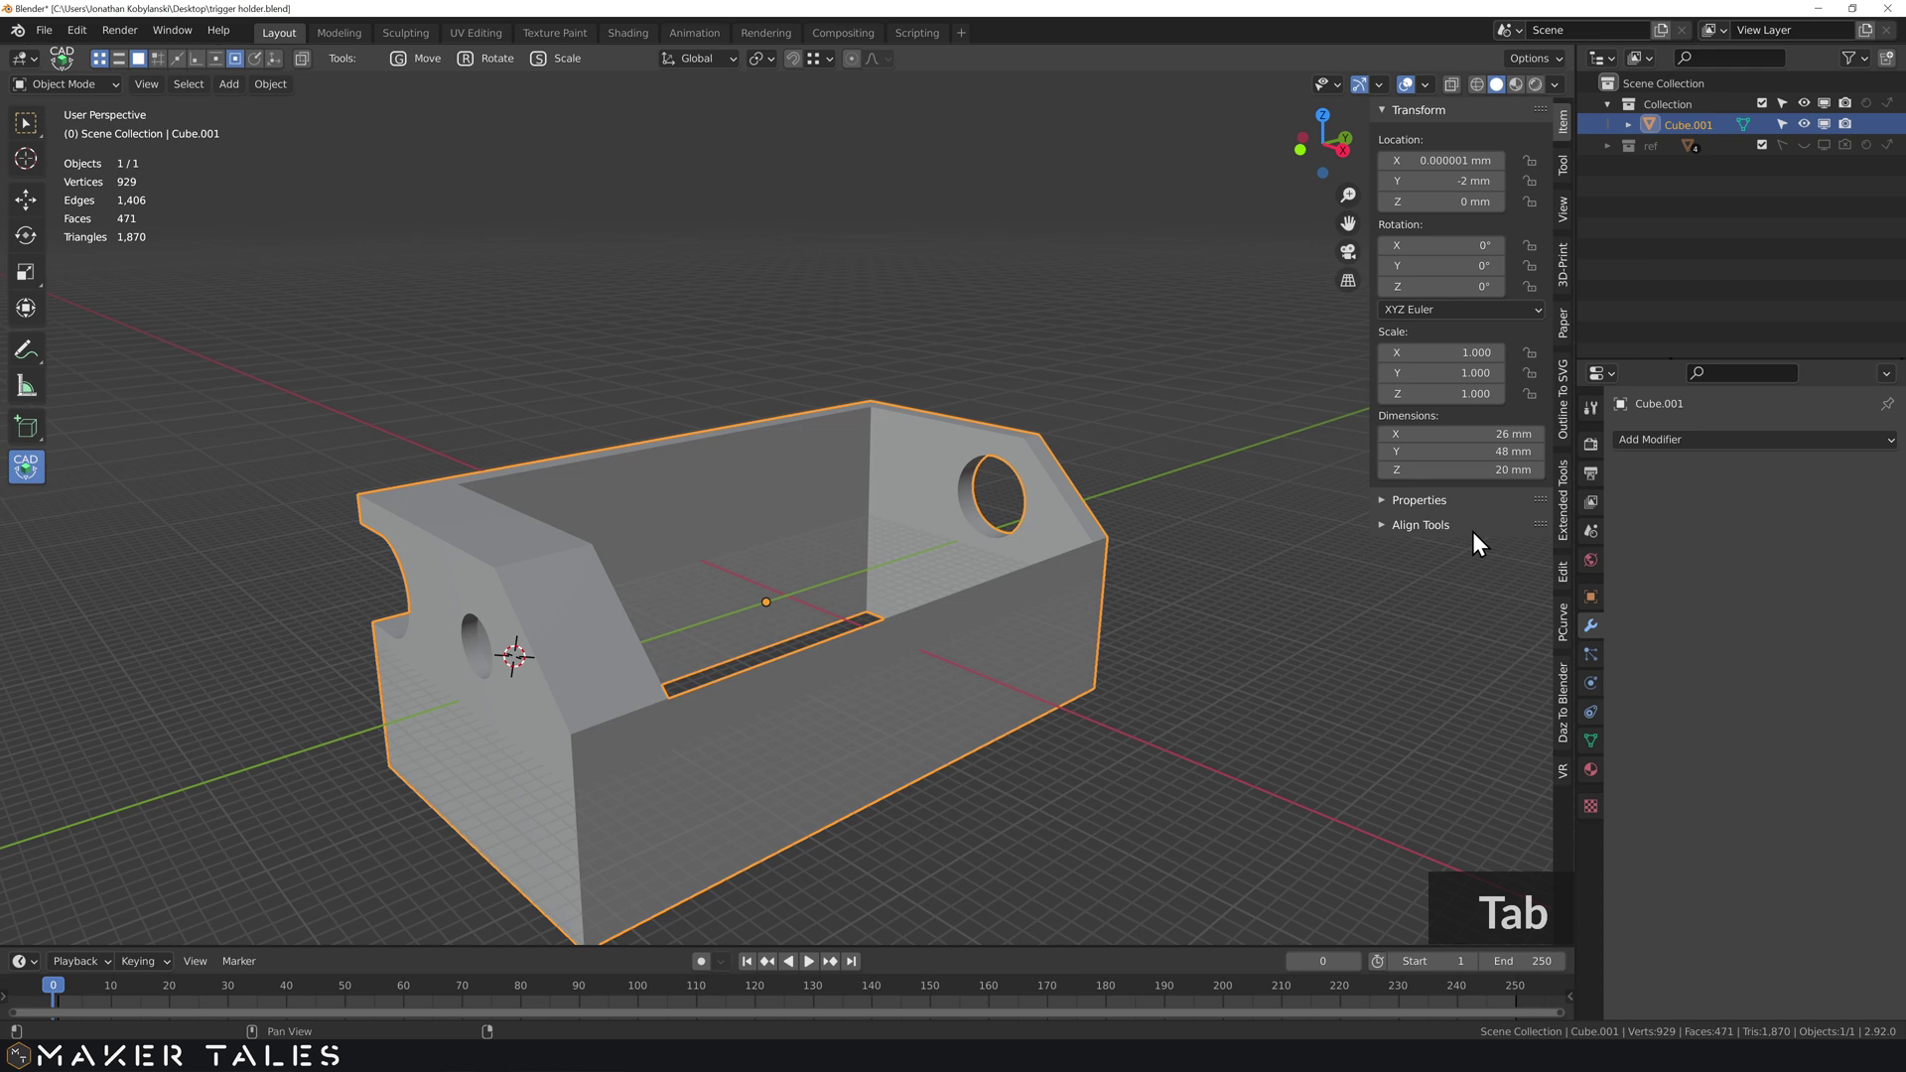
- Run all 3D Print checks, enter Edit Mode and deselect before picking the flagged non-flat face
{"action": "left_click", "coordinate": [1573, 269]}
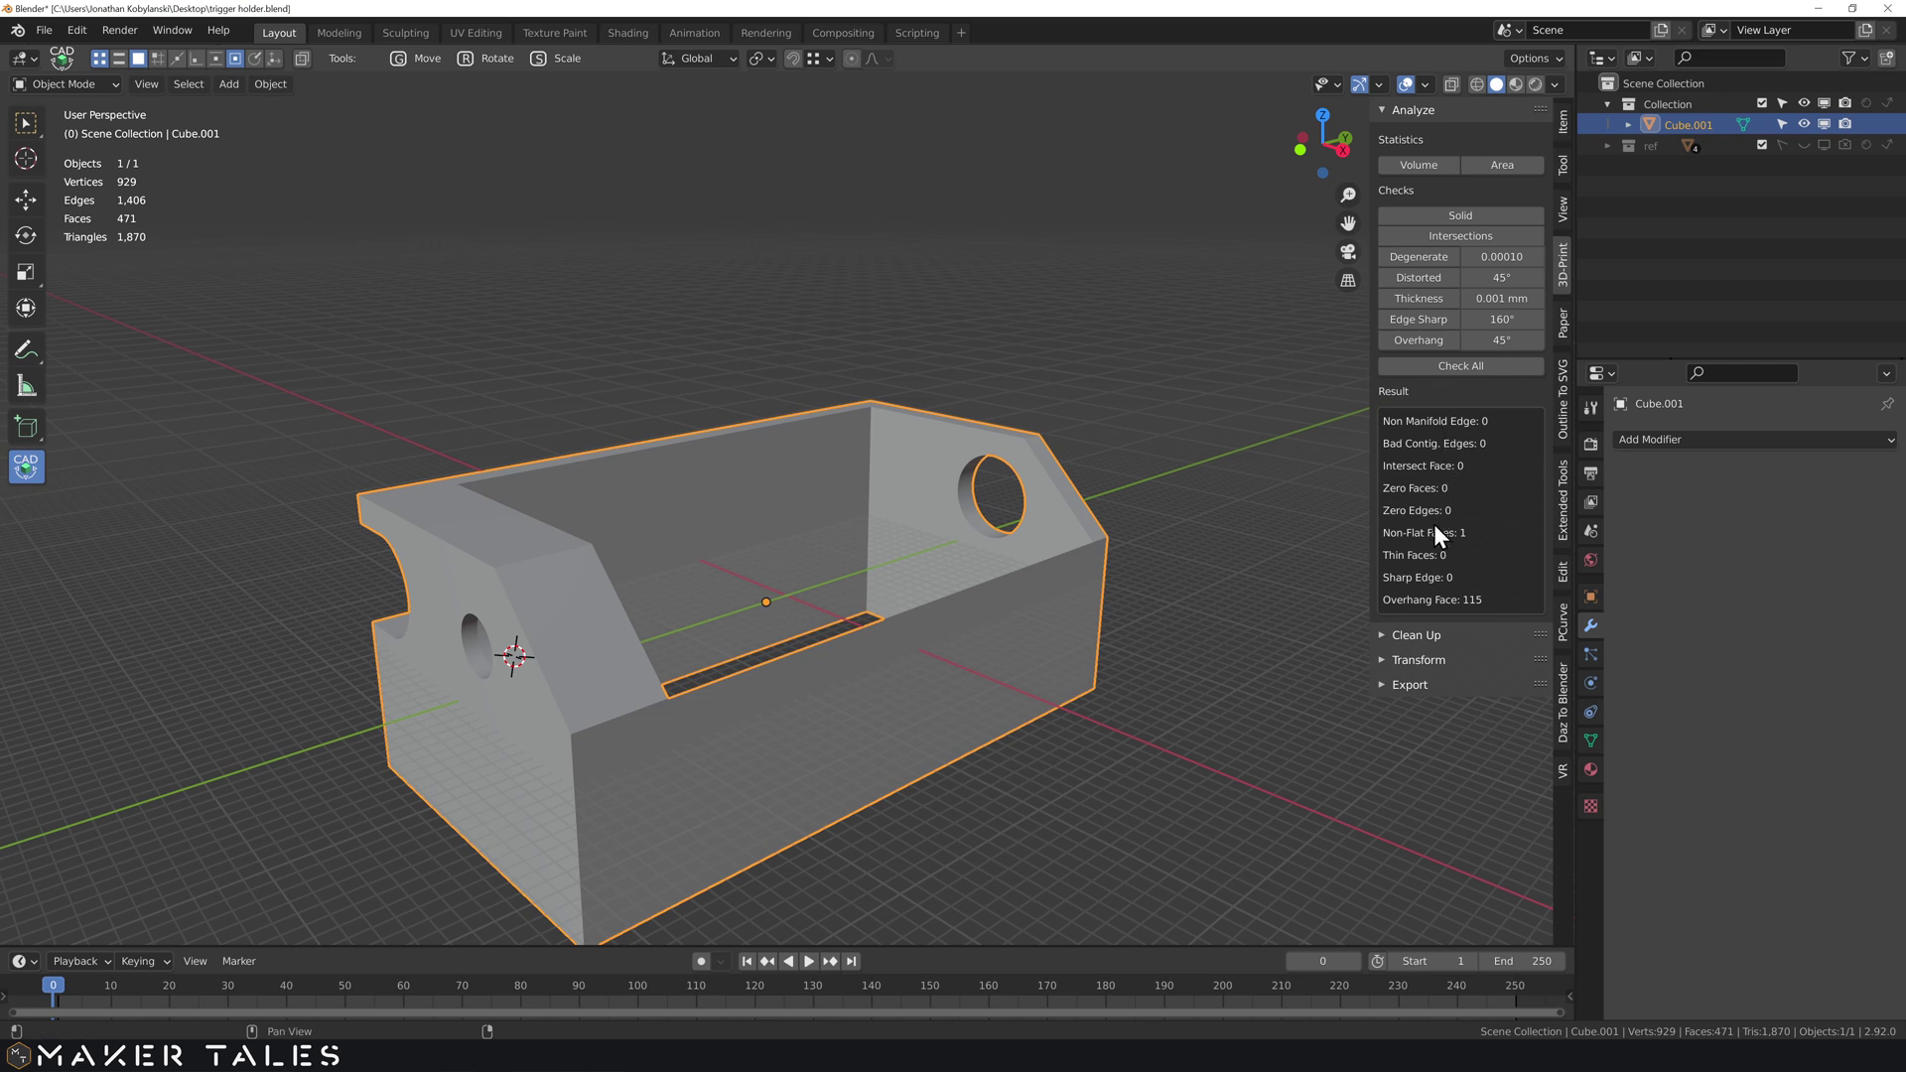
{"action": "key", "text": "Tab"}
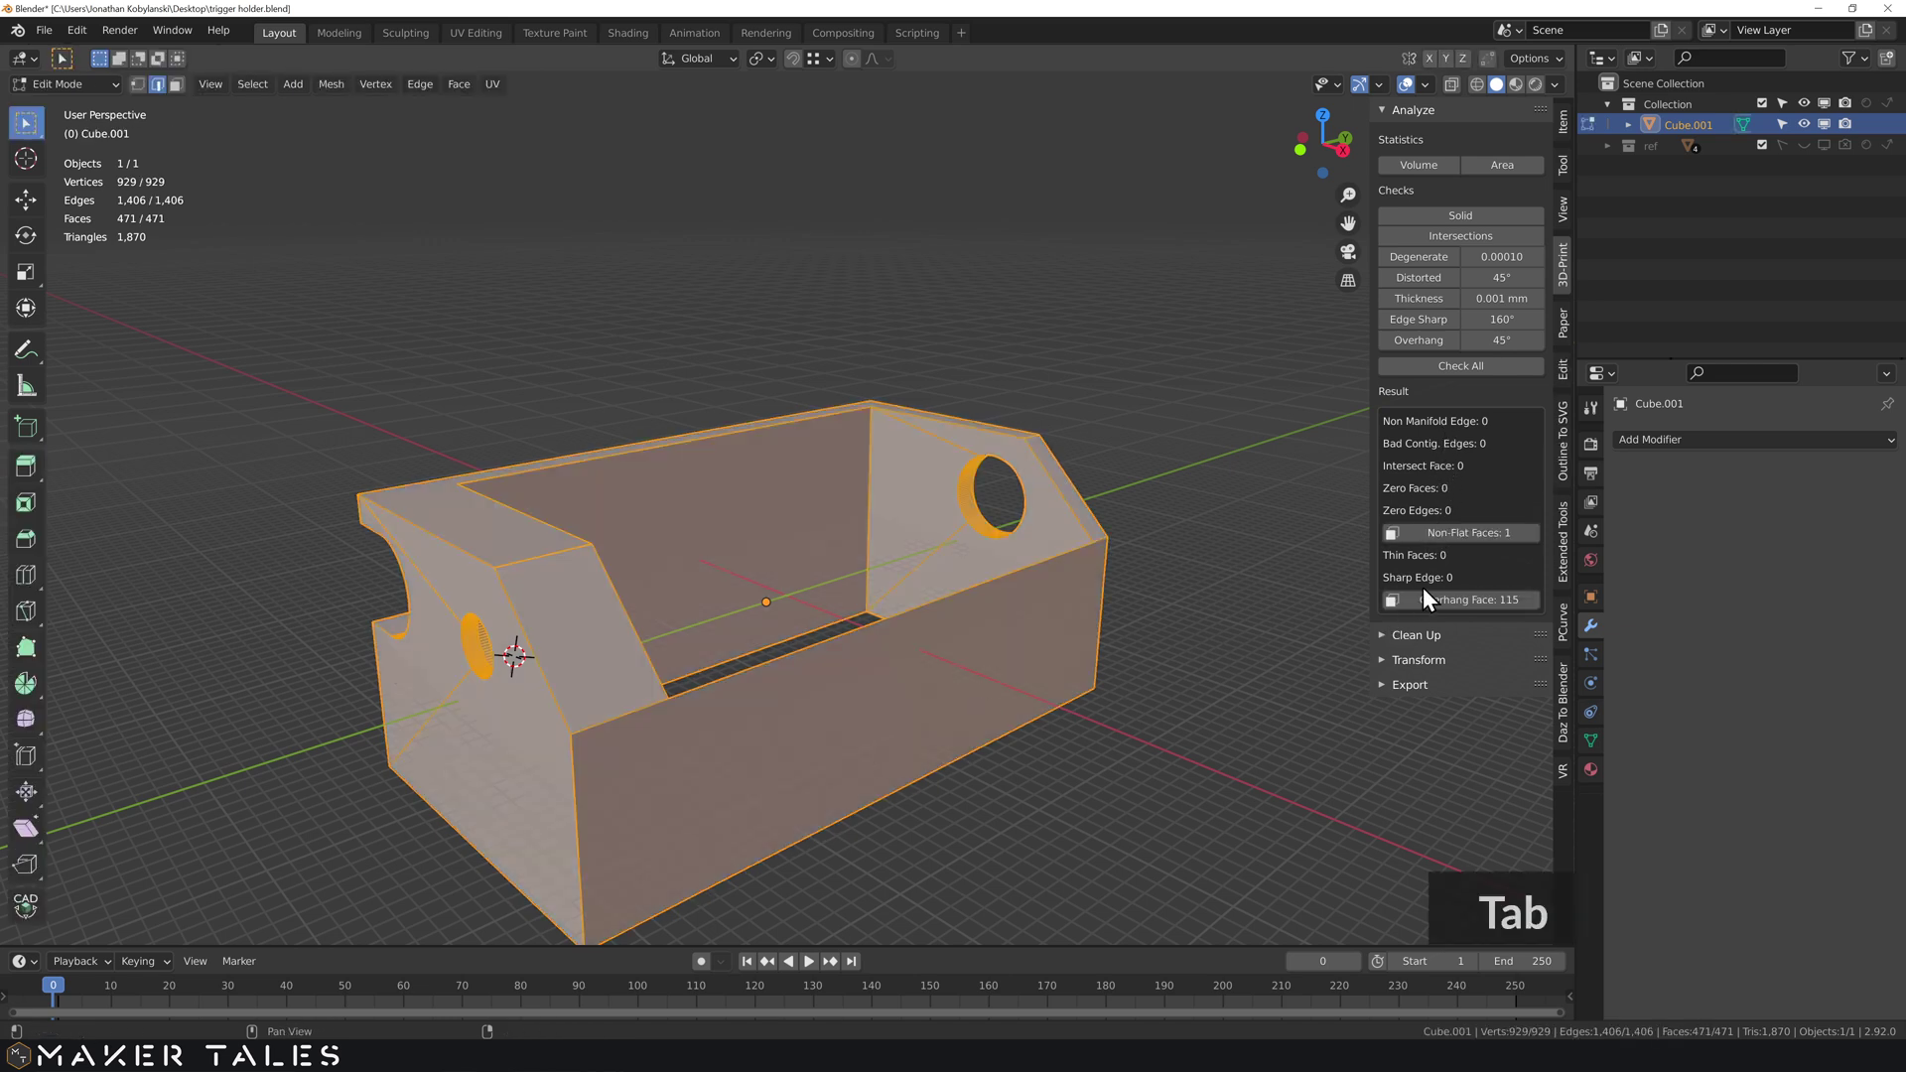
{"action": "key", "text": "Tab"}
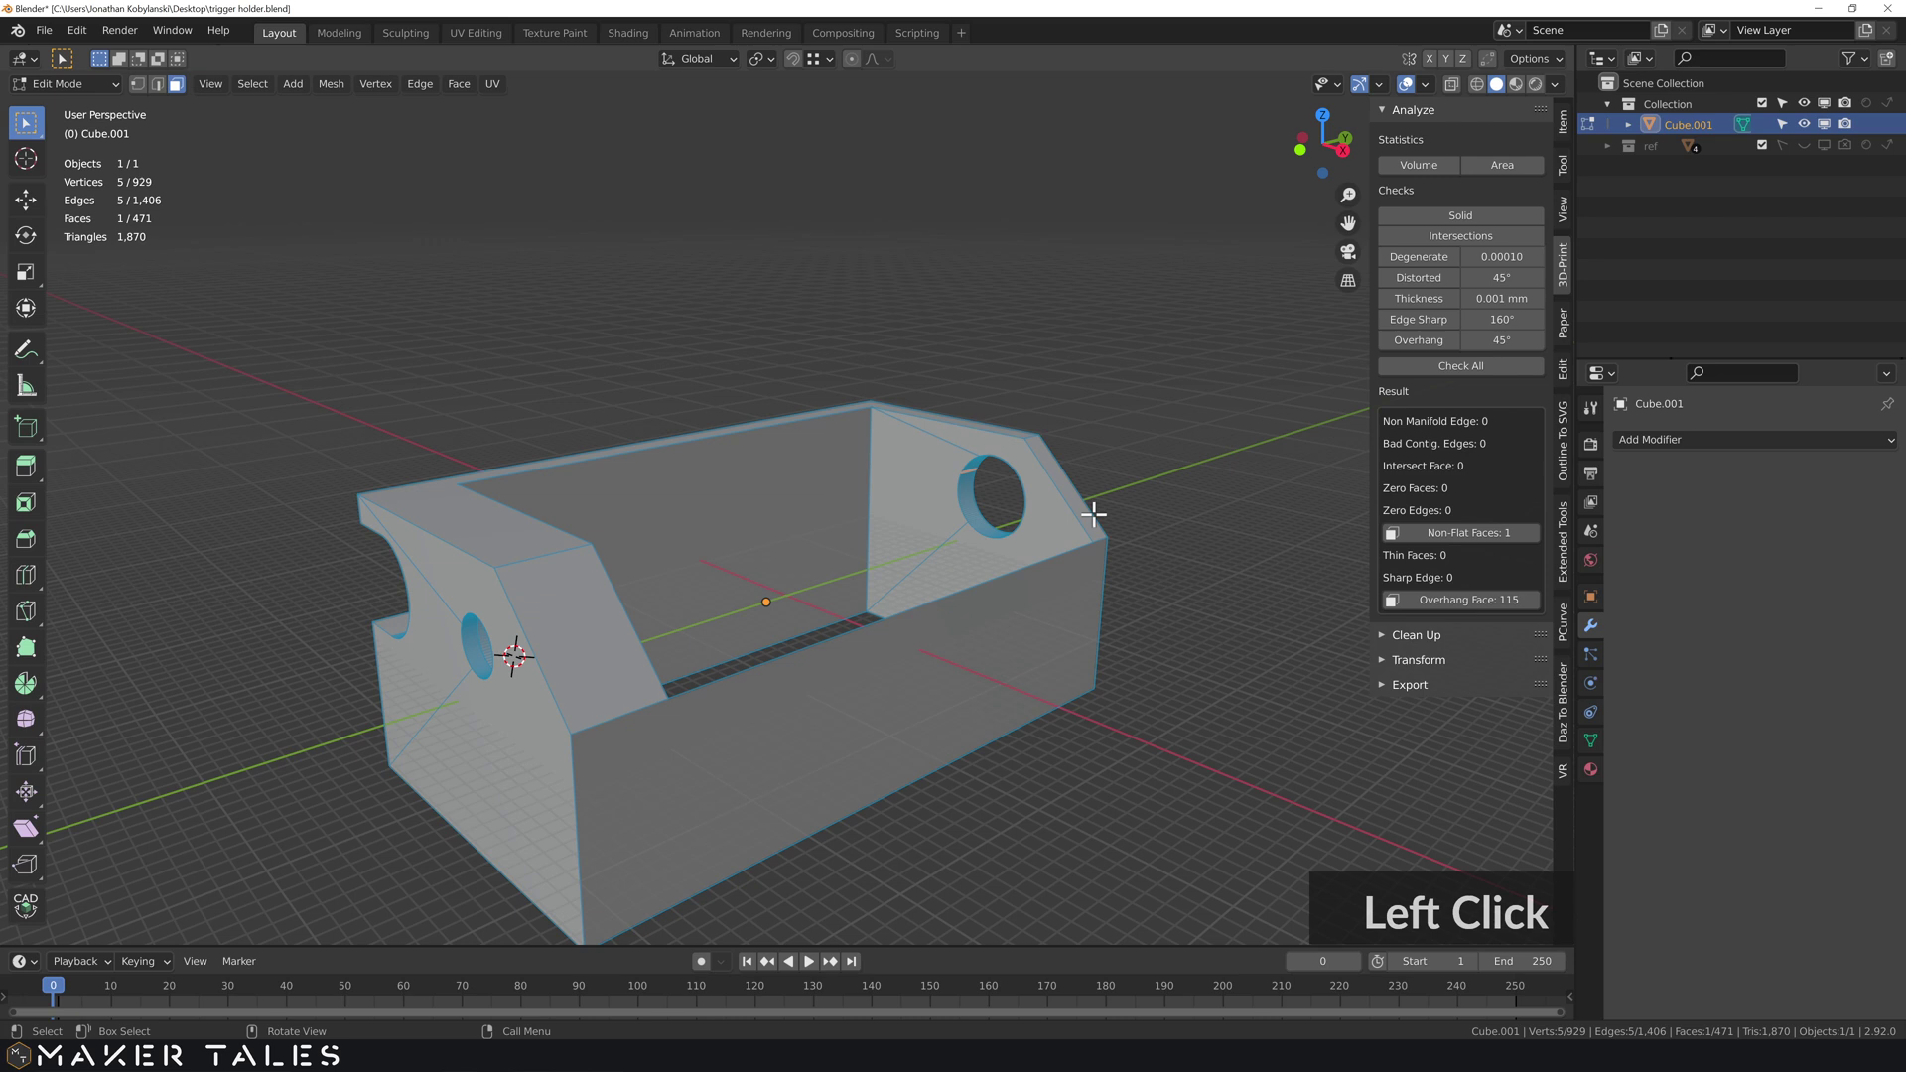
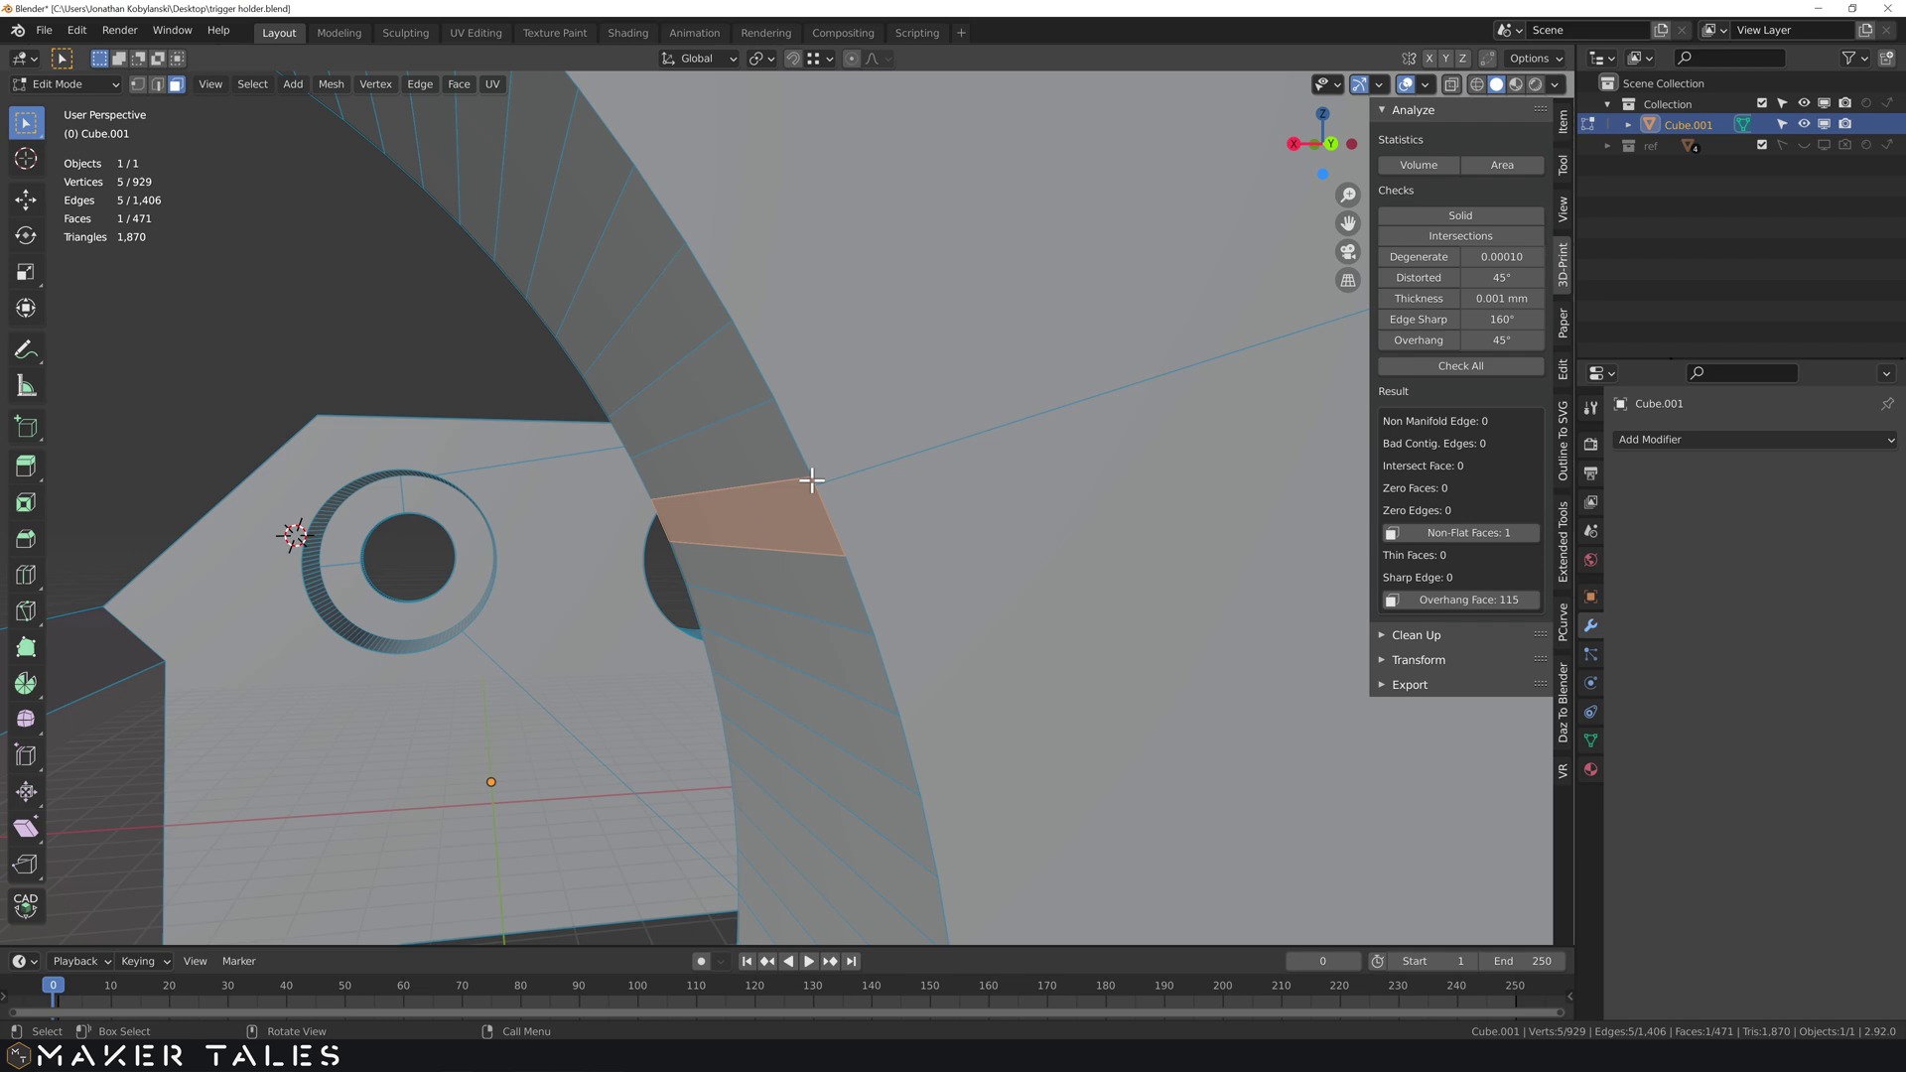
- In vertex mode pick the stray vertex pair on the hole wall and merge At Last
{"action": "middle_click", "coordinate": [466, 512]}
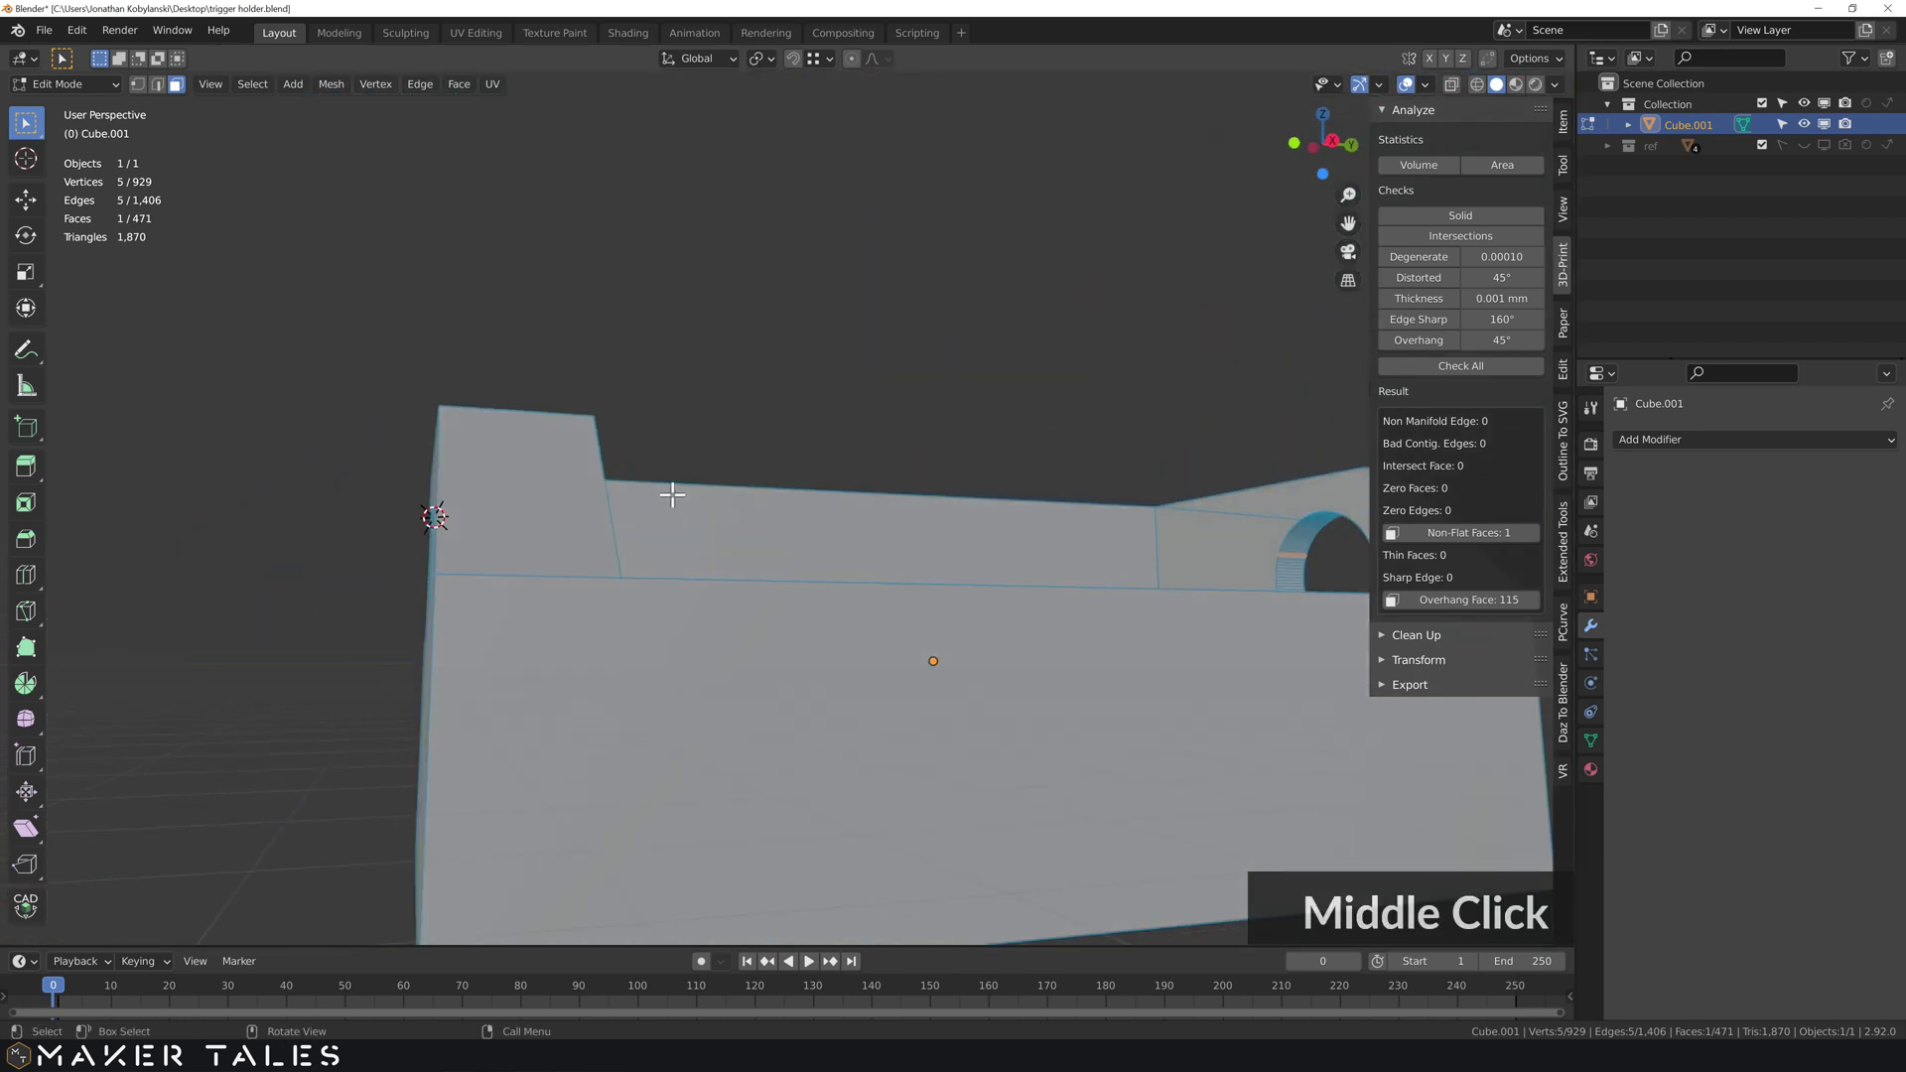
{"action": "scroll", "scroll_direction": "down", "scroll_amount": 3}
{"action": "key", "text": "1"}
{"action": "middle_click", "coordinate": [1022, 552]}
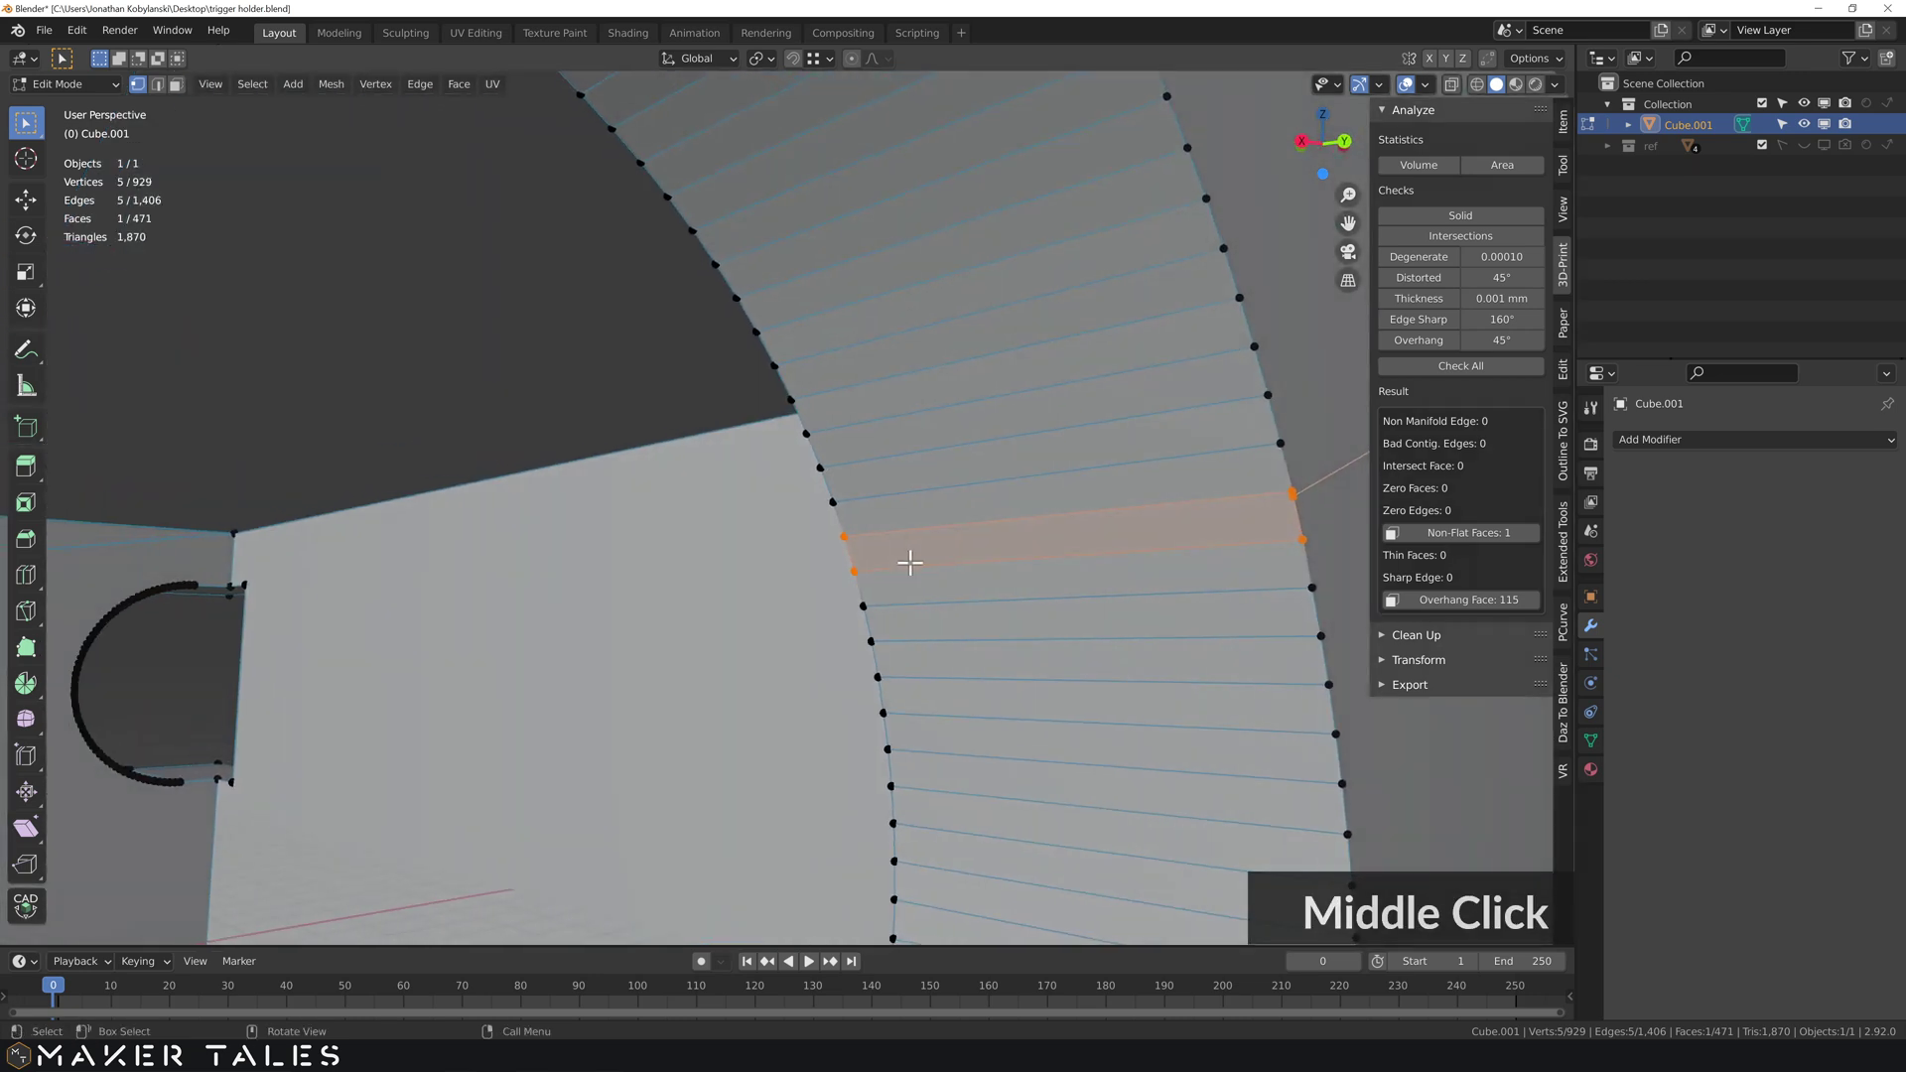
{"action": "middle_click", "coordinate": [875, 565]}
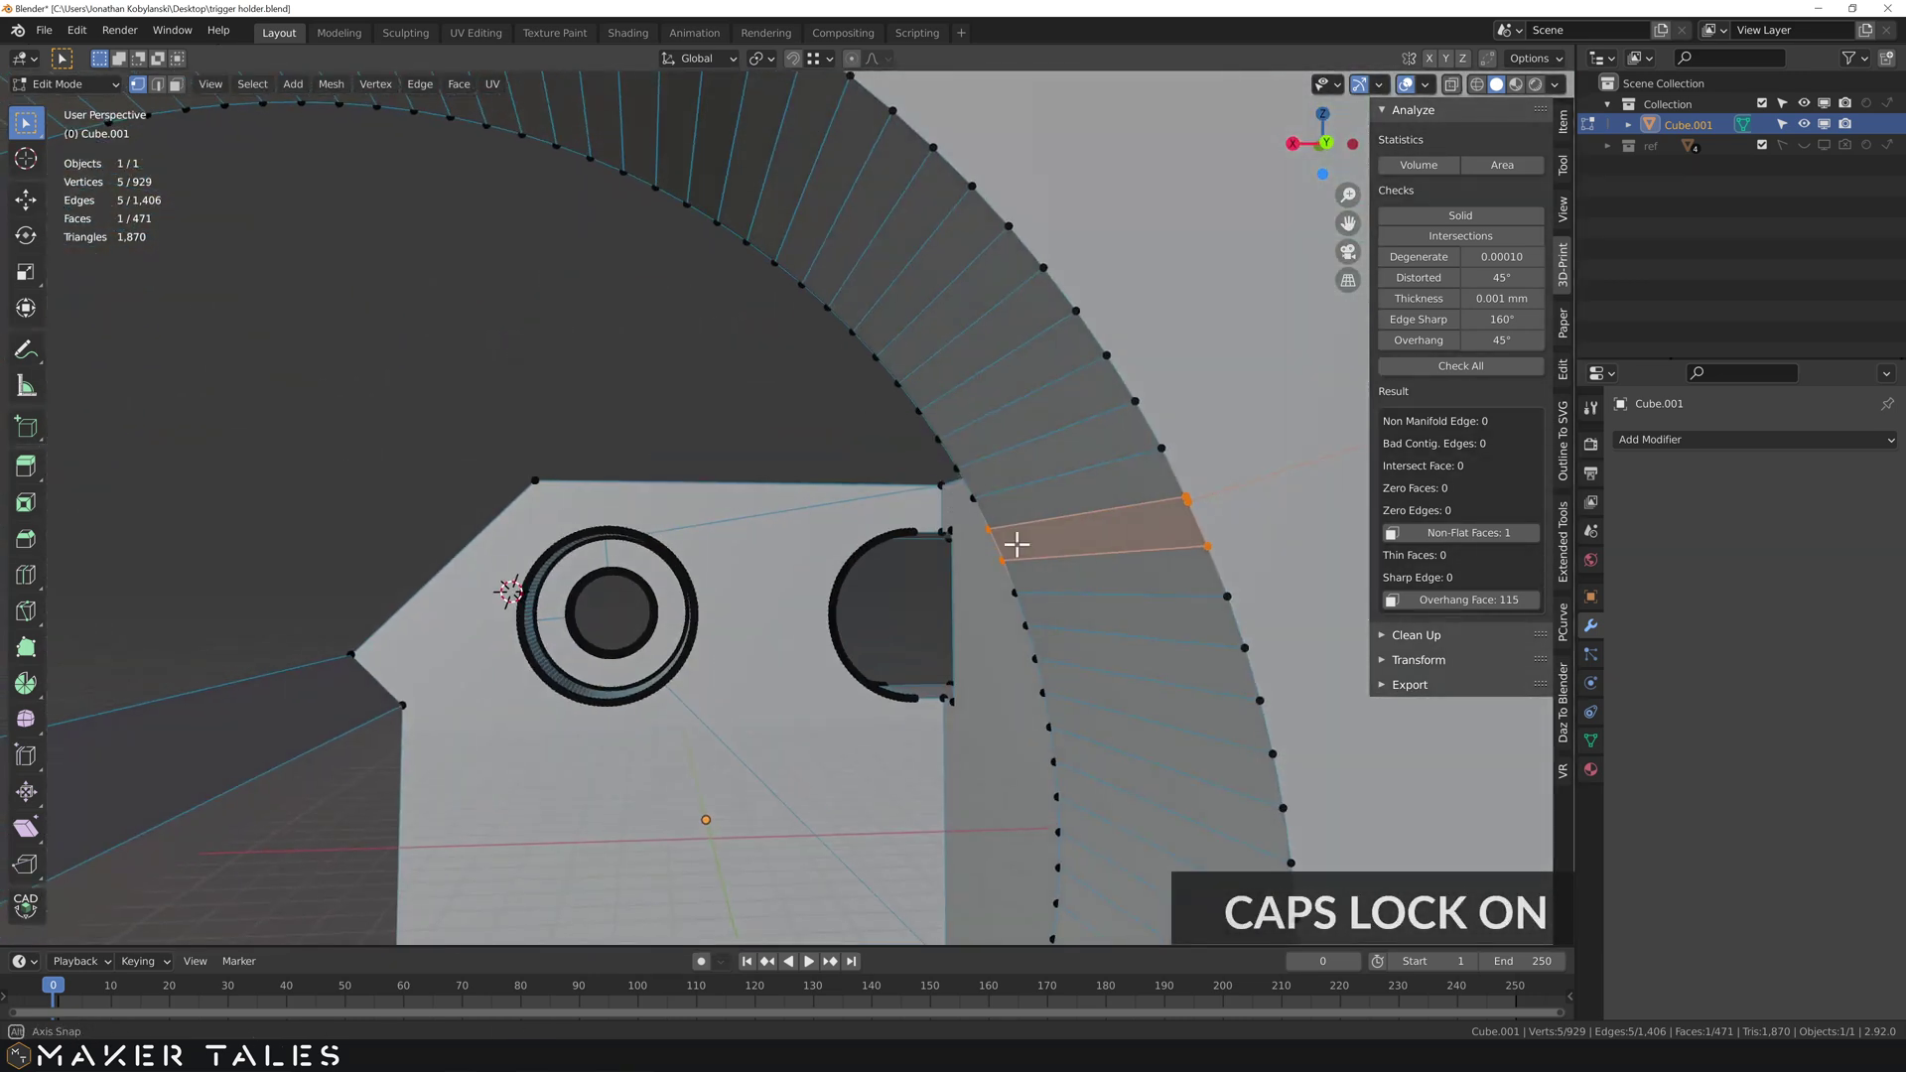
{"action": "left_click", "coordinate": [1187, 498]}
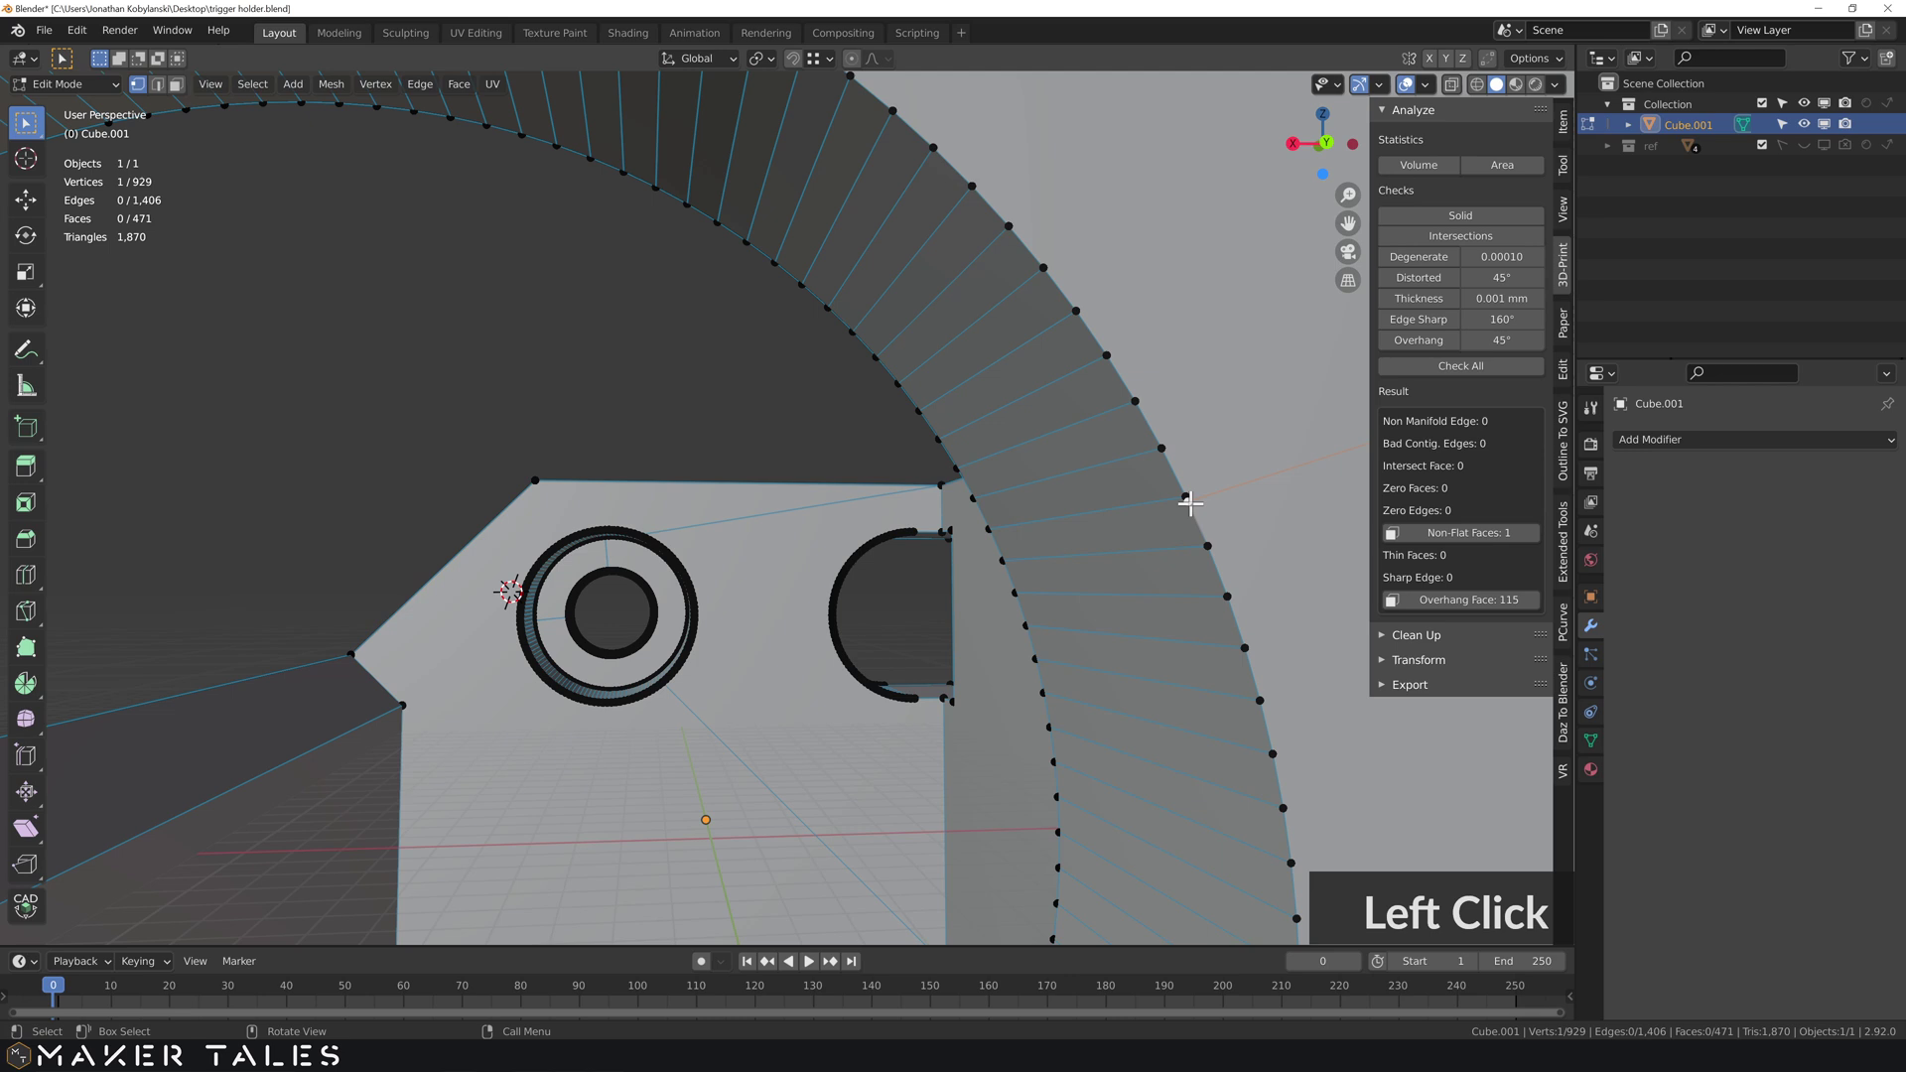
{"action": "scroll", "scroll_direction": "down", "scroll_amount": 3}
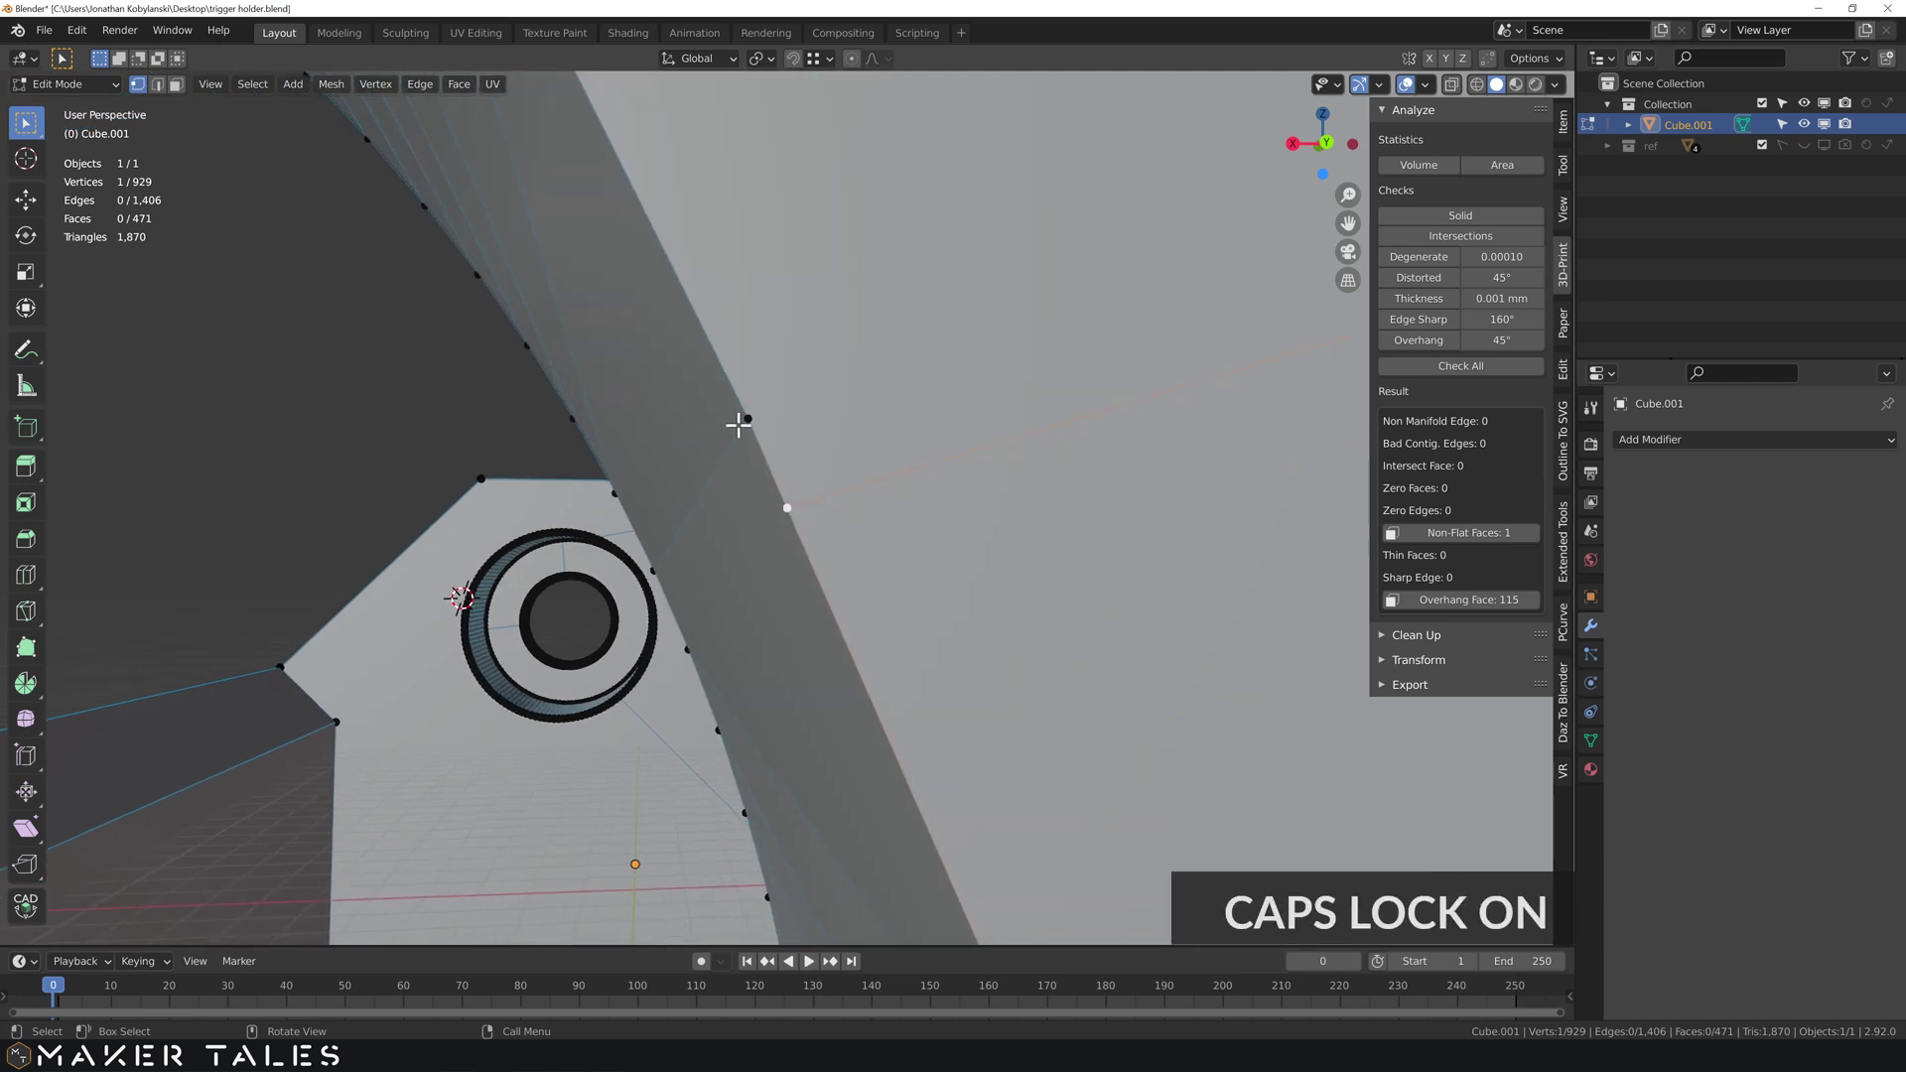
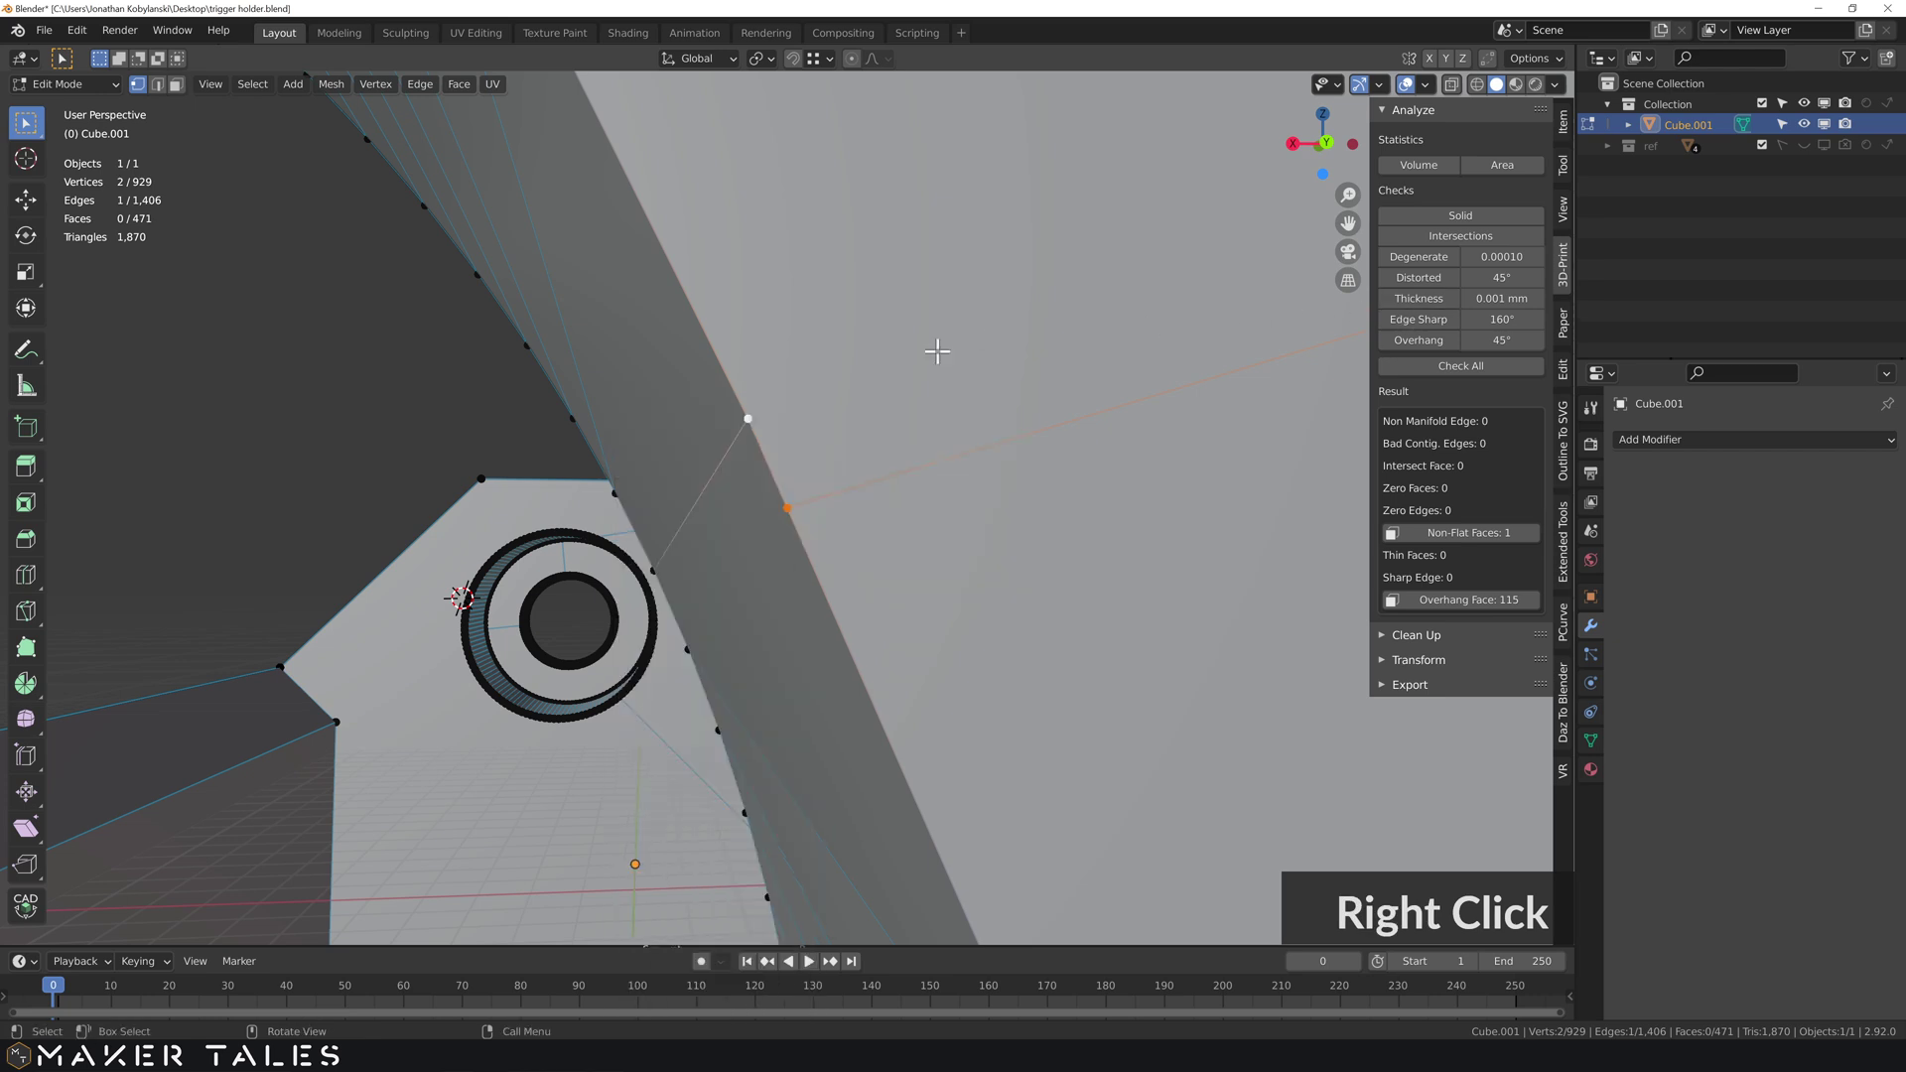
{"action": "key", "text": "m"}
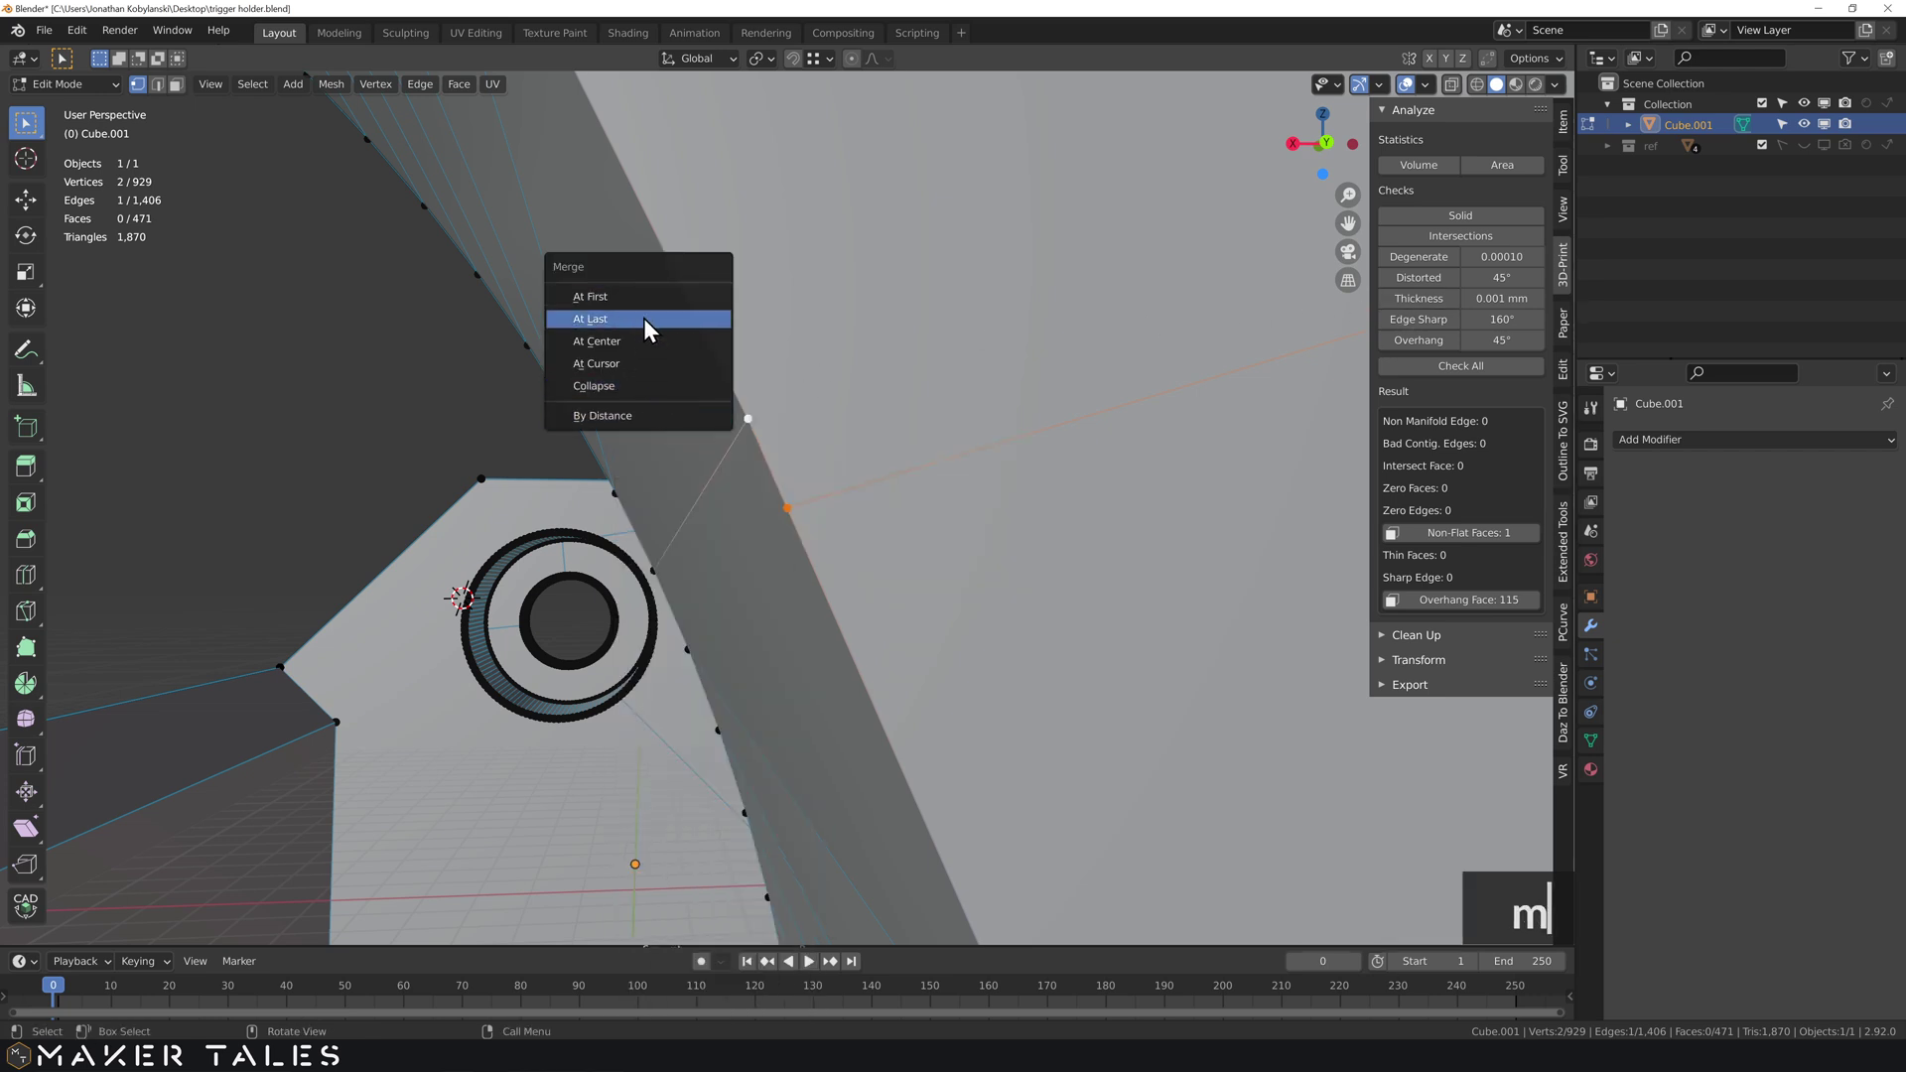
{"action": "left_click", "coordinate": [650, 333]}
- Select all, rerun the print checks showing zero non-flat faces, and inspect the hole
{"action": "scroll", "scroll_direction": "down", "scroll_amount": 3}
{"action": "key", "text": "a"}
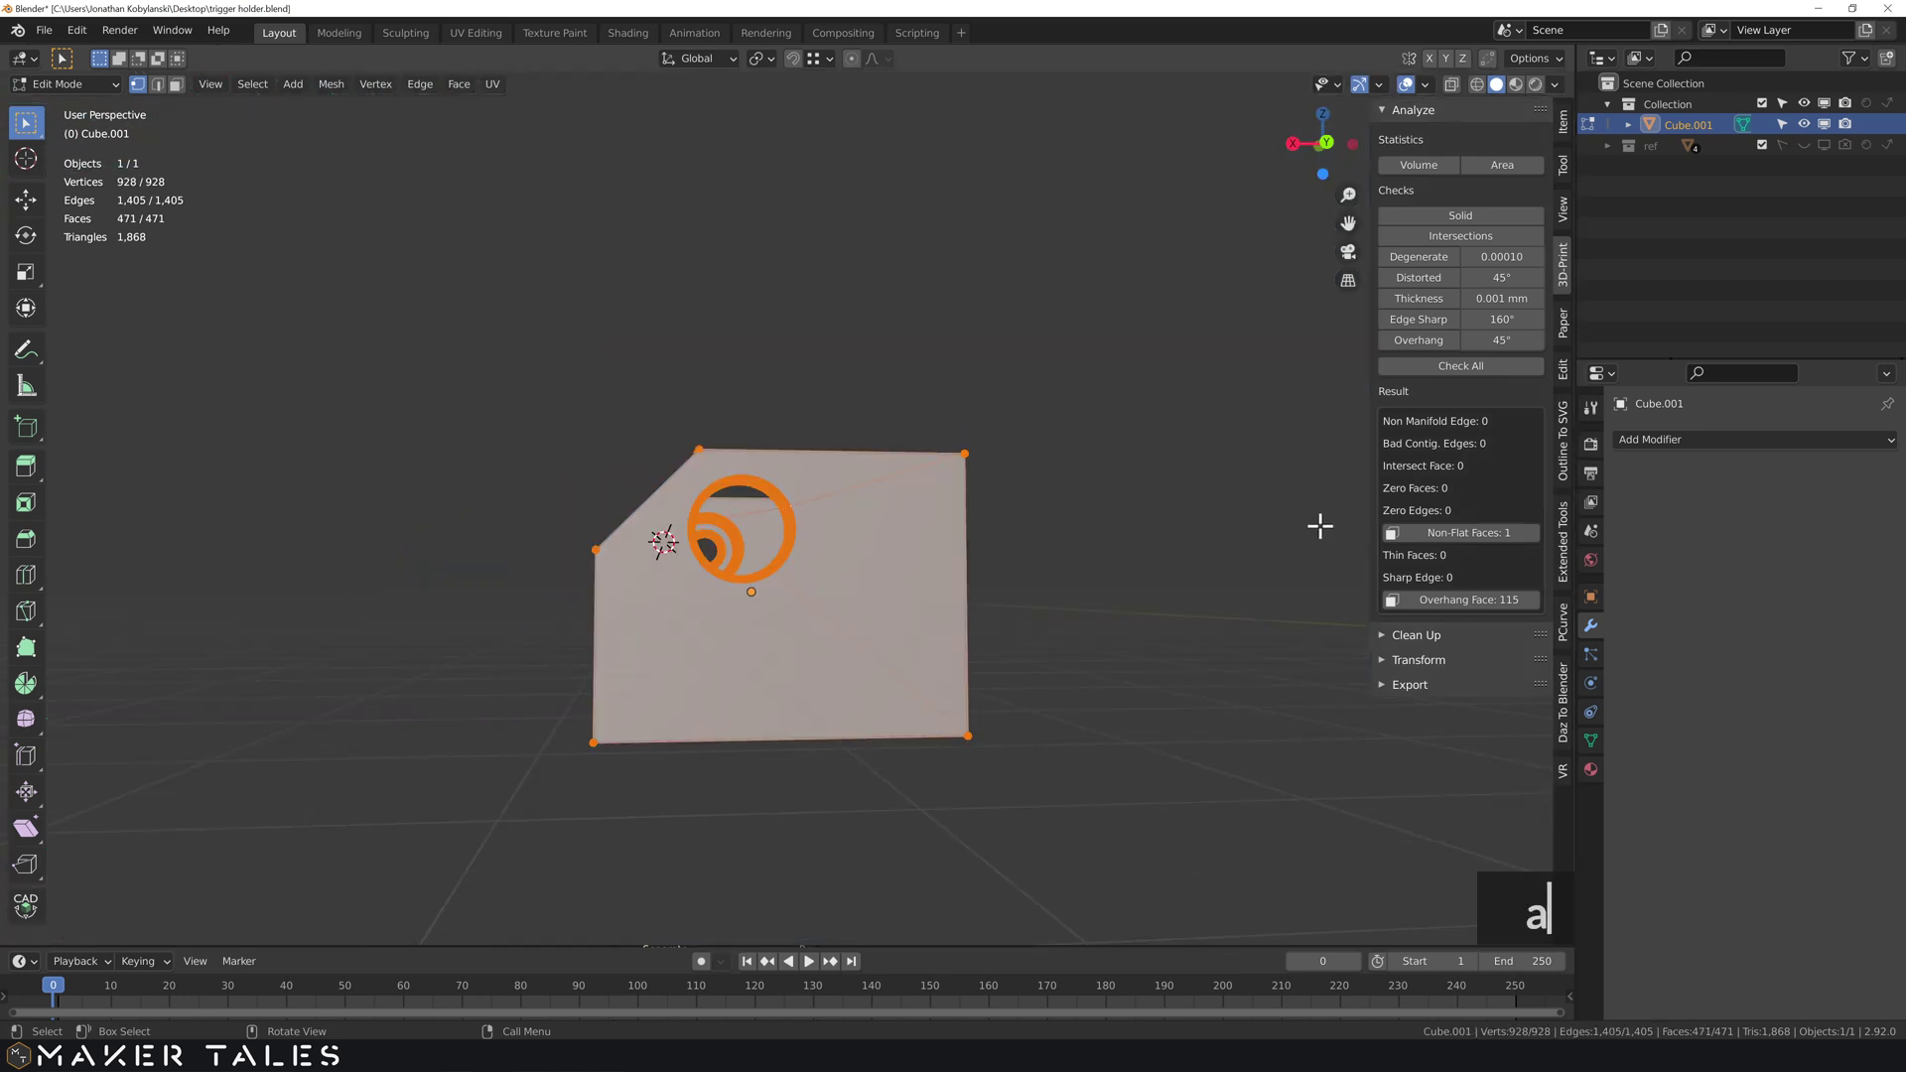
{"action": "left_click", "coordinate": [1465, 368]}
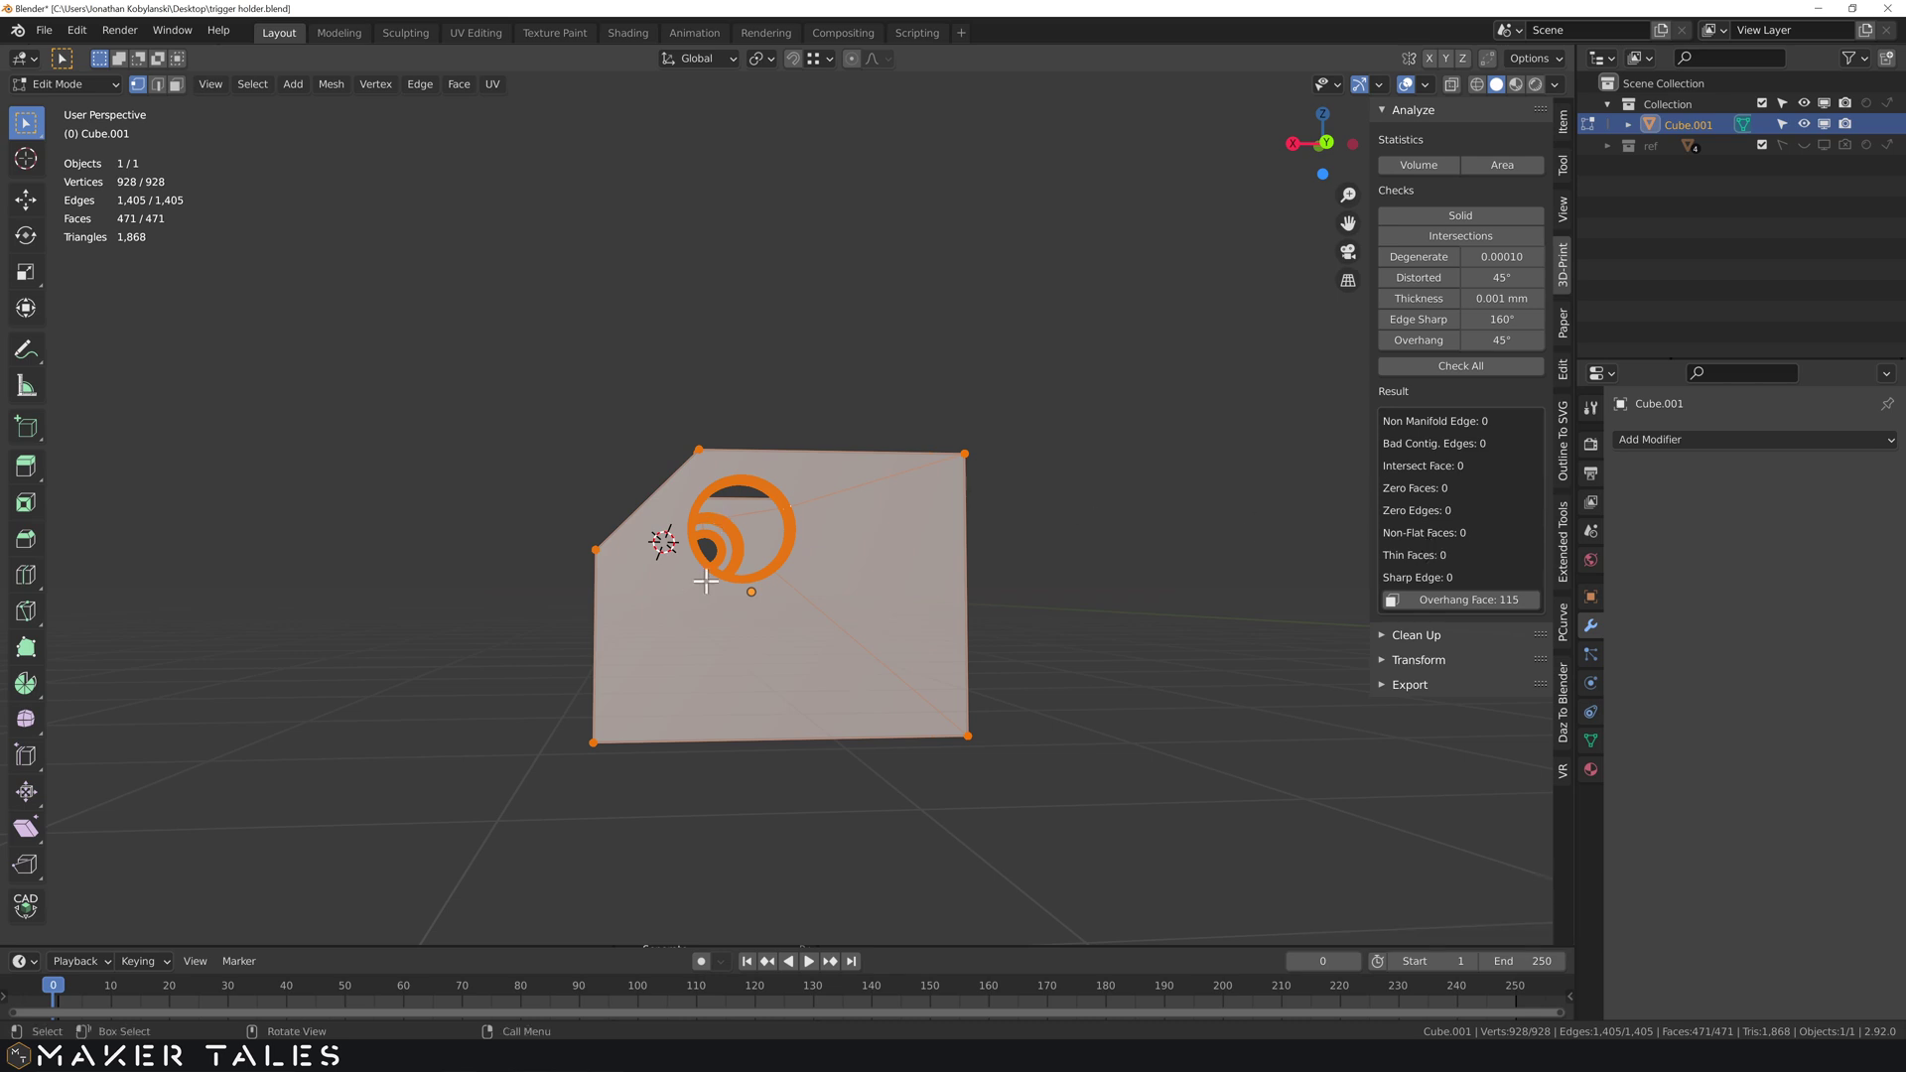
{"action": "left_click", "coordinate": [719, 568]}
{"action": "middle_click", "coordinate": [747, 613]}
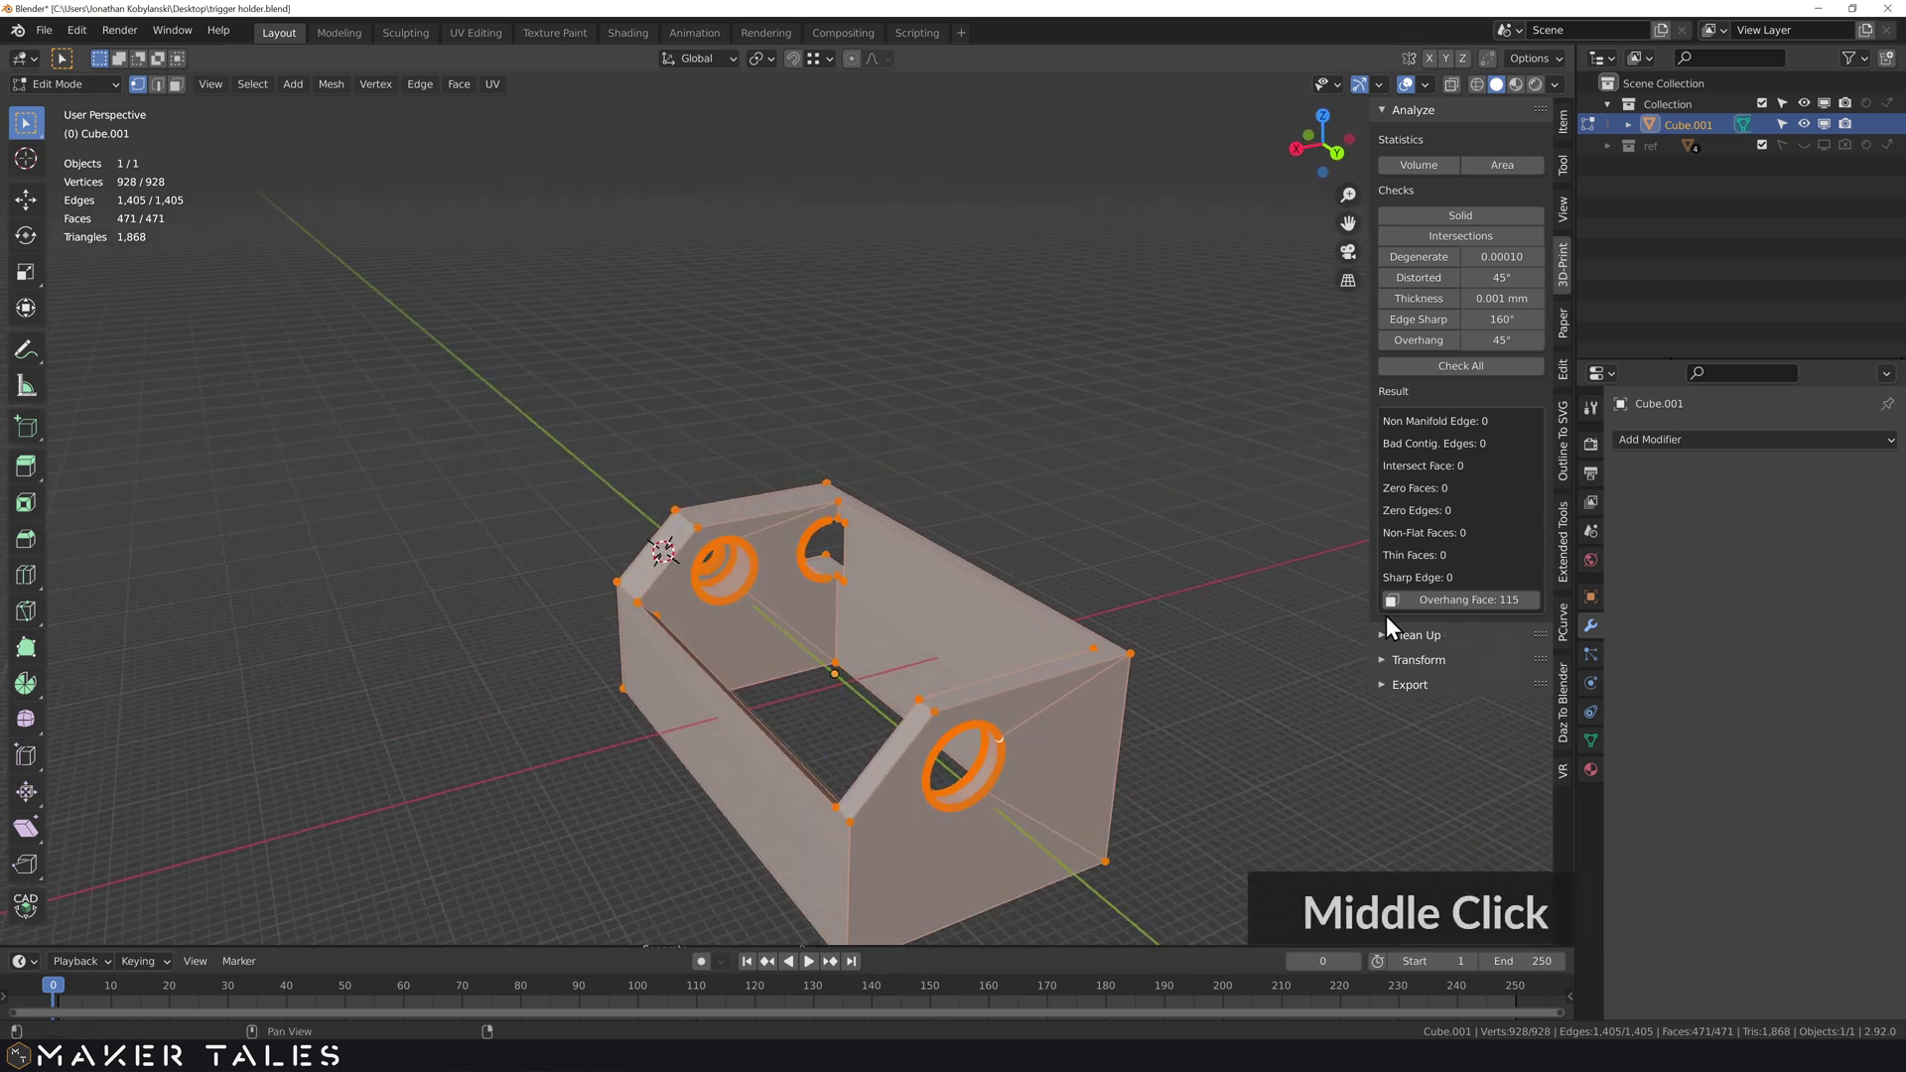
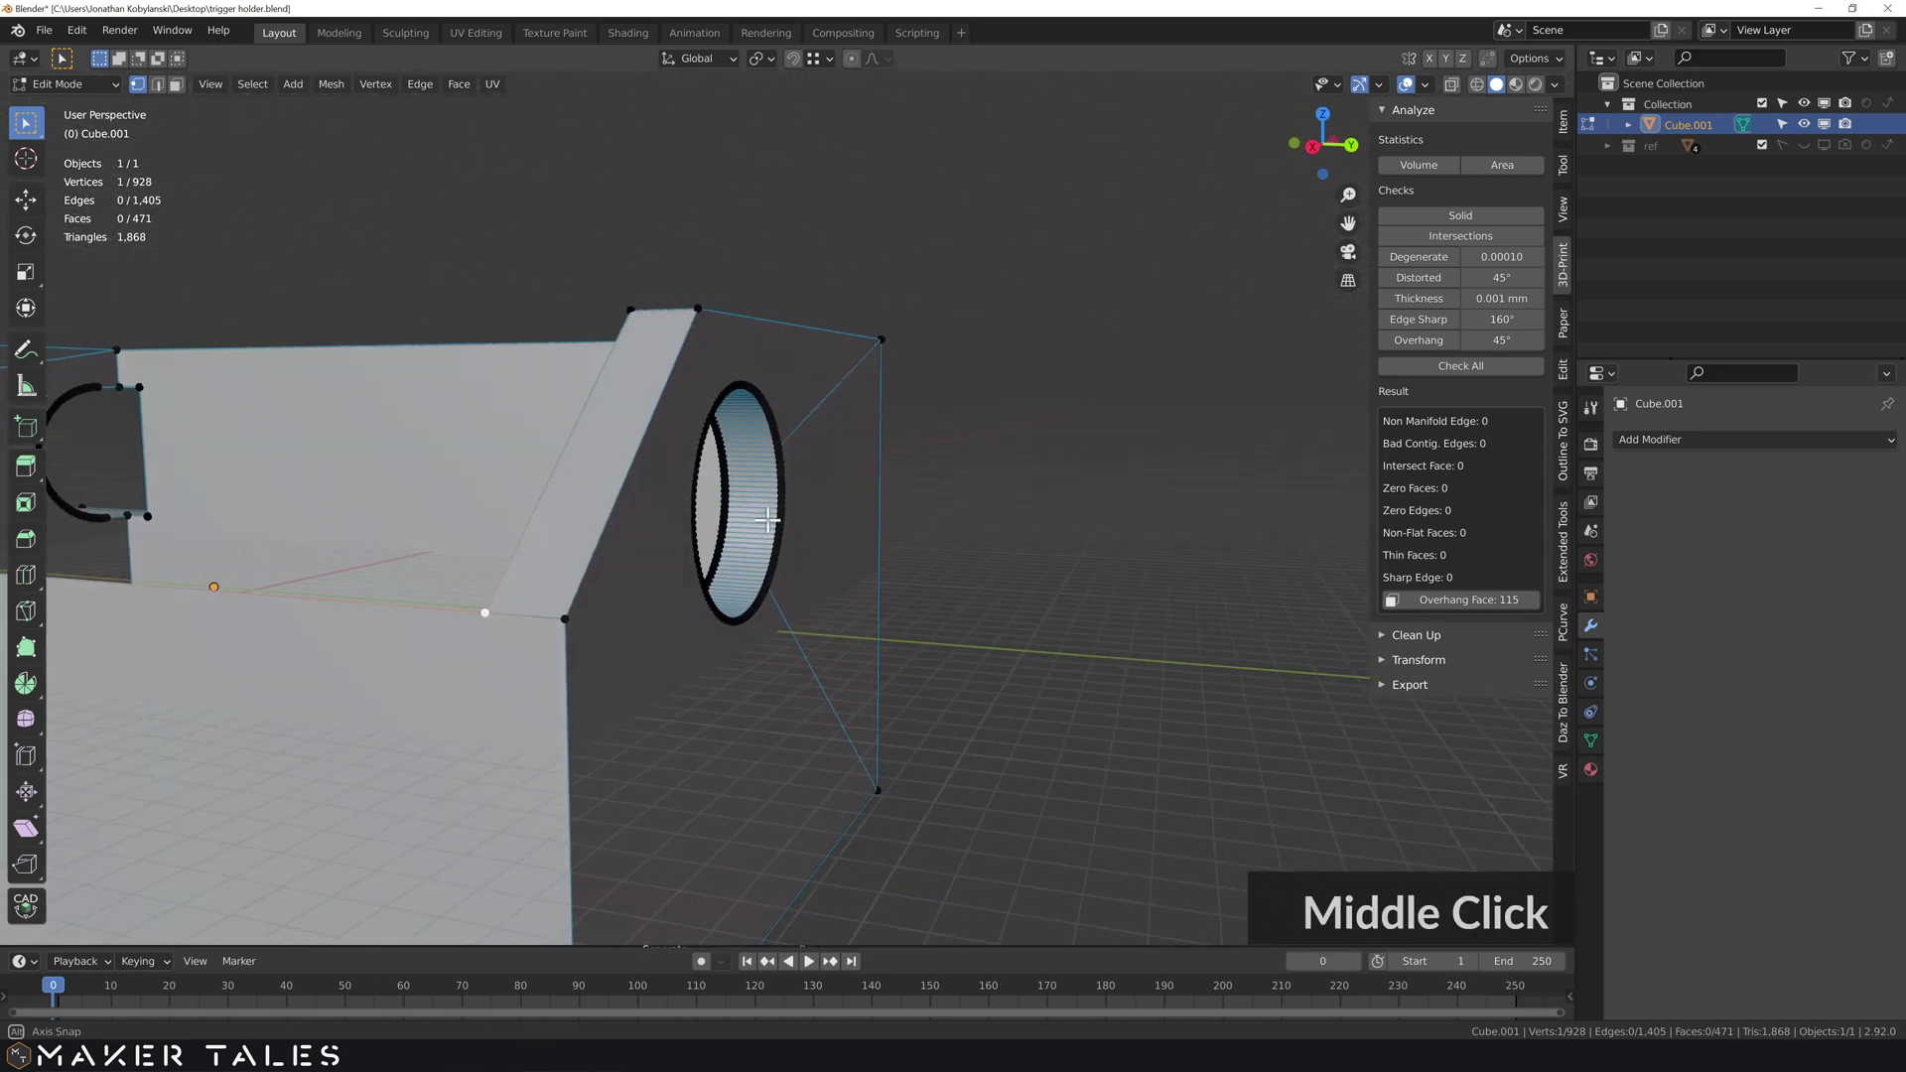
{"action": "middle_click", "coordinate": [687, 527]}
{"action": "scroll", "scroll_direction": "down", "scroll_amount": 3}
{"action": "middle_click", "coordinate": [618, 527]}
{"action": "key", "text": "a"}
{"action": "type", "text": "a."}
{"action": "key", "text": "a"}
{"action": "middle_click", "coordinate": [765, 561]}
{"action": "scroll", "scroll_direction": "down", "scroll_amount": 3}
{"action": "scroll", "scroll_direction": "down", "scroll_amount": 3}
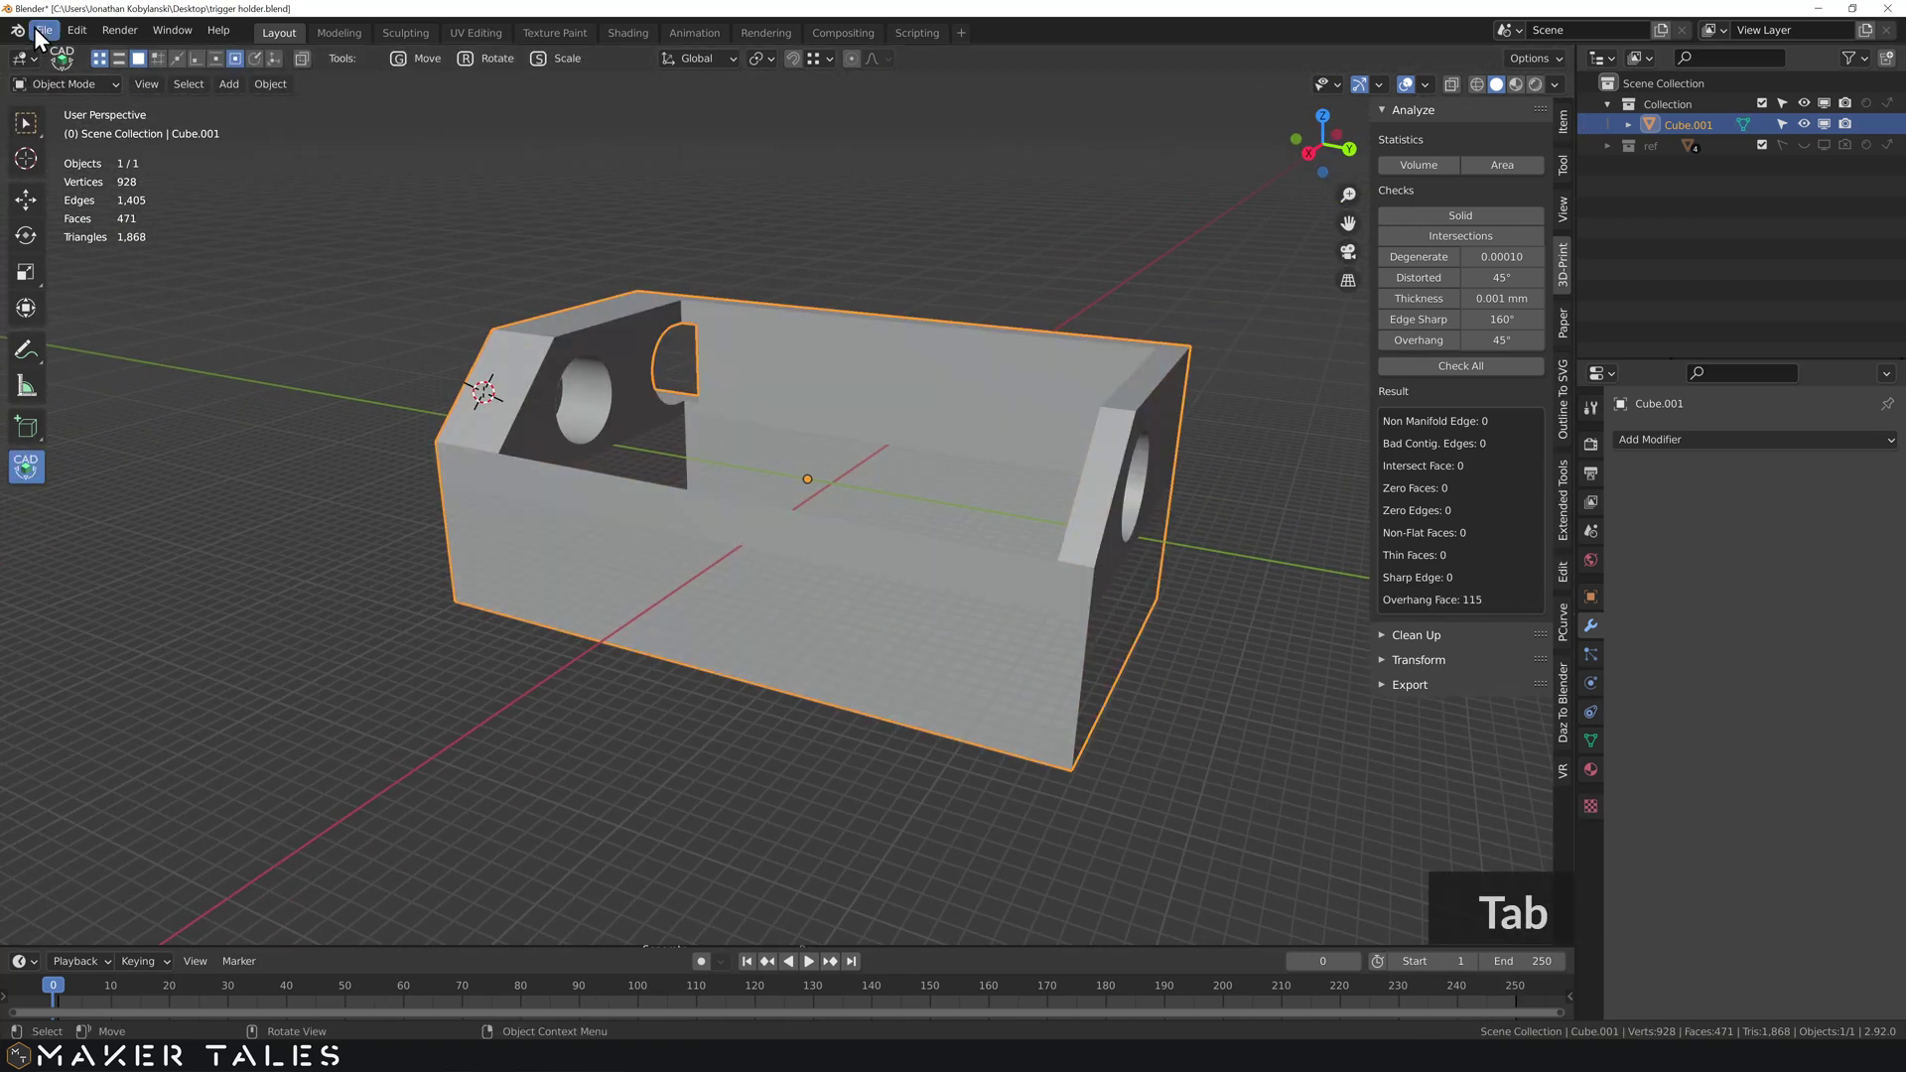
- Export the box as trigger holder.stl to the desktop and open it in PrusaSlicer
{"action": "key", "text": "Tab"}
{"action": "left_click", "coordinate": [100, 295]}
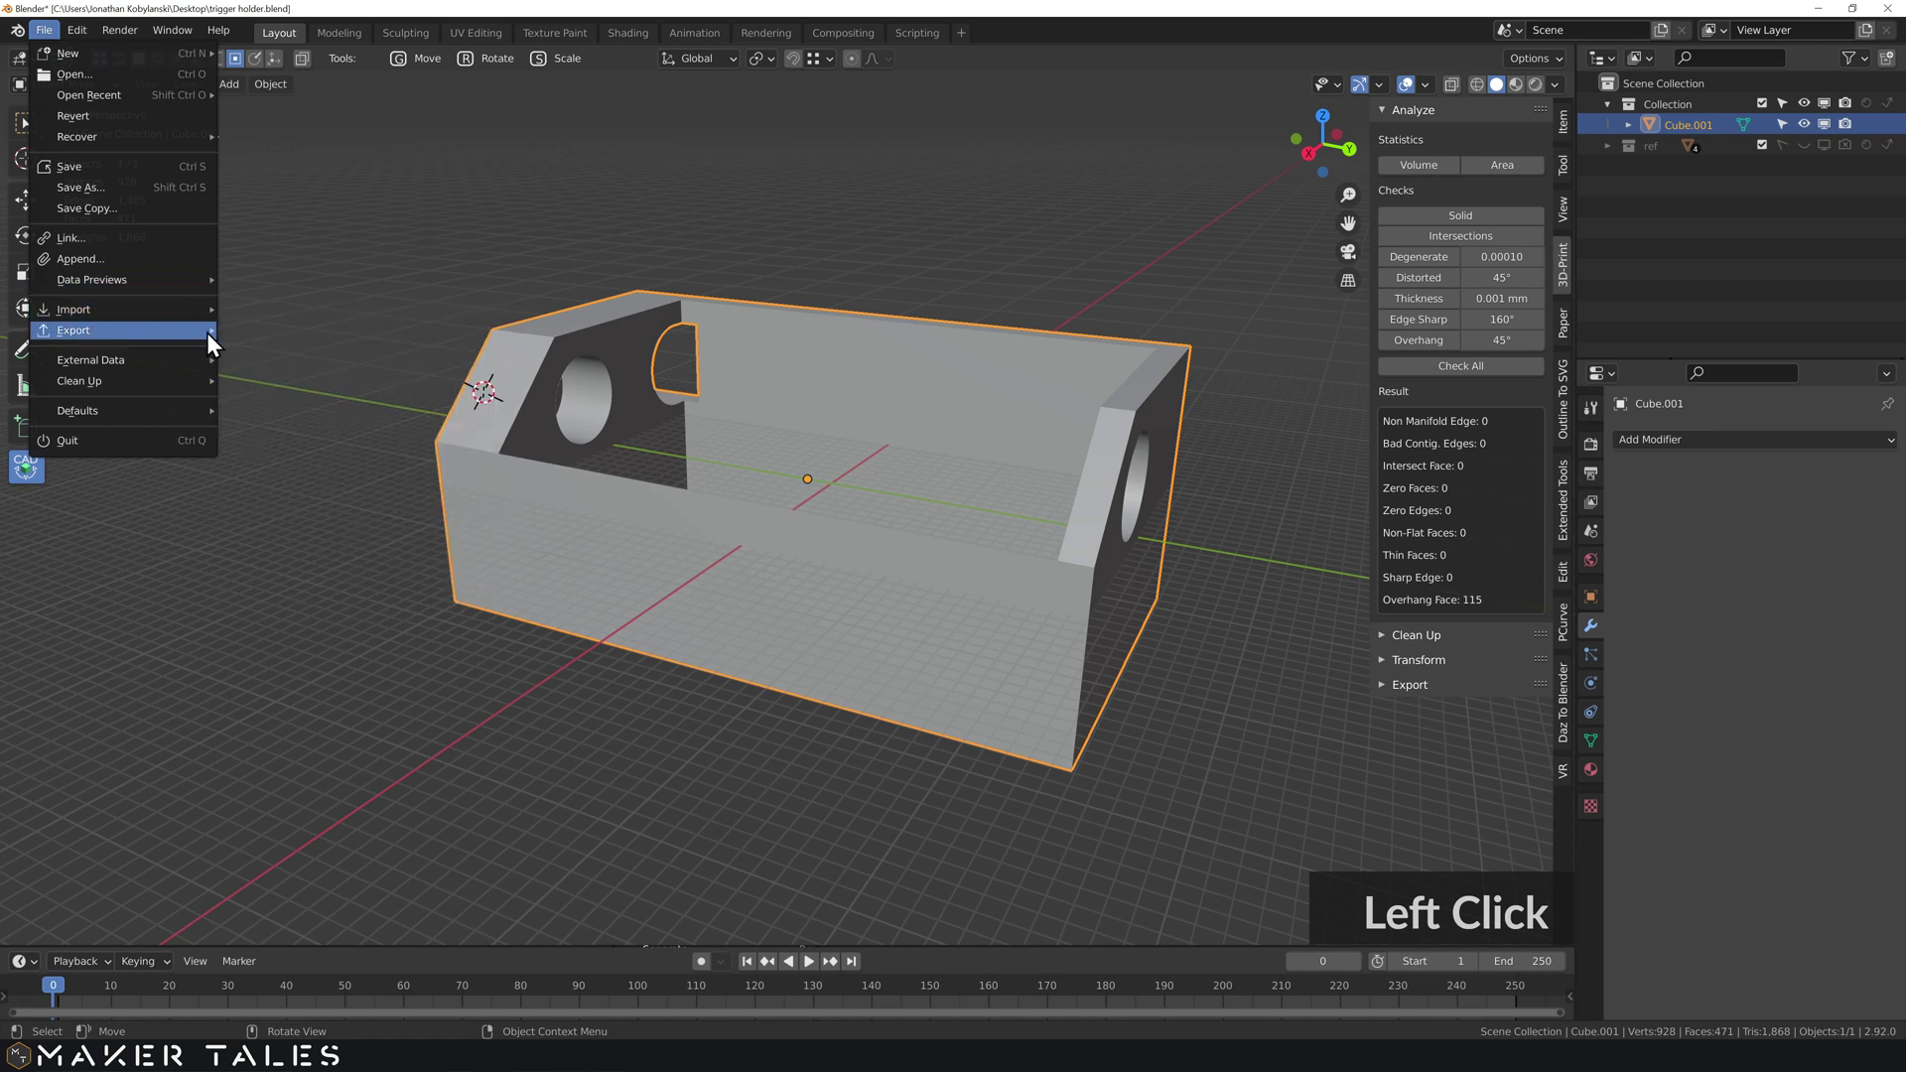
{"action": "left_click", "coordinate": [280, 453]}
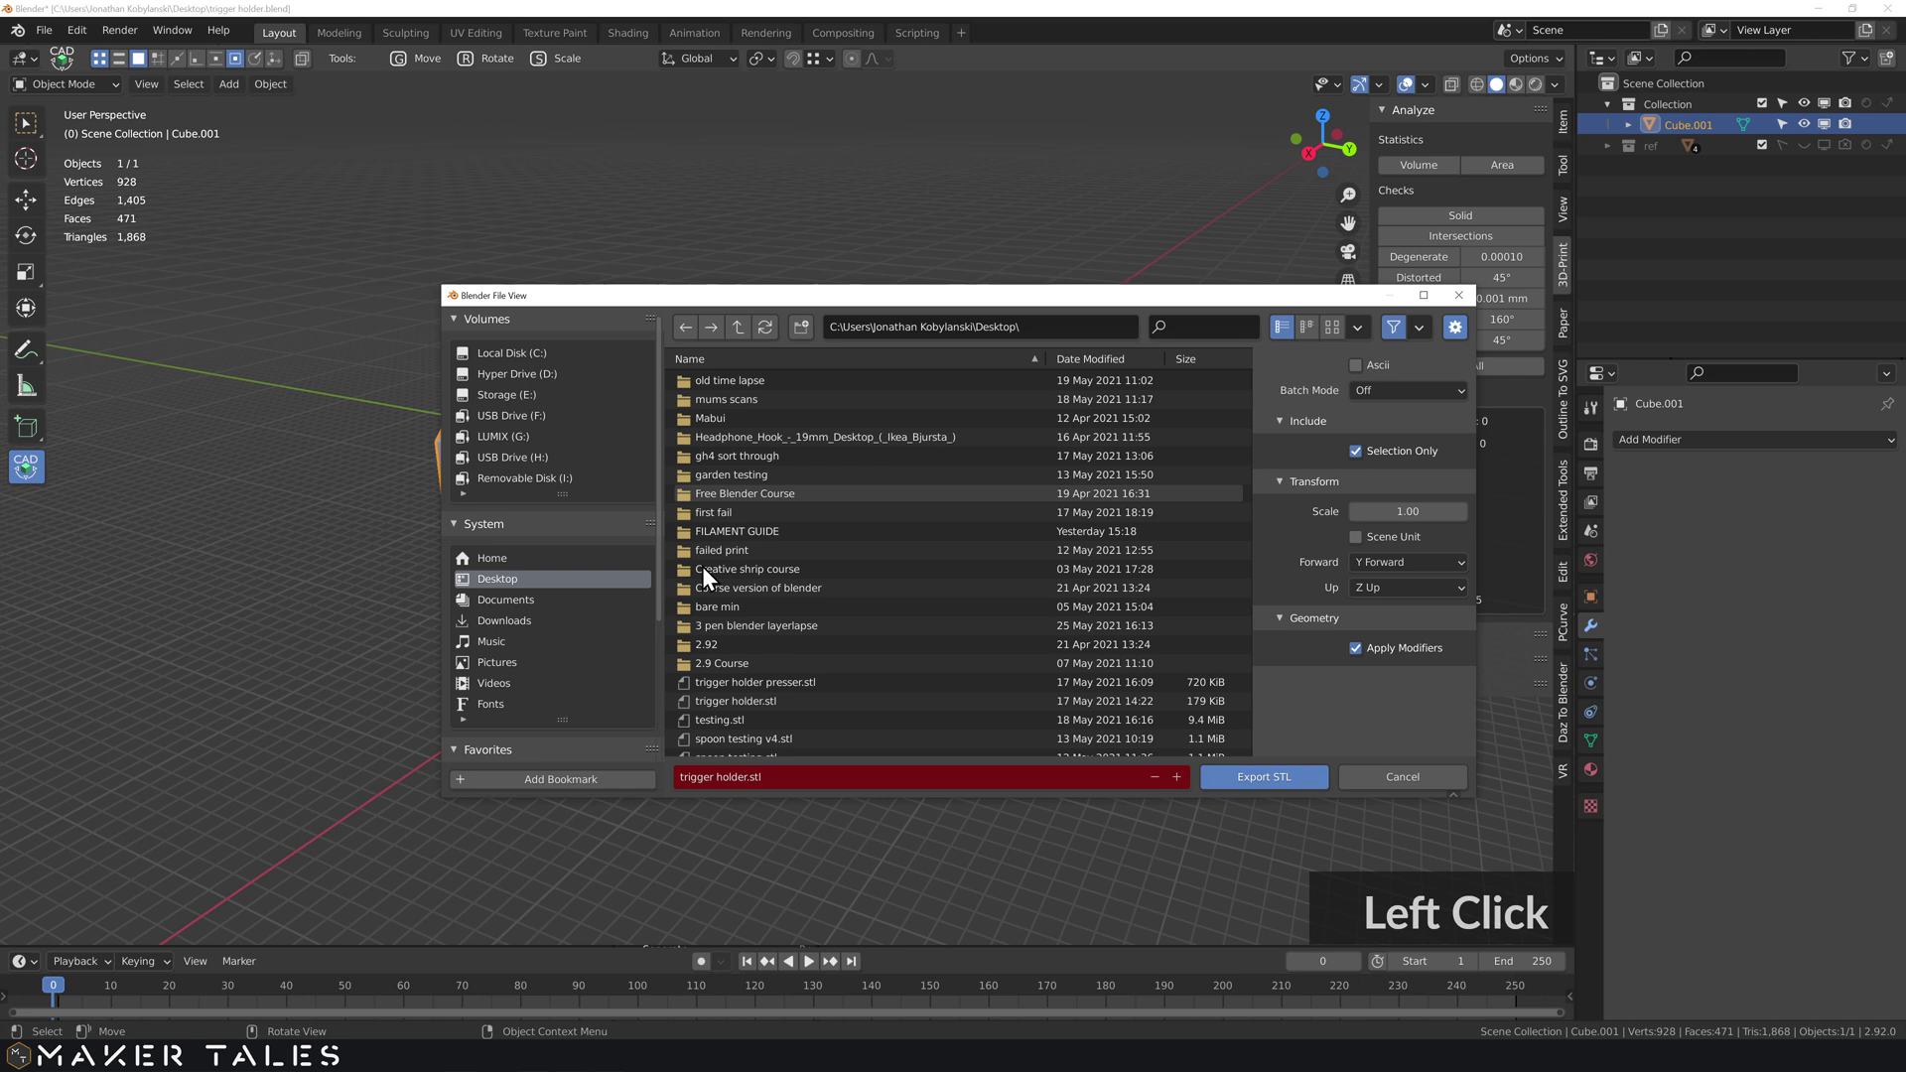
{"action": "left_click", "coordinate": [1275, 786]}
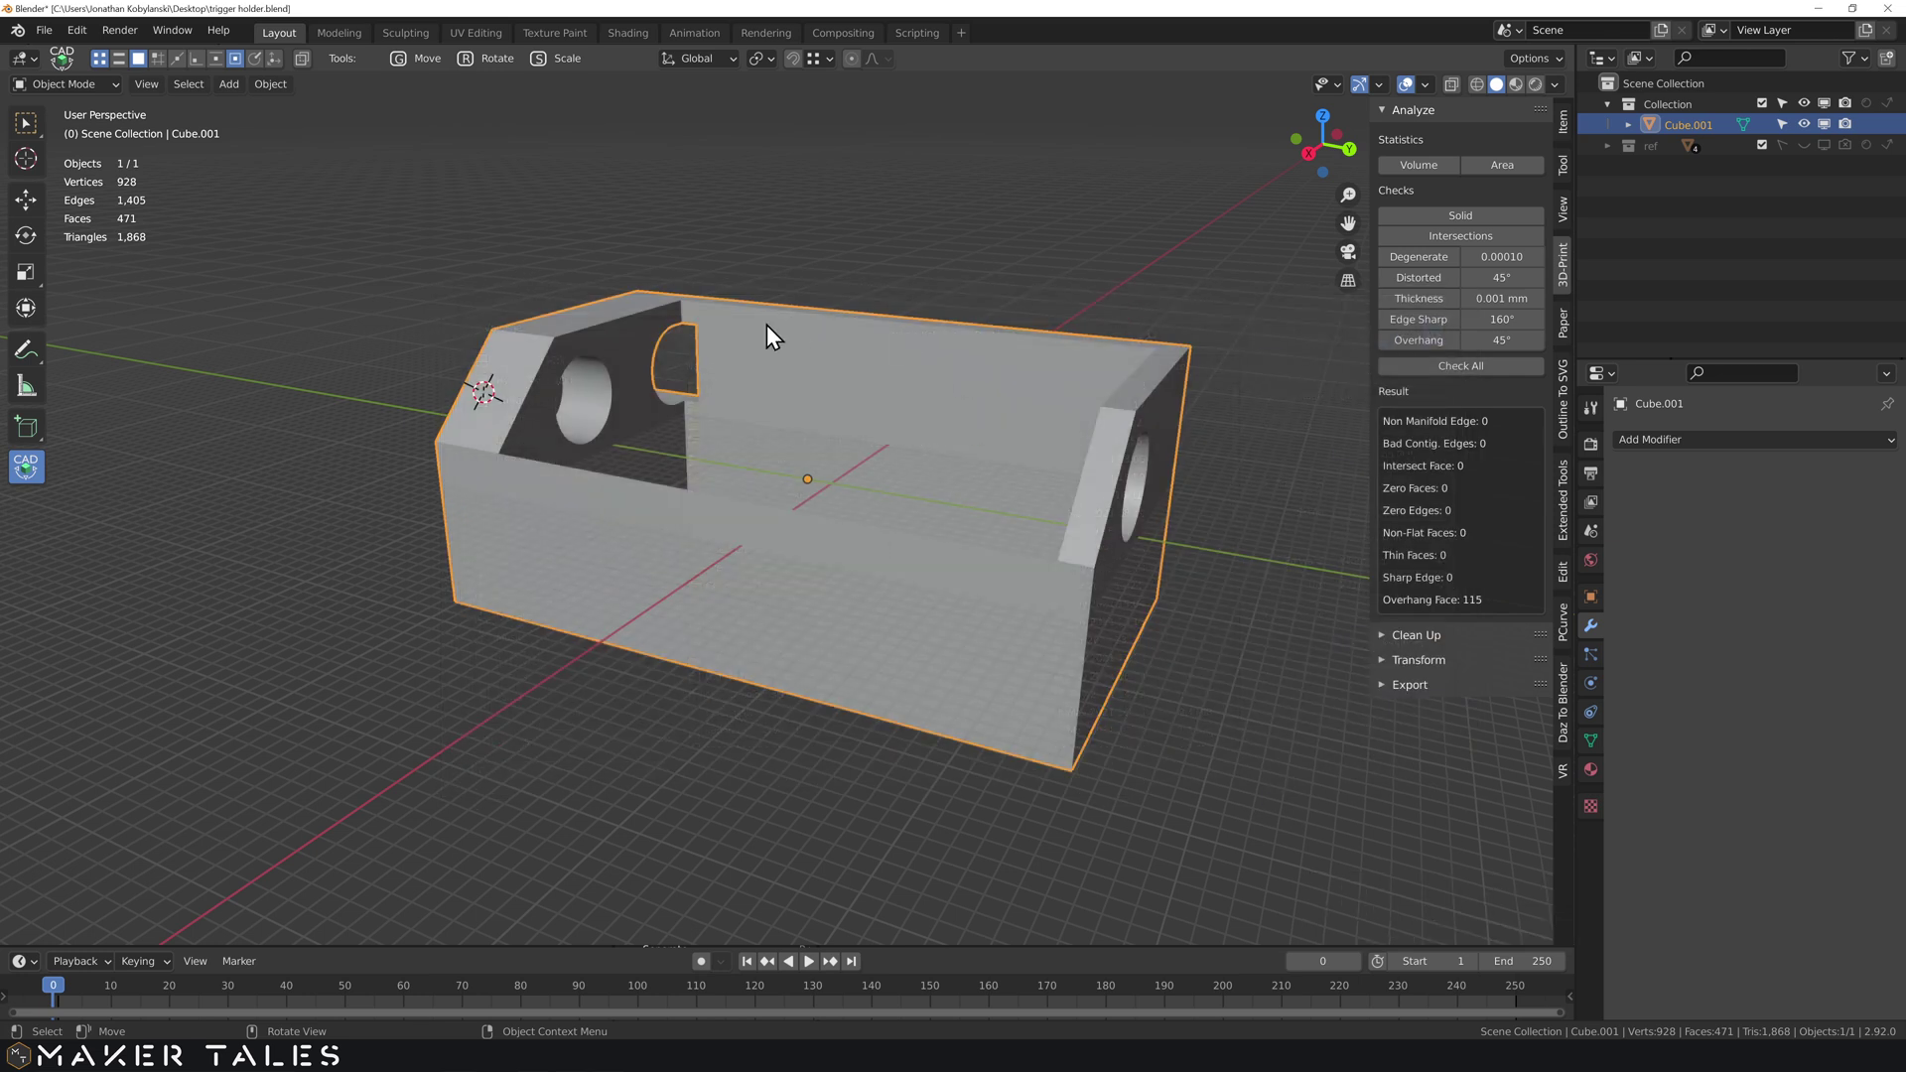
{"action": "double_click", "coordinate": [910, 648]}
{"action": "scroll", "scroll_direction": "up", "scroll_amount": 3}
- Slice the imported trigger holder into printable layers
{"action": "left_click", "coordinate": [802, 606]}
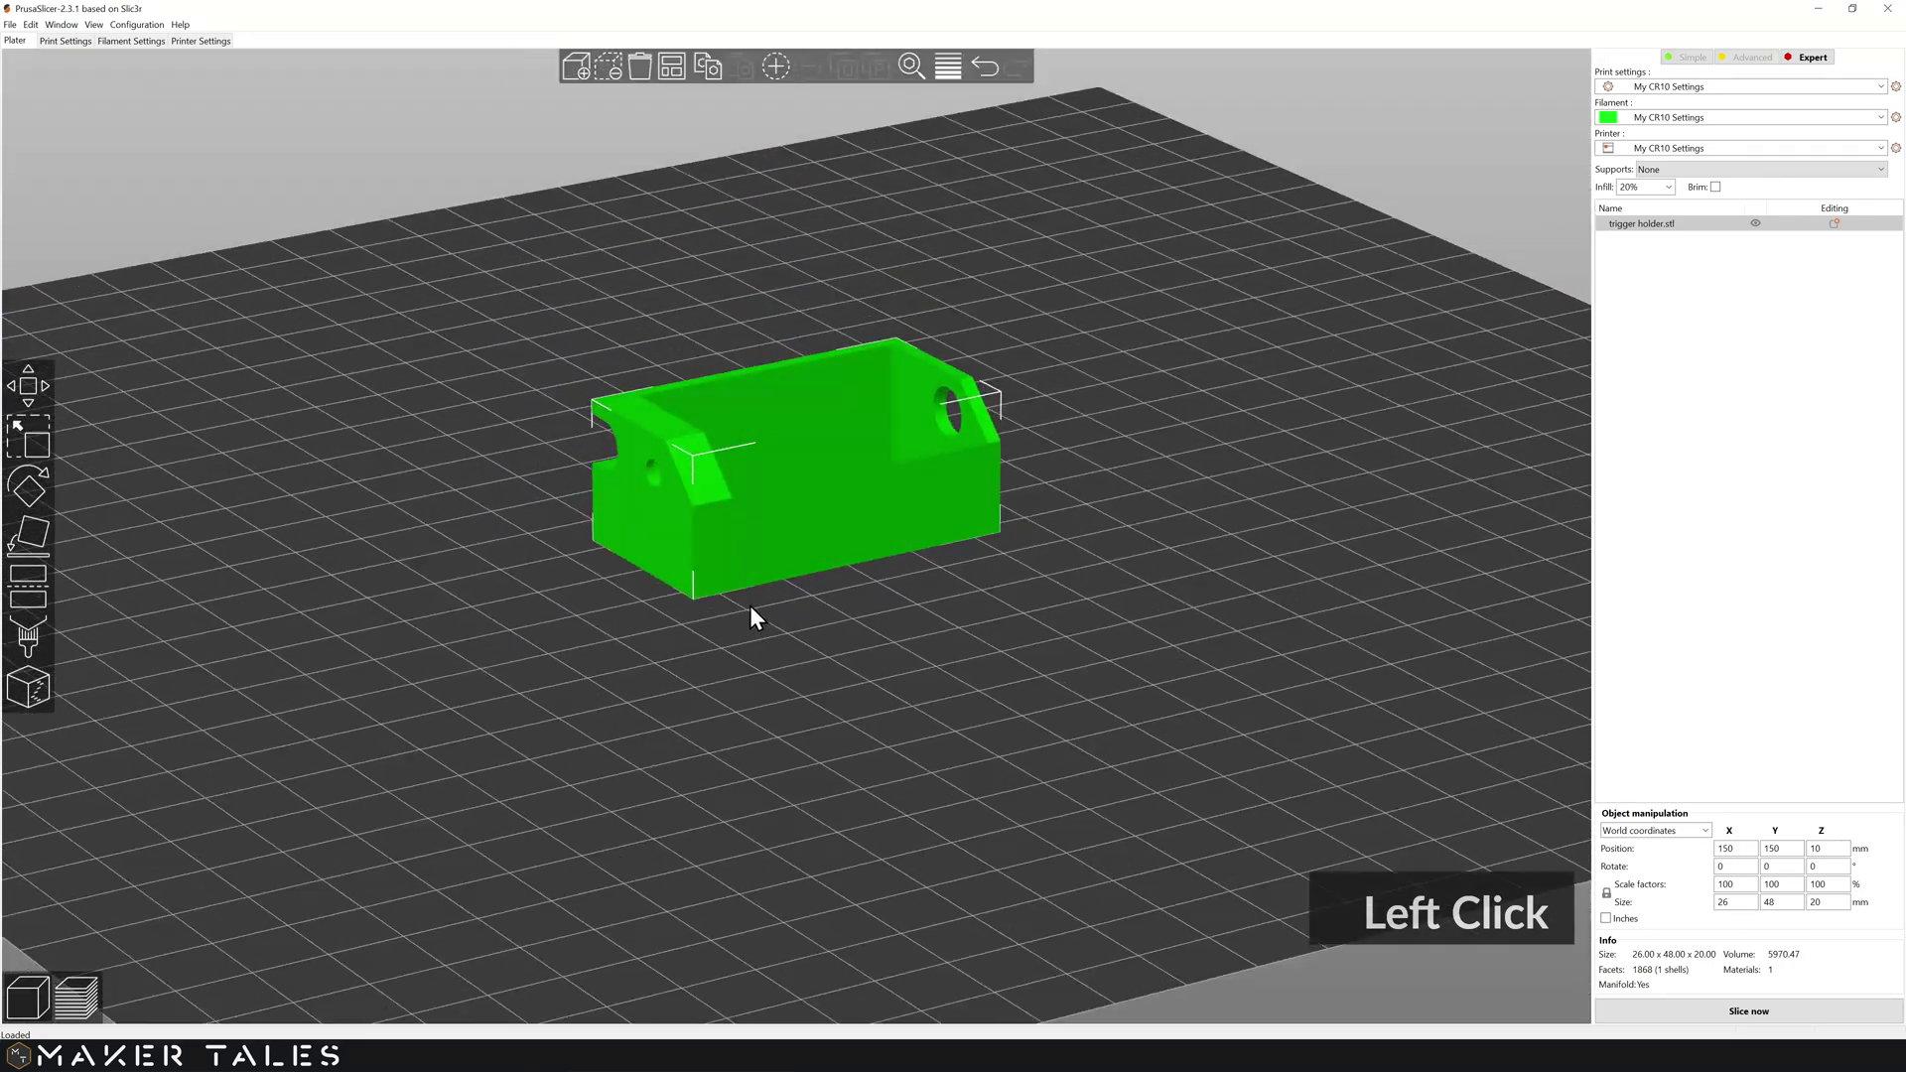
{"action": "left_click", "coordinate": [167, 944]}
{"action": "scroll", "scroll_direction": "up", "scroll_amount": 3}
{"action": "middle_click", "coordinate": [965, 441]}
{"action": "left_click", "coordinate": [918, 596]}
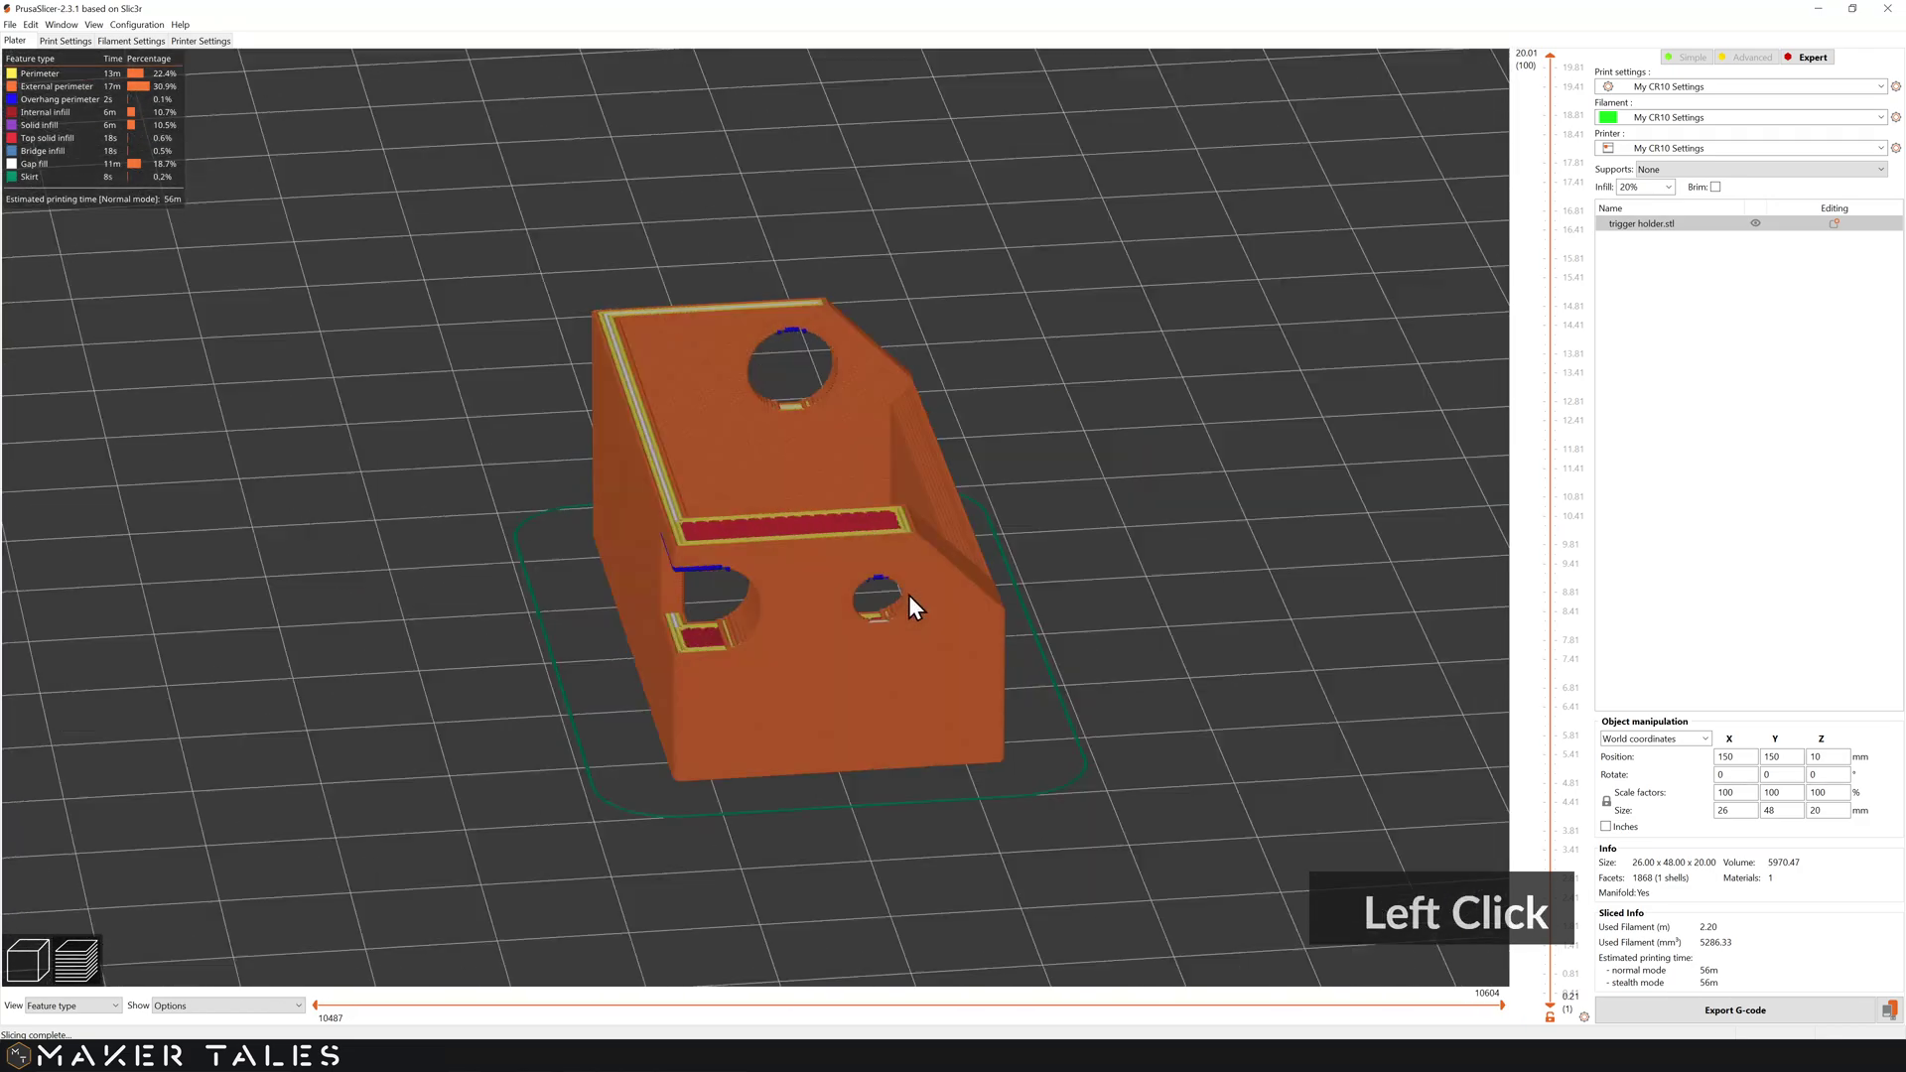
- Orbit the sliced preview to inspect the side, end, chamfered ends and holes
{"action": "left_click", "coordinate": [863, 609]}
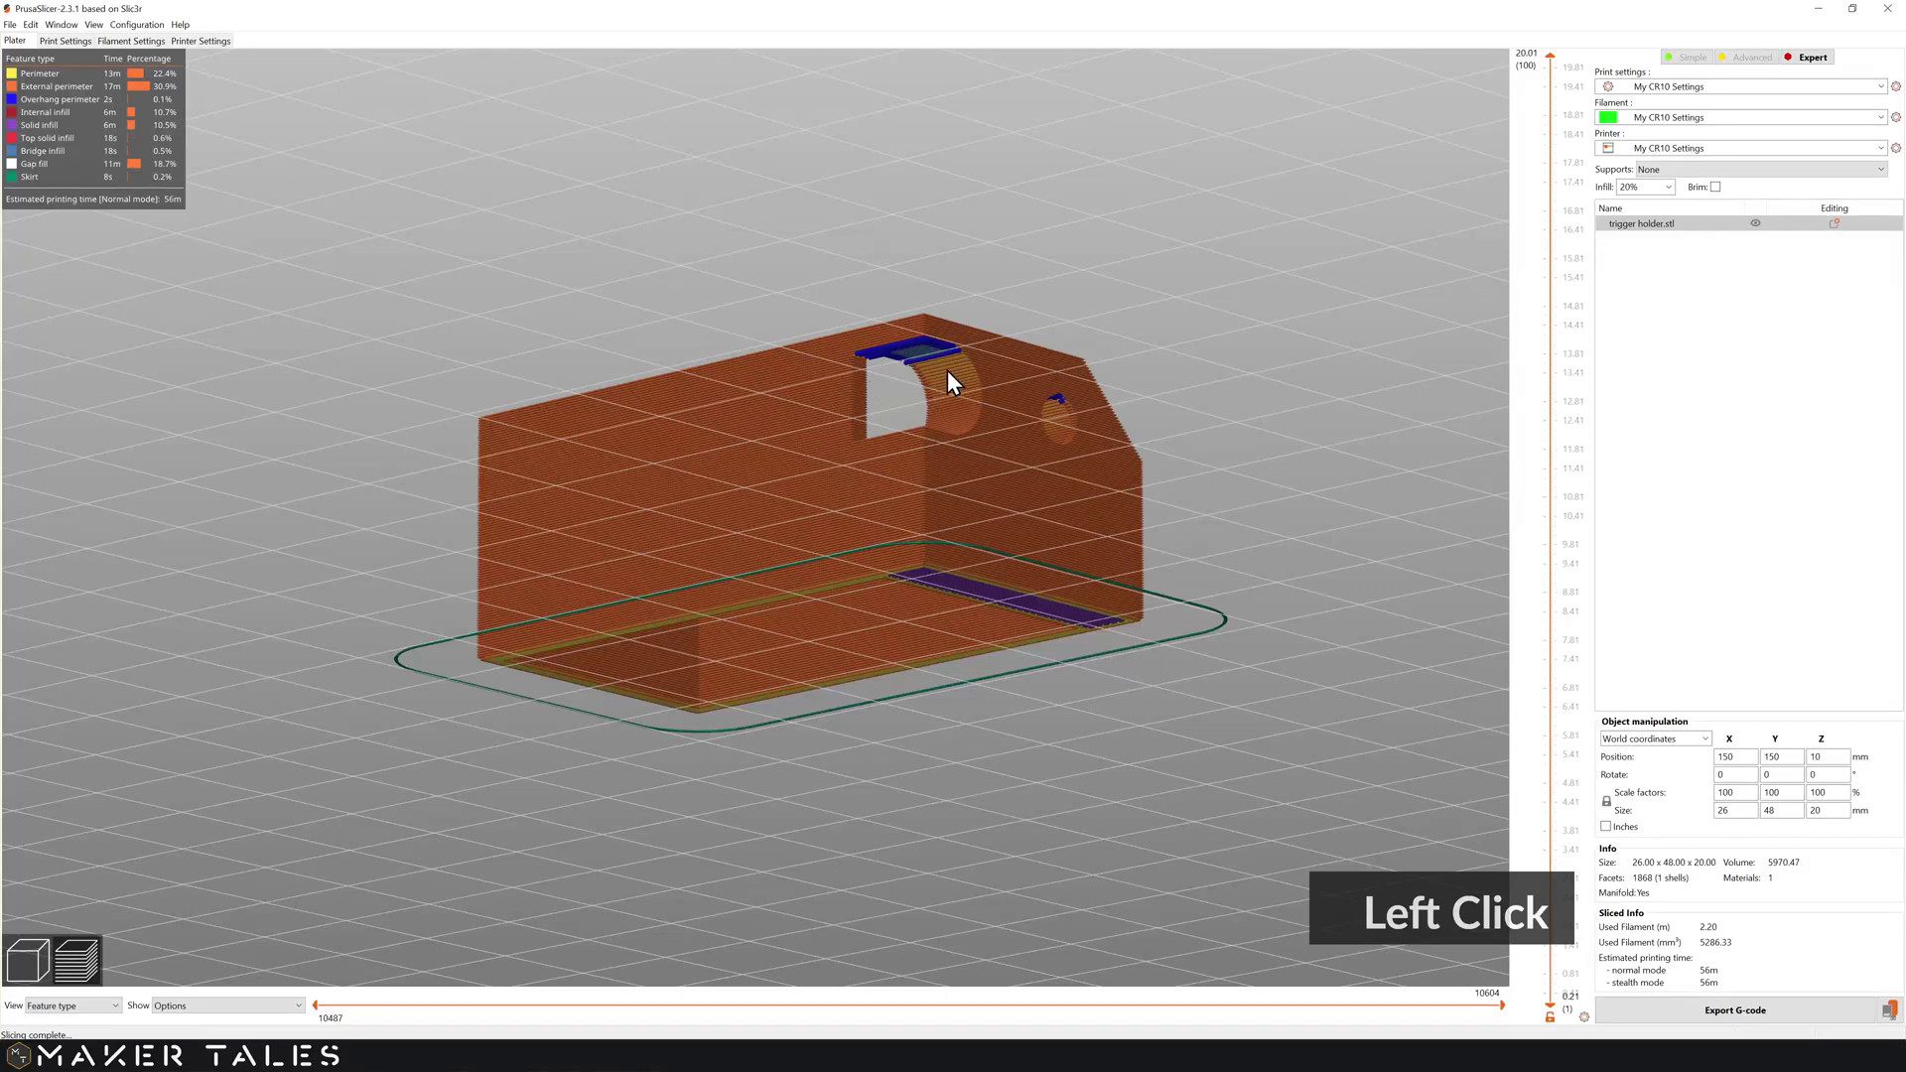
{"action": "left_click", "coordinate": [1032, 382]}
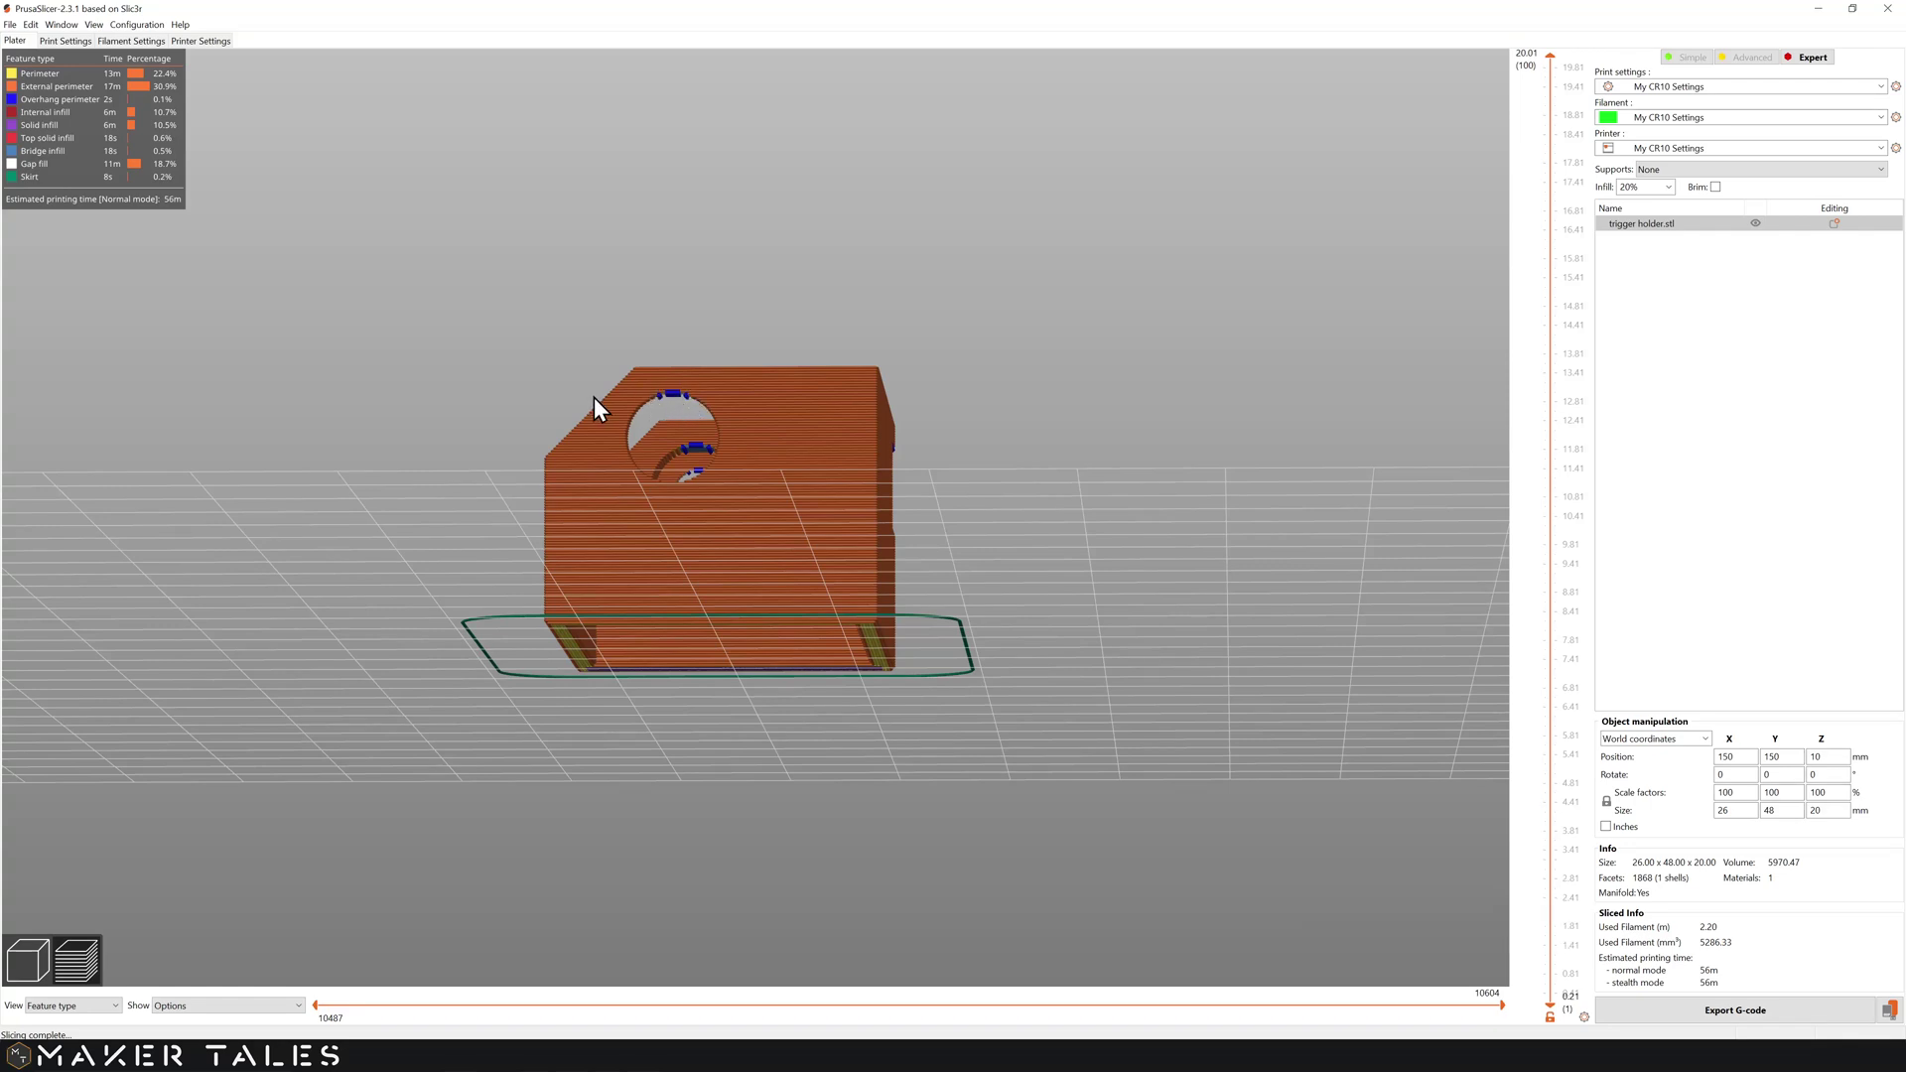
{"action": "left_click", "coordinate": [614, 408]}
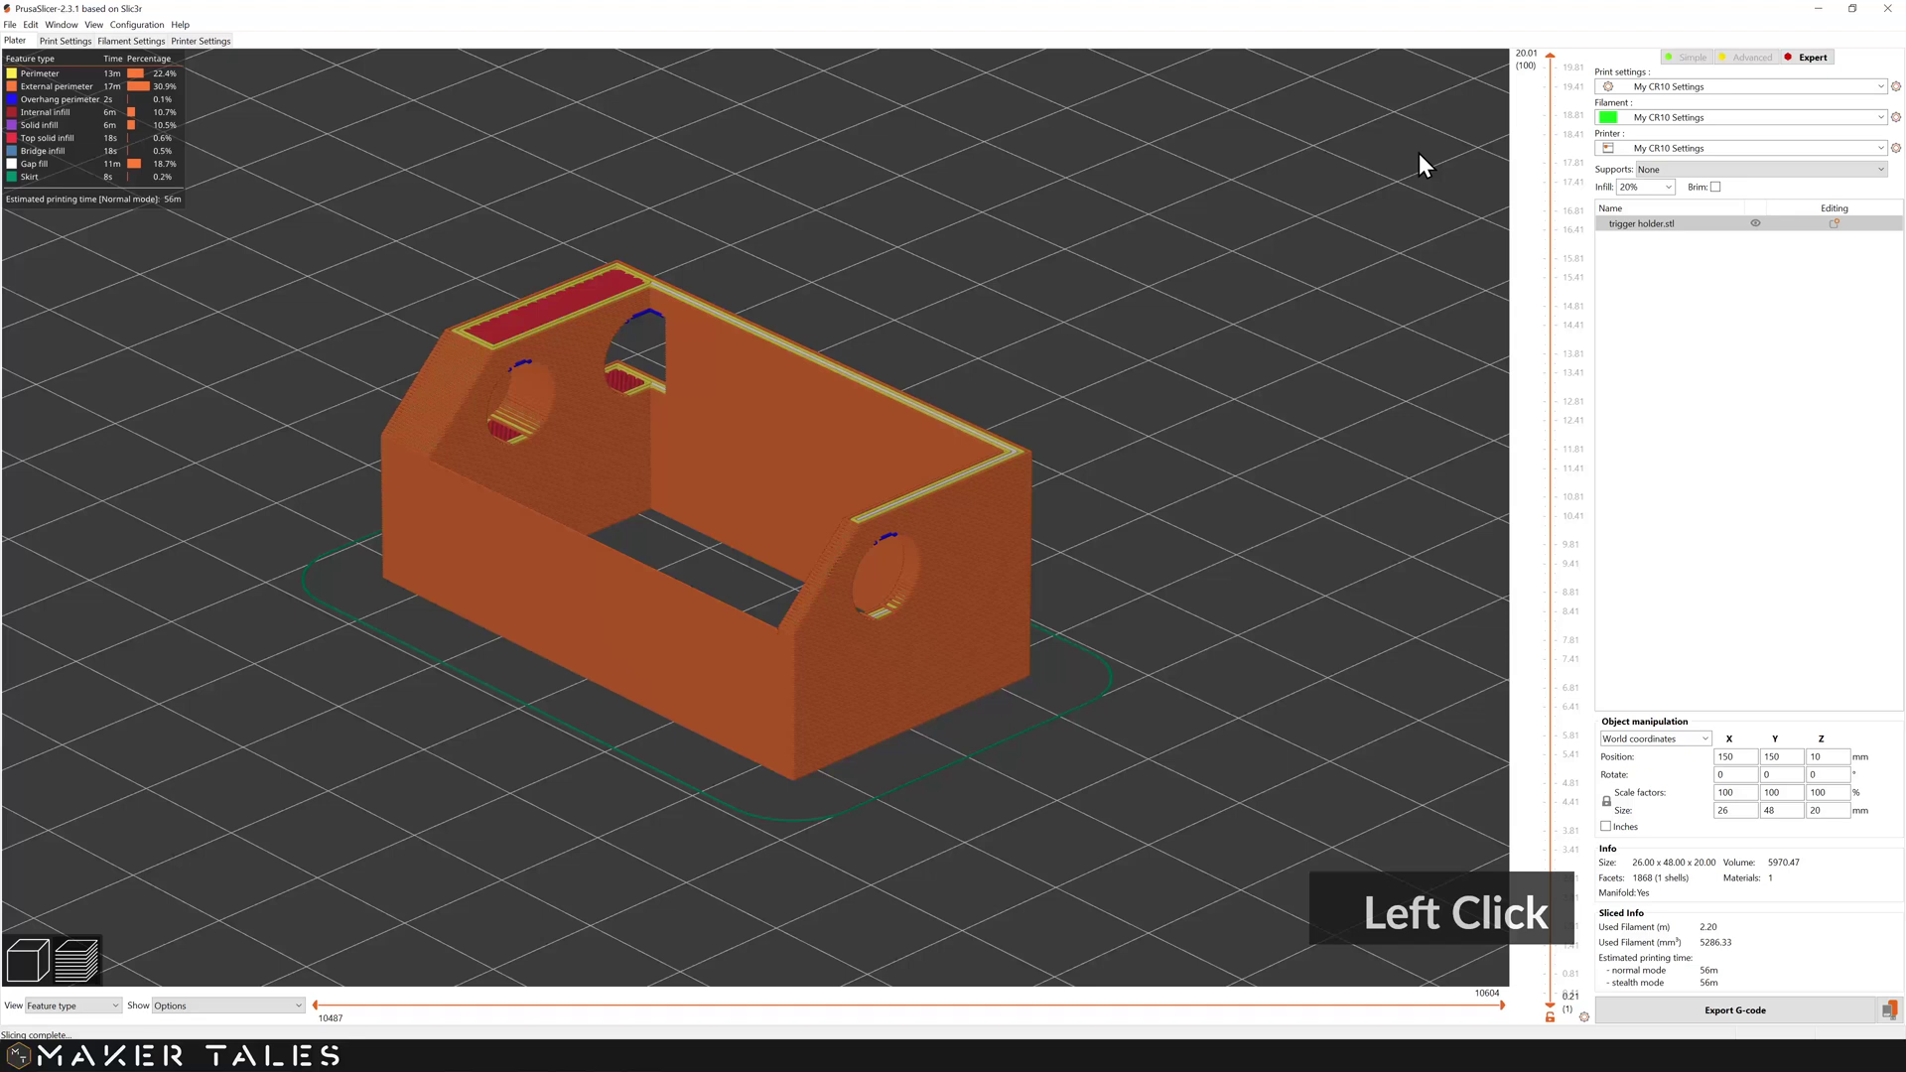
{"action": "left_click", "coordinate": [1559, 63]}
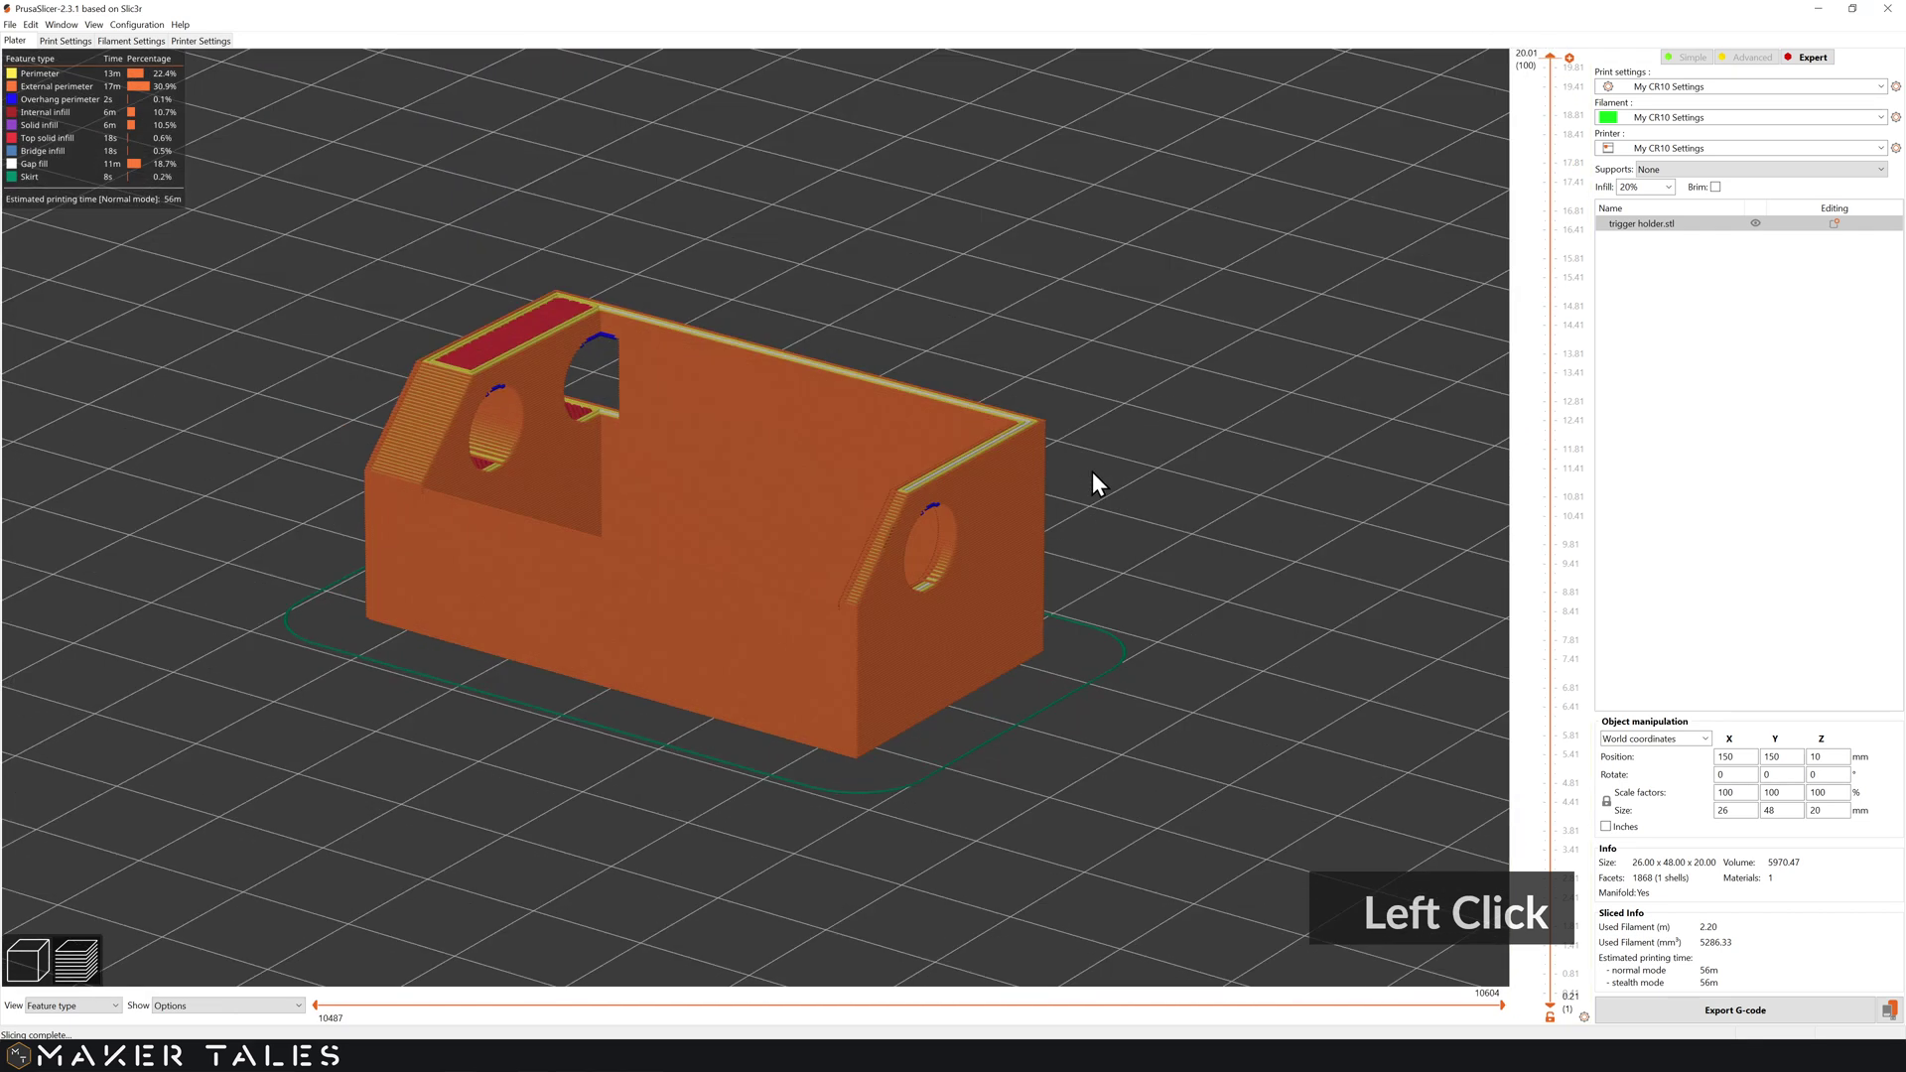
{"action": "scroll", "scroll_direction": "down", "scroll_amount": 3}
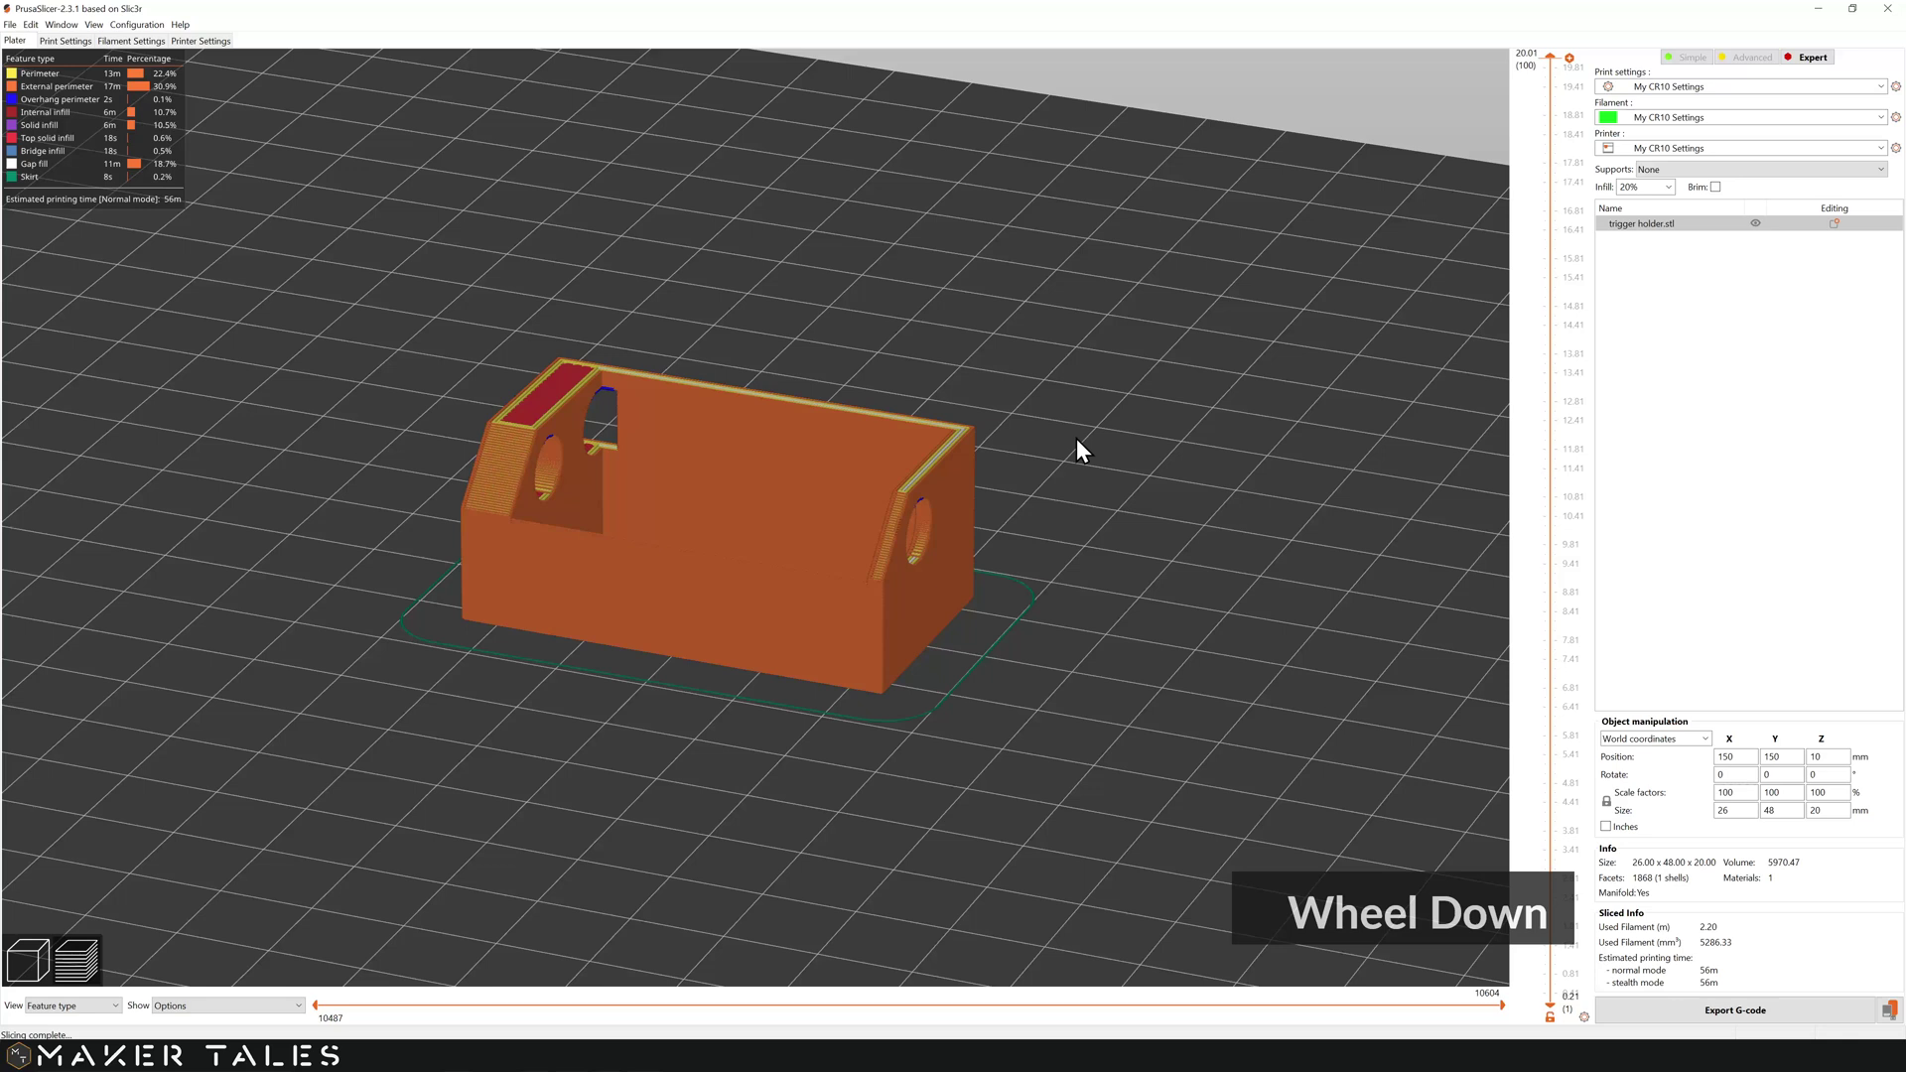